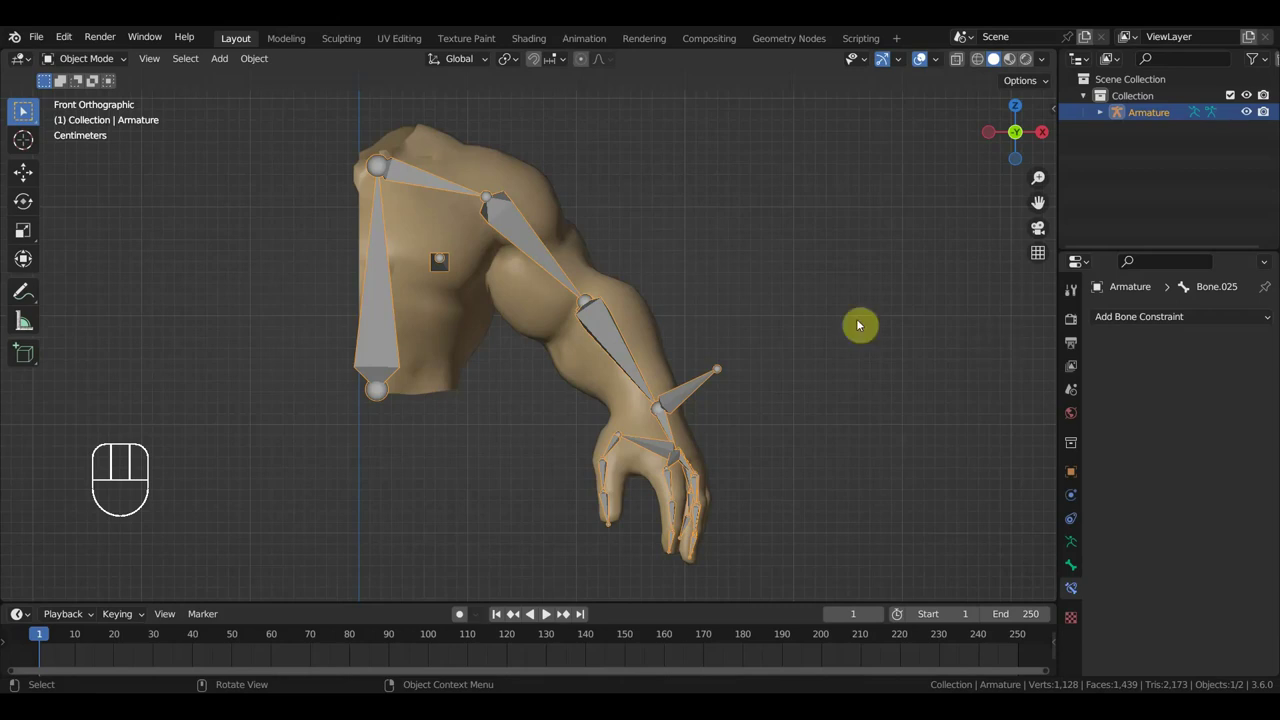
# Step: Frame the arm from the front, enter Pose Mode and select the forearm bone Bone.003
pyautogui.moveTo(625, 358); pyautogui.dragTo(790, 318)
pyautogui.moveTo(557, 265); pyautogui.dragTo(534, 274)
pyautogui.press('KP_1')
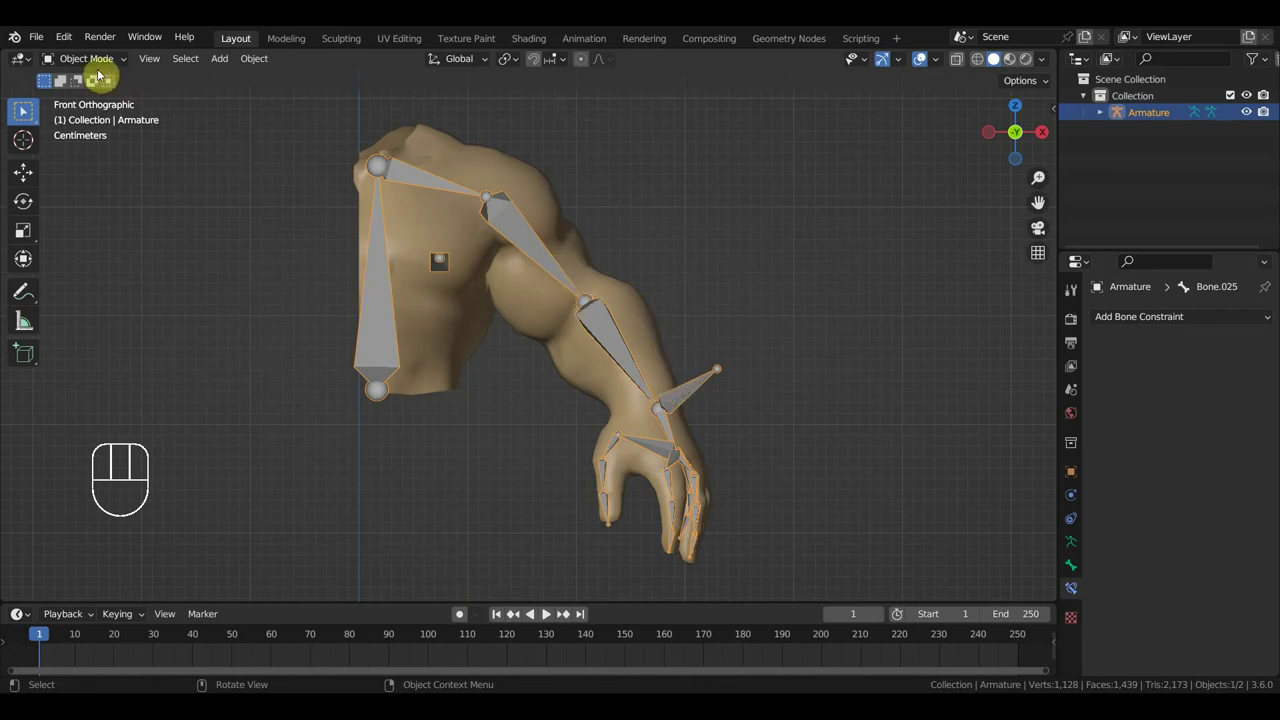
pyautogui.moveTo(82, 70); pyautogui.dragTo(136, 131)
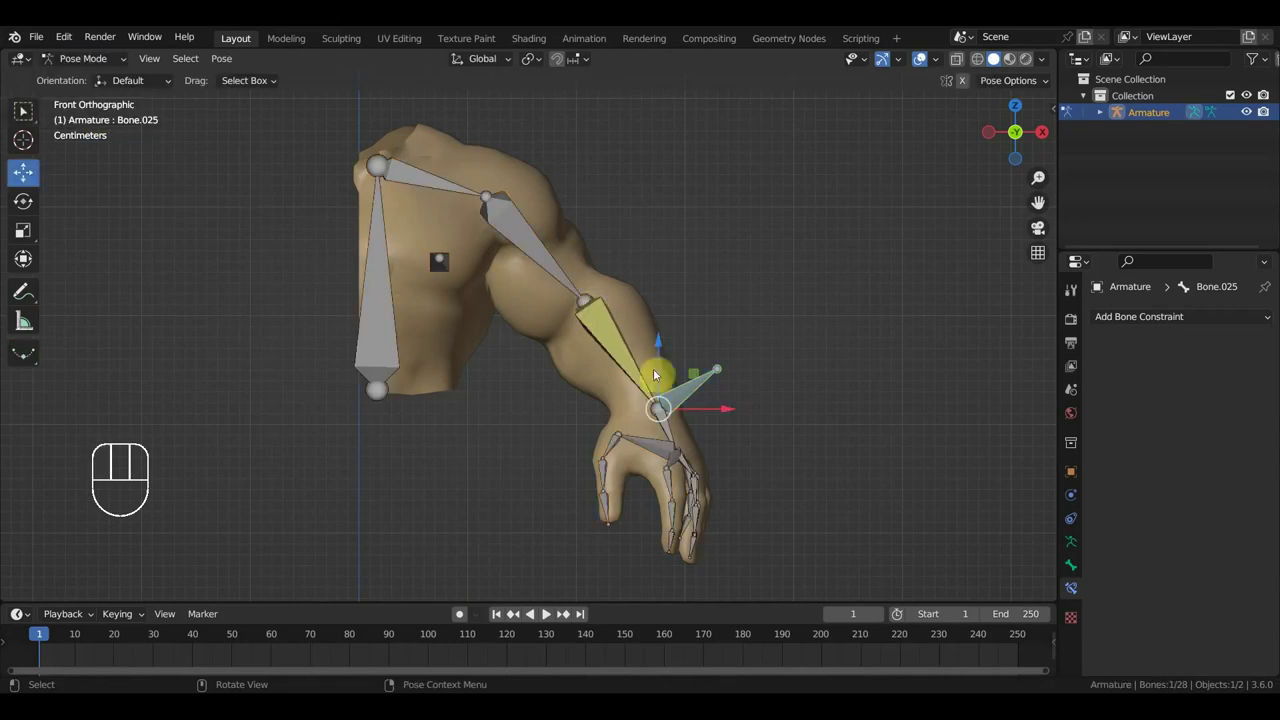
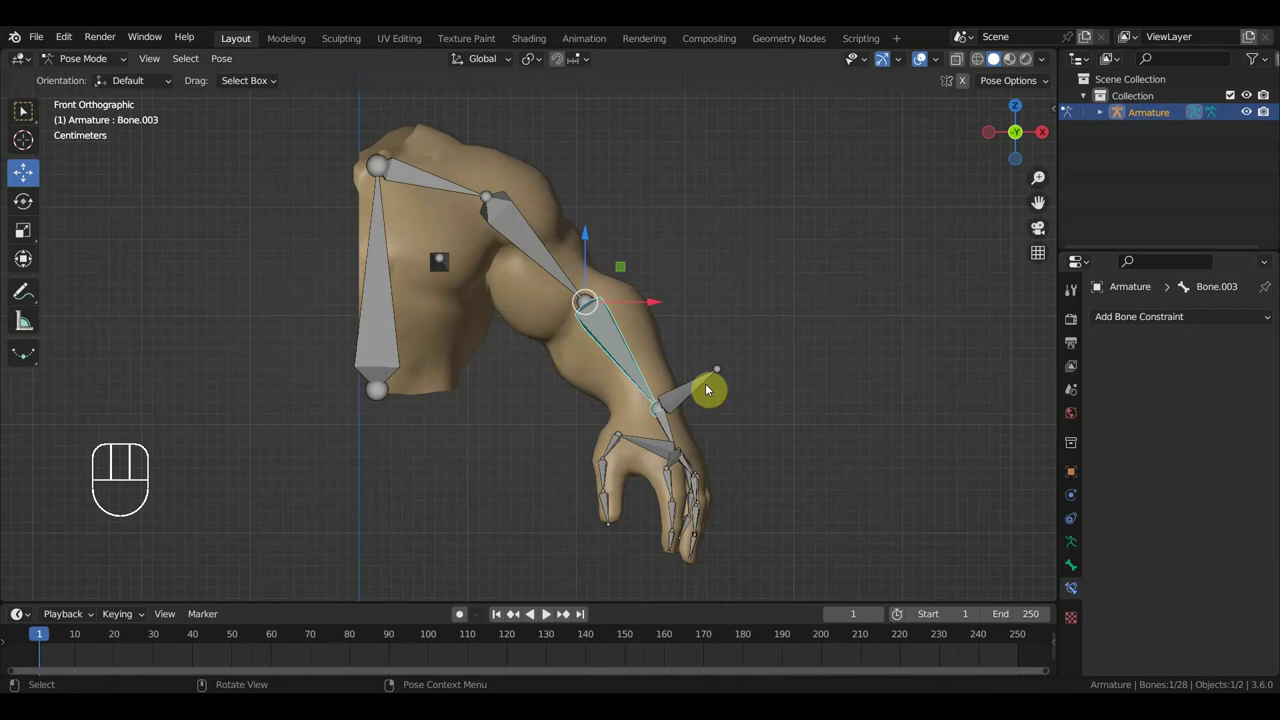
pyautogui.click(695, 387)
pyautogui.click(610, 350)
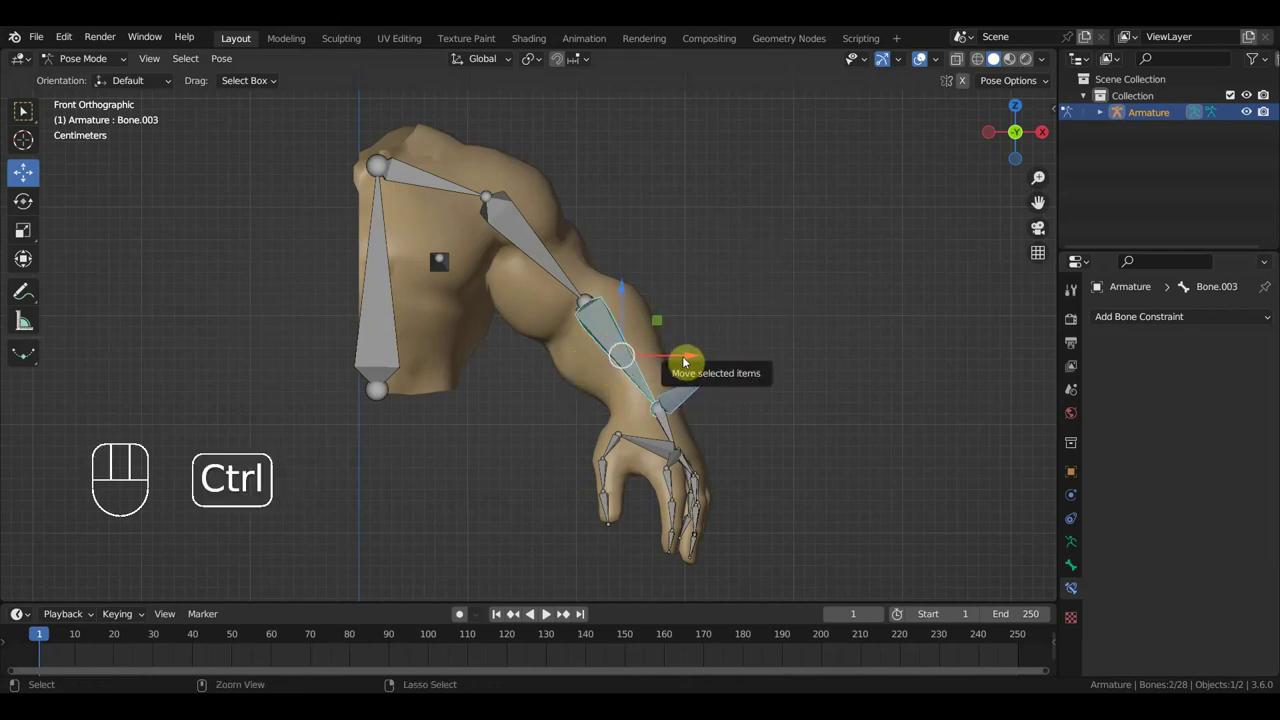
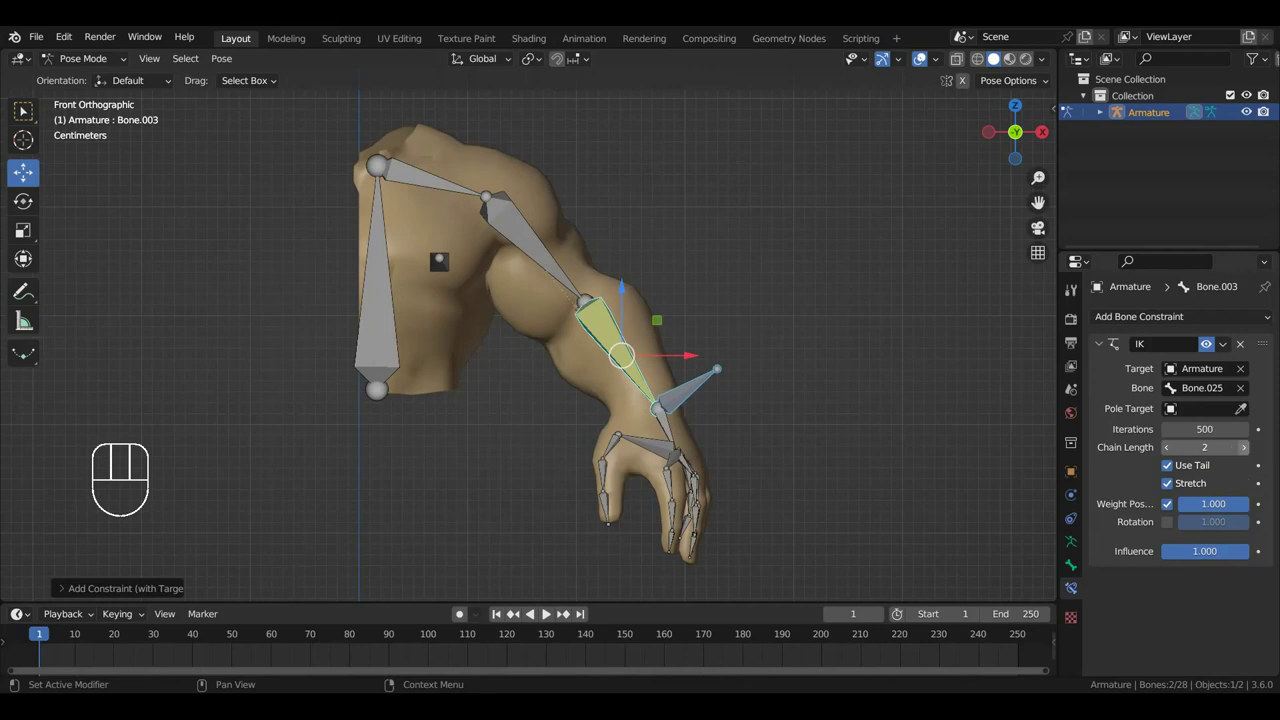
# Step: Give Bone.003 an IK constraint targeting Armature > Bone.025 with chain length 2, then move the hand control to test it
pyautogui.press('g')
pyautogui.moveTo(760, 257); pyautogui.dragTo(760, 348)
pyautogui.press('ctrl+z')
pyautogui.moveTo(768, 390); pyautogui.dragTo(758, 326)
pyautogui.moveTo(742, 435); pyautogui.dragTo(627, 371)
pyautogui.moveTo(616, 366); pyautogui.dragTo(594, 342)
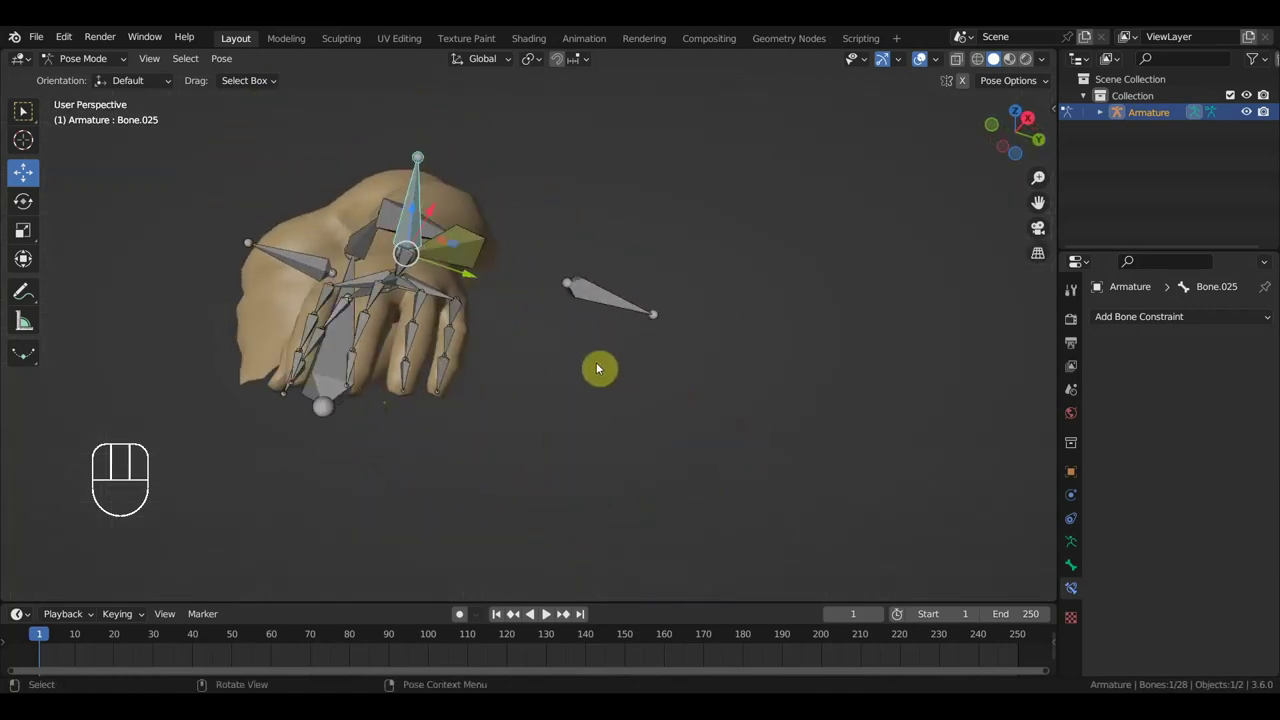
# Step: Rotate and move the hand control while orbiting and zooming onto the wrist to test the IK
pyautogui.press('r')
pyautogui.moveTo(544, 615); pyautogui.dragTo(747, 487)
pyautogui.moveTo(848, 481); pyautogui.dragTo(749, 401)
pyautogui.press('r')
pyautogui.moveTo(757, 443); pyautogui.dragTo(849, 535)
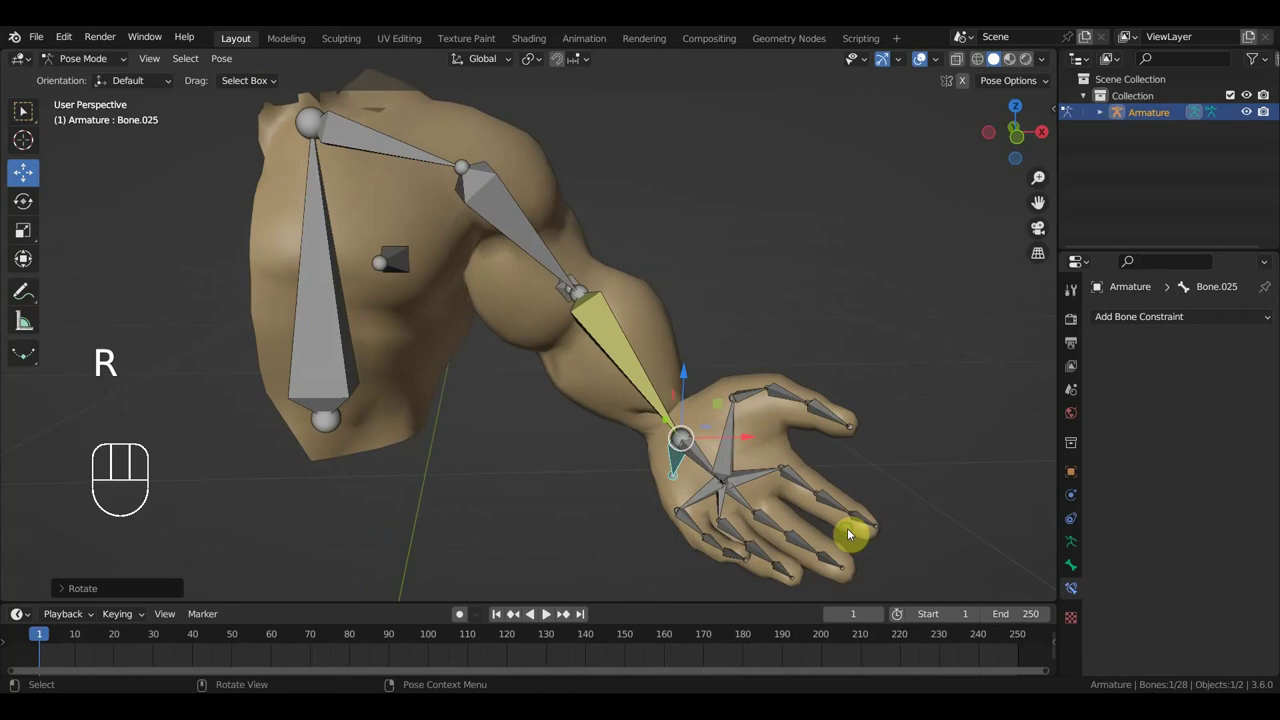
pyautogui.moveTo(677, 425); pyautogui.dragTo(656, 358)
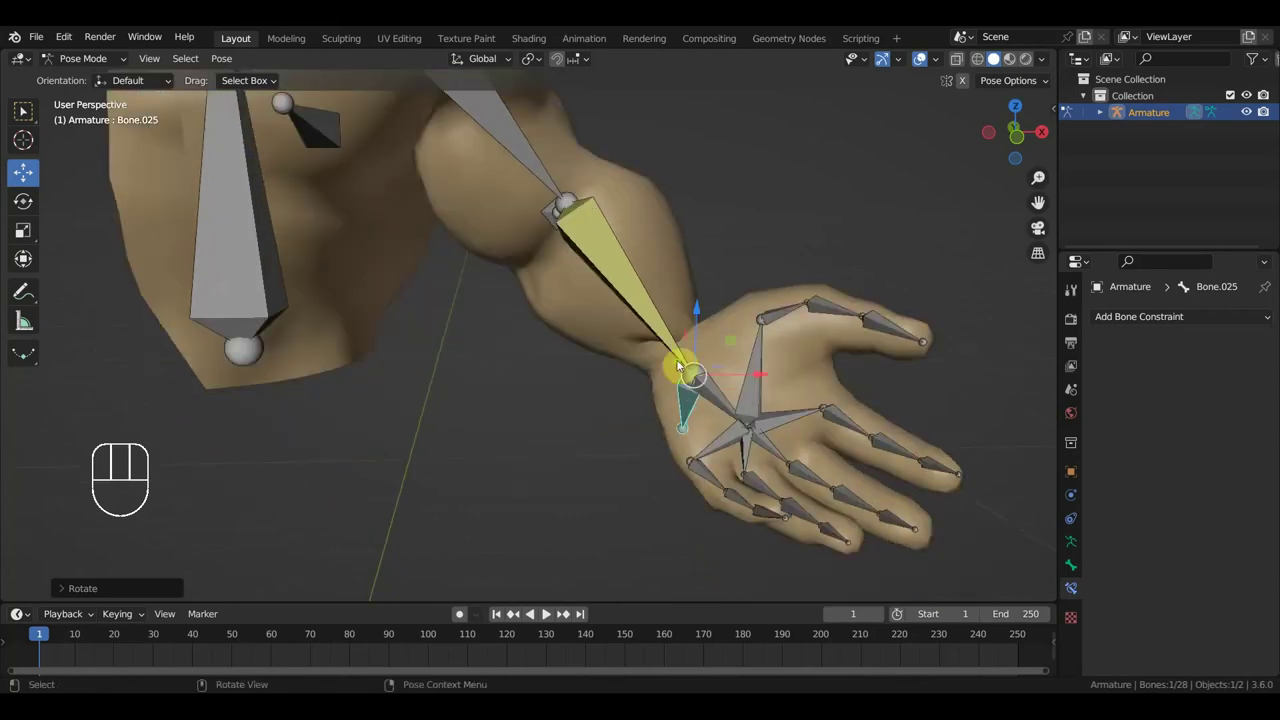
# Step: Undo the test poses, return to front view and bring up the constraint menu for the upper arm Bone.002
pyautogui.press('ctrl+z')
pyautogui.press('ctrl+z')
pyautogui.press('KP_1')
pyautogui.moveTo(702, 349); pyautogui.dragTo(714, 422)
# Step: Add Copy Location from Bone.003 to Bone.002; set Bone.003's IK chain length 3 and add Copy Transforms from Bone.025, Local With Parent
pyautogui.click(579, 368)
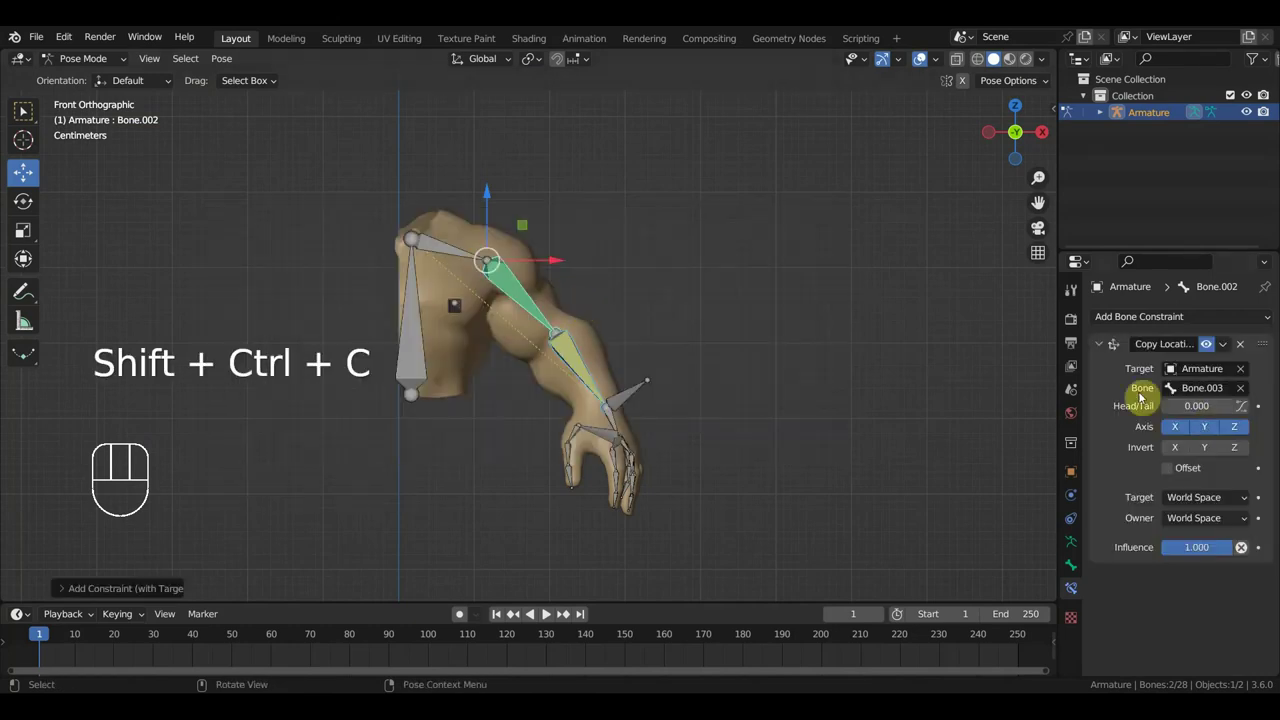
pyautogui.click(579, 364)
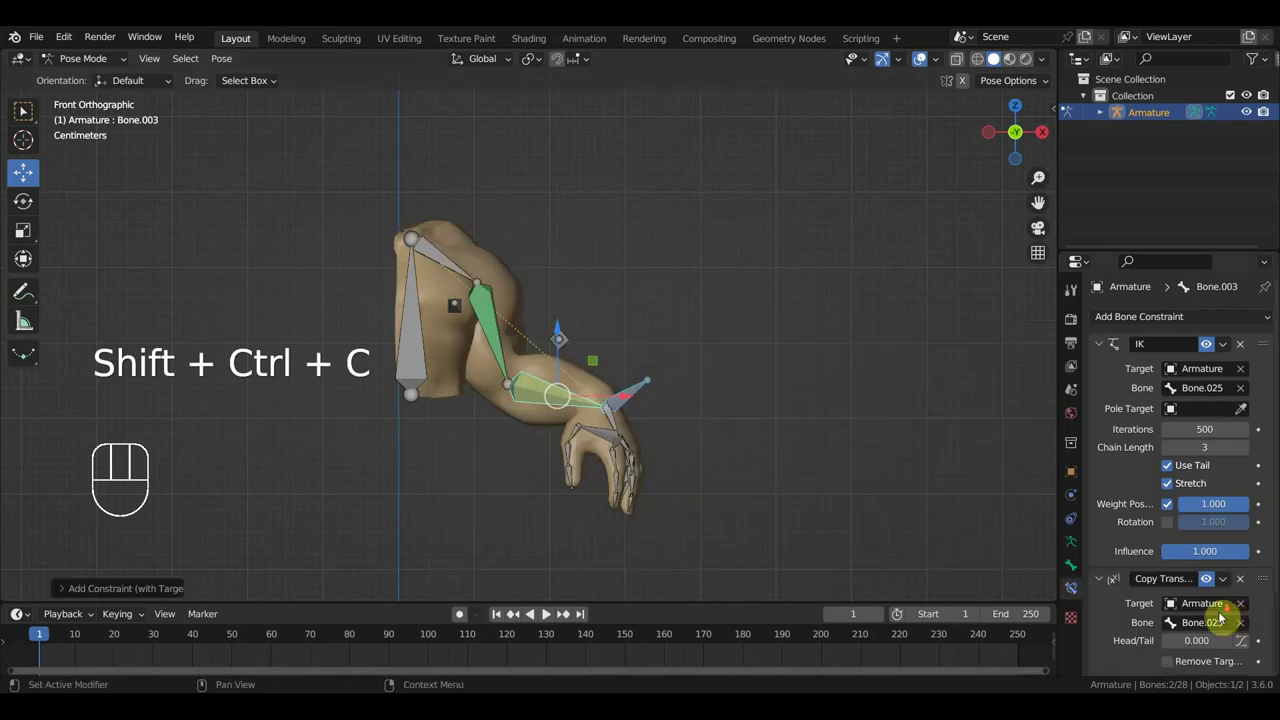
pyautogui.moveTo(1219, 617); pyautogui.dragTo(1154, 532)
pyautogui.moveTo(1222, 633); pyautogui.dragTo(1187, 554)
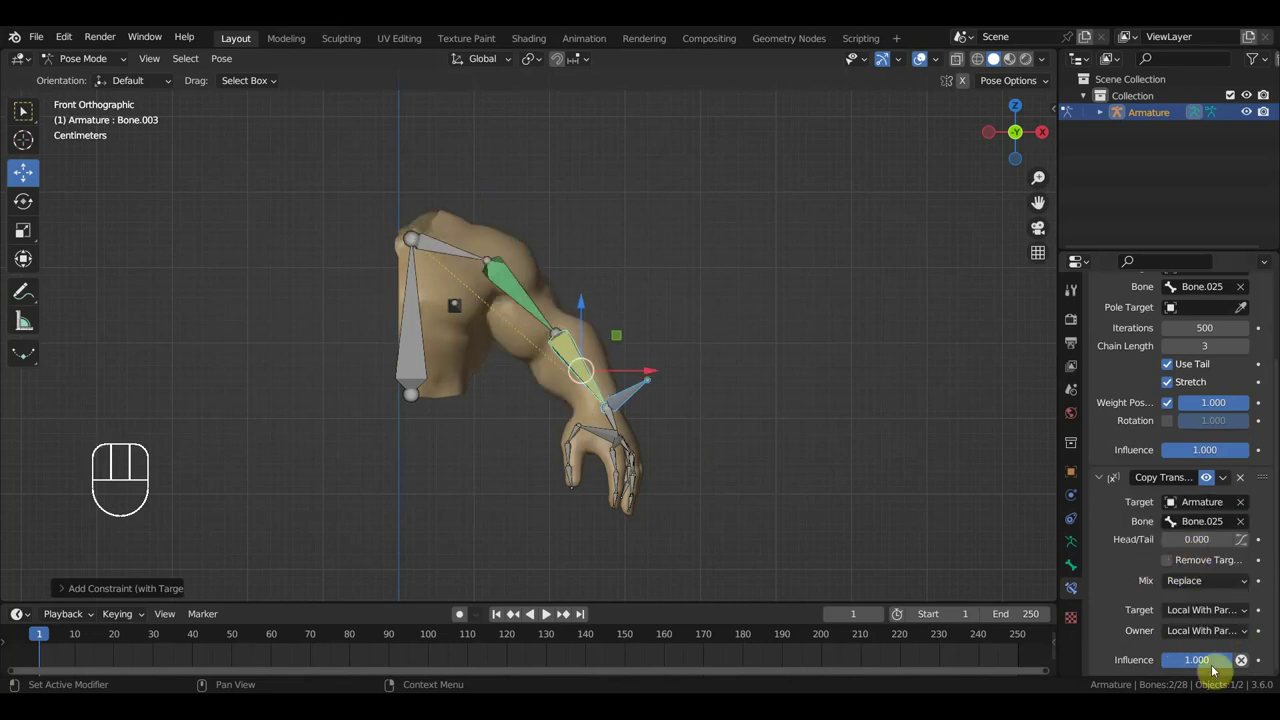
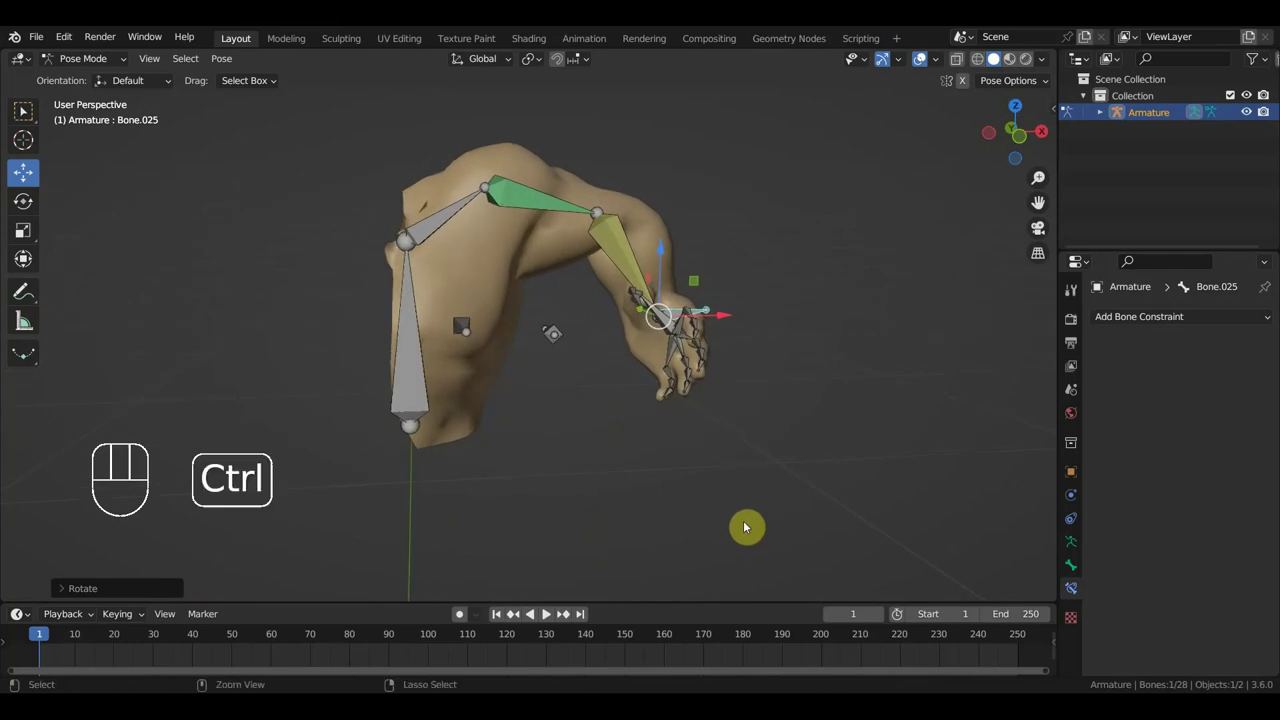
# Step: Lower the Copy Transforms influence to 0.358, check its Mix options and bend the elbow with Bone.025
pyautogui.press('ctrl+z')
pyautogui.press('ctrl+z')
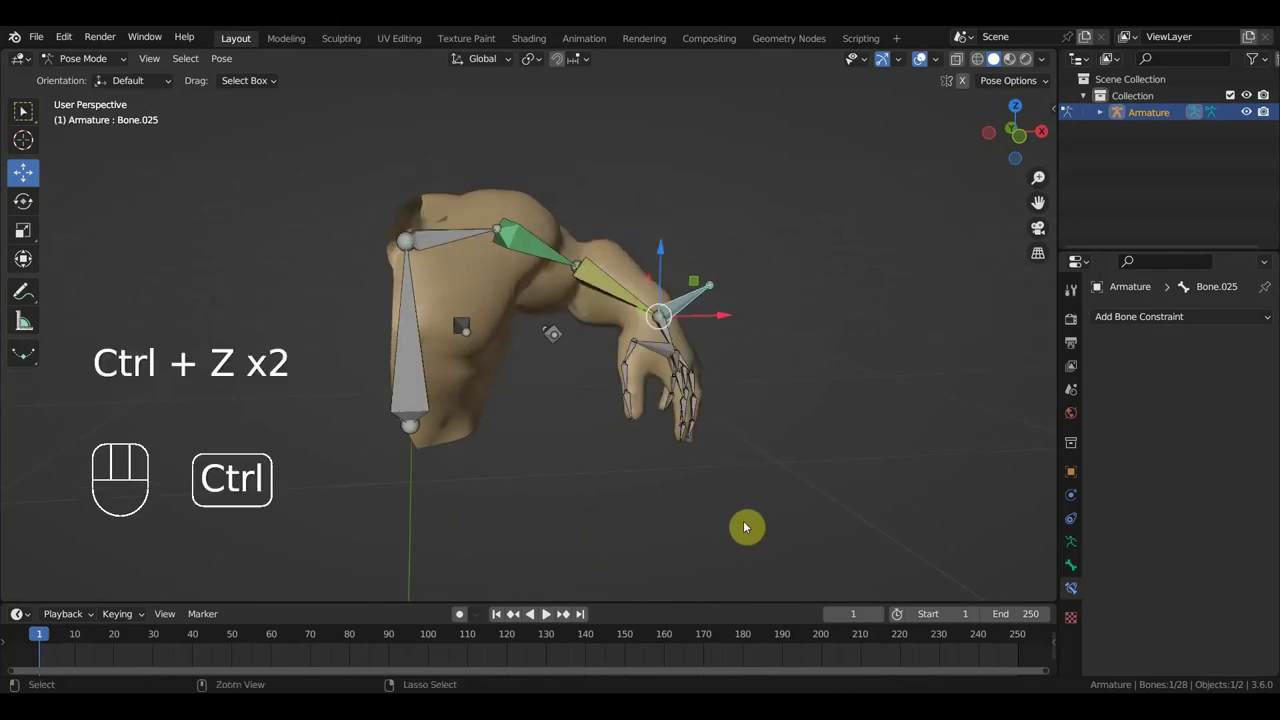
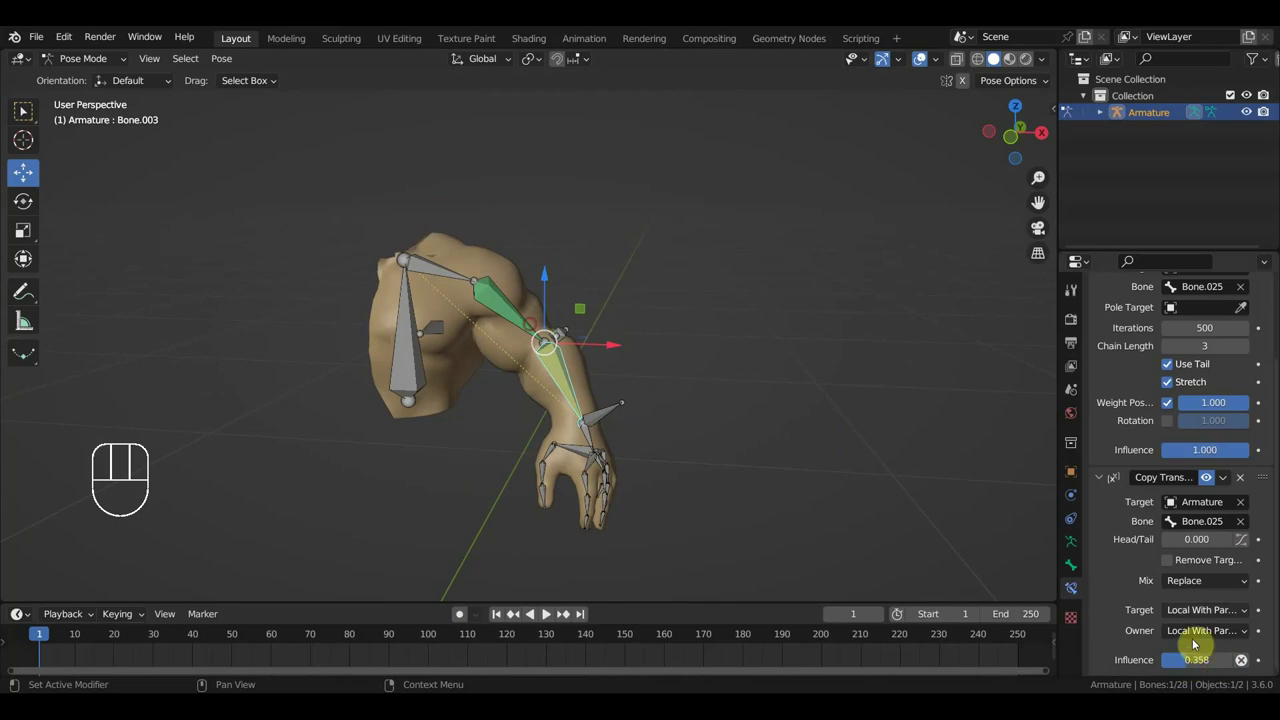
pyautogui.click(544, 615)
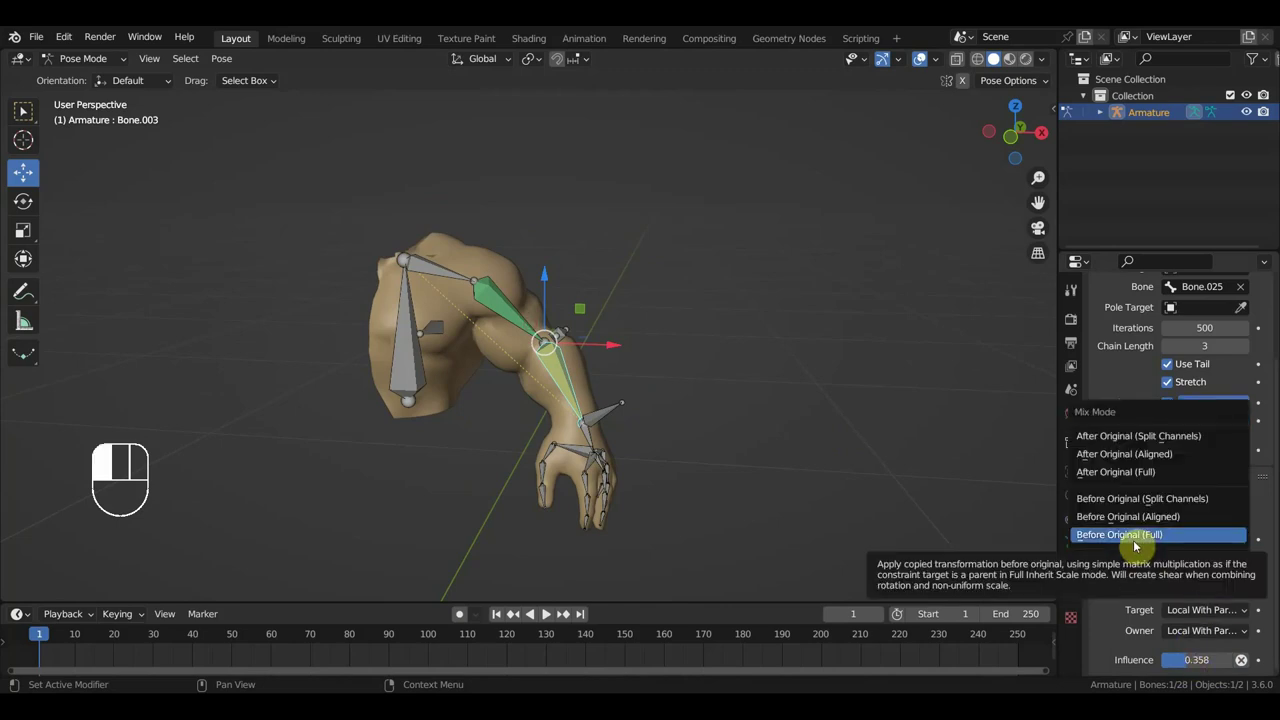
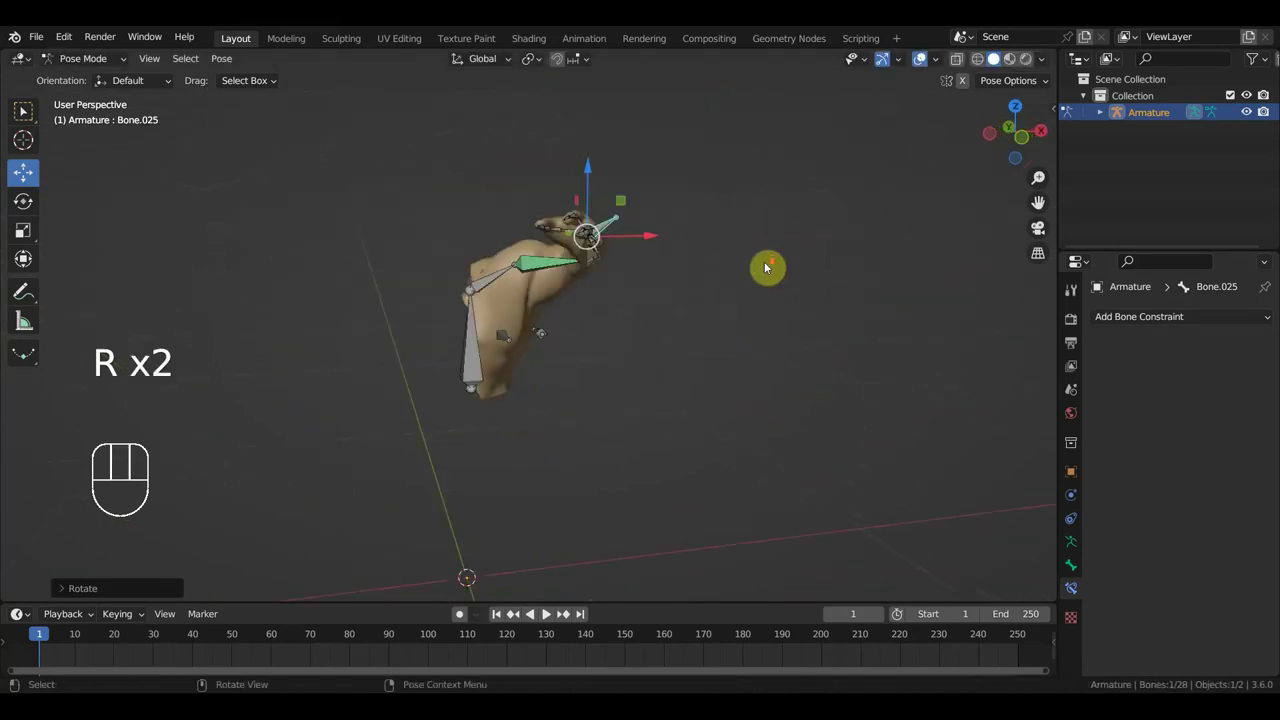
# Step: Clear the arm's pose back to rest, delete the loose Bone.026 by the elbow and enter Edit Mode
pyautogui.moveTo(763, 281); pyautogui.dragTo(732, 317)
pyautogui.moveTo(736, 330); pyautogui.dragTo(820, 384)
pyautogui.moveTo(796, 384); pyautogui.dragTo(740, 321)
pyautogui.moveTo(554, 309); pyautogui.dragTo(536, 303)
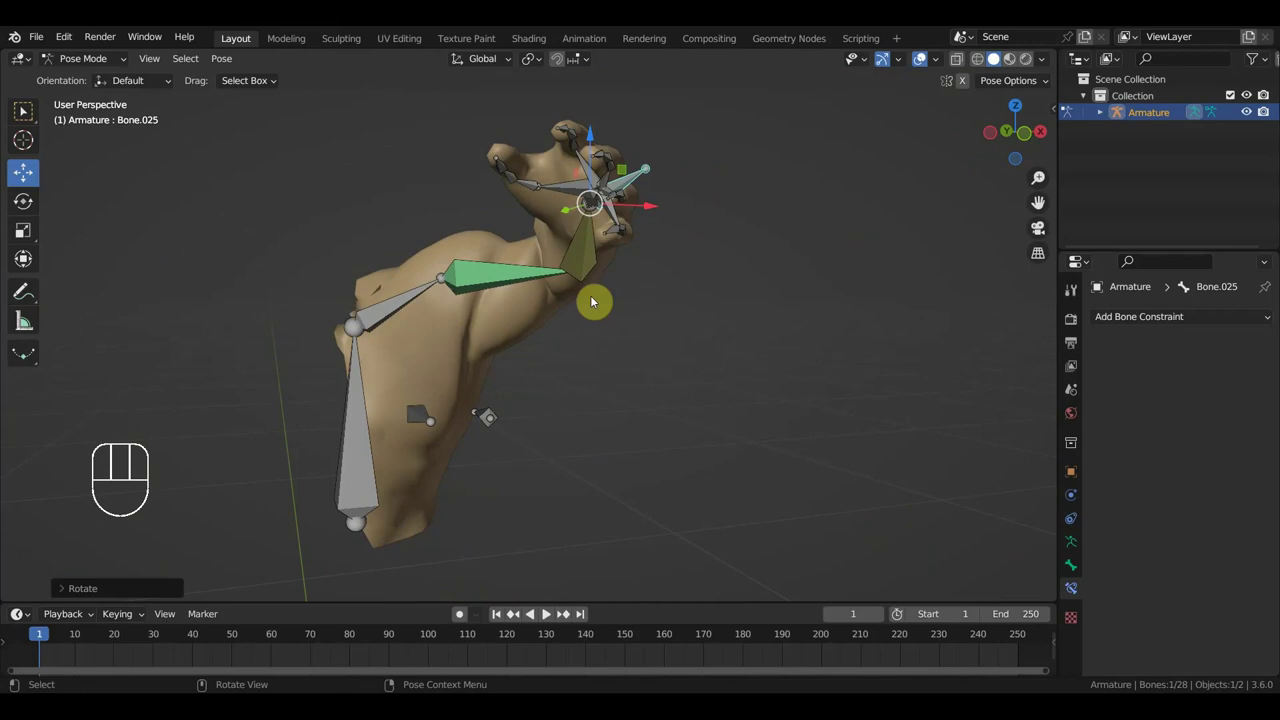
pyautogui.press('ctrl+z')
pyautogui.press('ctrl+z')
pyautogui.press('ctrl+z')
pyautogui.press('ctrl+z')
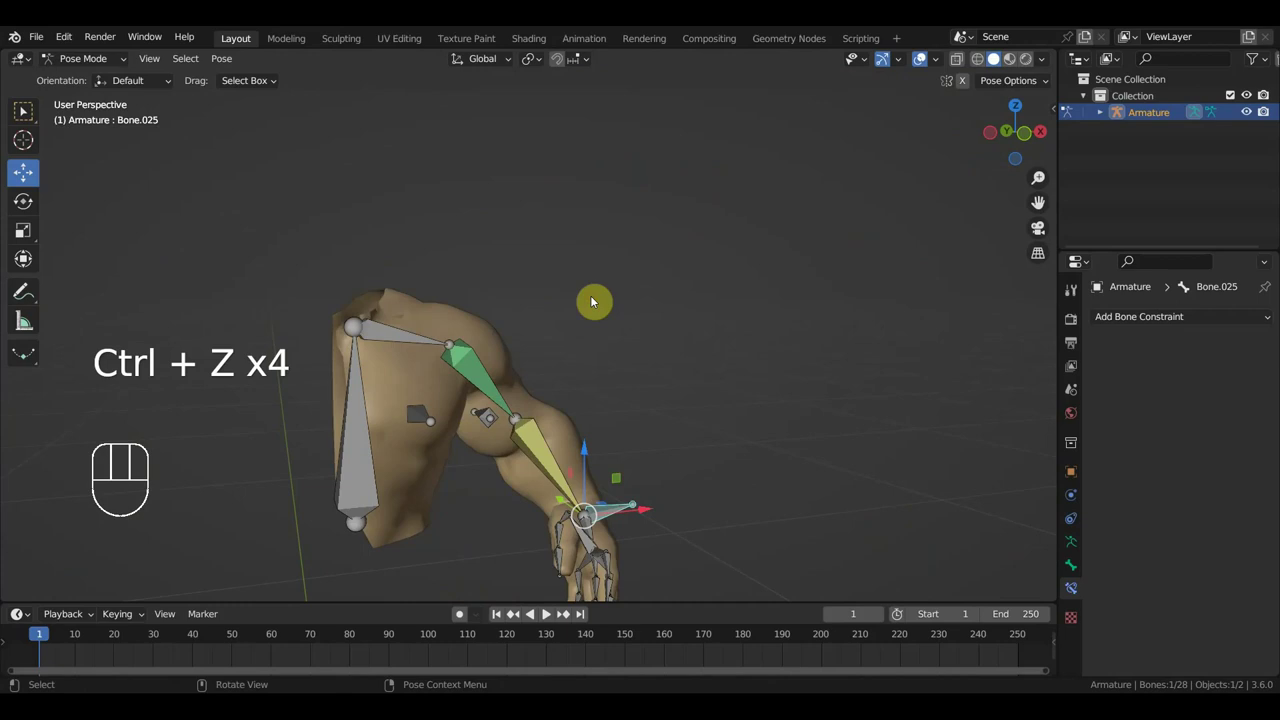
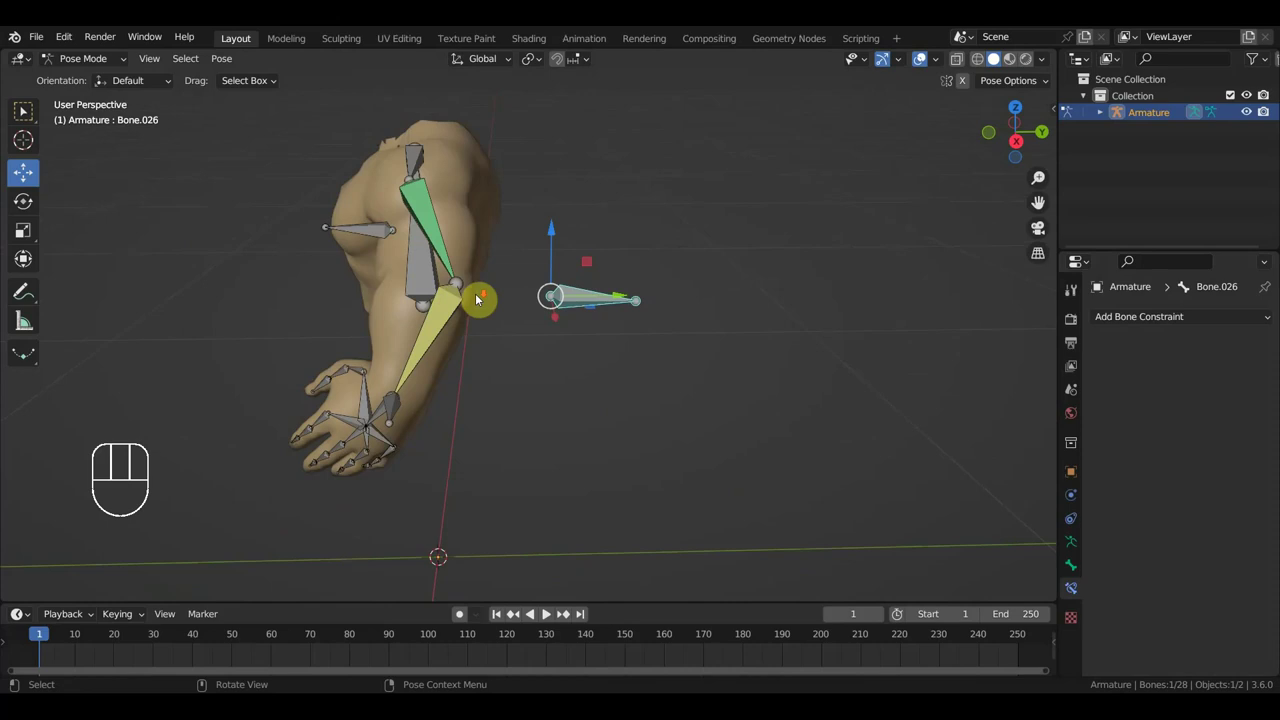
pyautogui.middleClick(608, 352)
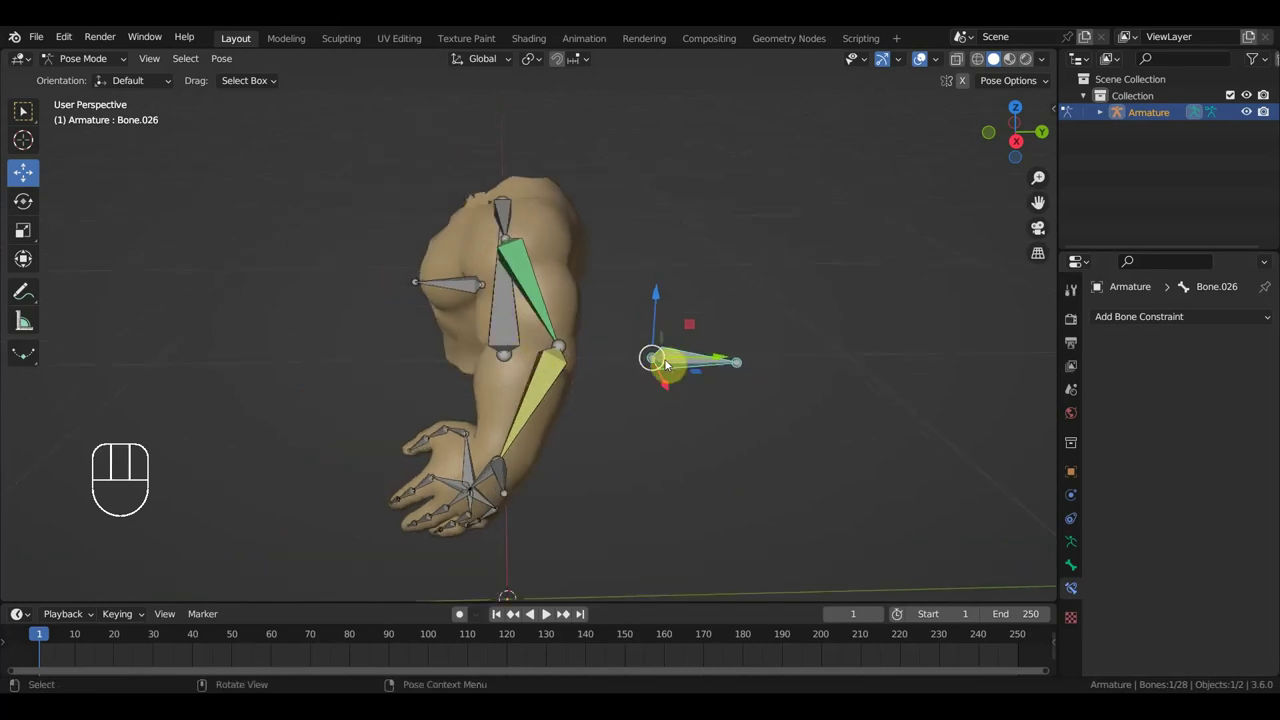
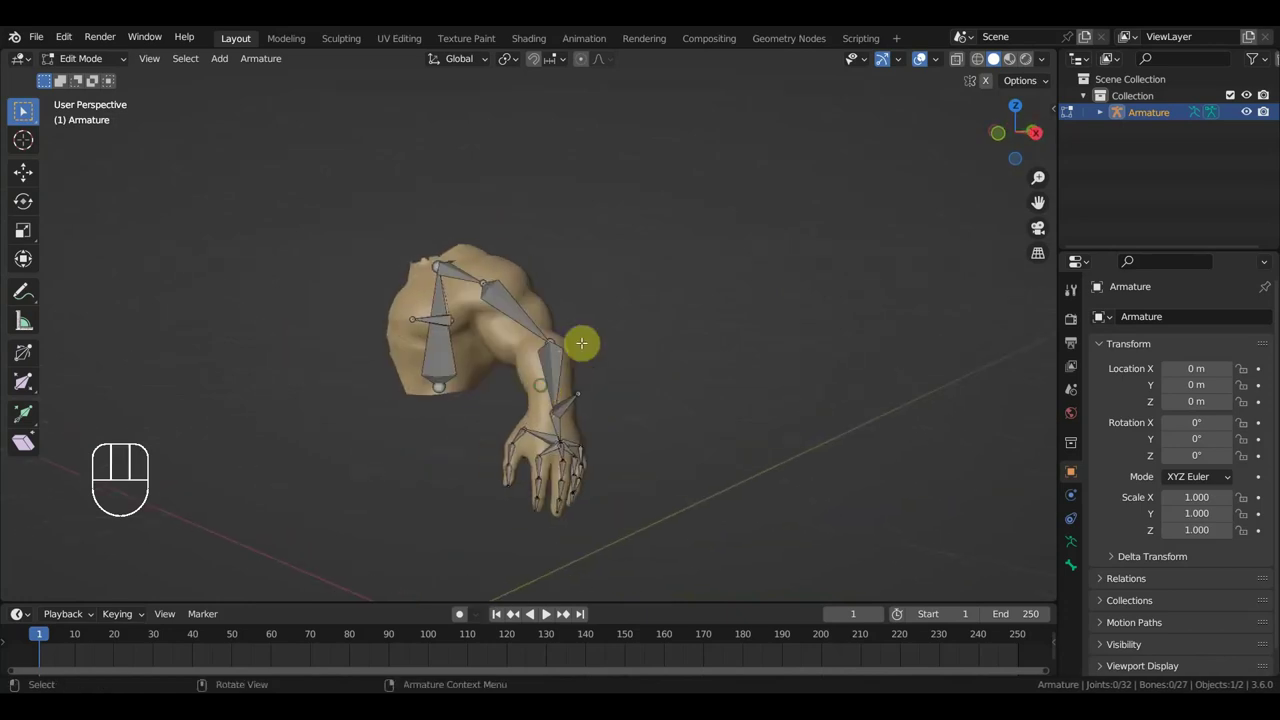
# Step: In Pose Mode select and rotate the hand control Bone.025, orbiting to check the arm
pyautogui.moveTo(95, 60); pyautogui.dragTo(93, 122)
pyautogui.moveTo(680, 306); pyautogui.dragTo(600, 314)
pyautogui.click(527, 421)
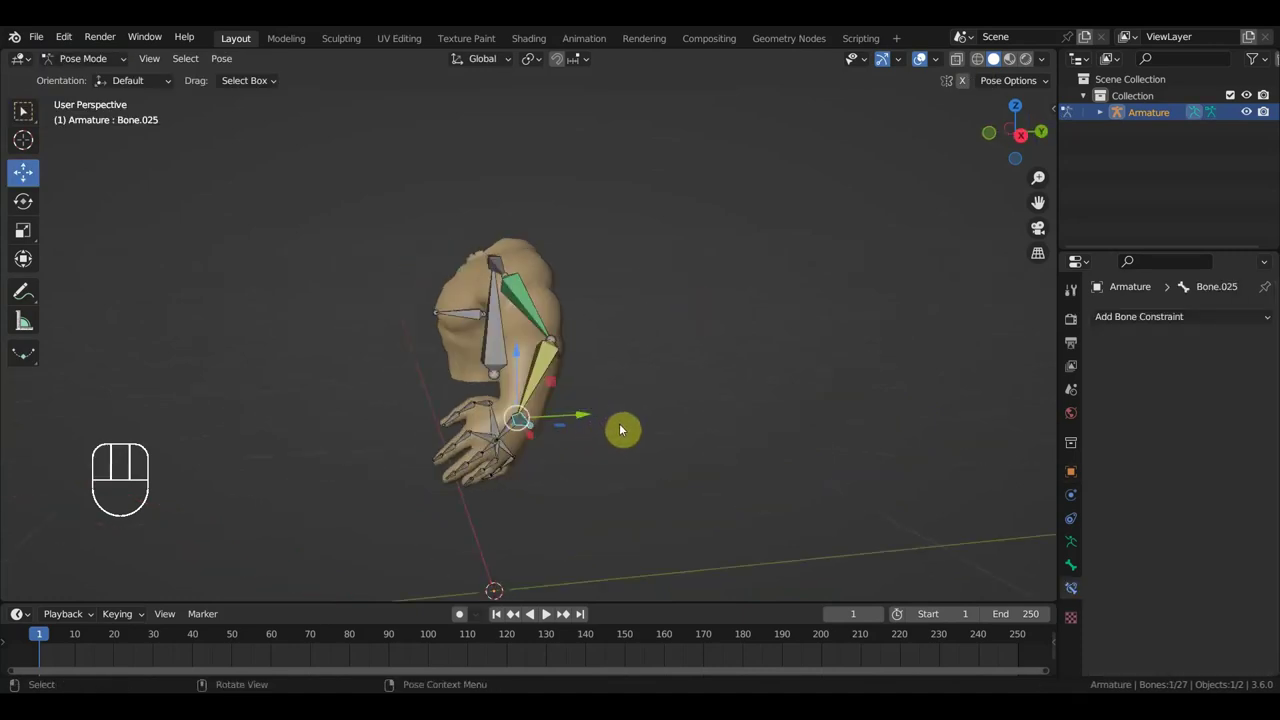
pyautogui.press('r')
pyautogui.moveTo(643, 362); pyautogui.dragTo(733, 379)
pyautogui.moveTo(652, 379); pyautogui.dragTo(670, 382)
pyautogui.moveTo(669, 383); pyautogui.dragTo(683, 353)
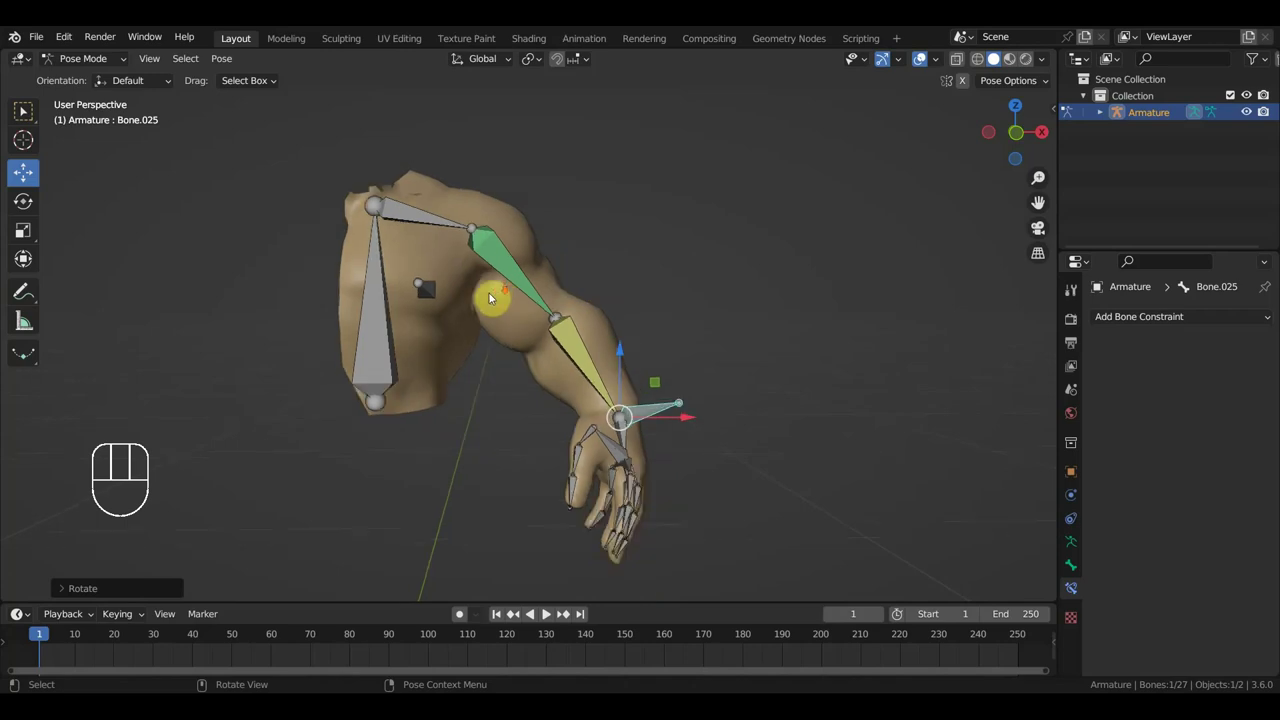
# Step: Select the small chest bone Bone.027 and parent it to Bone.001 with Keep Offset
pyautogui.click(428, 294)
pyautogui.moveTo(504, 318); pyautogui.dragTo(476, 328)
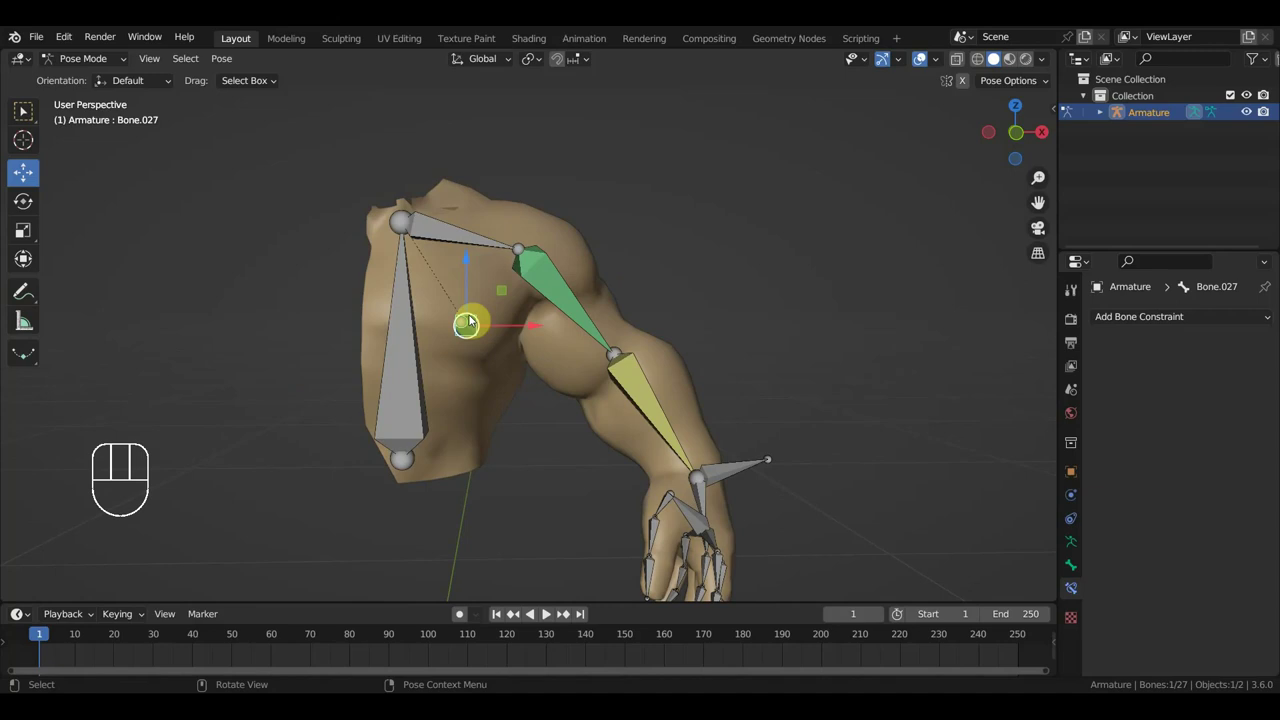
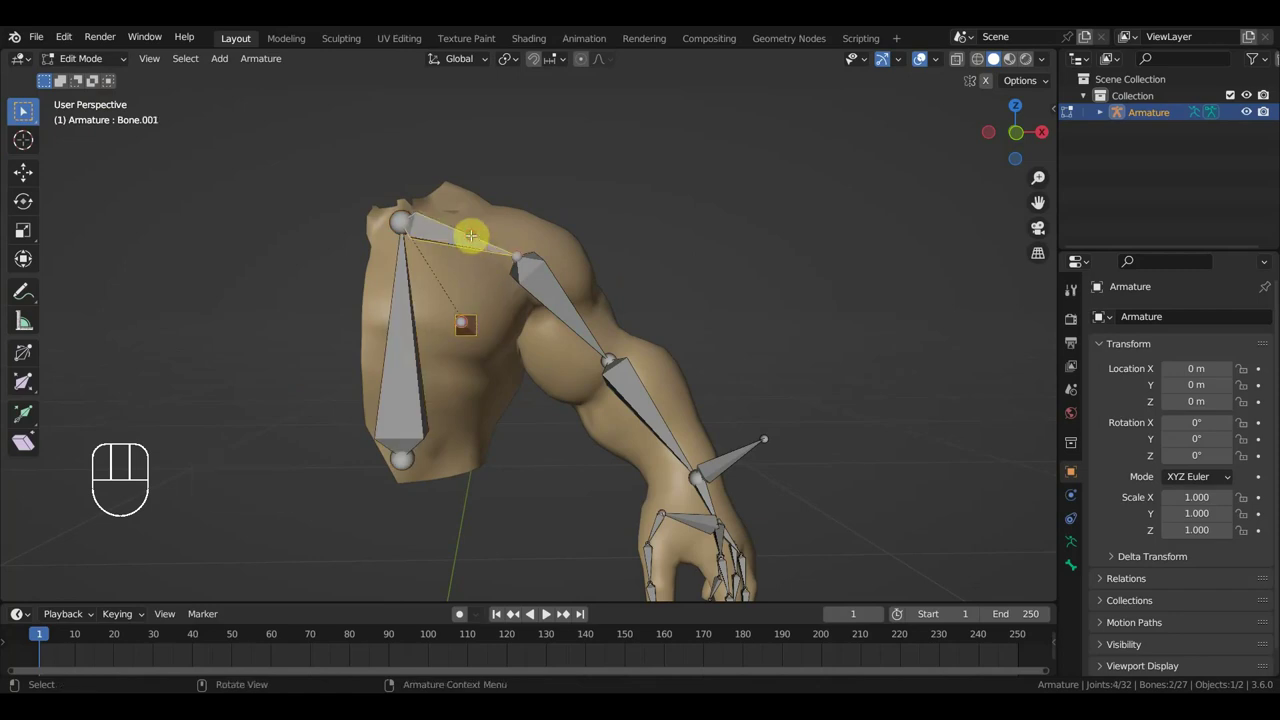
pyautogui.press('ctrl+p')
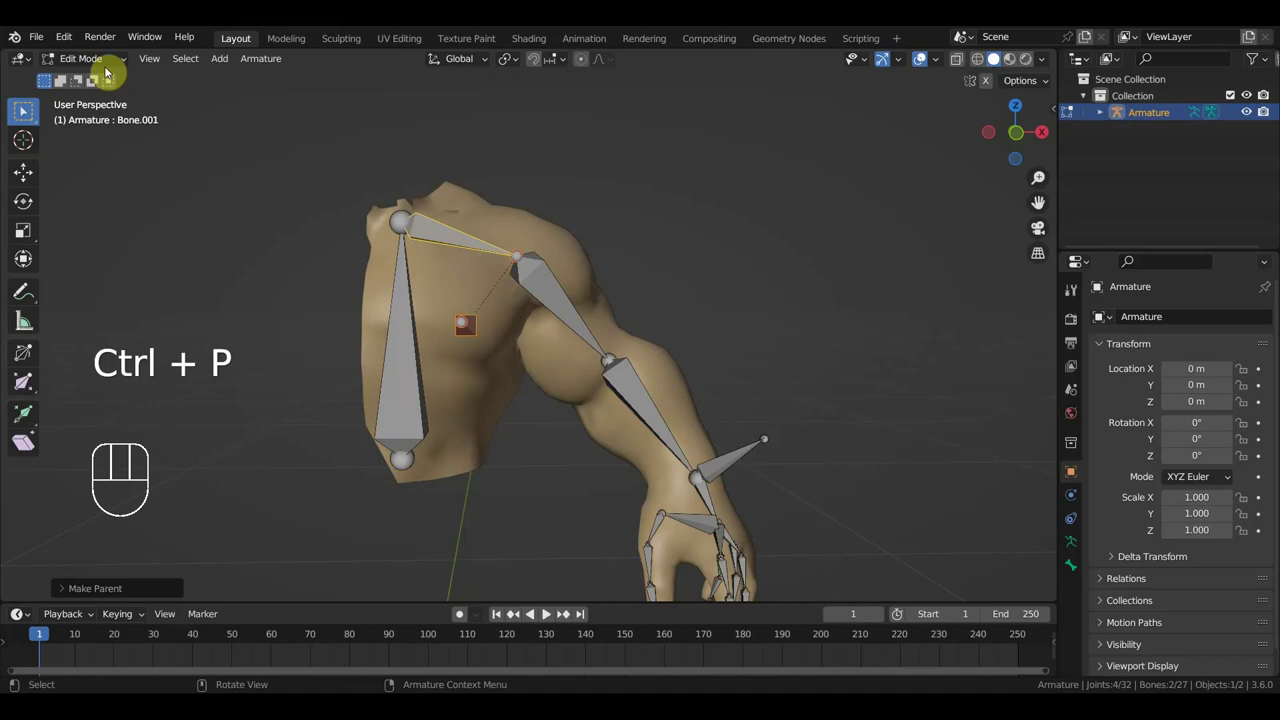
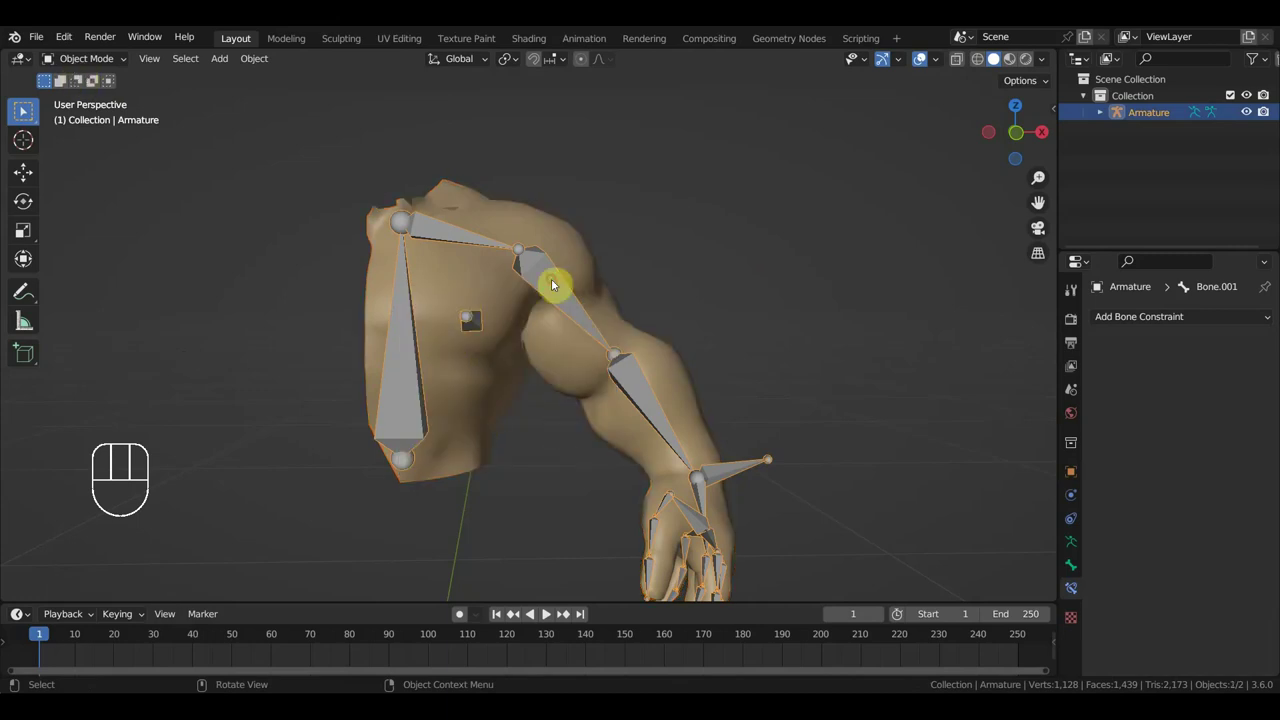
# Step: Move the hand control Bone.025 in Pose Mode to test the chain, then undo back to a relaxed arm in front view
pyautogui.moveTo(82, 64); pyautogui.dragTo(112, 120)
pyautogui.press('g')
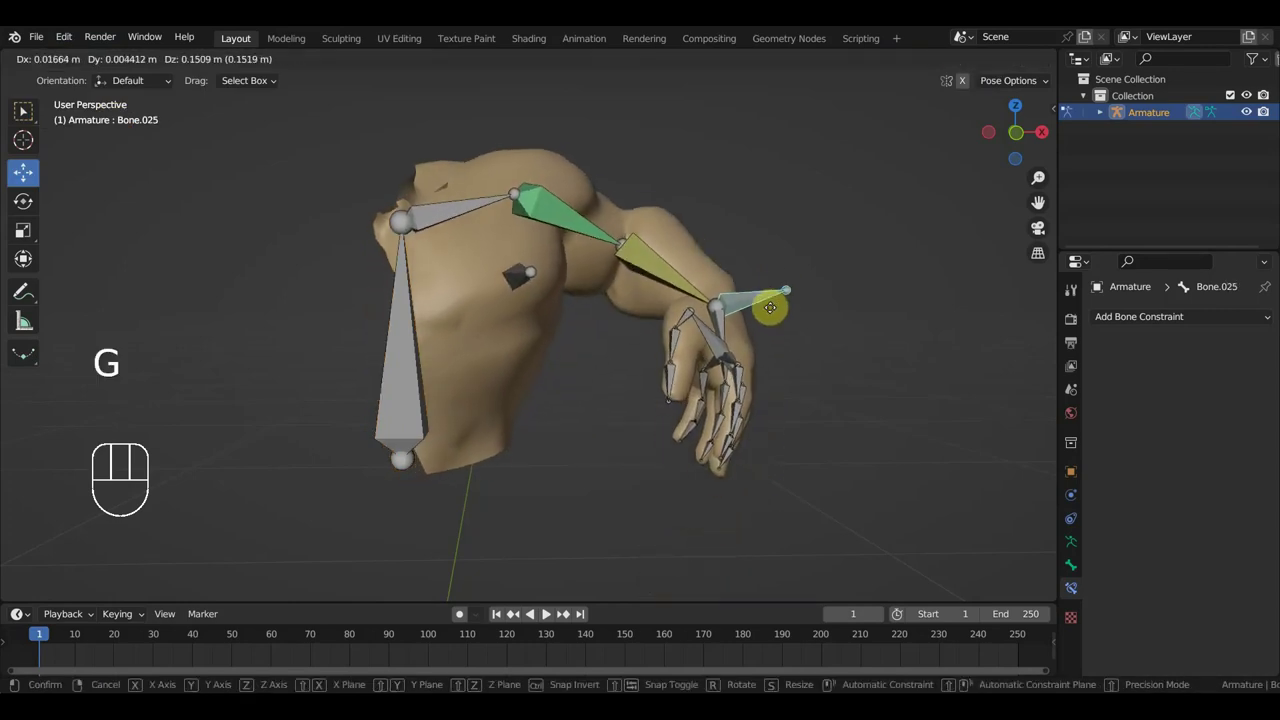
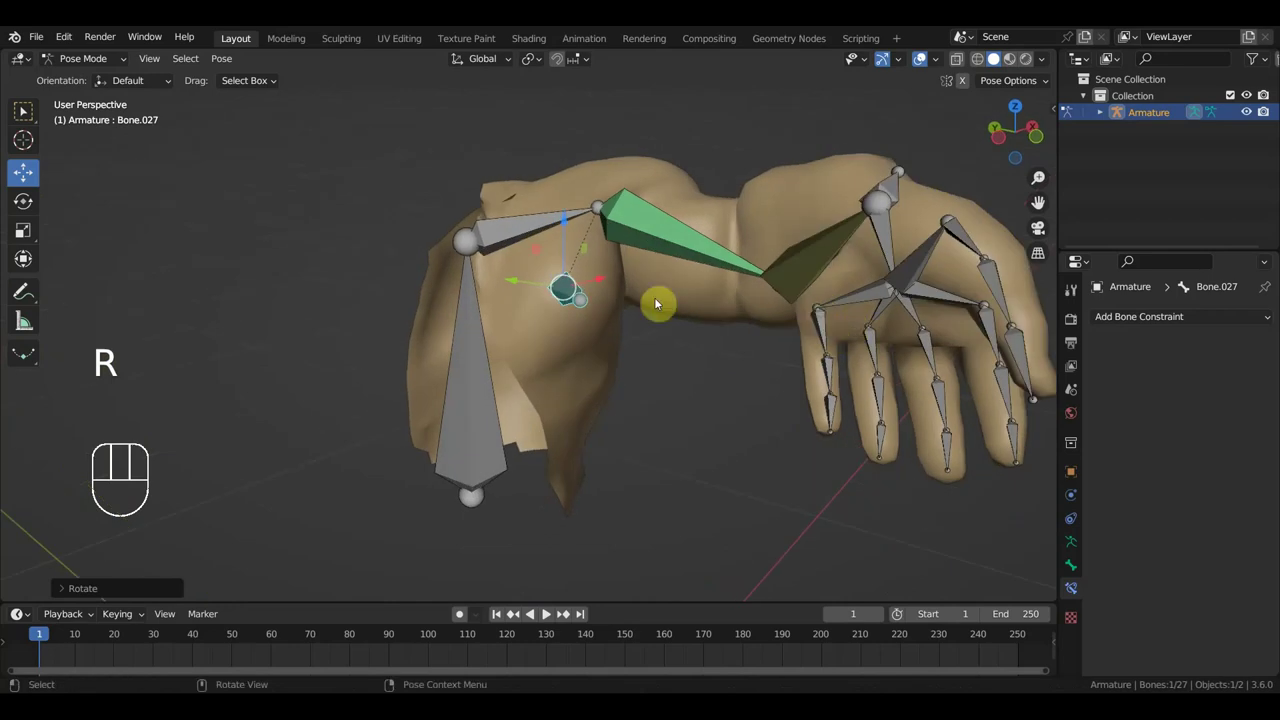
pyautogui.press('ctrl+z')
pyautogui.press('ctrl+z')
pyautogui.press('ctrl+z')
pyautogui.press('ctrl+z')
pyautogui.press('ctrl+z')
pyautogui.press('ctrl+z')
pyautogui.press('ctrl+z')
pyautogui.press('ctrl+z')
pyautogui.press('KP_1')
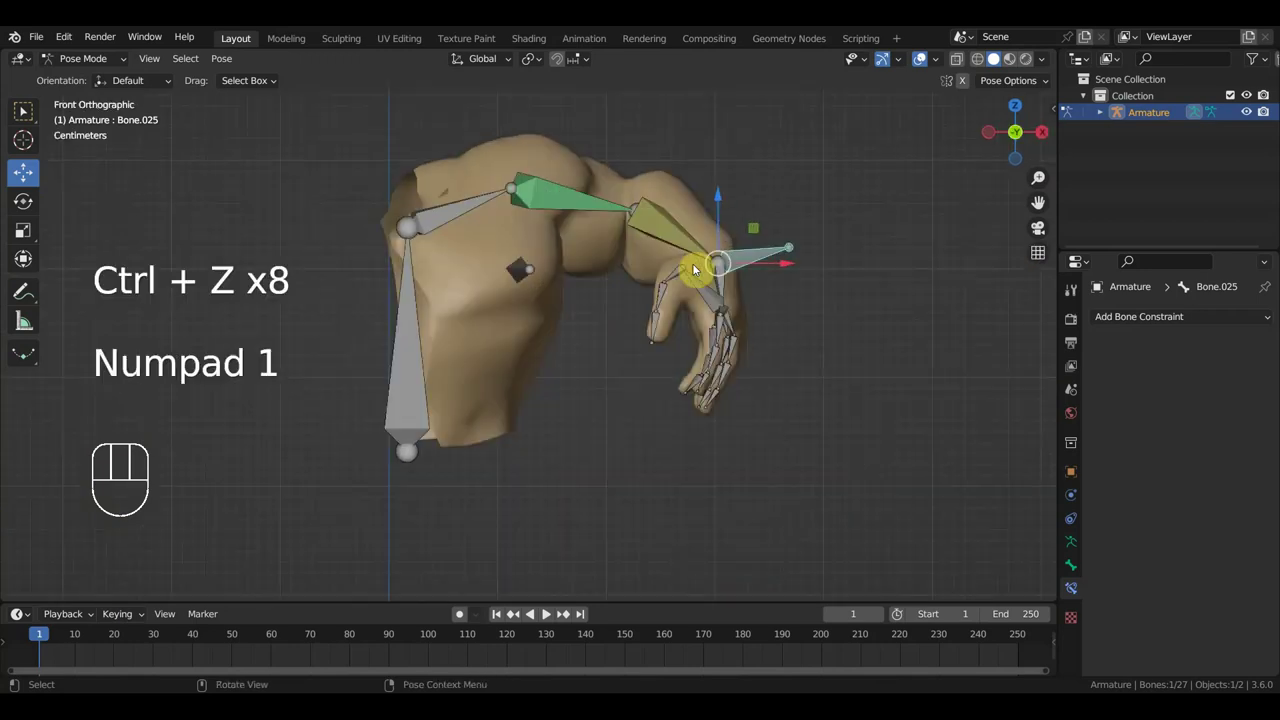
pyautogui.press('ctrl+z')
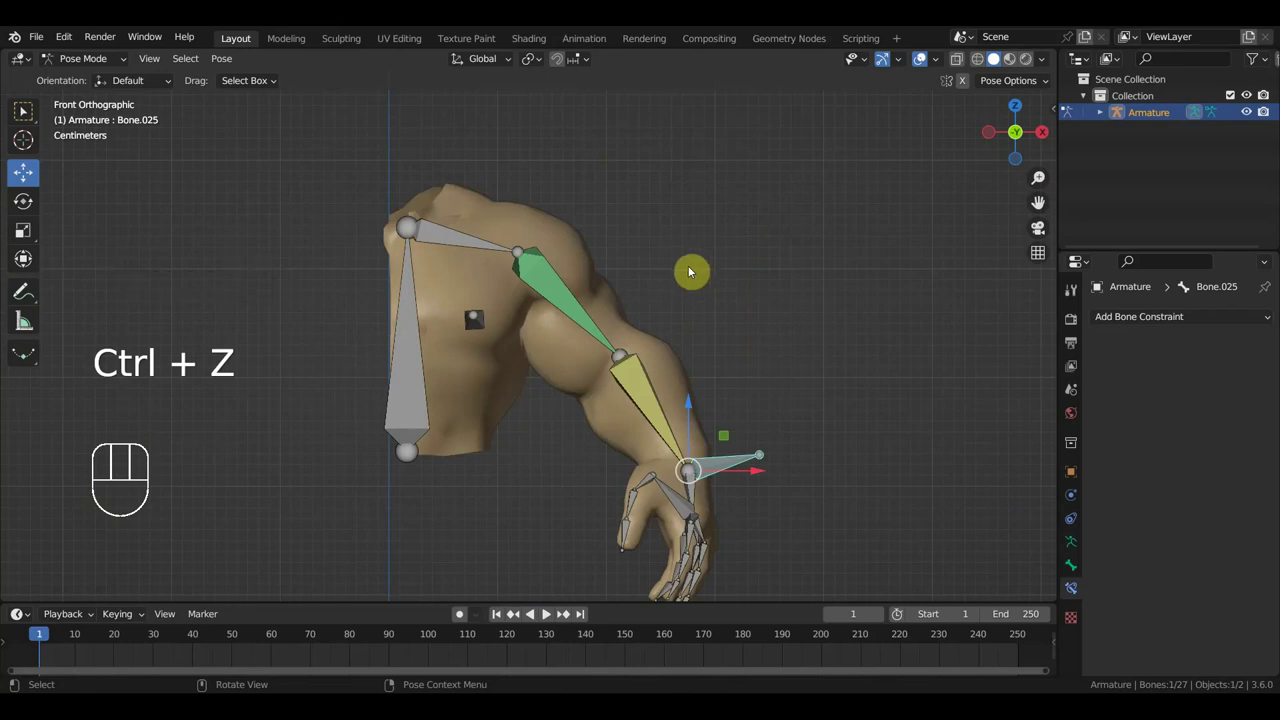
# Step: Select the chest control Bone.027 in Edit Mode, parent it and return to Pose Mode
pyautogui.click(472, 324)
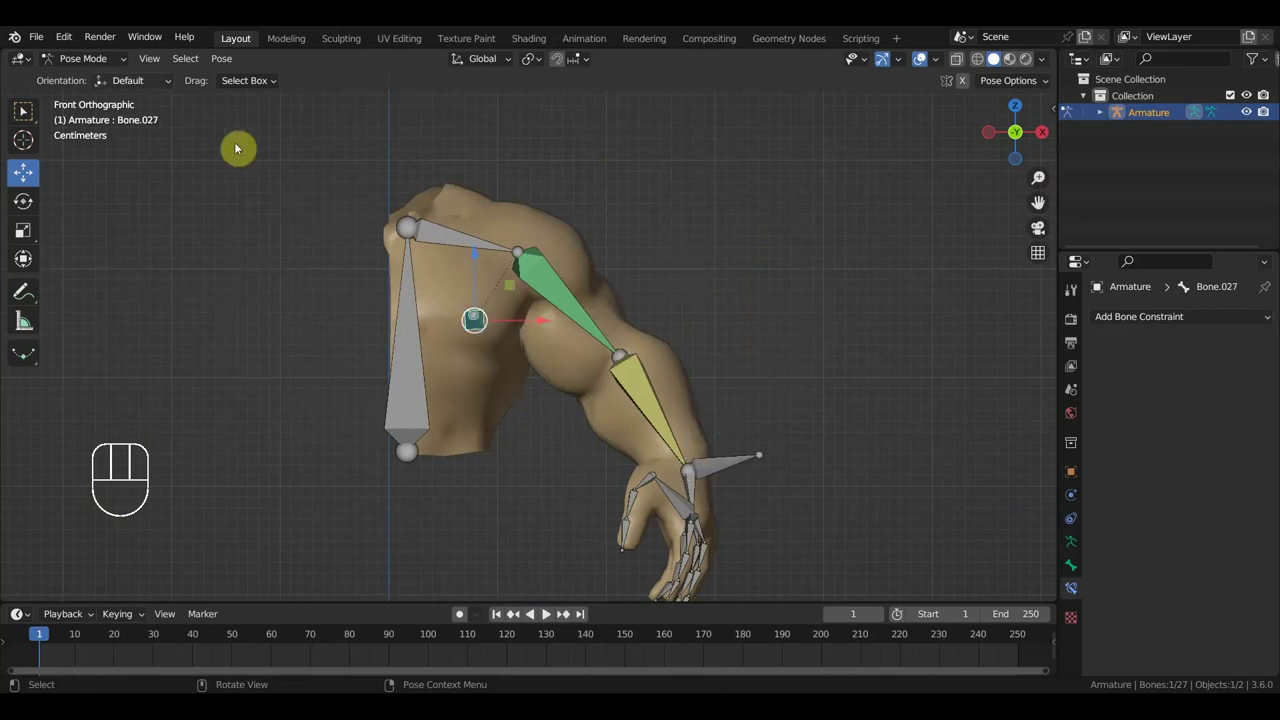
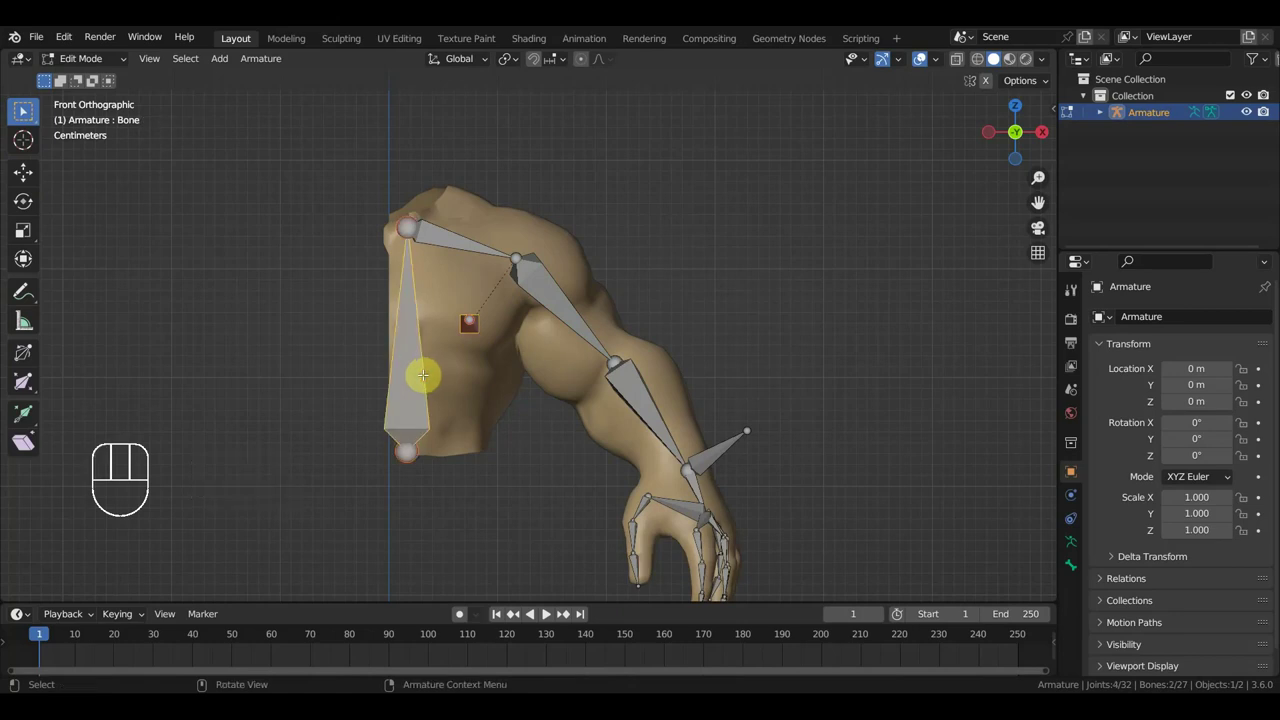
pyautogui.press('ctrl+p')
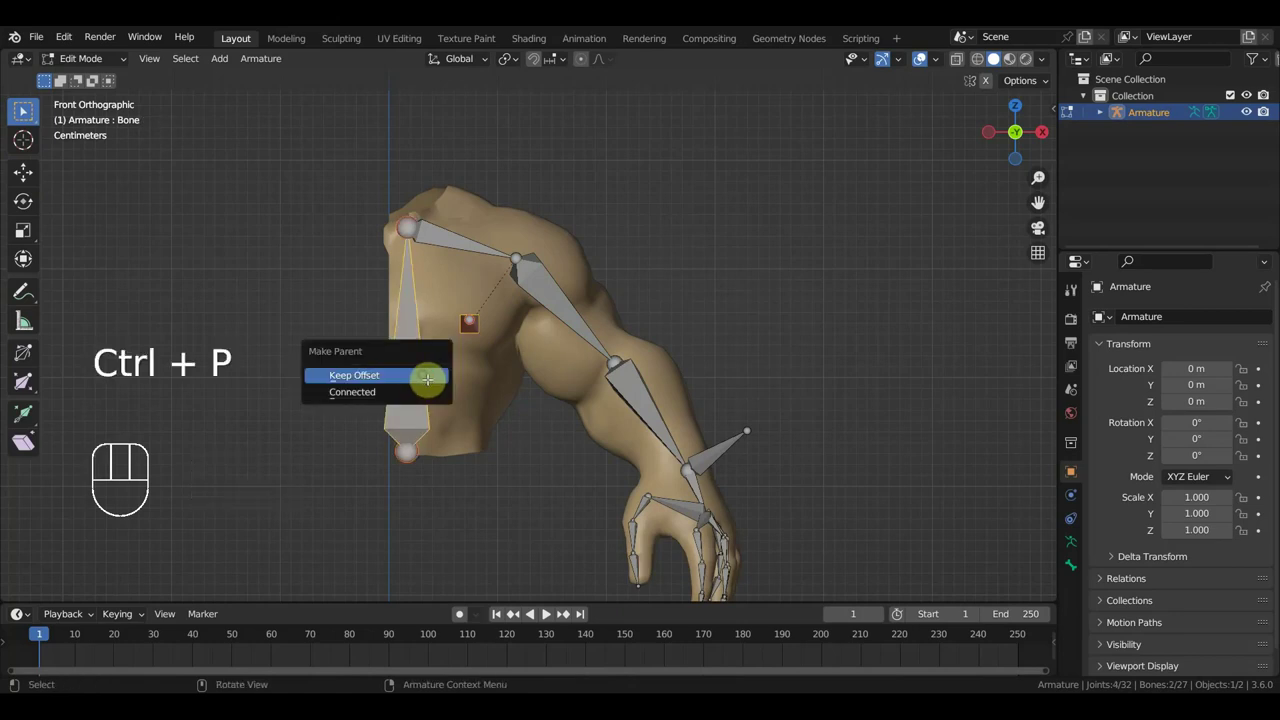
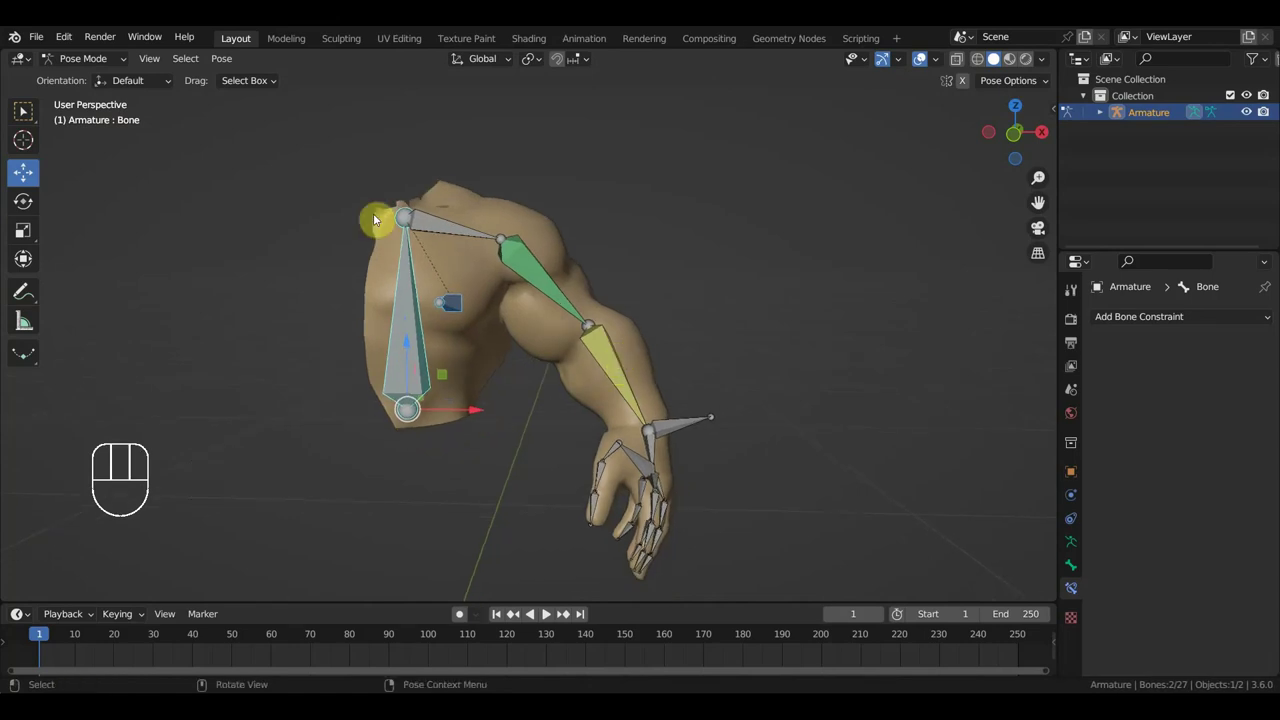
# Step: Select the arm mesh, add Basis and Key 1 shape keys, and sculpt the shoulder with an enlarged Grab brush at strength 0.4
pyautogui.click(92, 65)
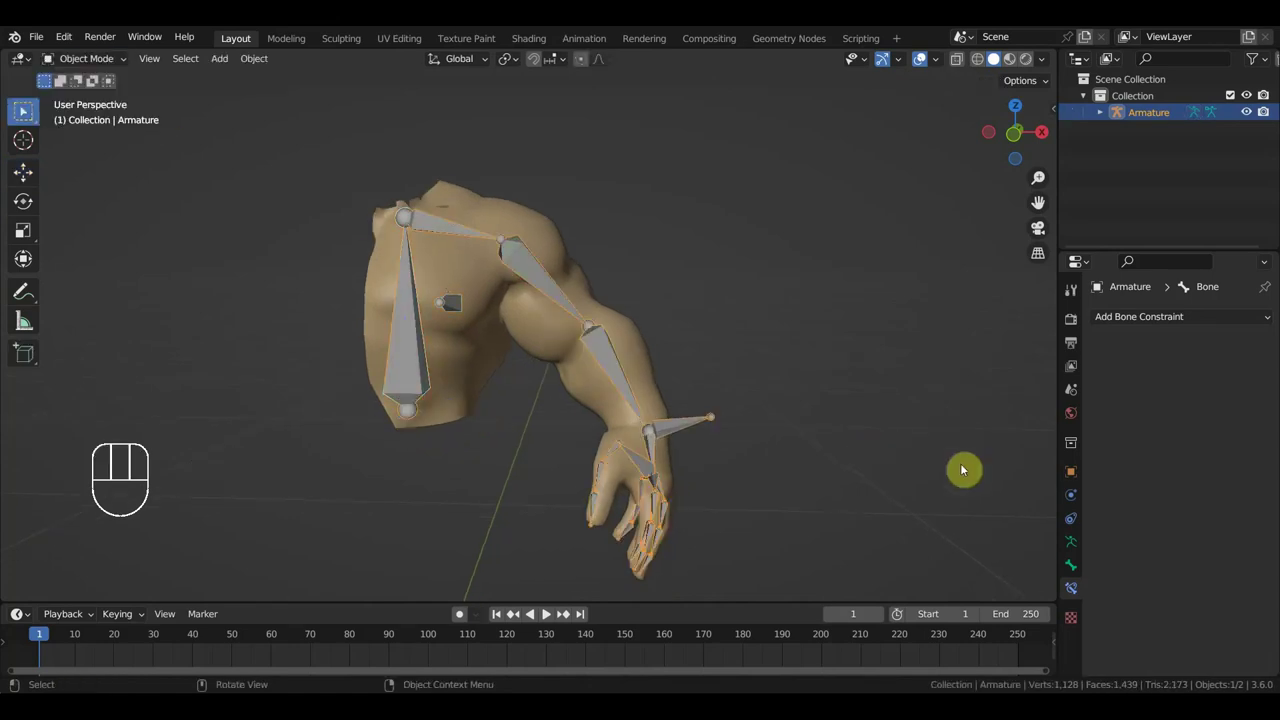
pyautogui.moveTo(534, 334); pyautogui.dragTo(585, 406)
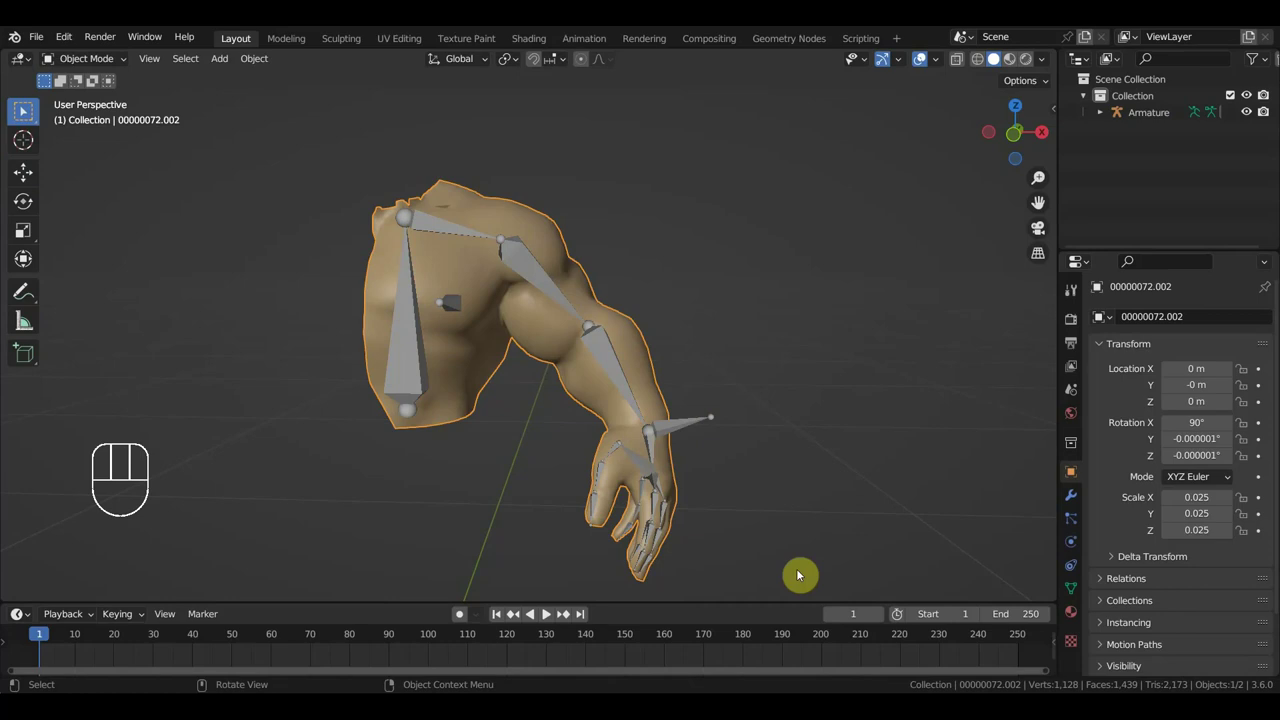
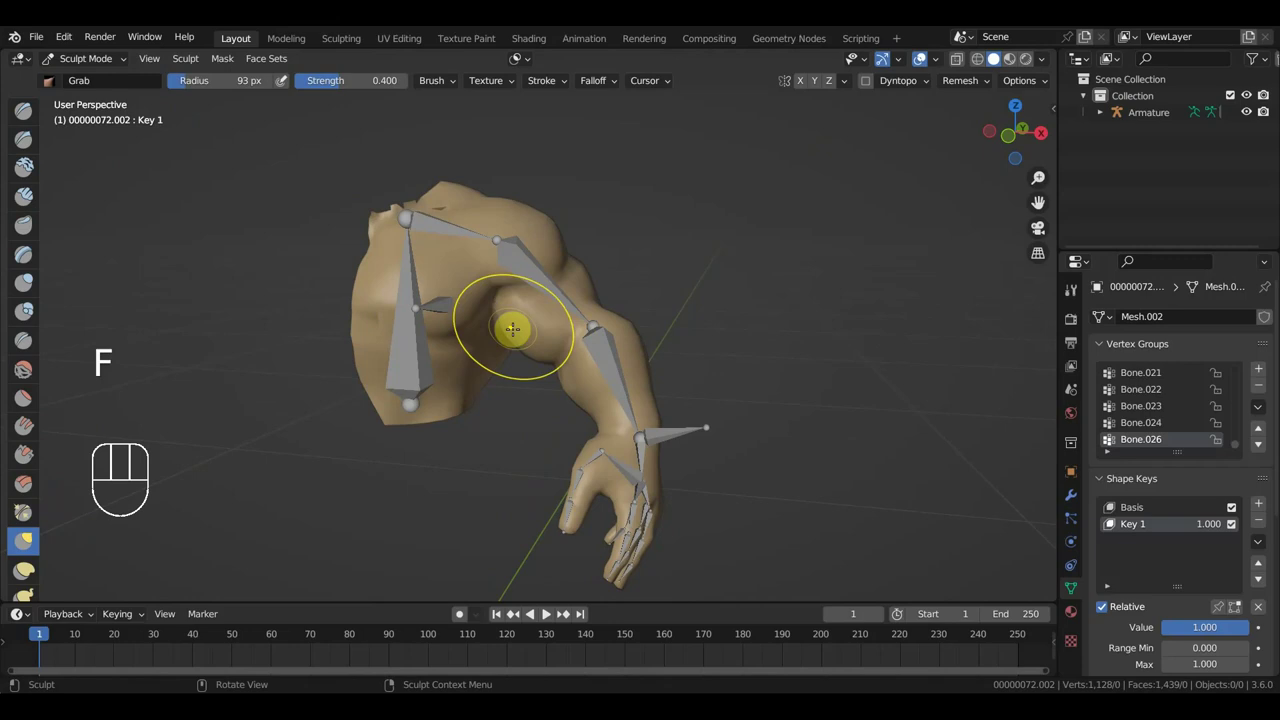
pyautogui.press('f')
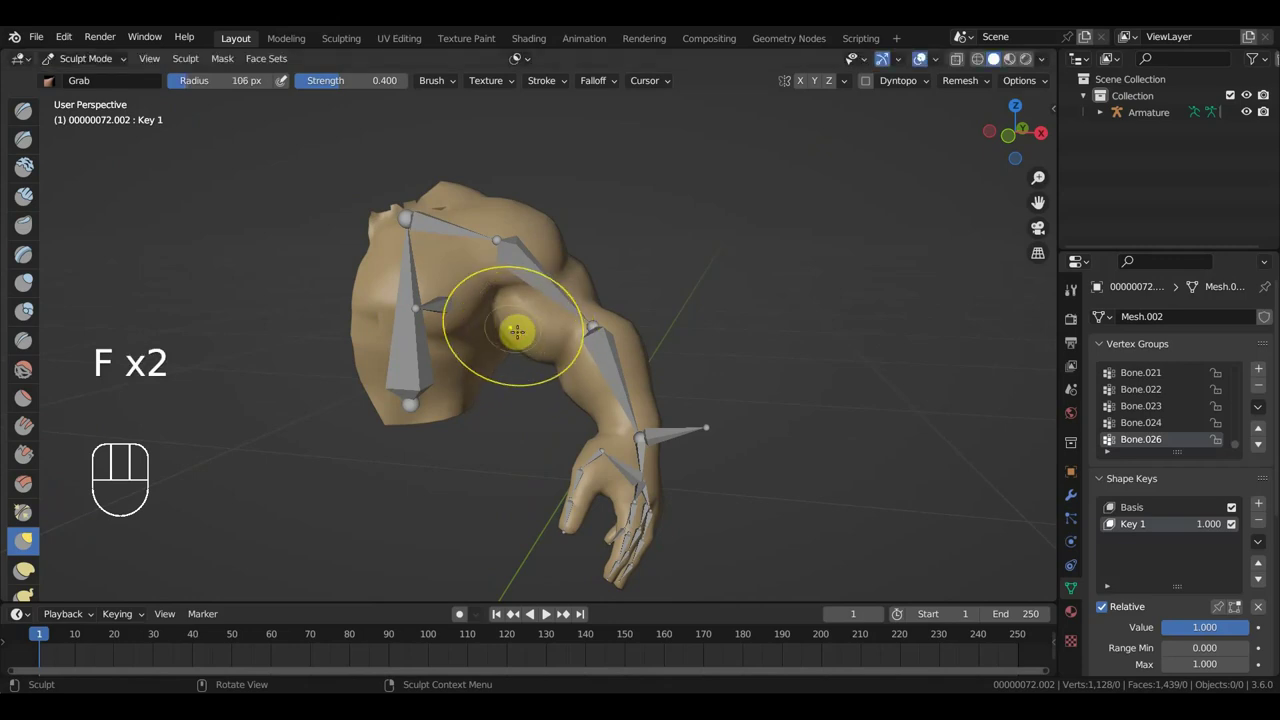
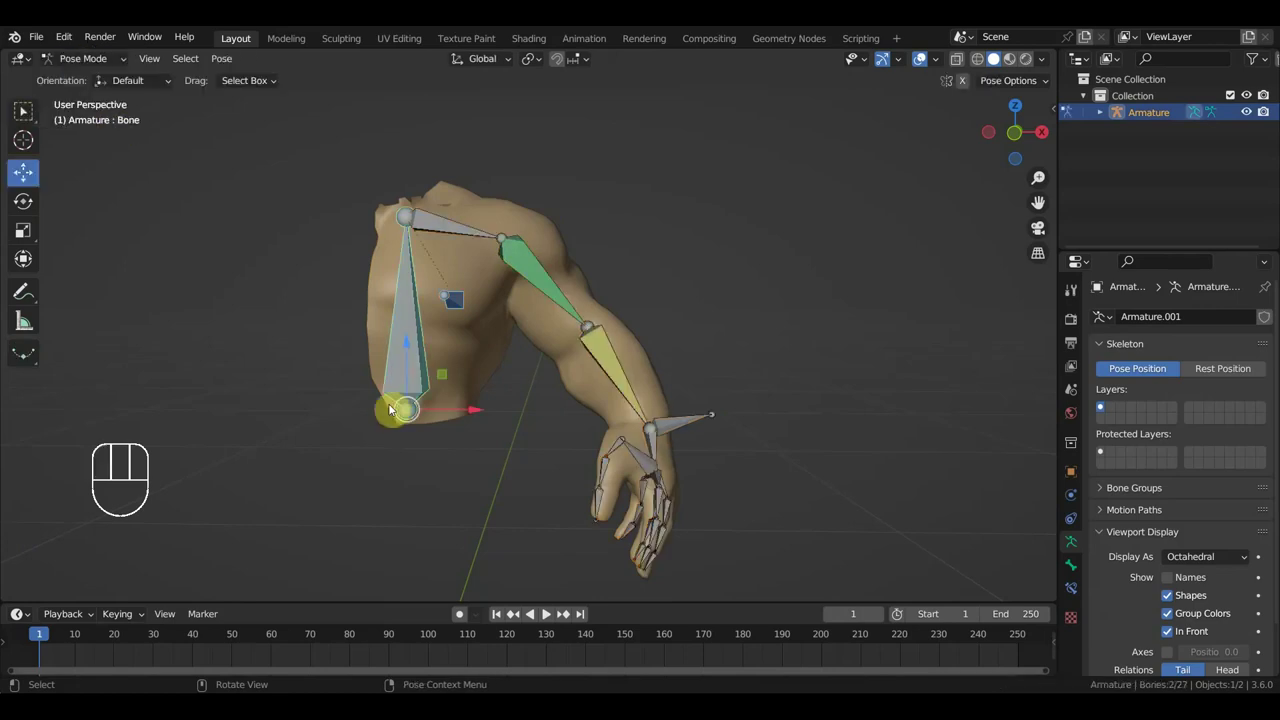
# Step: Select all bones and insert Location & Rotation keyframes at frame 1
pyautogui.press('a')
pyautogui.press('i')
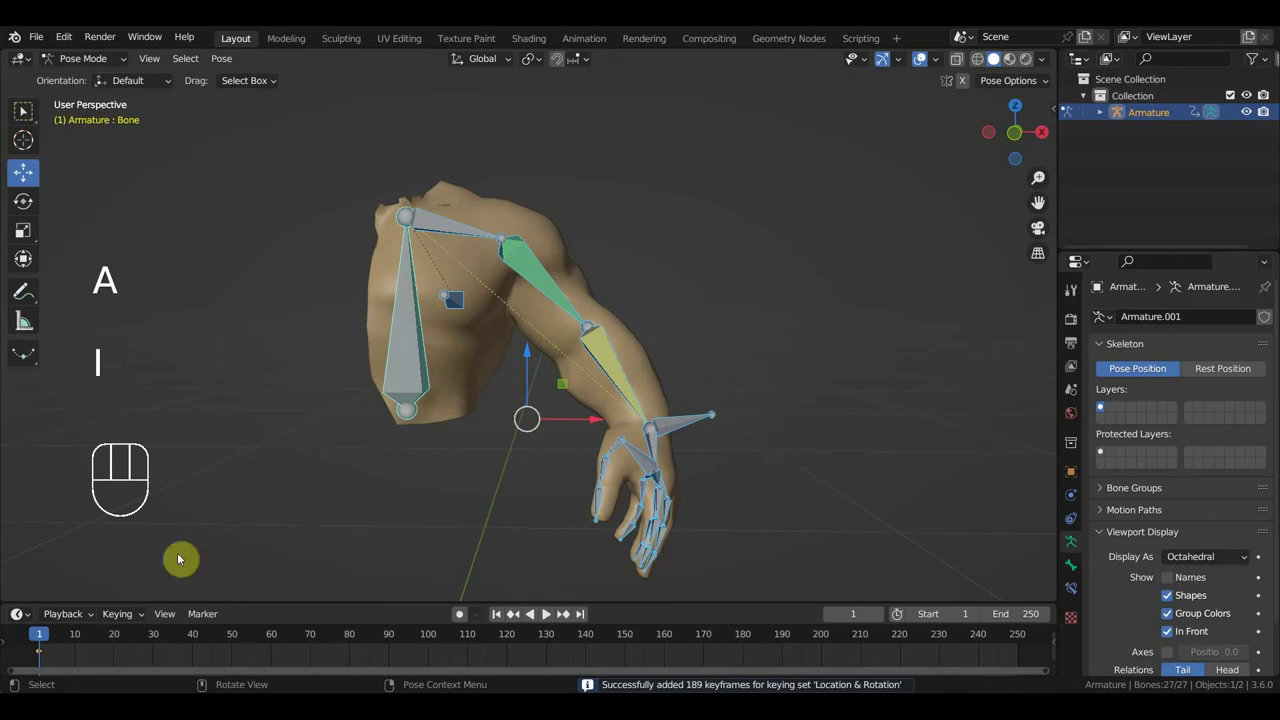
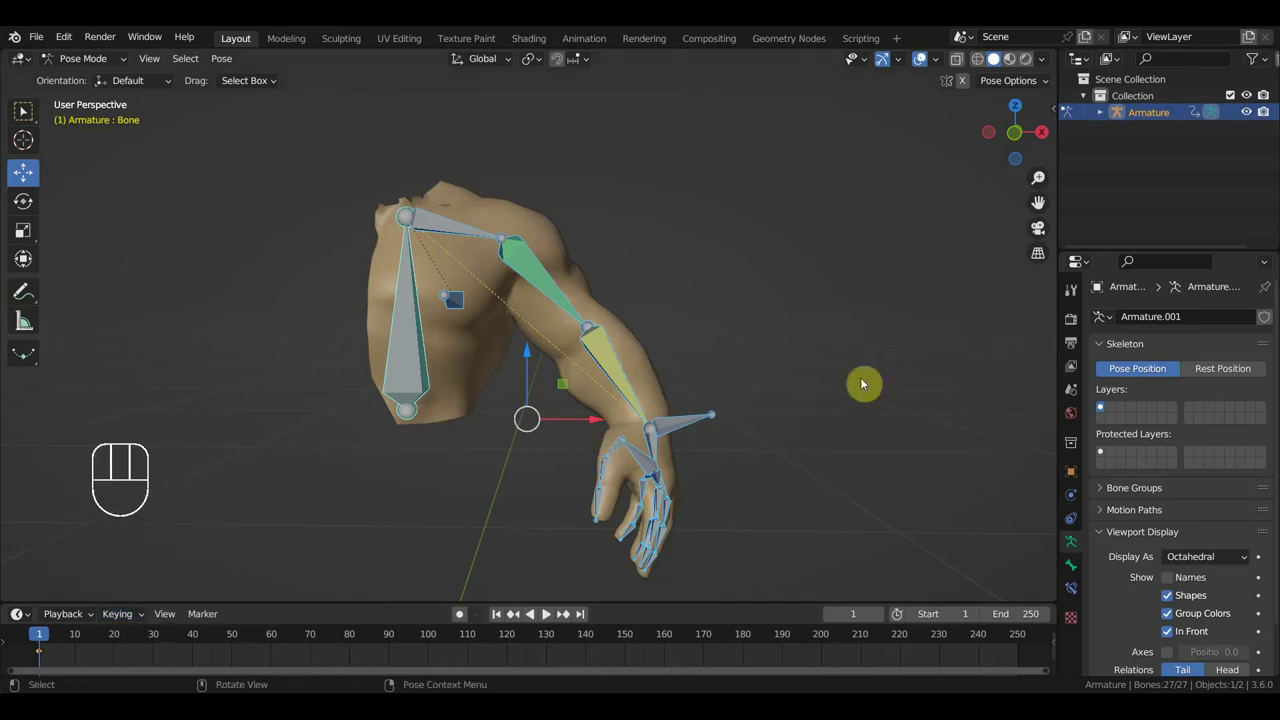
pyautogui.press('i')
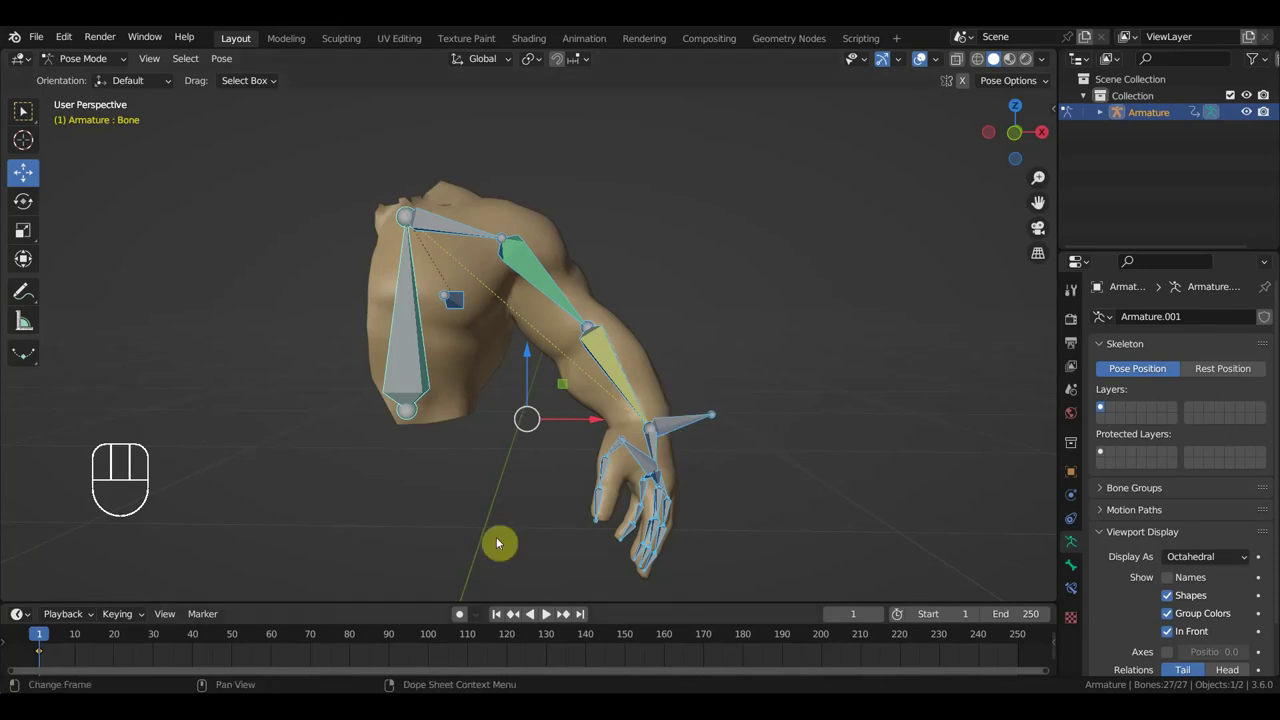
pyautogui.moveTo(720, 452); pyautogui.dragTo(671, 452)
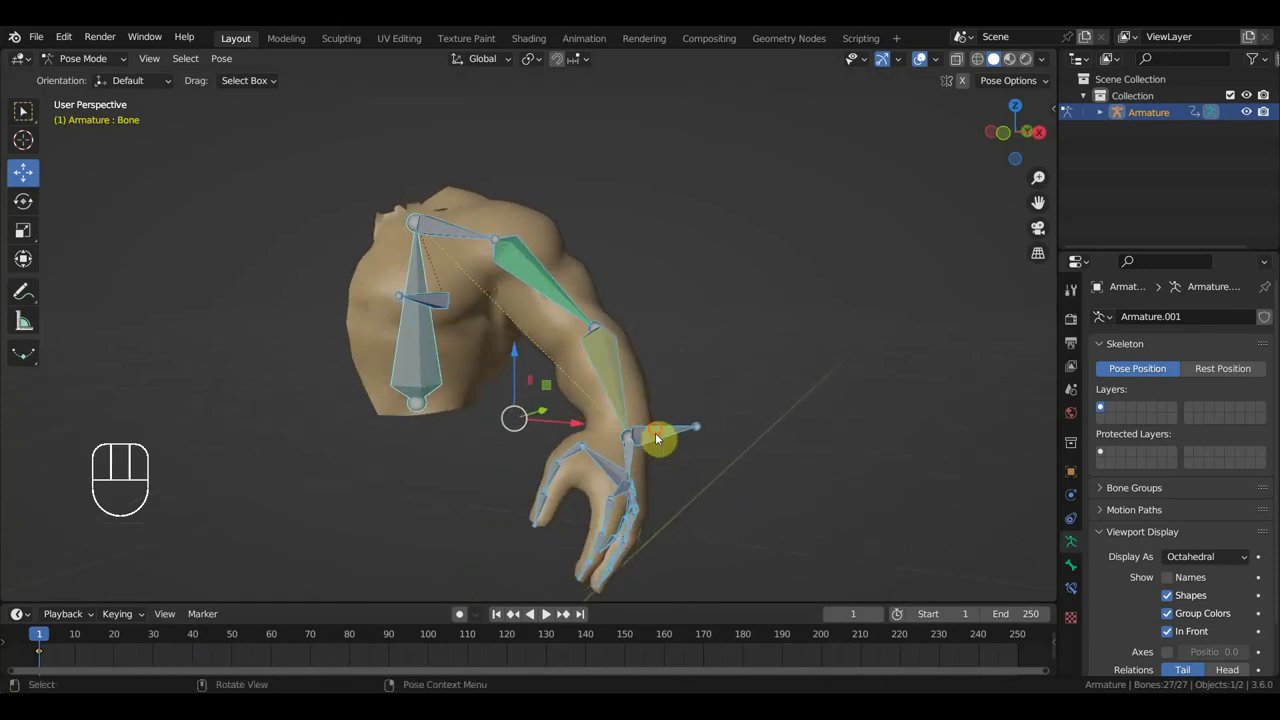
pyautogui.moveTo(715, 467); pyautogui.dragTo(689, 467)
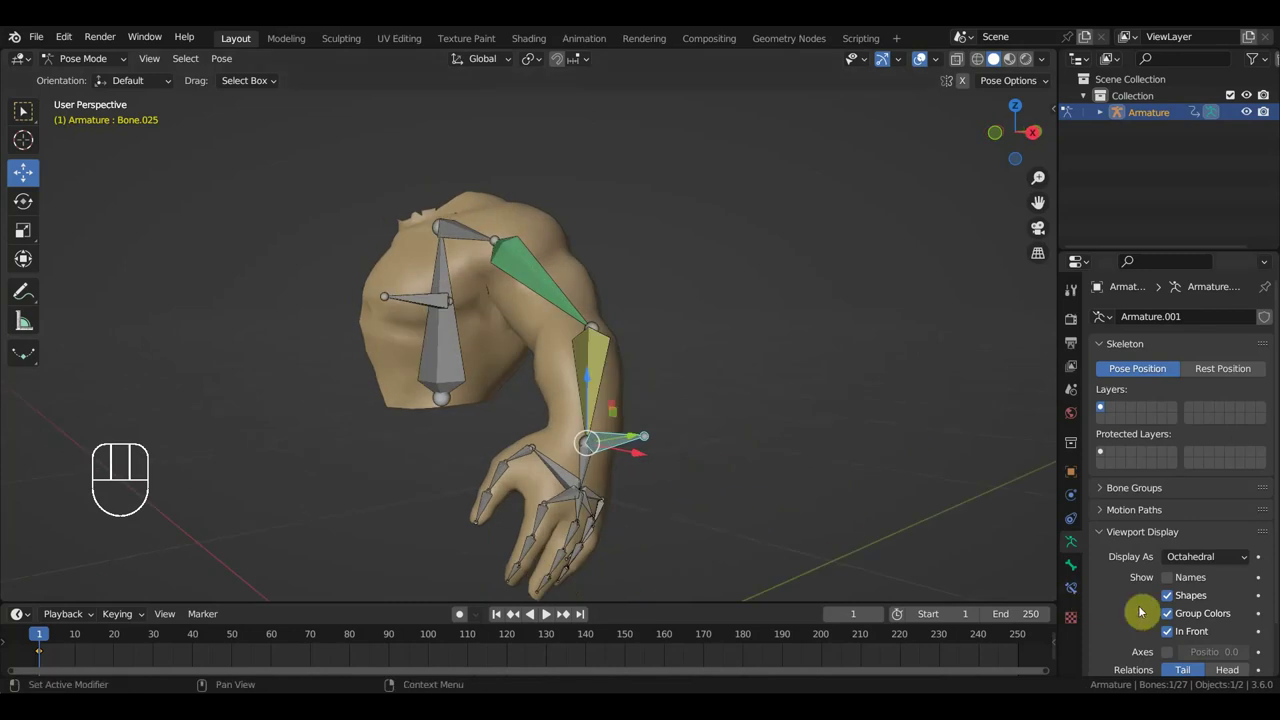
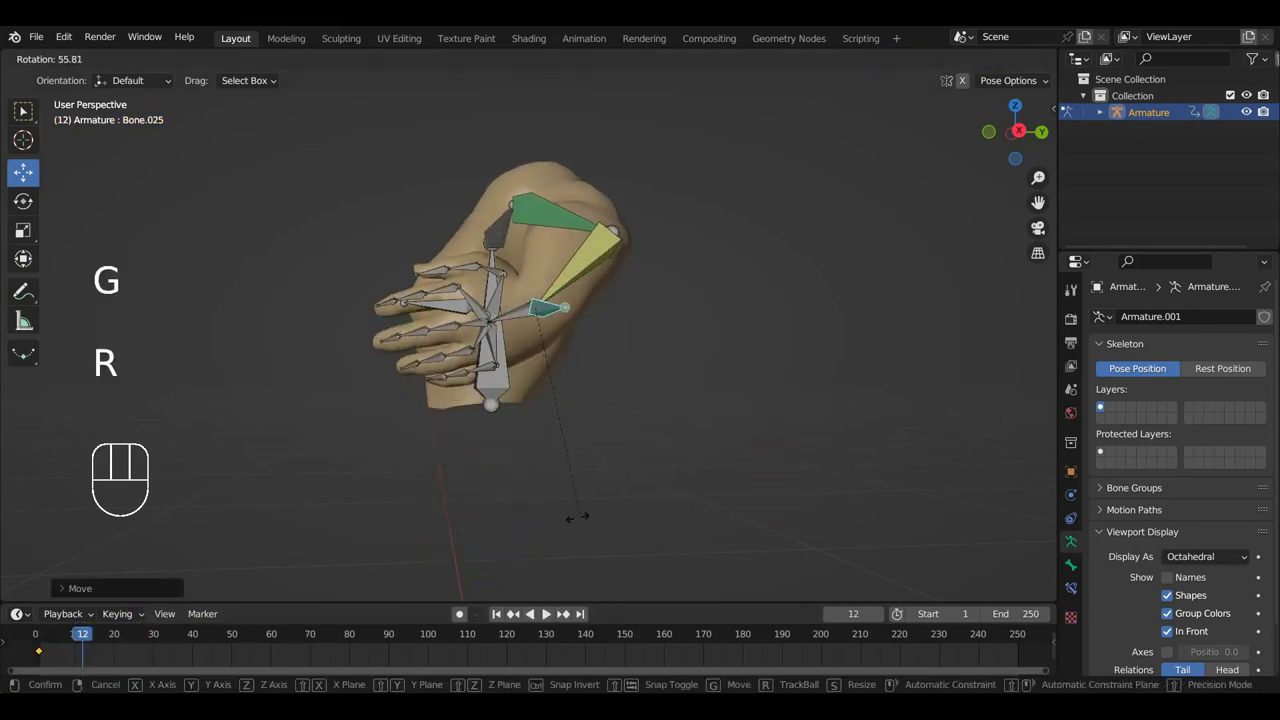
# Step: At frame 12 move the hand control Bone.025 upward so the elbow bends
pyautogui.press('g')
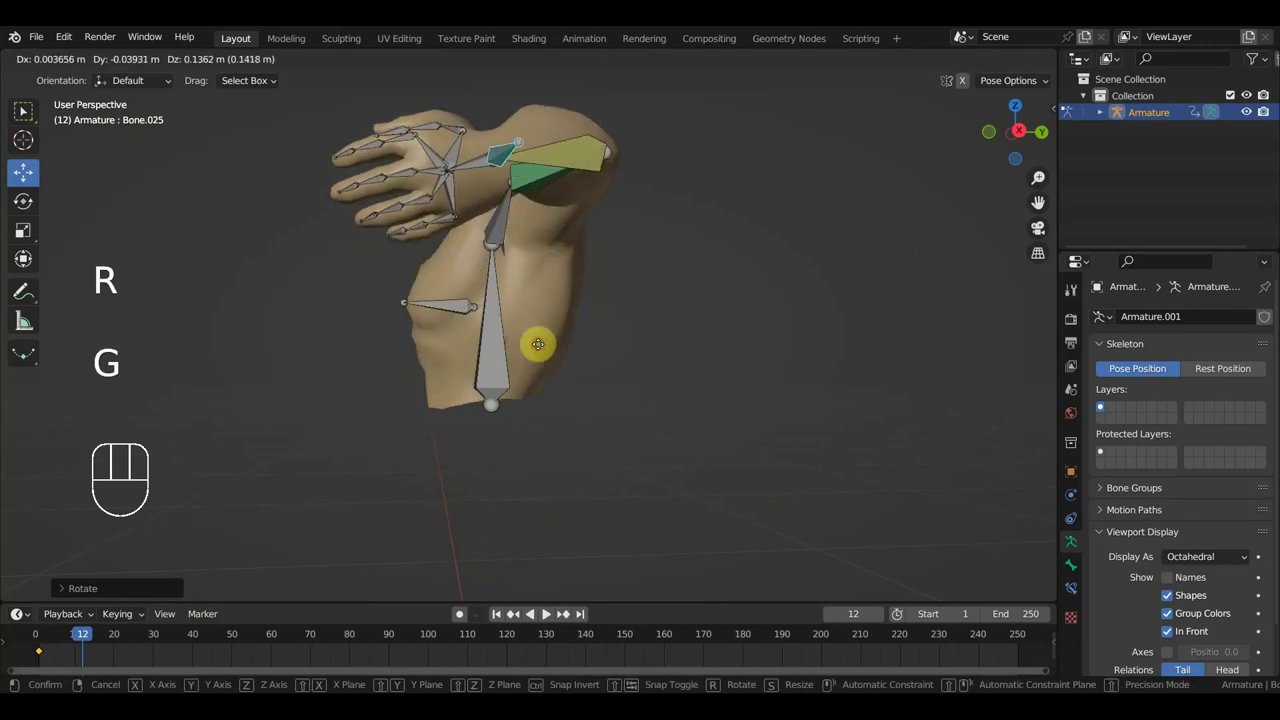
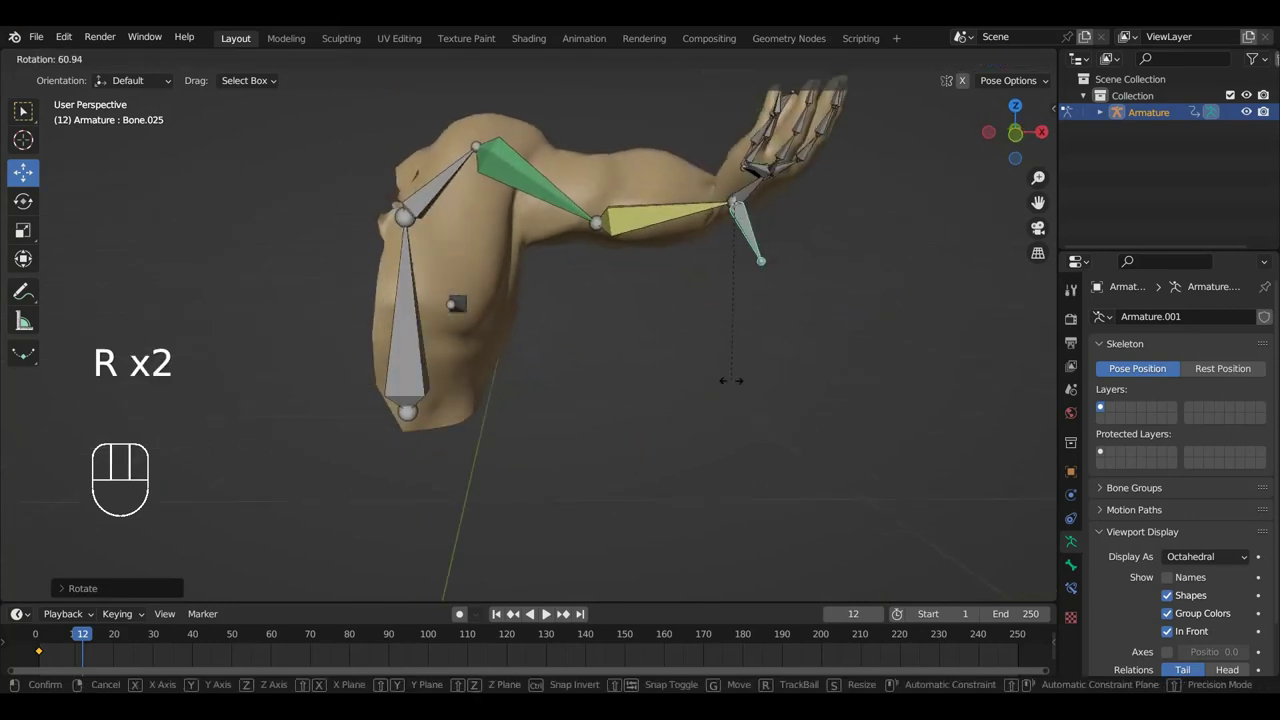
pyautogui.press('g')
pyautogui.middleClick(793, 374)
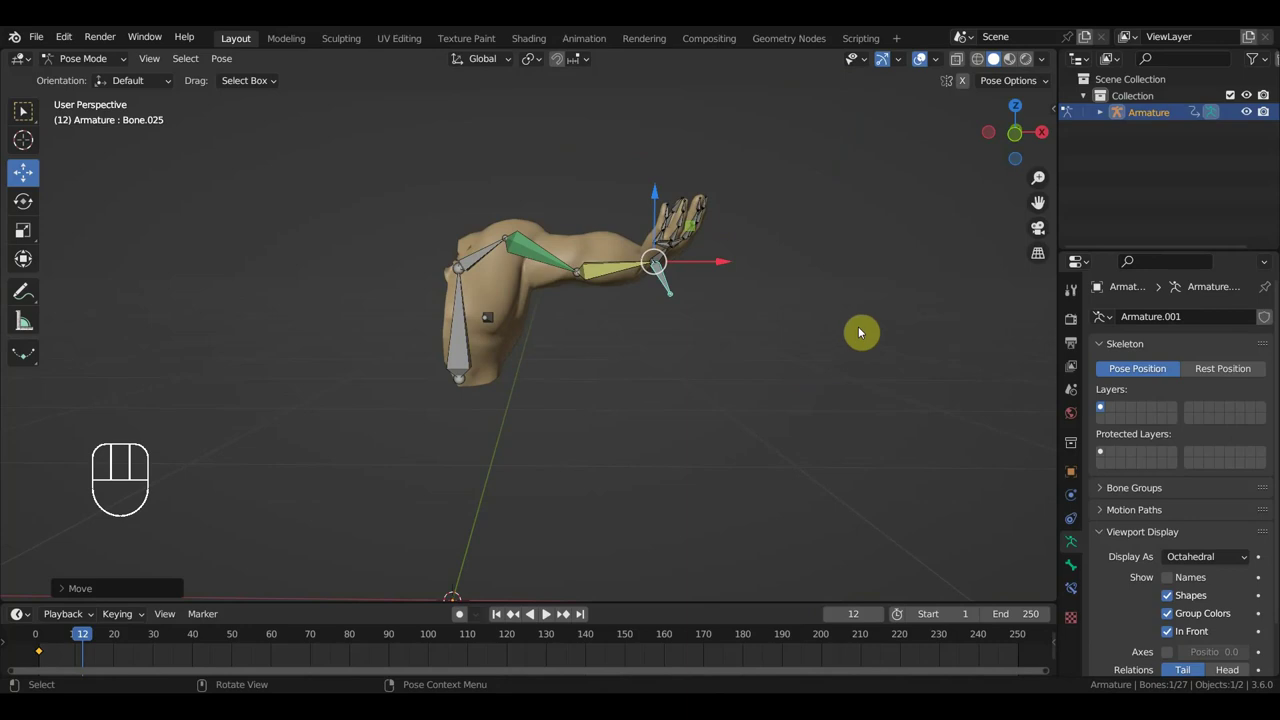
pyautogui.press('g')
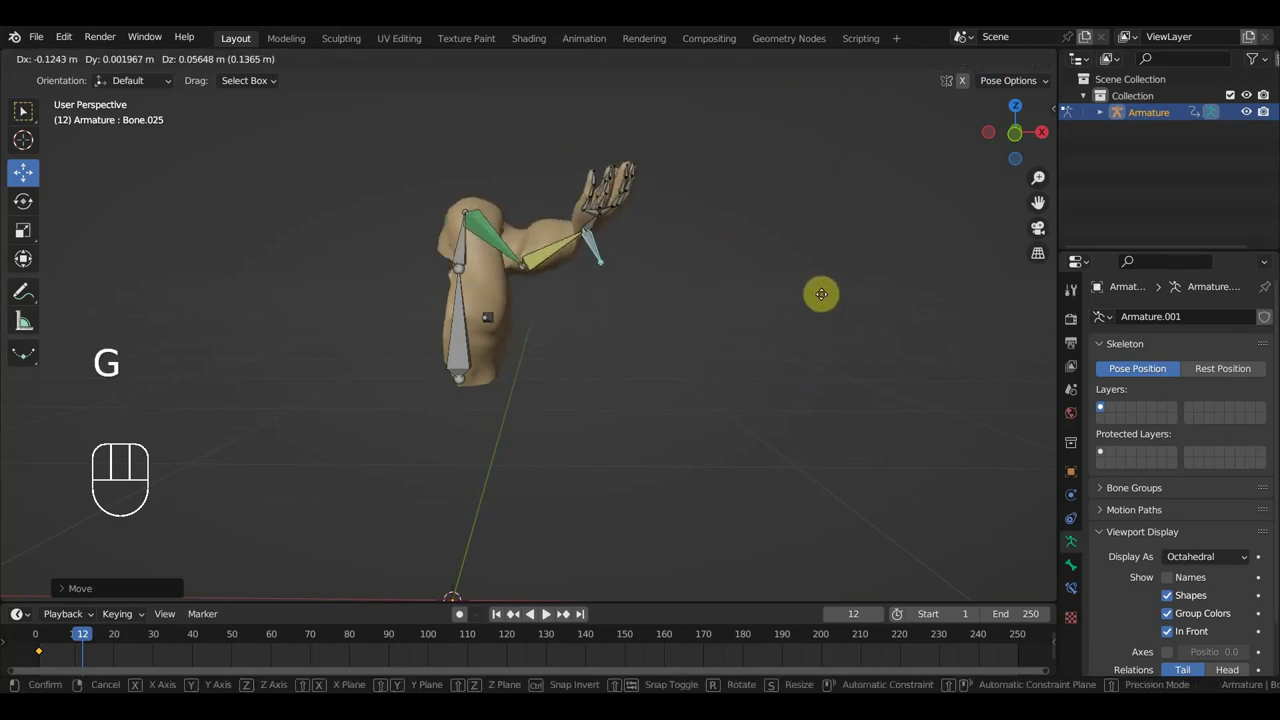
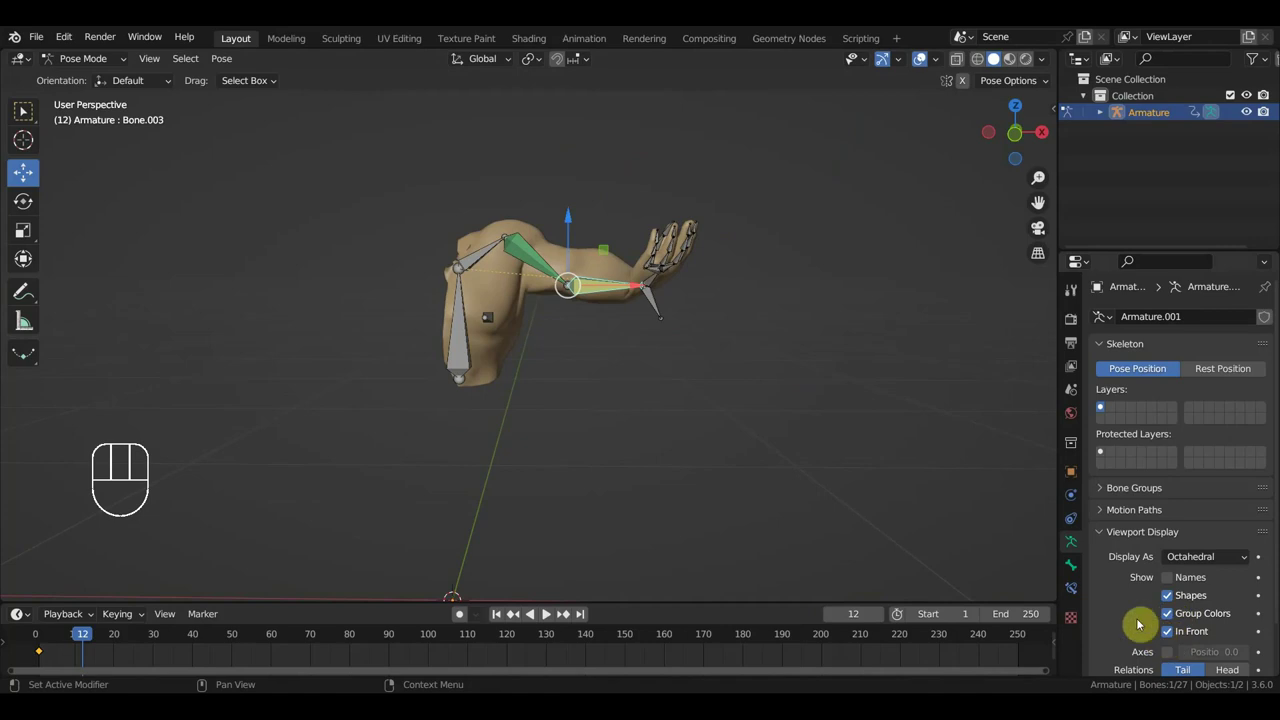
# Step: Refine the bent-elbow pose by rotating the hand control on a single axis
pyautogui.click(1070, 593)
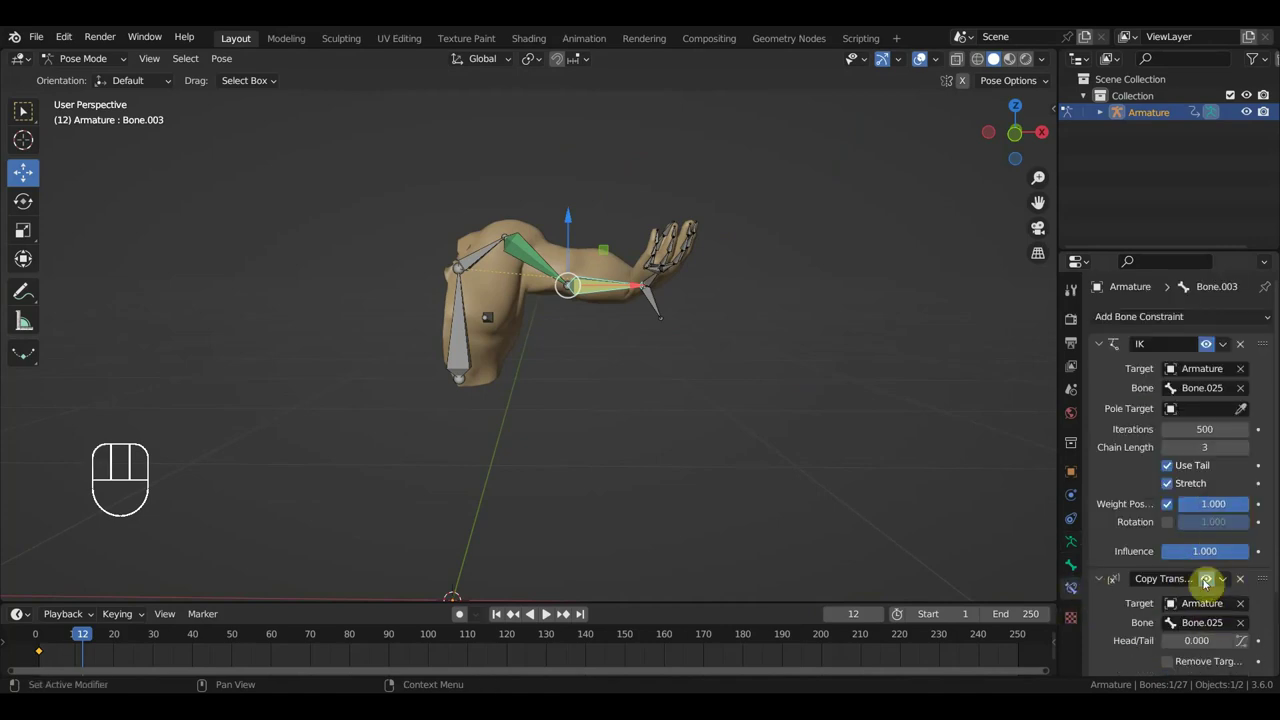
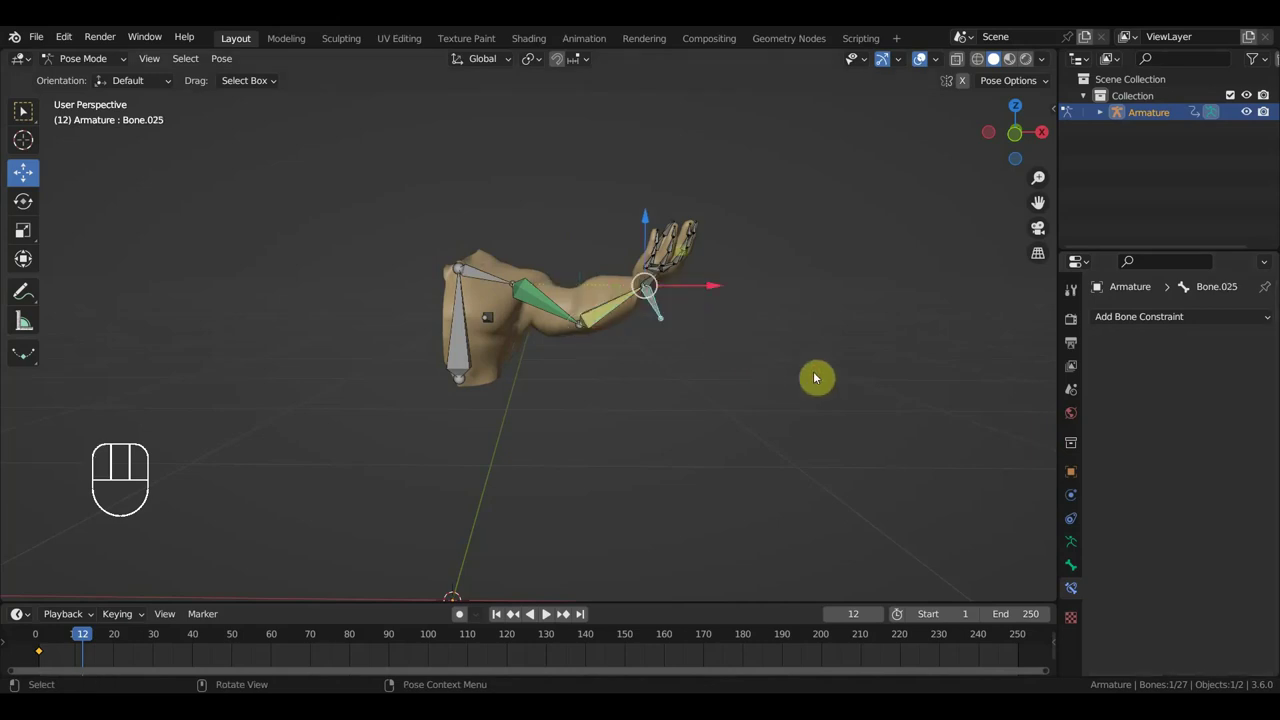
pyautogui.press('g')
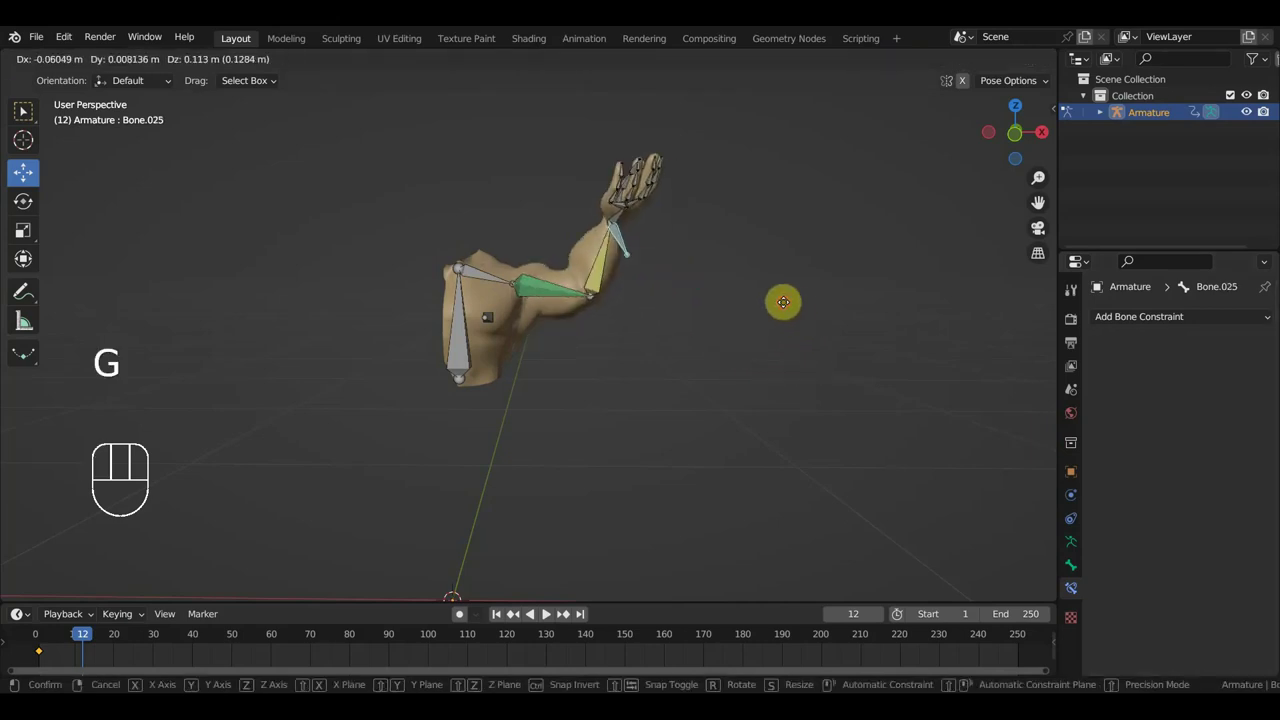
pyautogui.press('r')
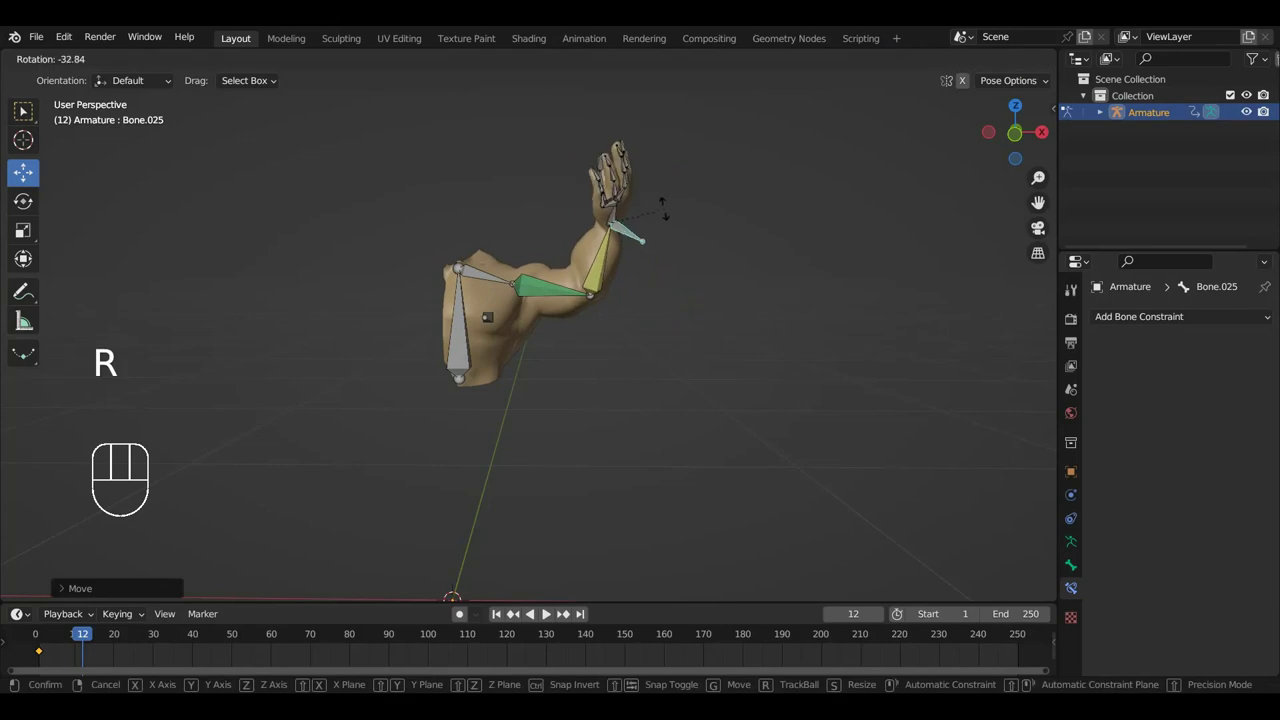
pyautogui.middleClick(704, 302)
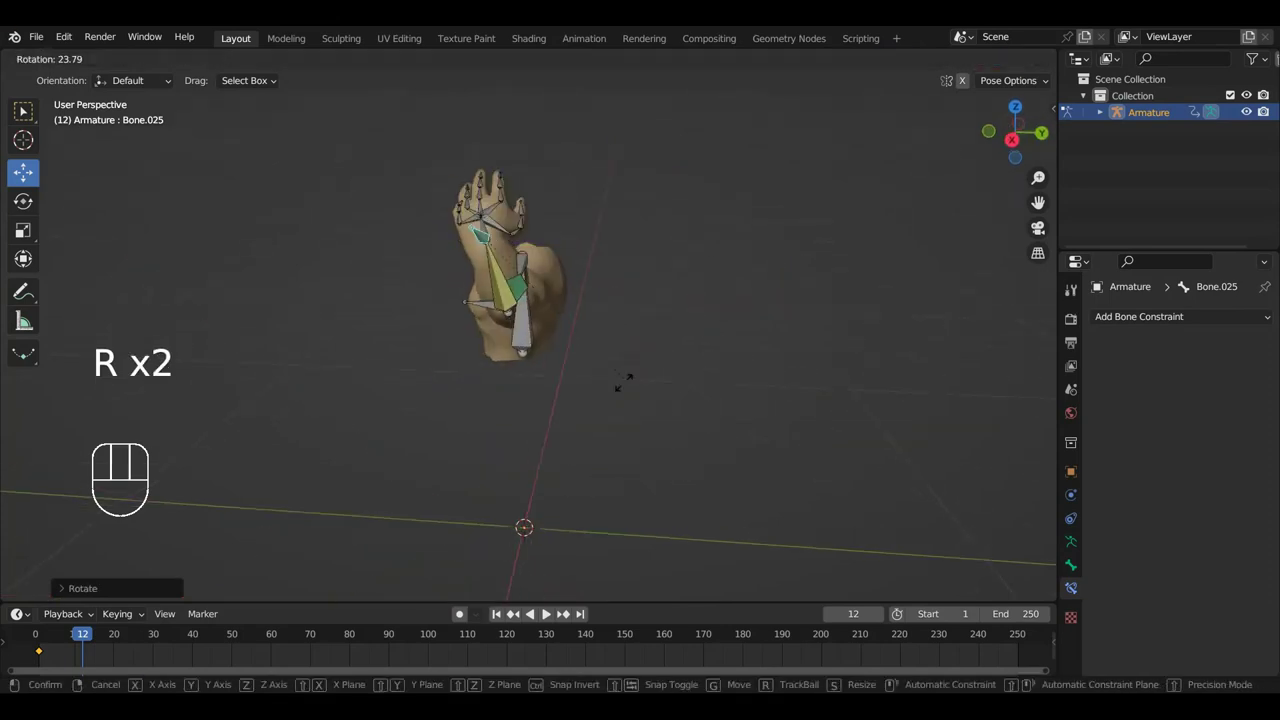
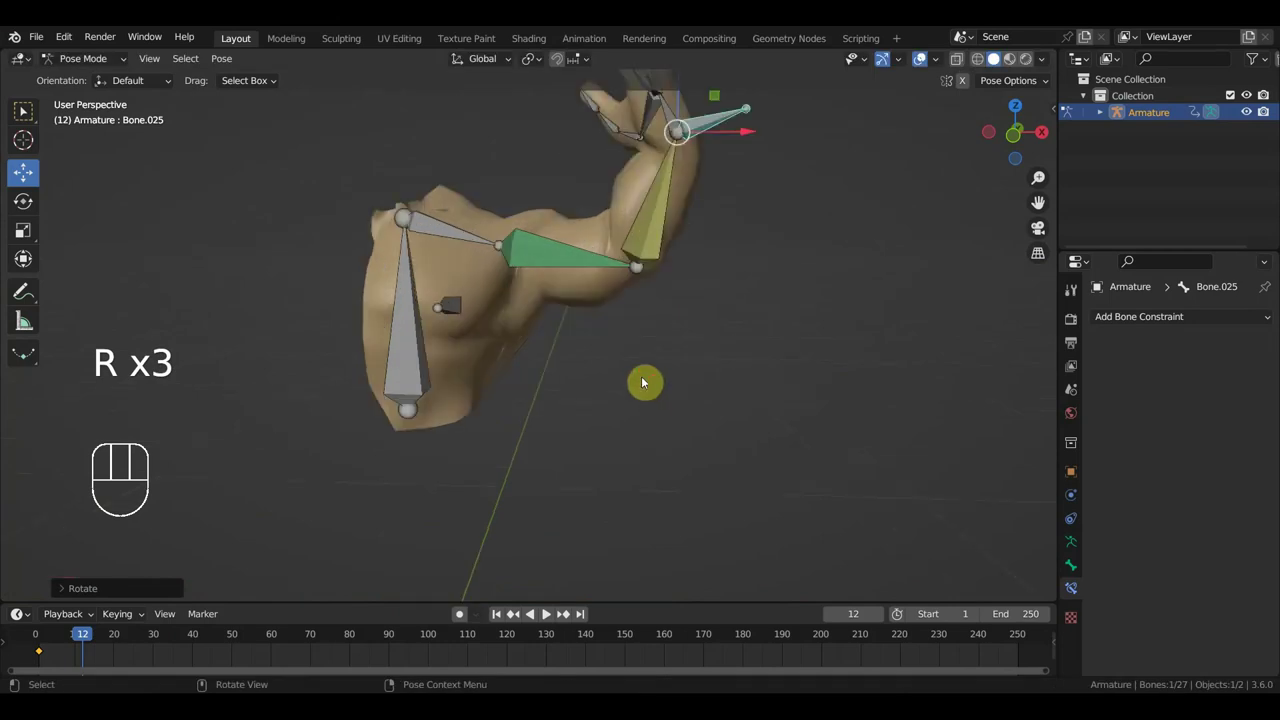
# Step: Keyframe the Location of all bones at frame 12, then select the arm mesh in Object Mode
pyautogui.press('a')
pyautogui.press('i')
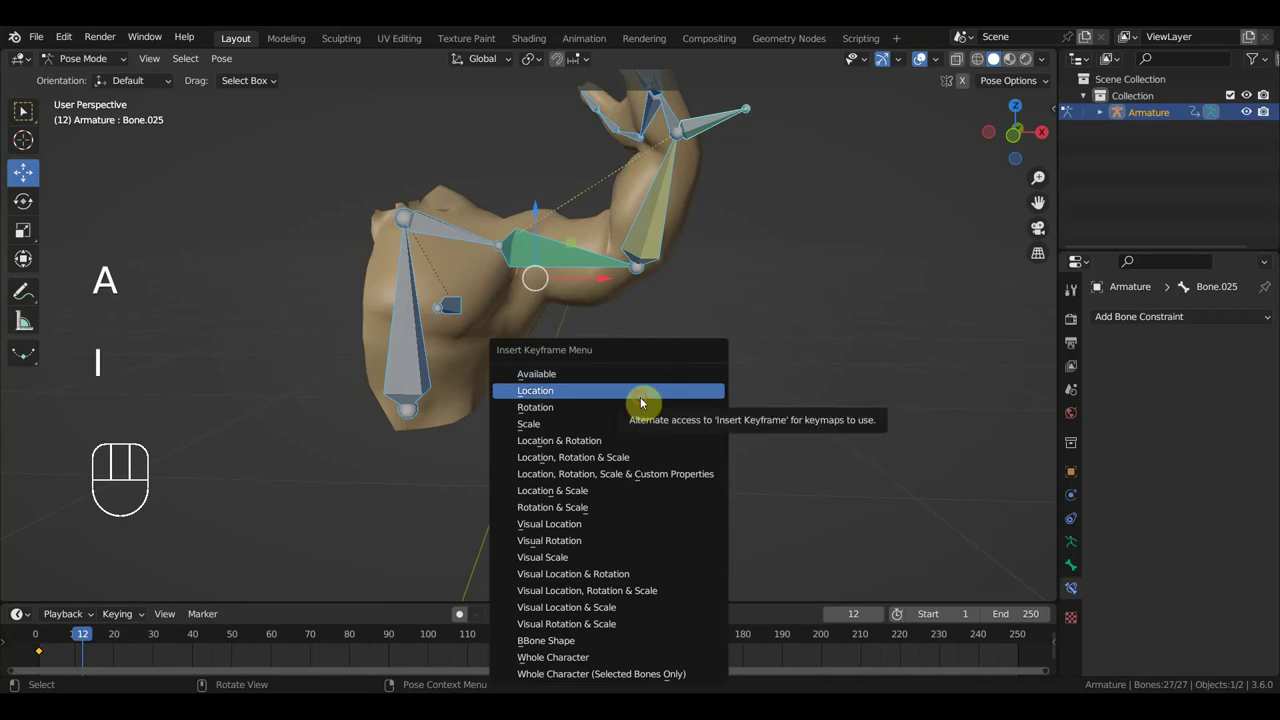
pyautogui.moveTo(685, 315); pyautogui.dragTo(643, 340)
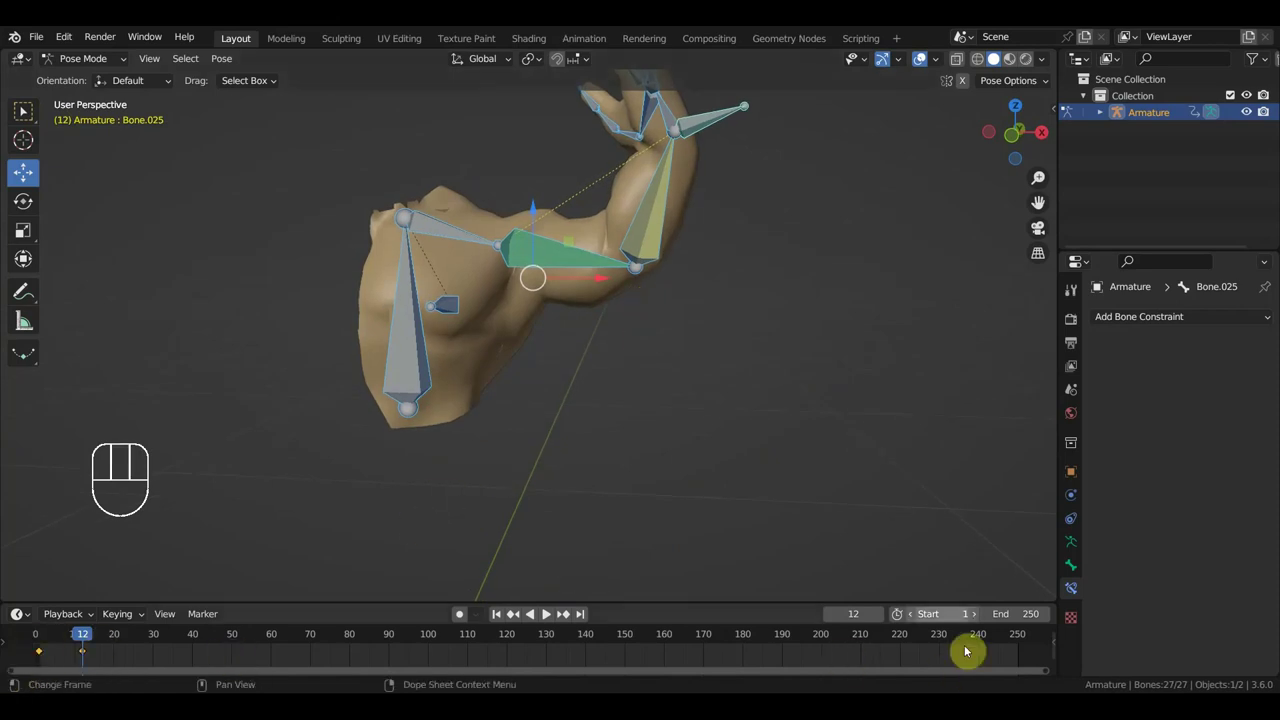
pyautogui.moveTo(91, 66); pyautogui.dragTo(24, 111)
pyautogui.click(556, 303)
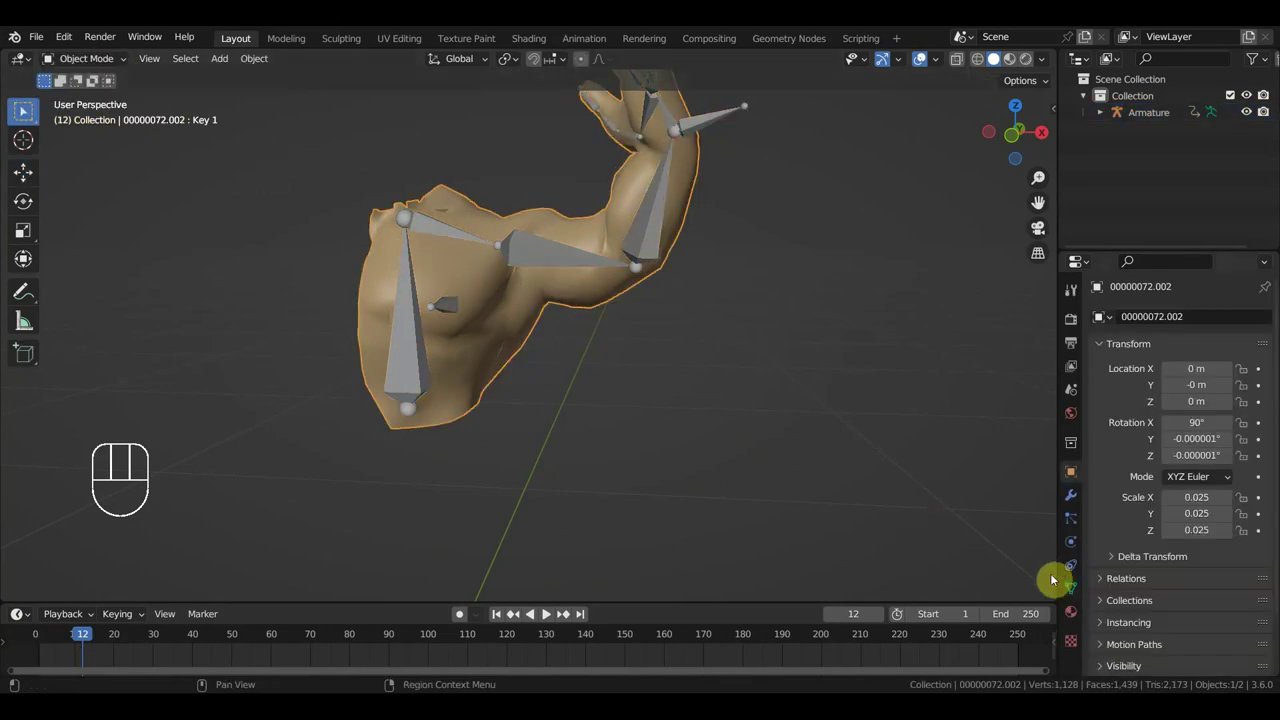
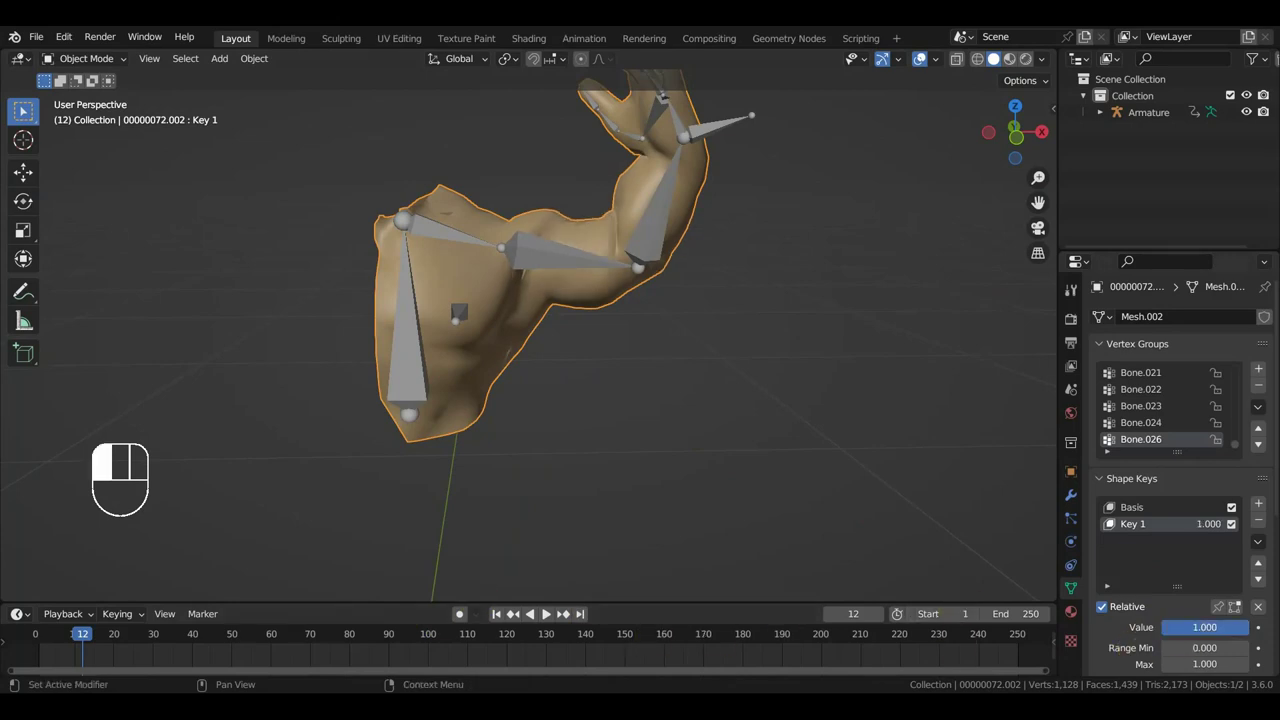
# Step: Keyframe Key 1's value of 1.000 at frame 2 on the straight arm
pyautogui.moveTo(50, 643); pyautogui.dragTo(70, 648)
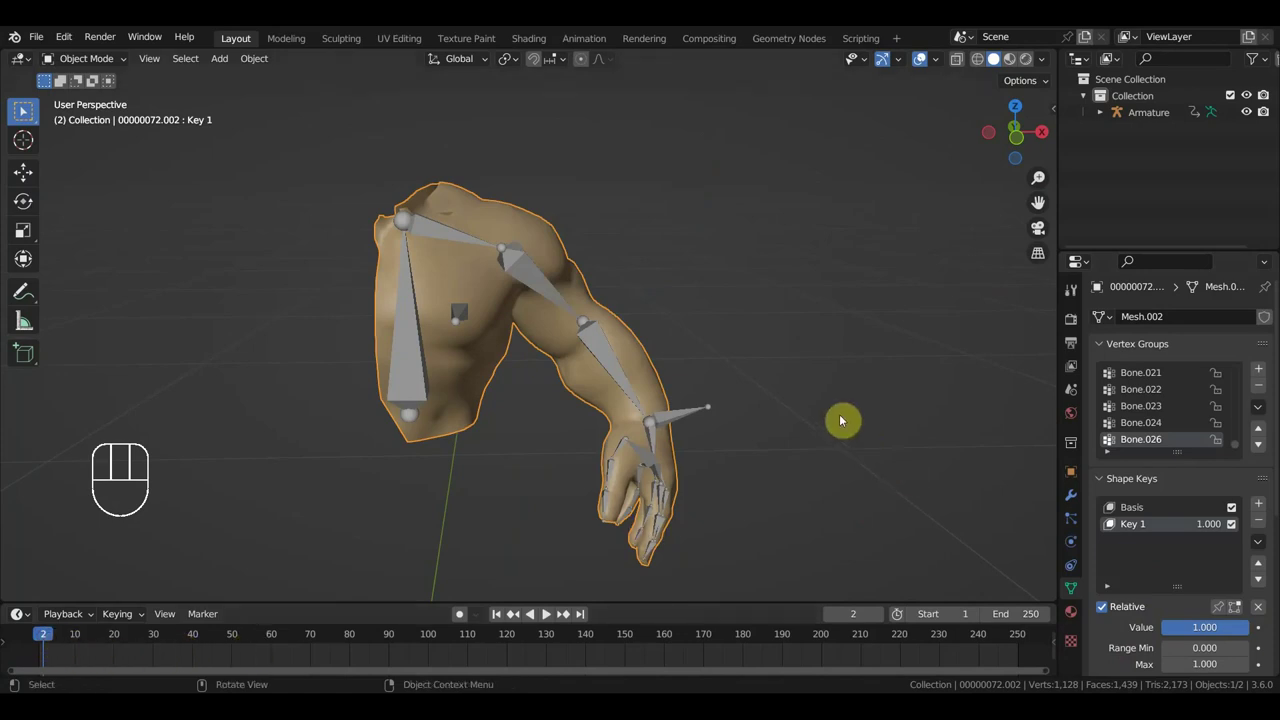
pyautogui.press('i')
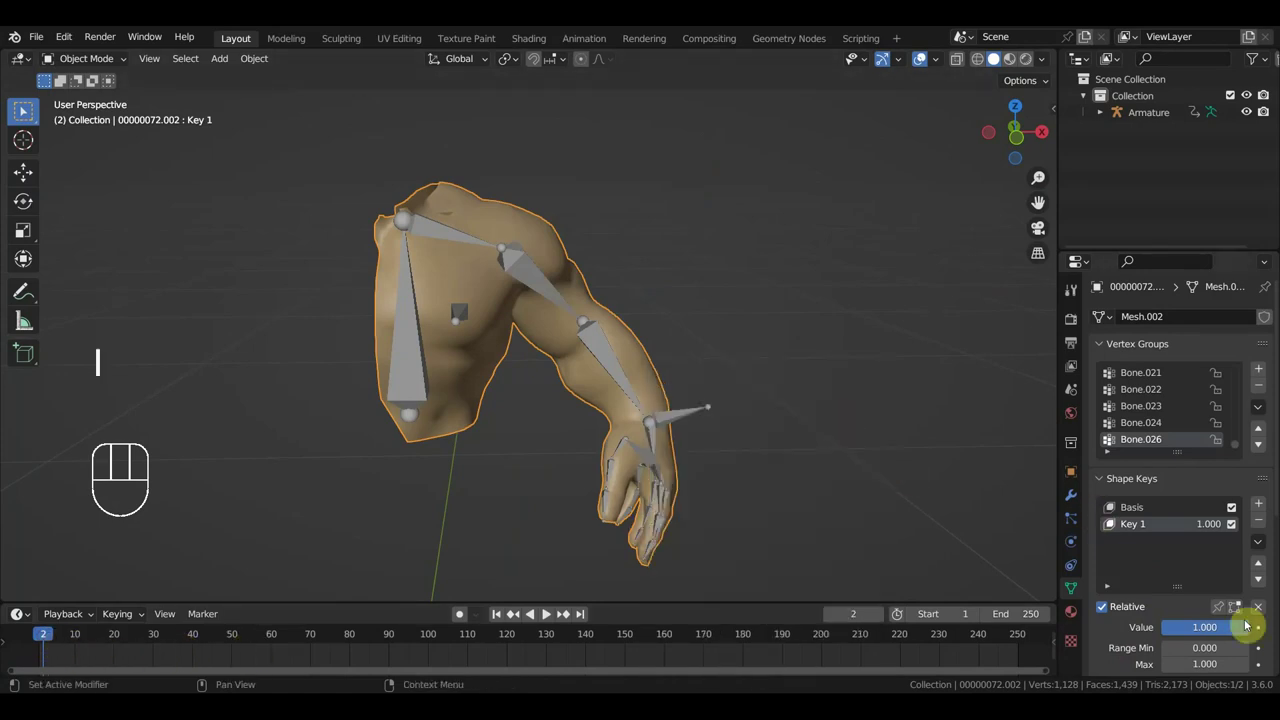
pyautogui.click(1258, 631)
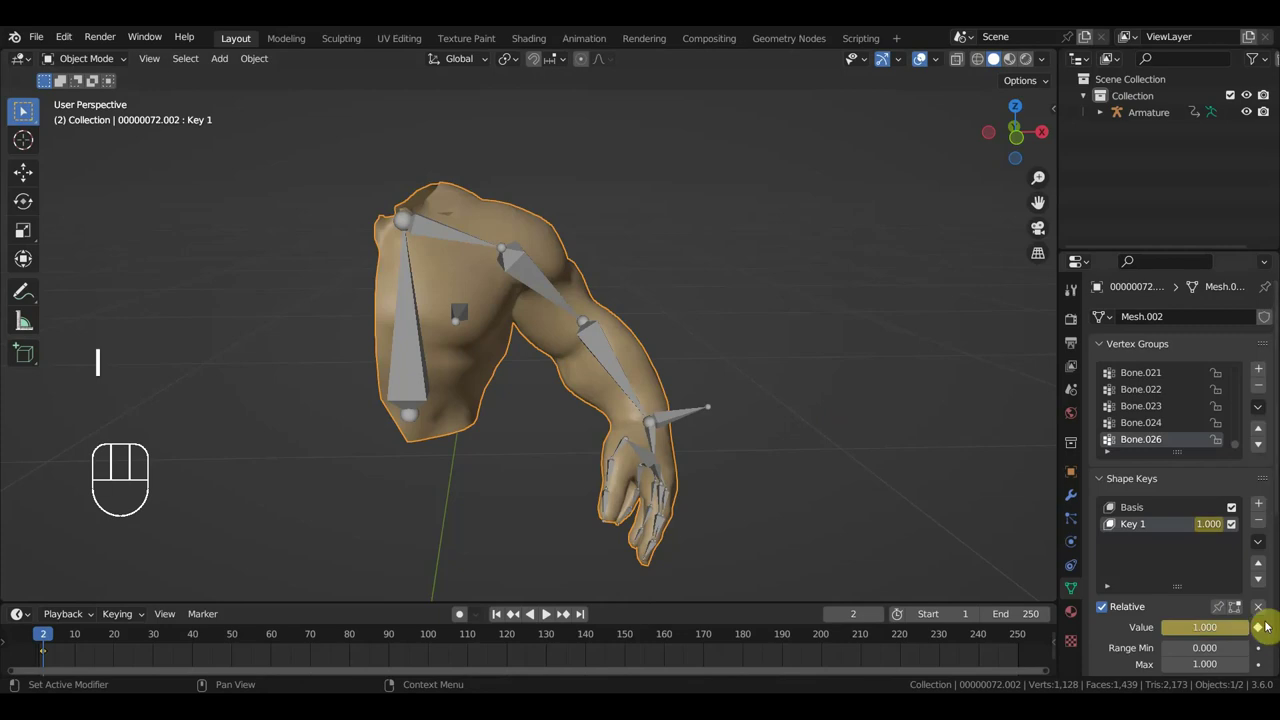
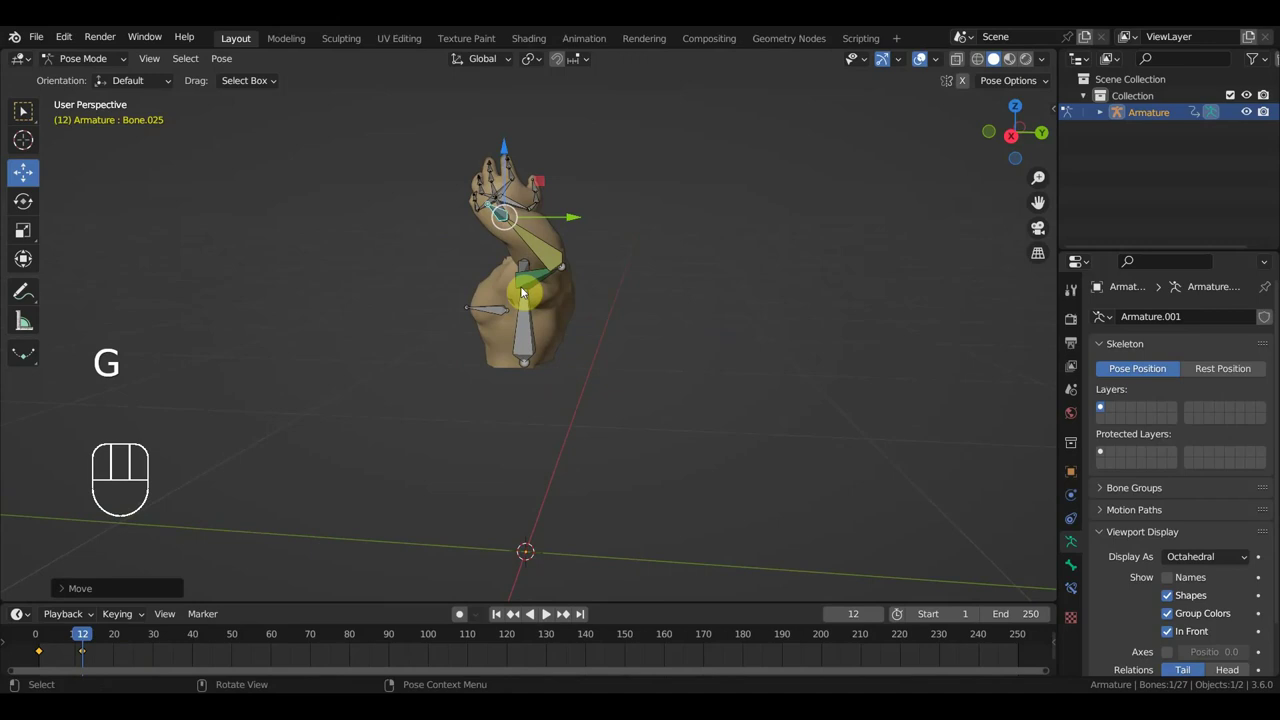
# Step: Rotate the forearm bone about 30 degrees on one axis to bend the elbow at frame 12
pyautogui.moveTo(541, 282); pyautogui.dragTo(665, 325)
pyautogui.middleClick(657, 338)
pyautogui.press('r')
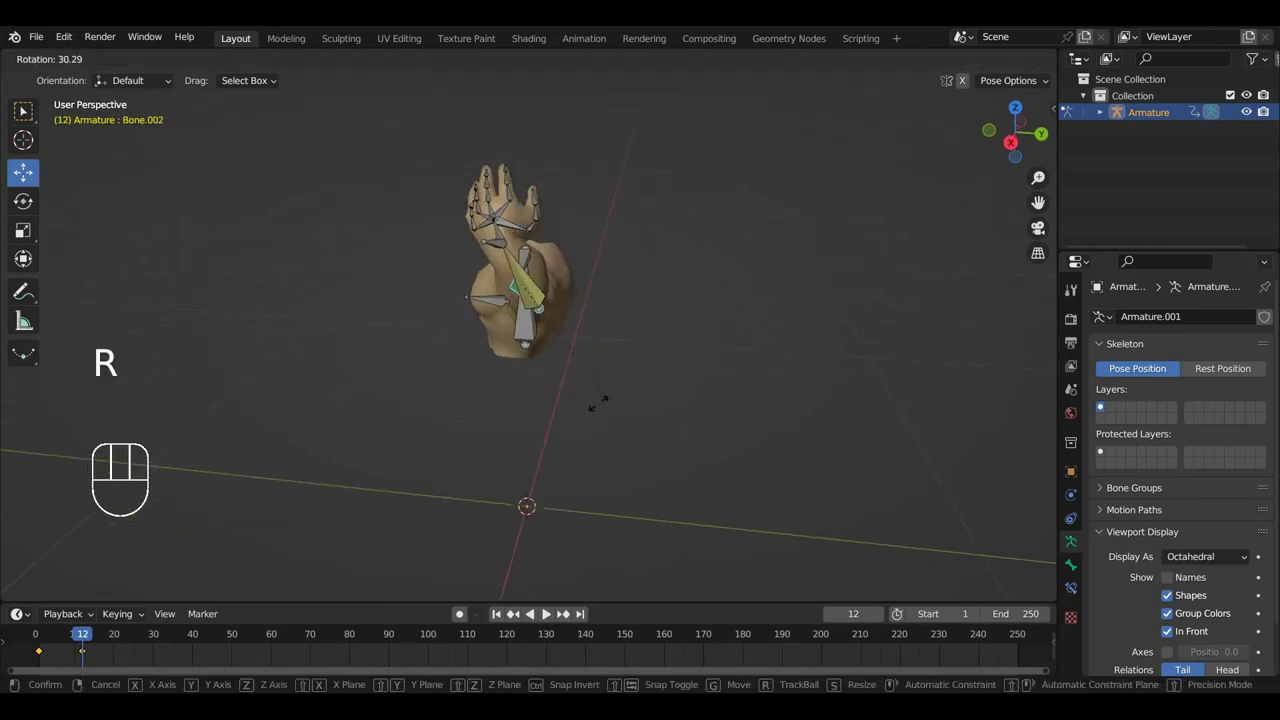
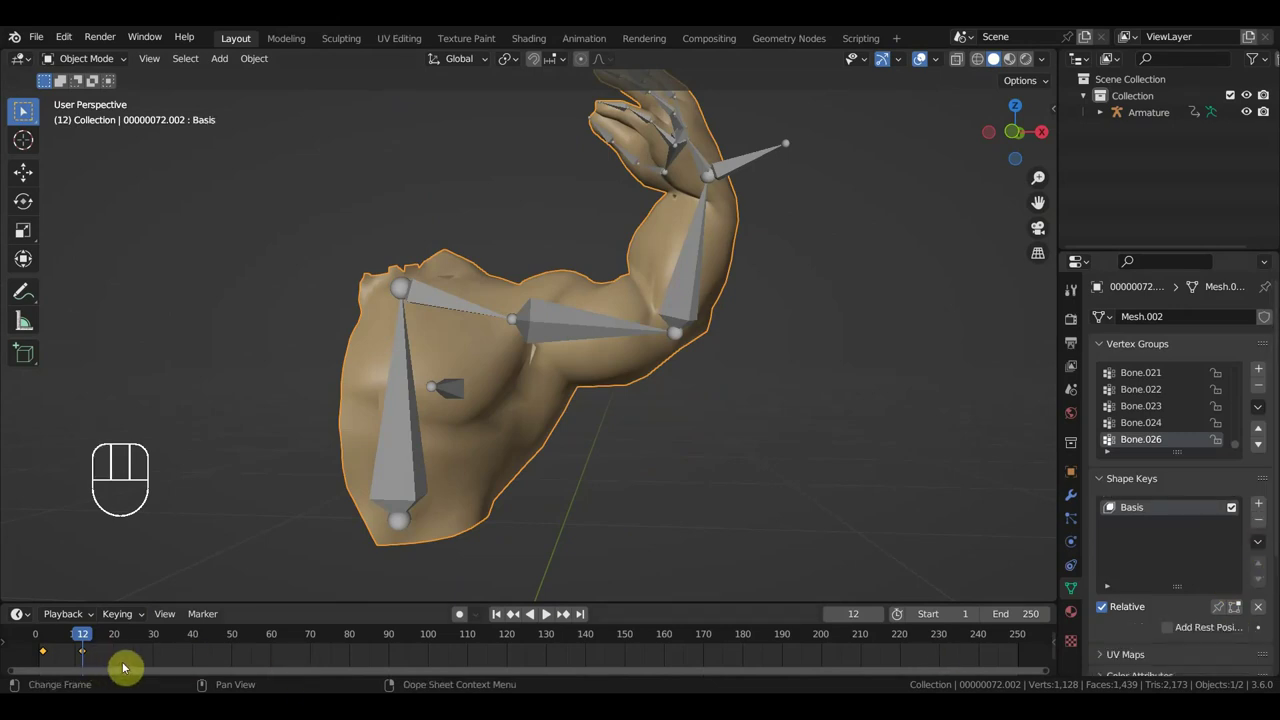
pyautogui.moveTo(118, 665); pyautogui.dragTo(17, 641)
pyautogui.press('Delete')
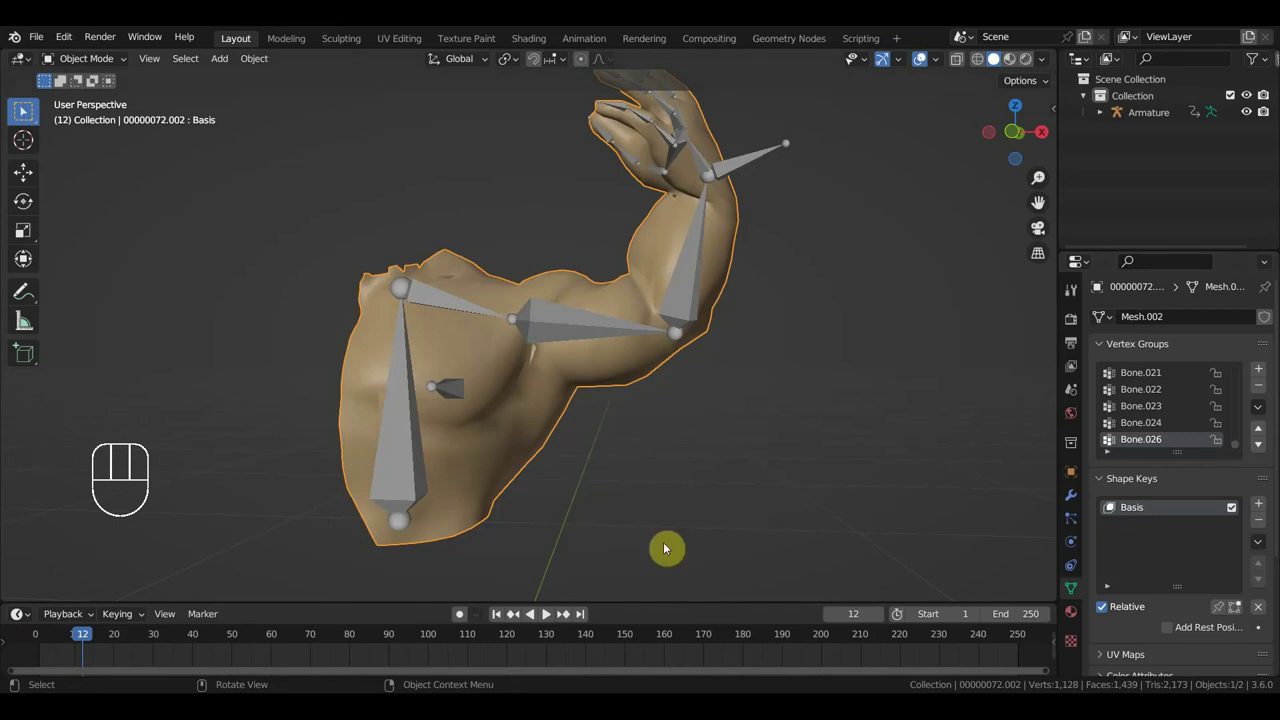
pyautogui.press('ctrl+z')
pyautogui.press('ctrl+z')
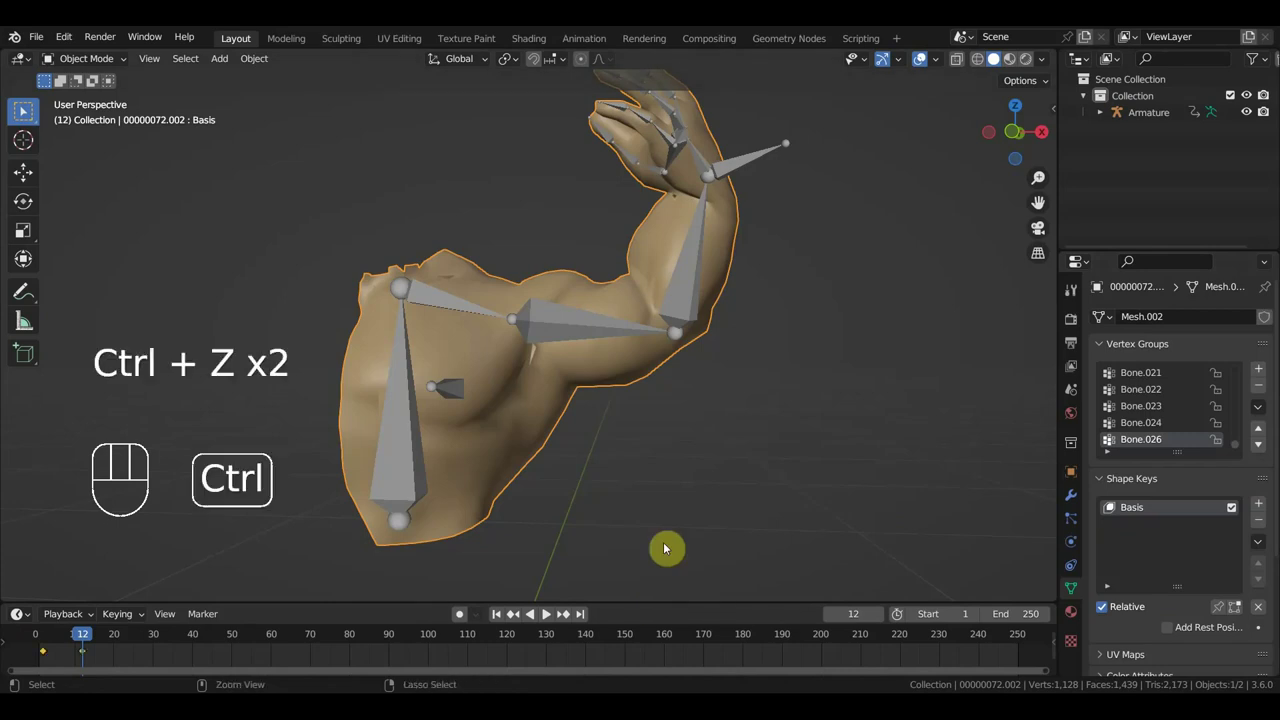
pyautogui.press('ctrl+z')
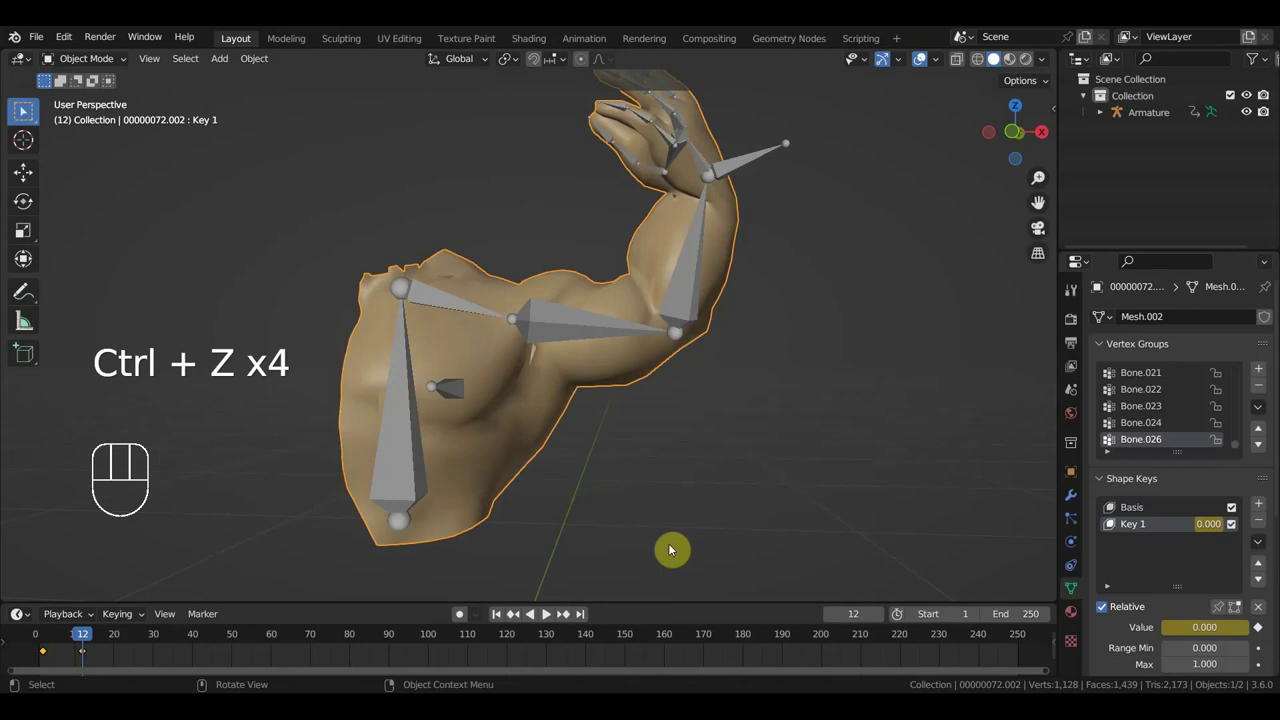
pyautogui.click(544, 615)
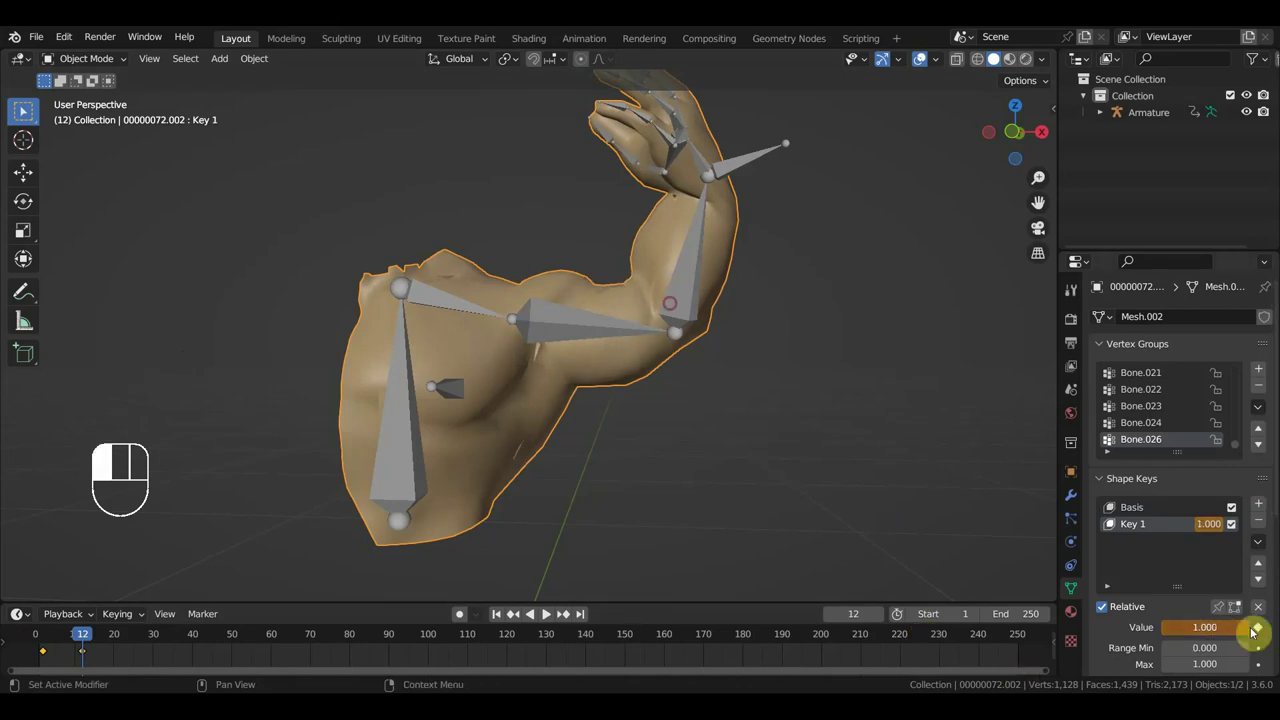
pyautogui.click(544, 615)
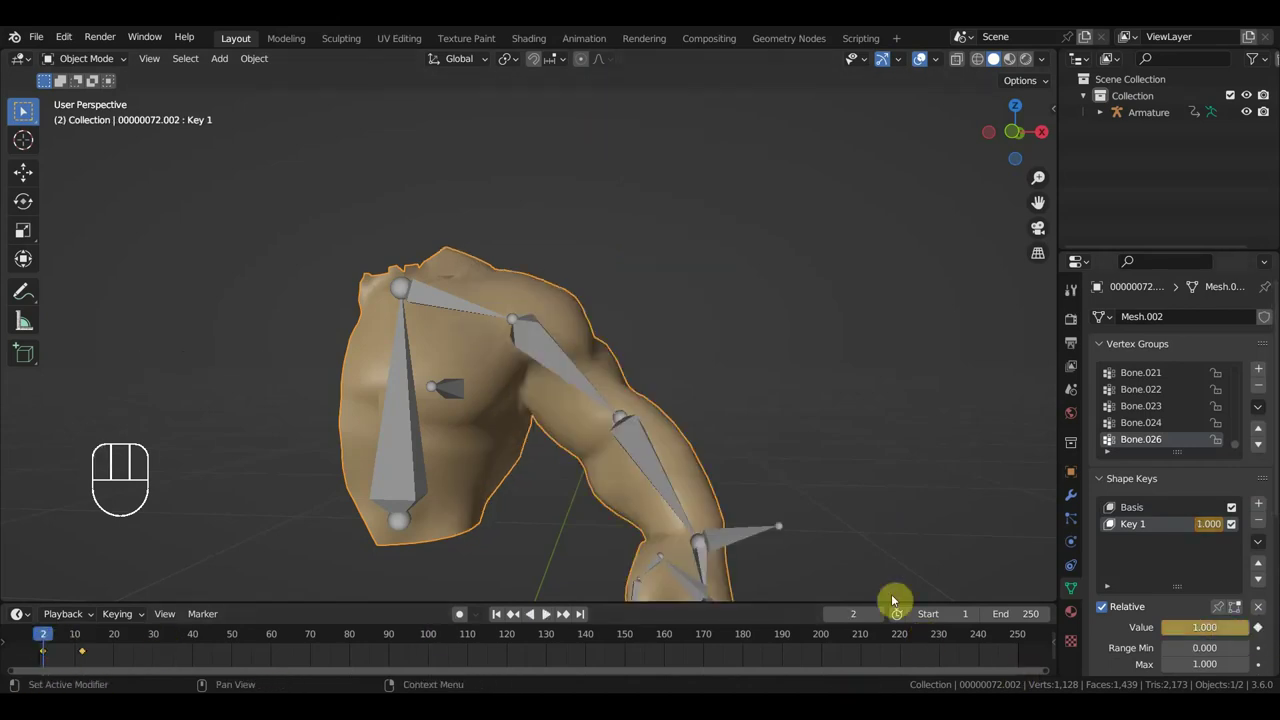
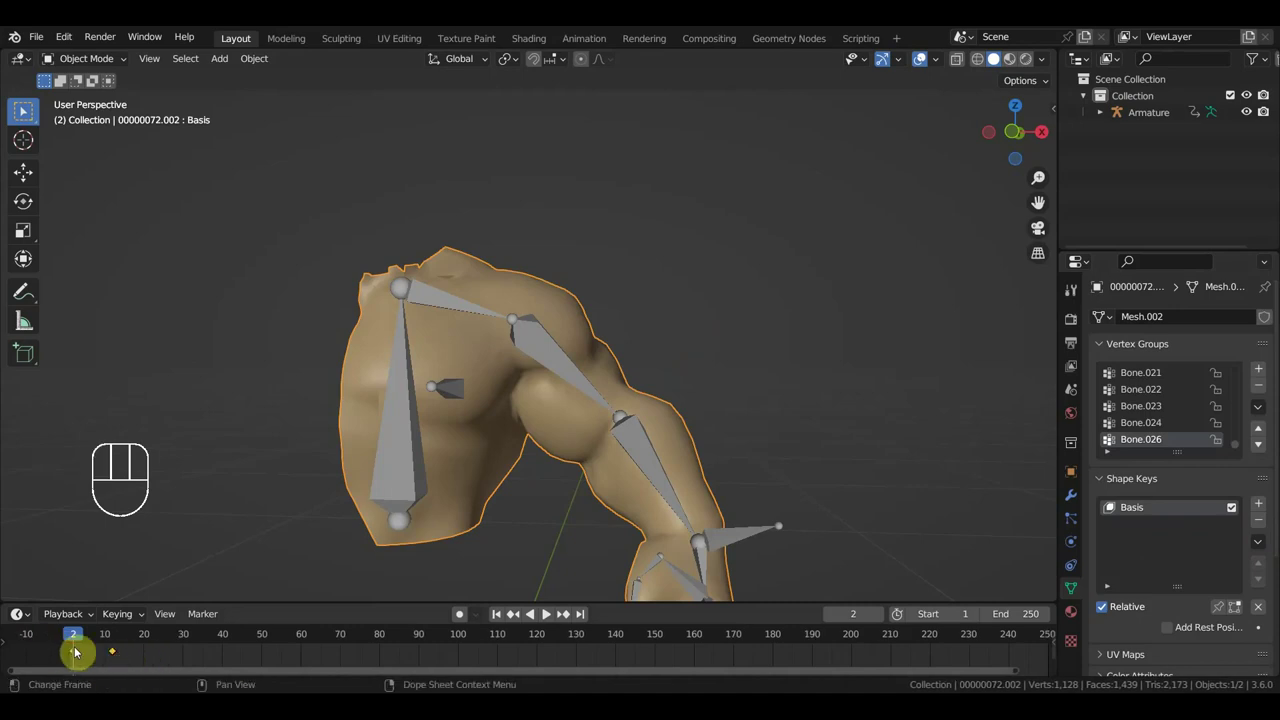
pyautogui.press('Delete')
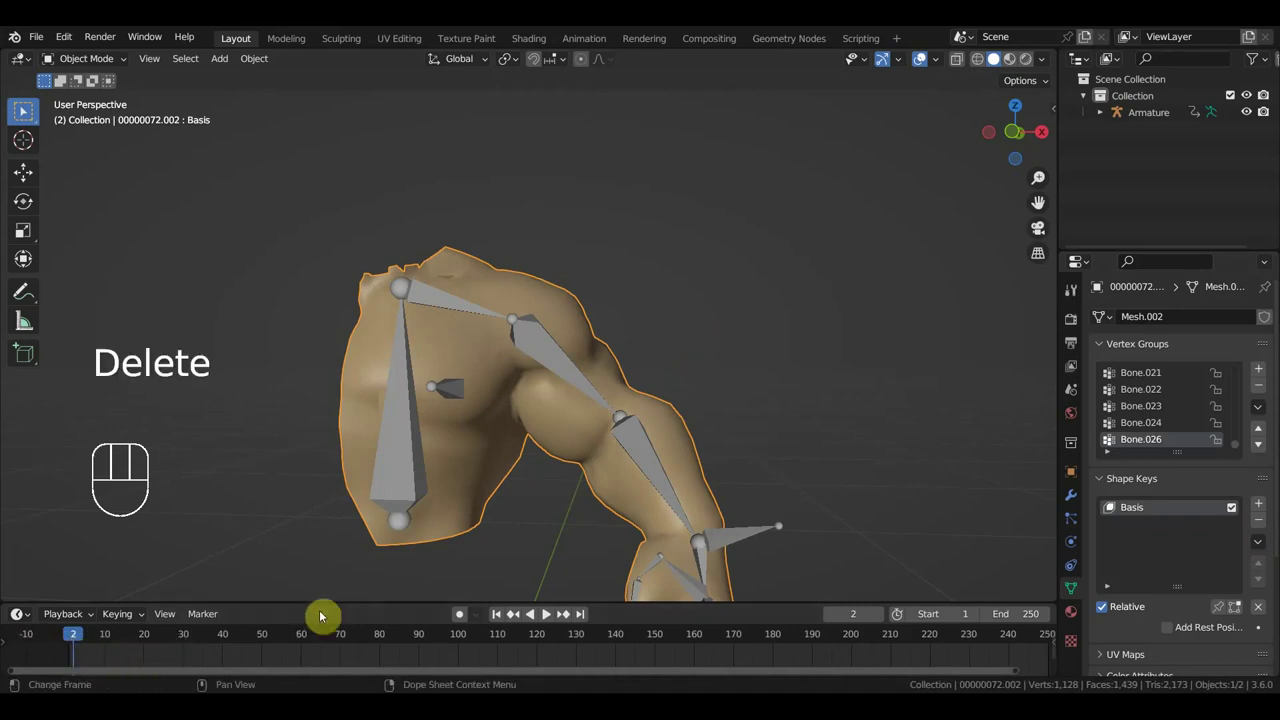
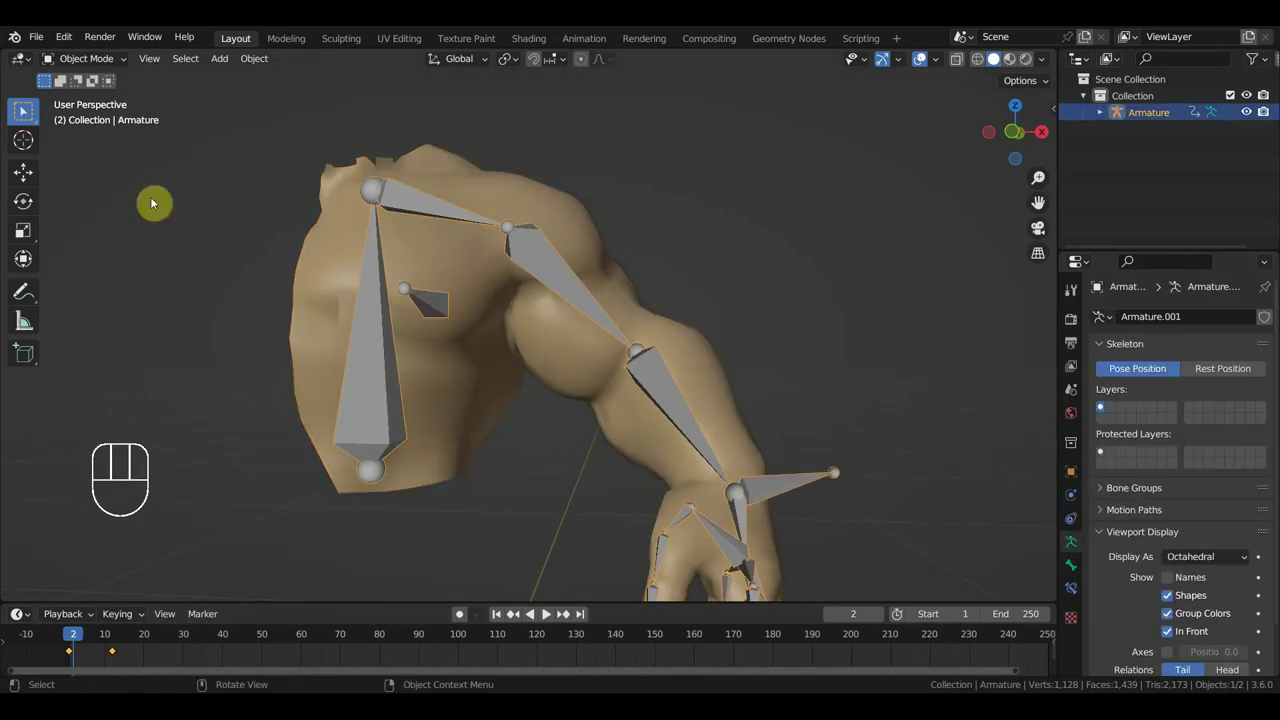
# Step: At frame 12 with the elbow bent, add a new Key 1 shape key to the arm mesh
pyautogui.moveTo(92, 635); pyautogui.dragTo(116, 639)
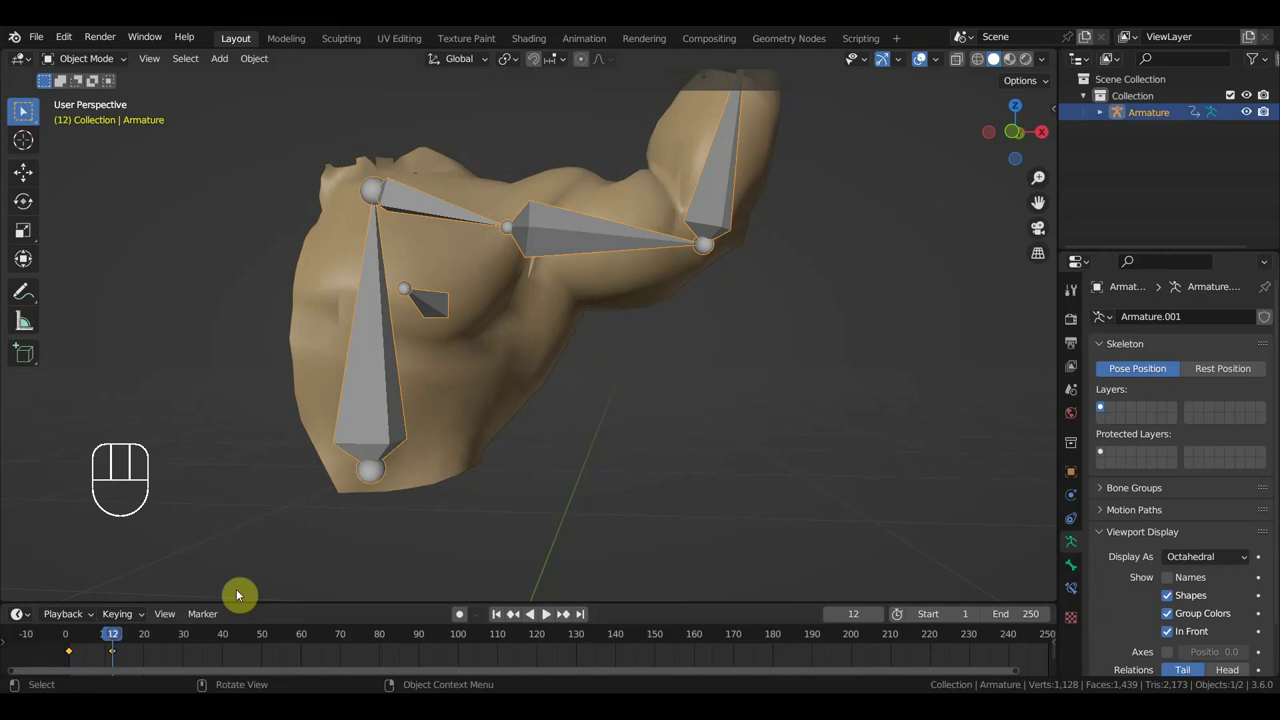
pyautogui.moveTo(715, 405); pyautogui.dragTo(720, 514)
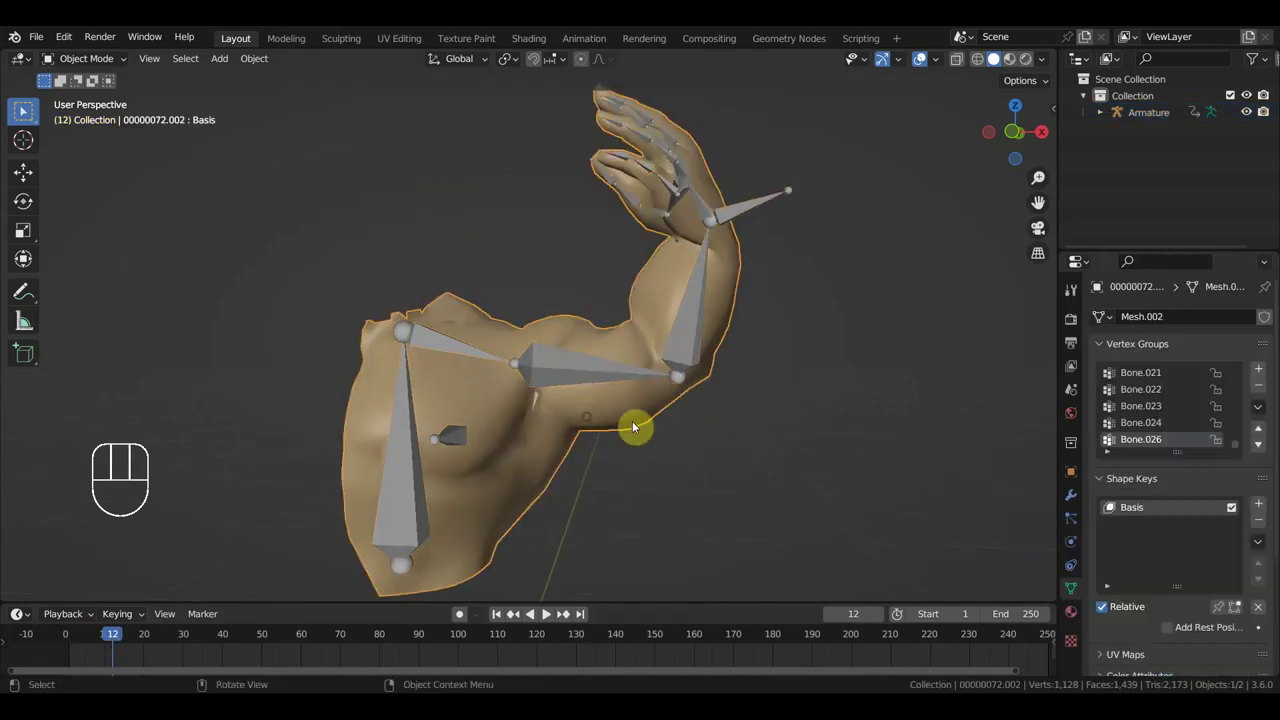
pyautogui.click(1262, 509)
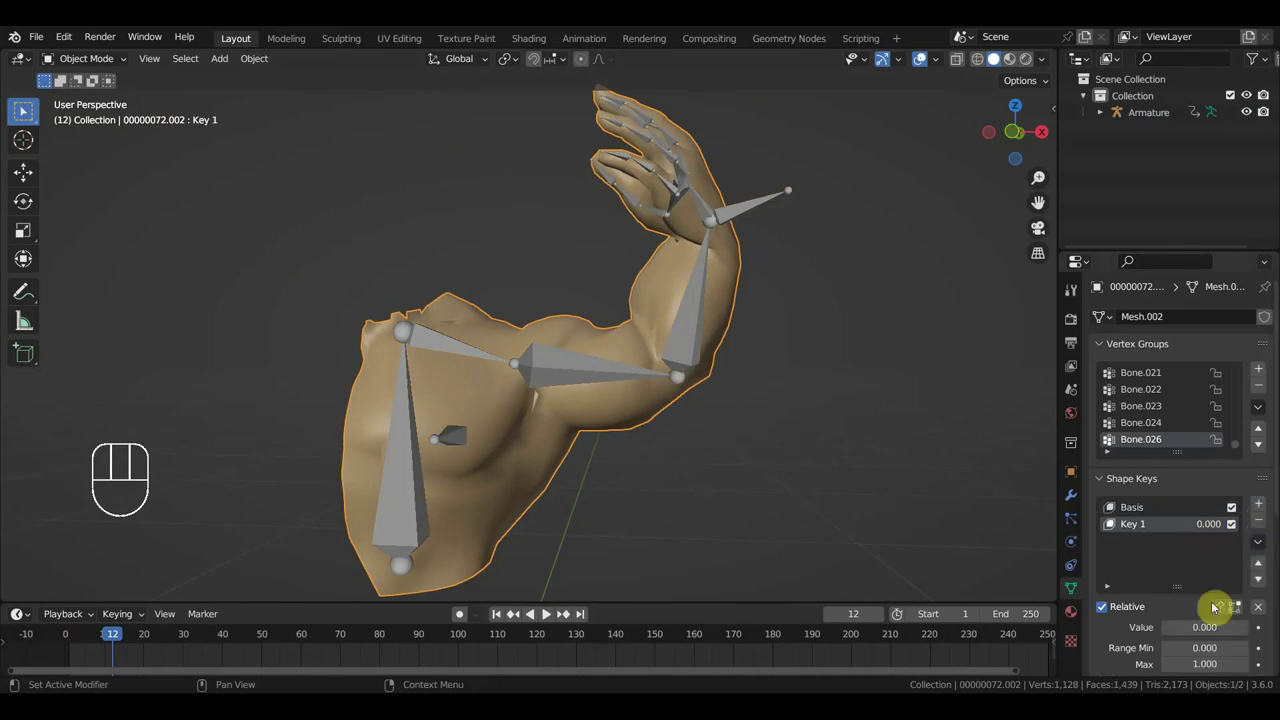
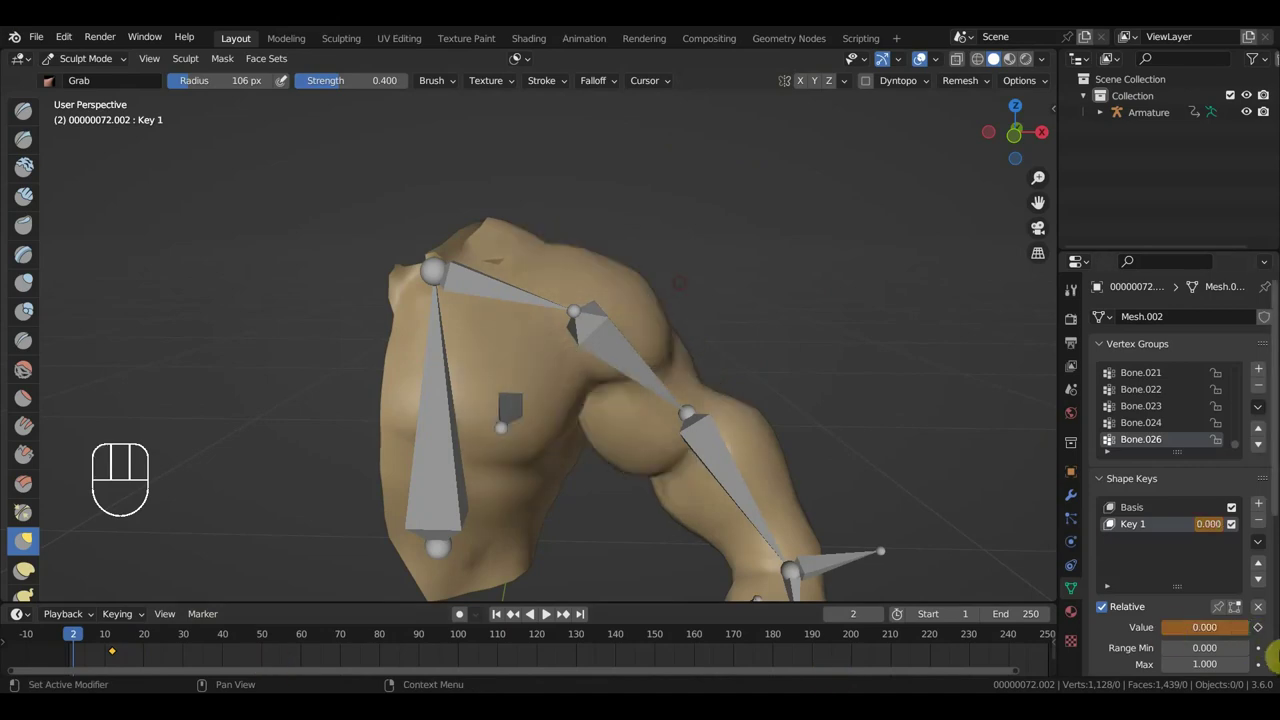
# Step: Push the bicep outward on Key 1 with the Grab brush
pyautogui.moveTo(81, 641); pyautogui.dragTo(116, 680)
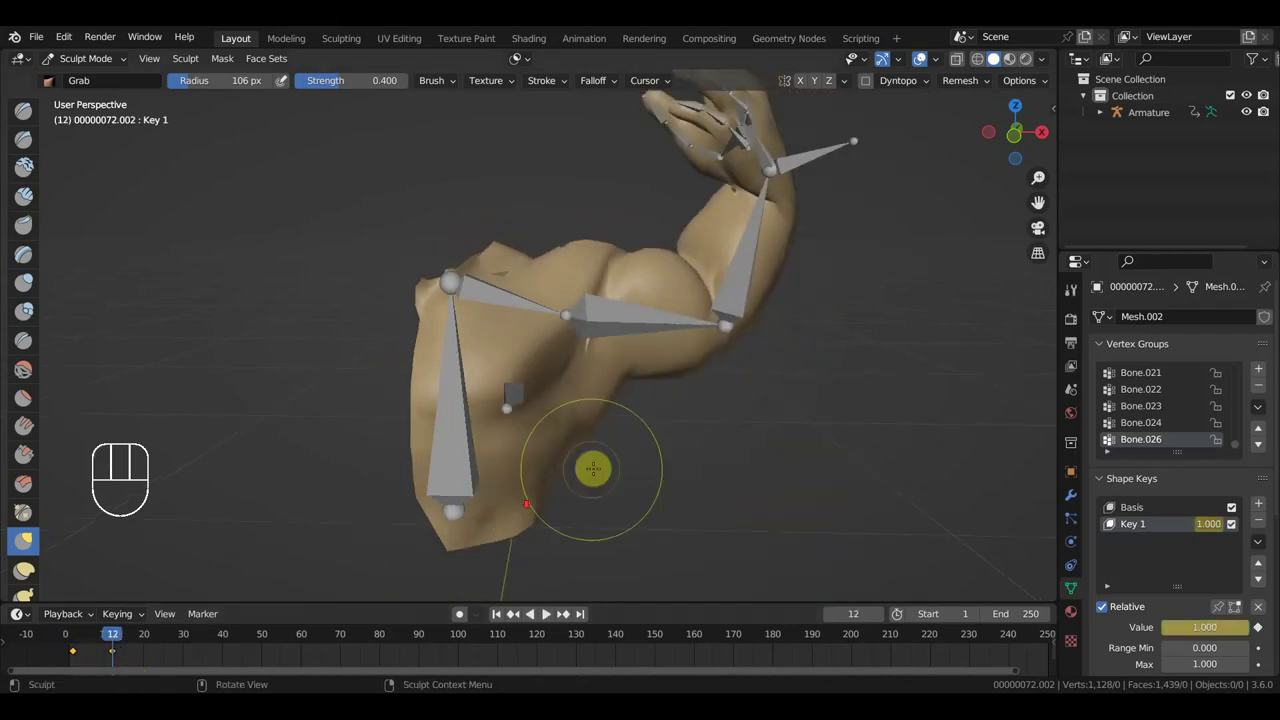
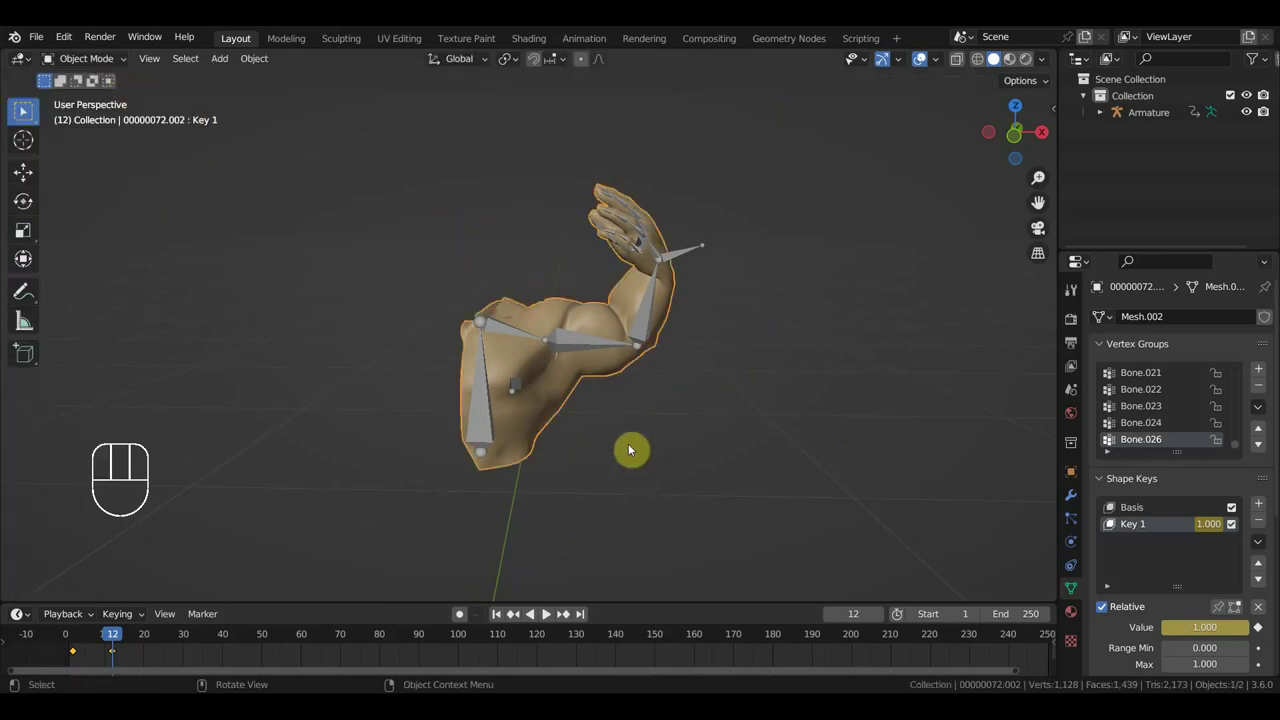
# Step: Select the armature and scrub back to frame 1 to check the early pose keyframes
pyautogui.click(640, 326)
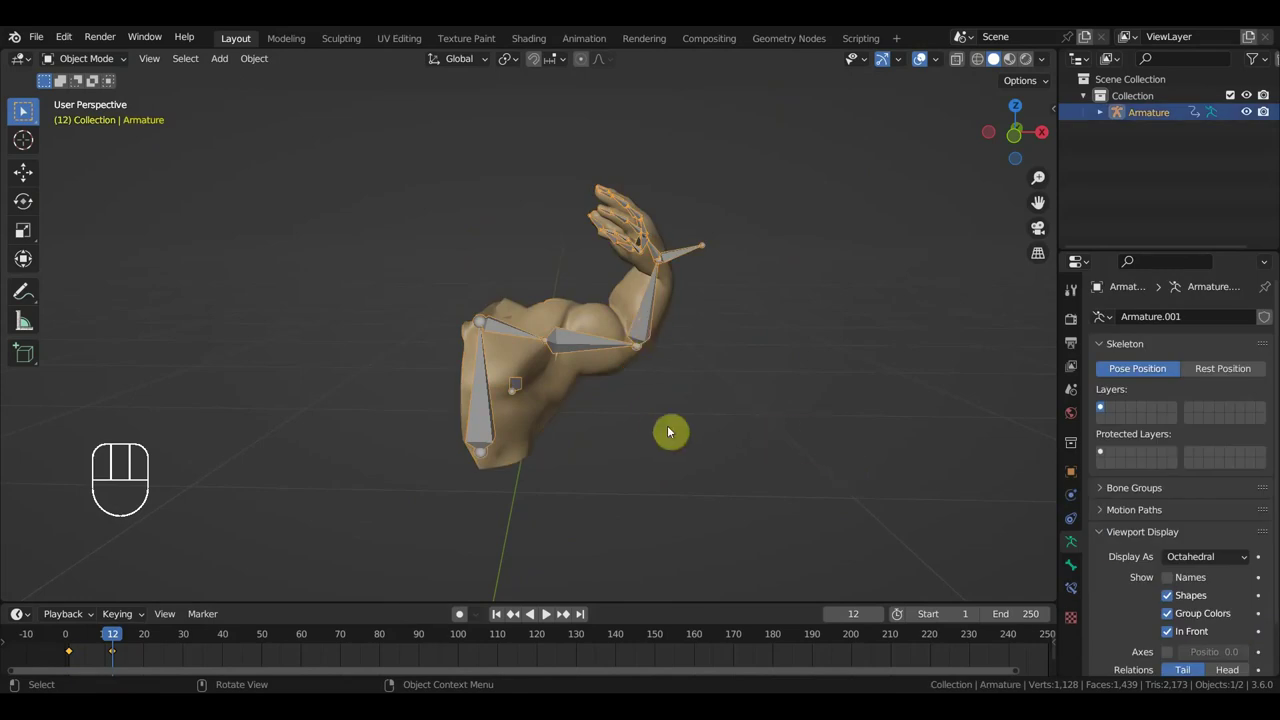
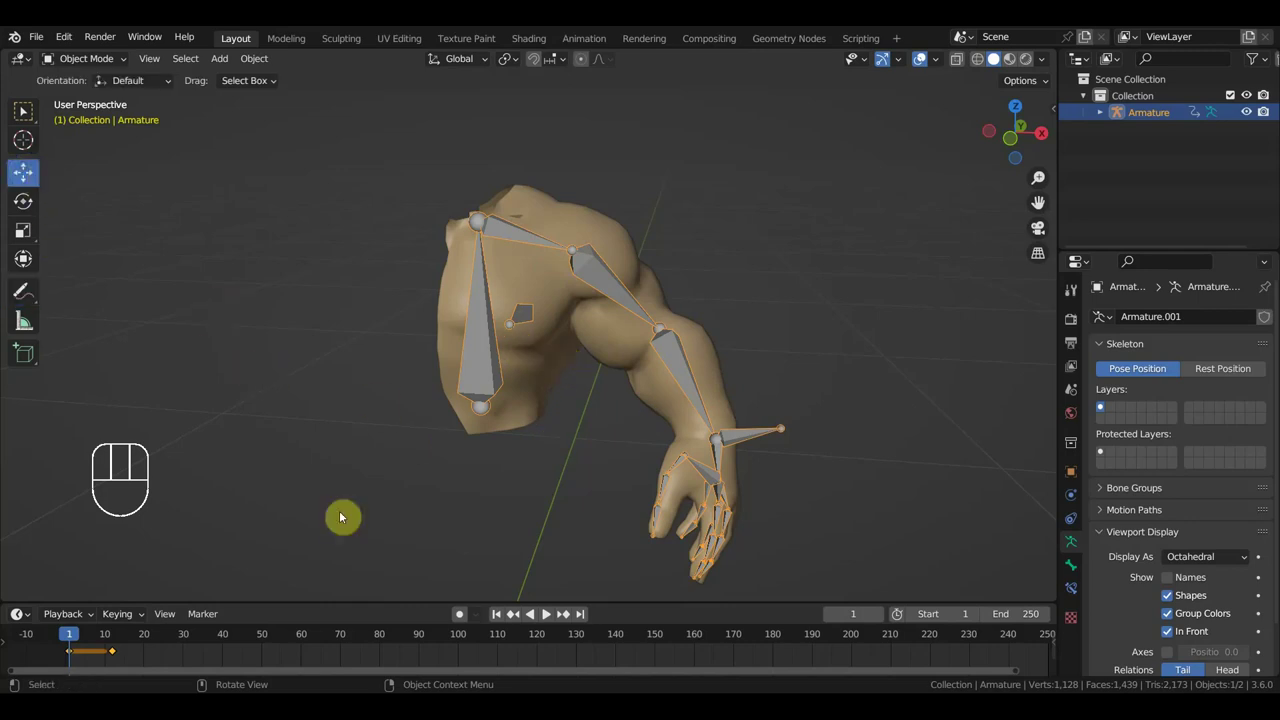
pyautogui.moveTo(141, 665); pyautogui.dragTo(100, 650)
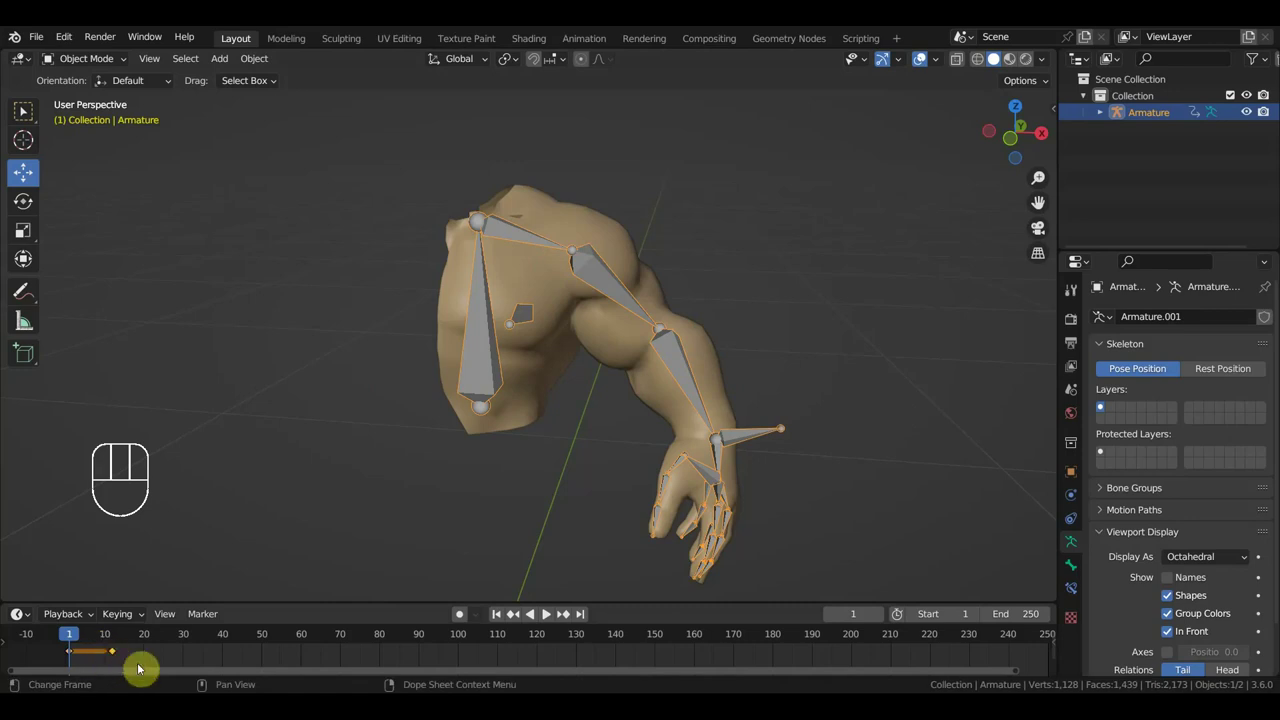
pyautogui.moveTo(106, 659); pyautogui.dragTo(60, 651)
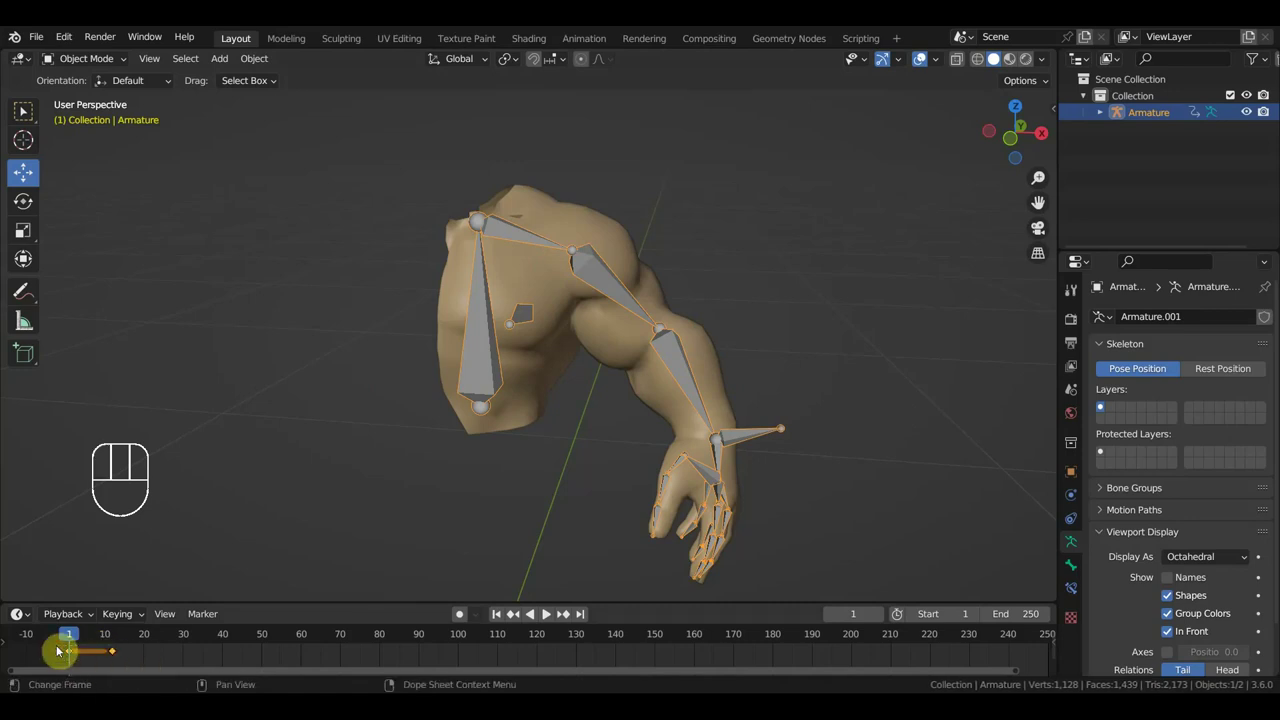
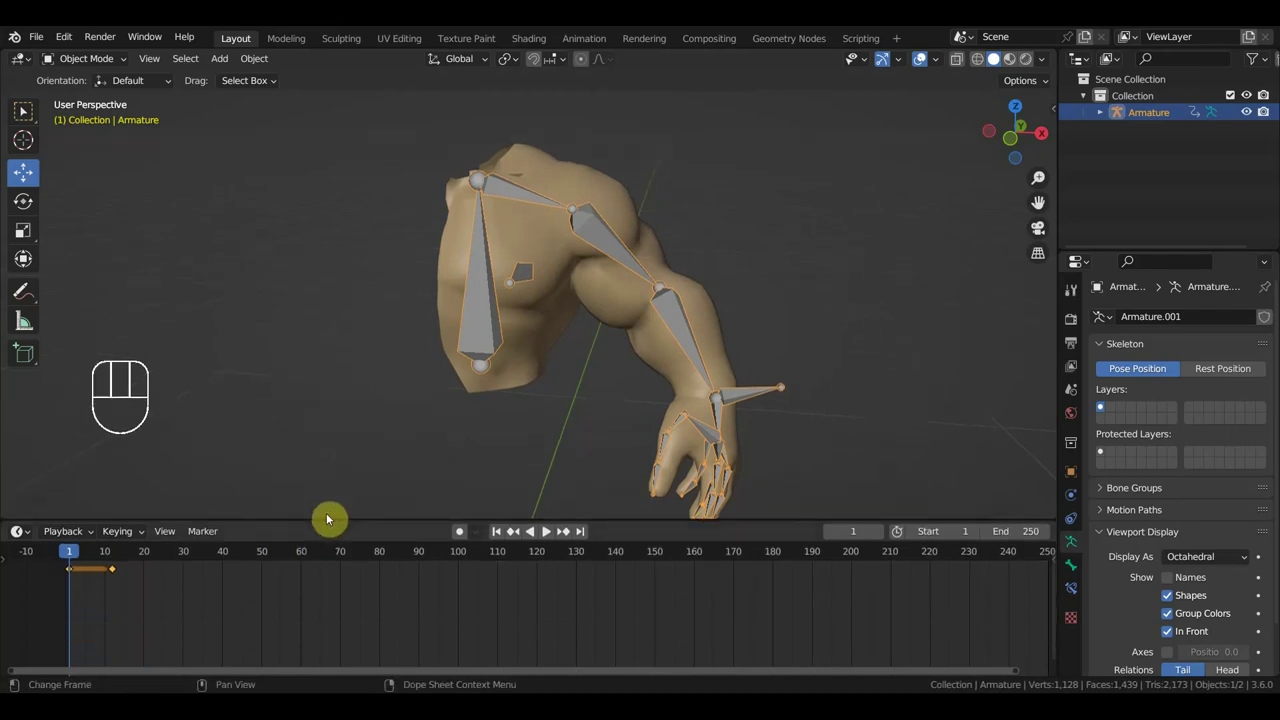
# Step: Delete the armature's early keyframes and the Key 1 value keyframe
pyautogui.middleClick(280, 631)
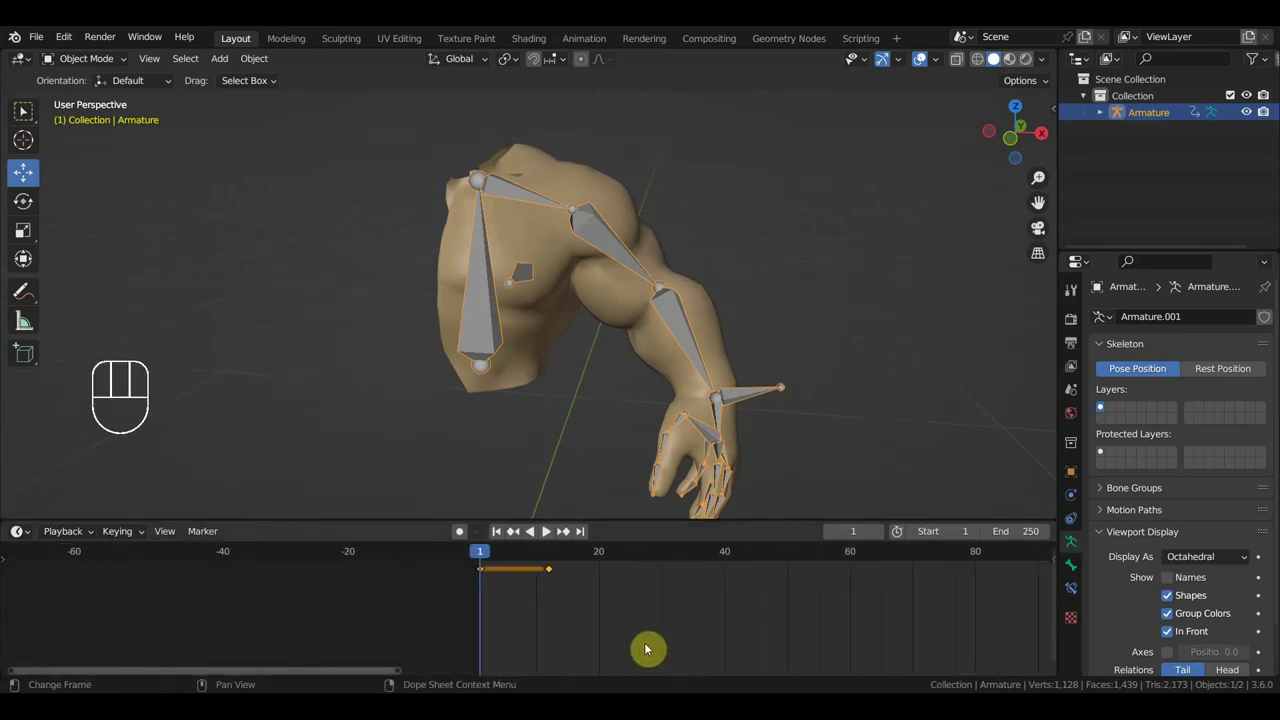
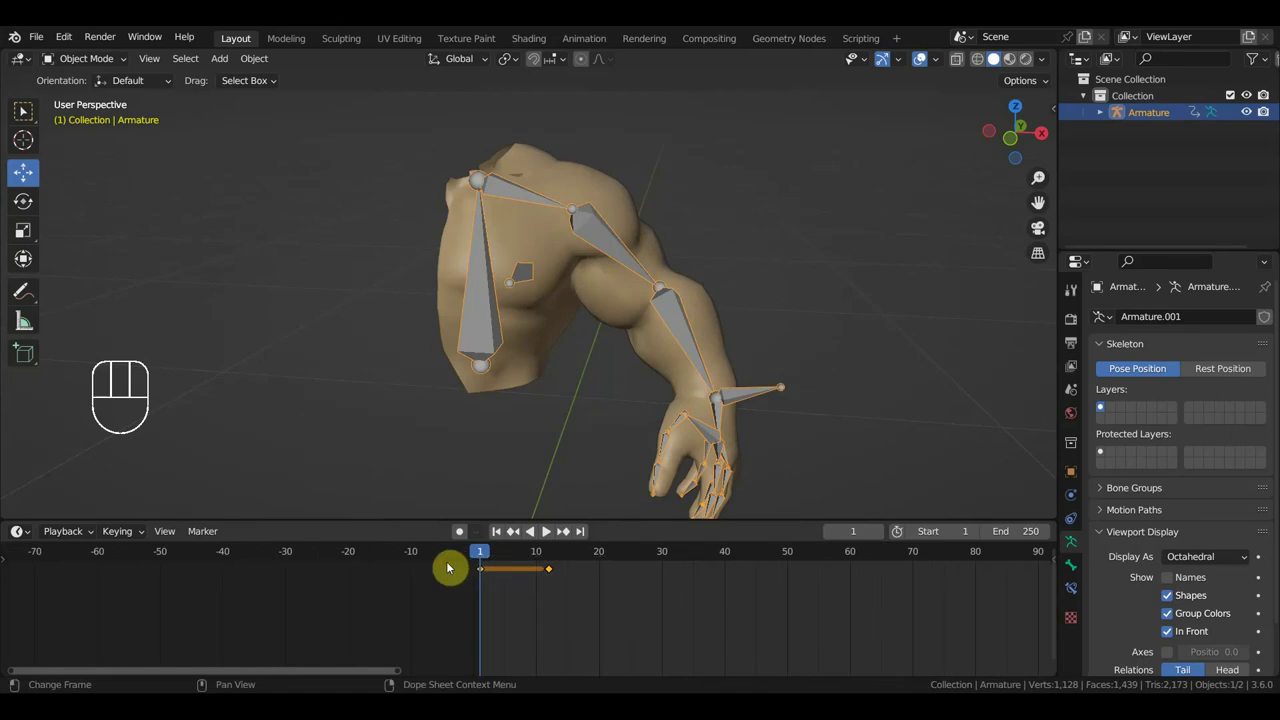
pyautogui.press('Delete')
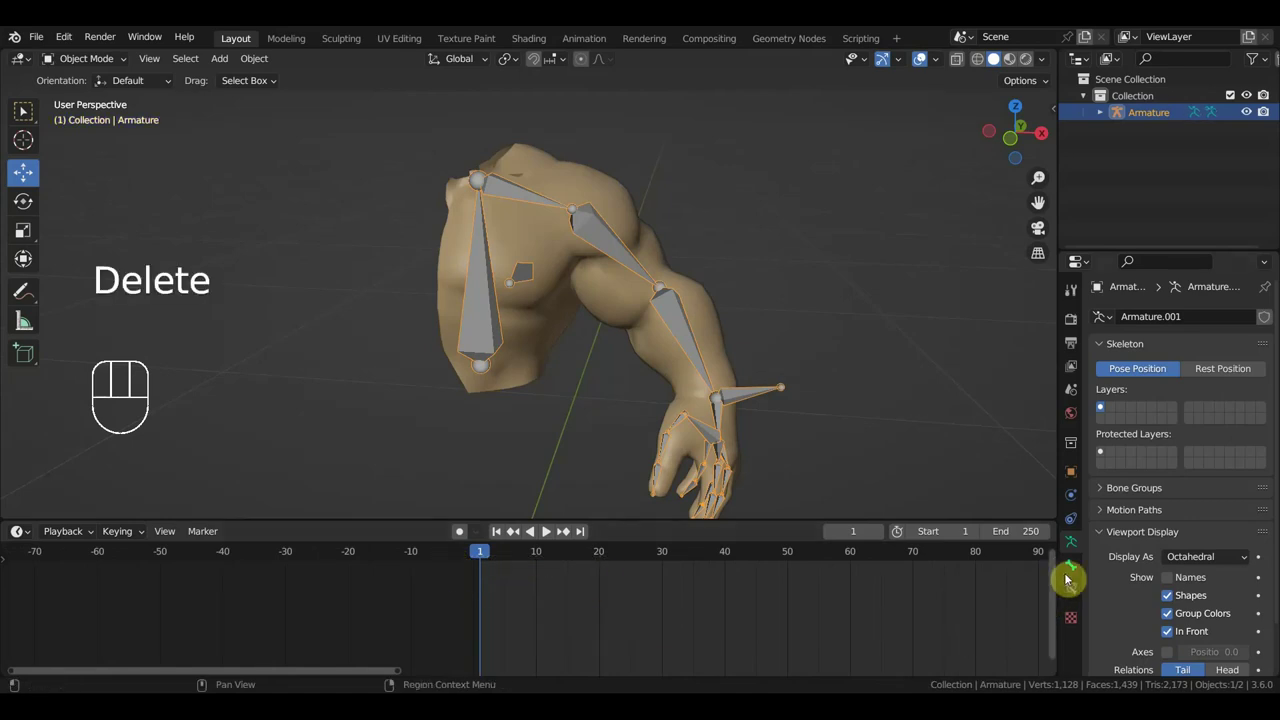
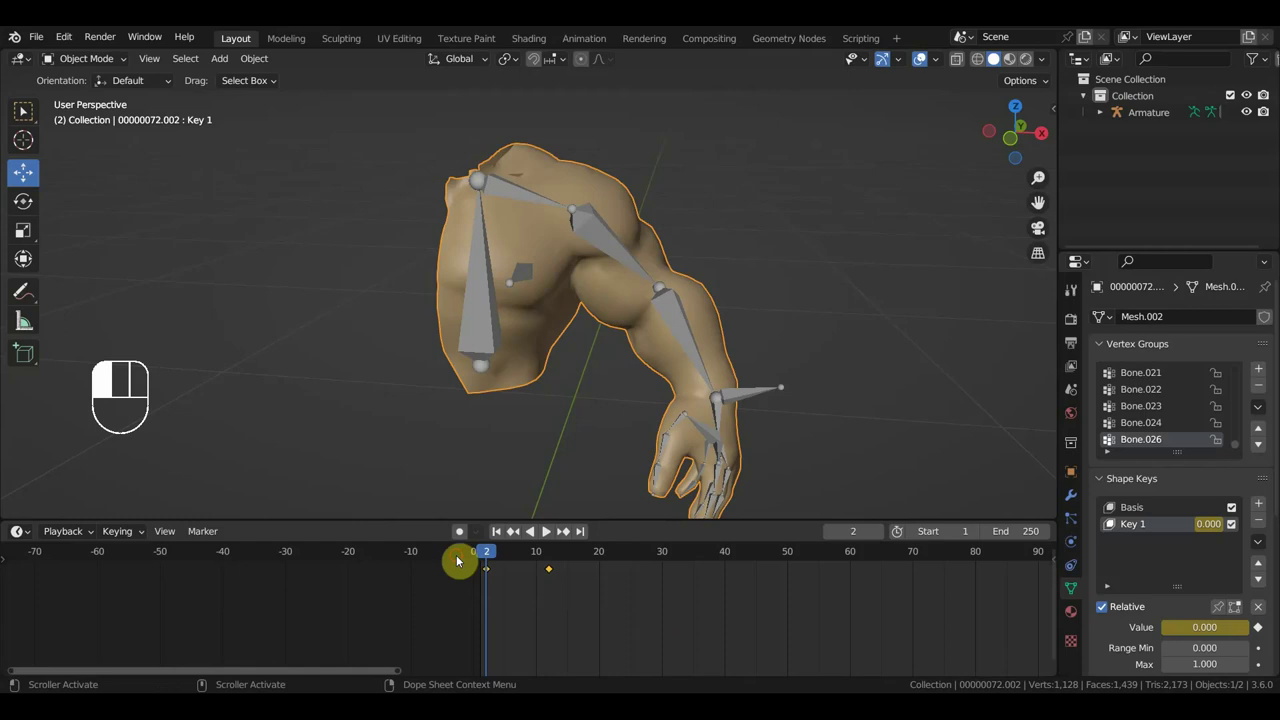
pyautogui.press('Delete')
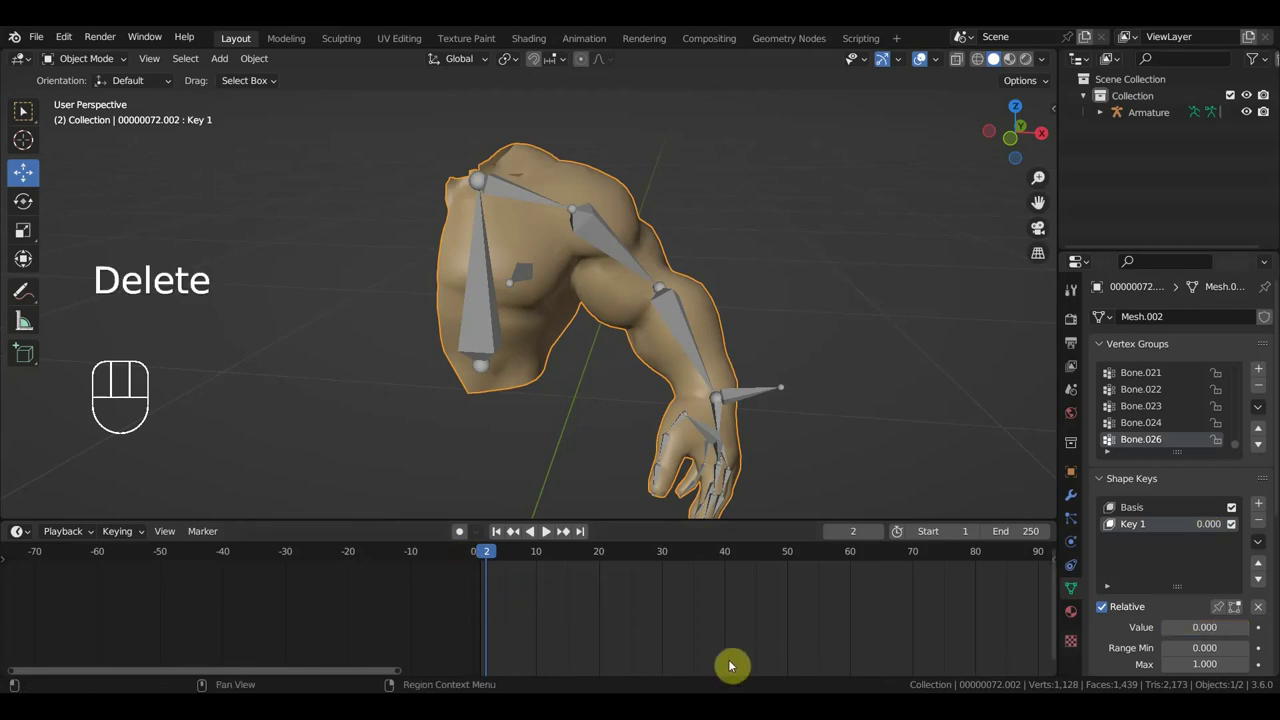
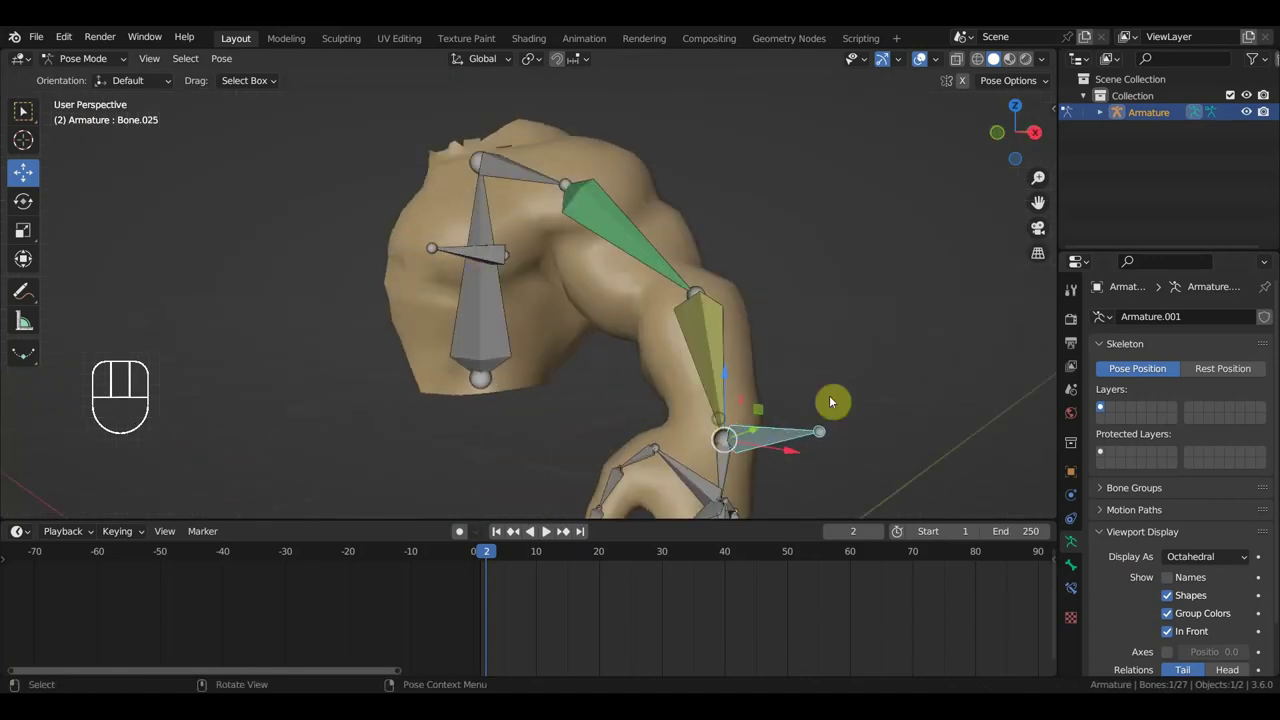
# Step: Keyframe all bones in the straight arm pose at frame 2, then move to frame 10
pyautogui.press('a')
pyautogui.press('i')
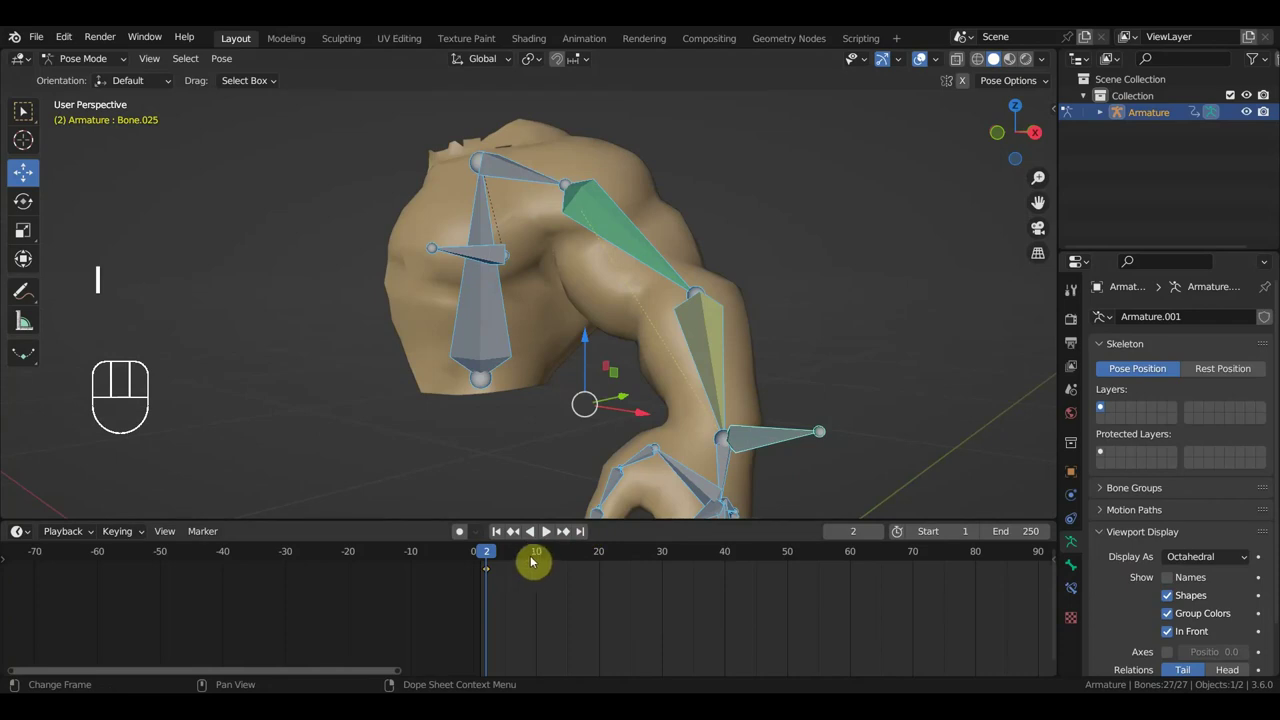
pyautogui.click(539, 558)
pyautogui.middleClick(838, 425)
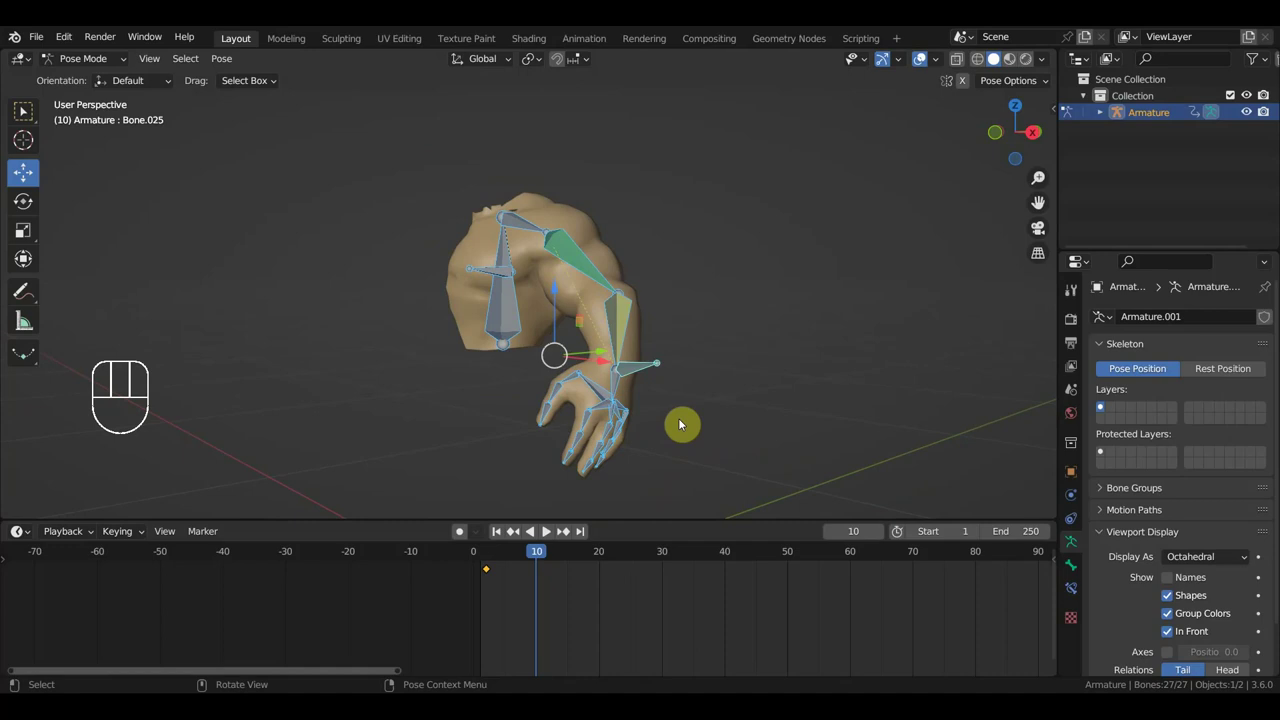
pyautogui.press('g')
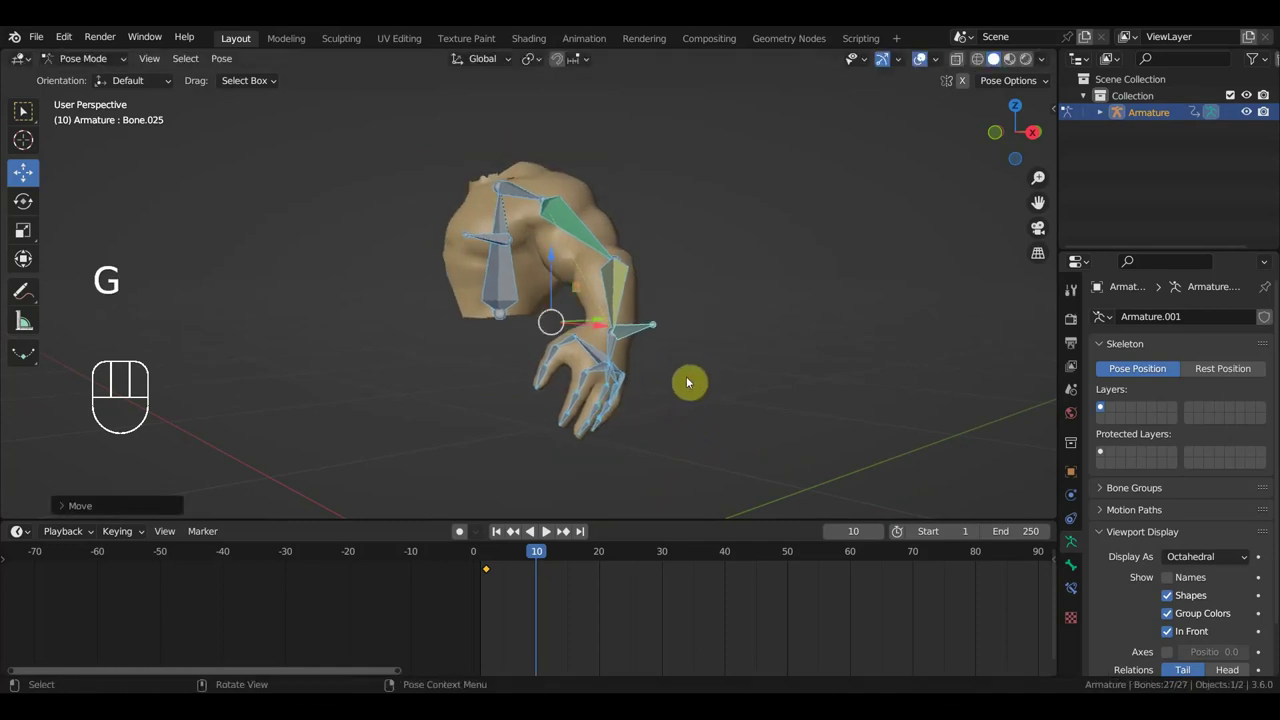
pyautogui.press('ctrl+z')
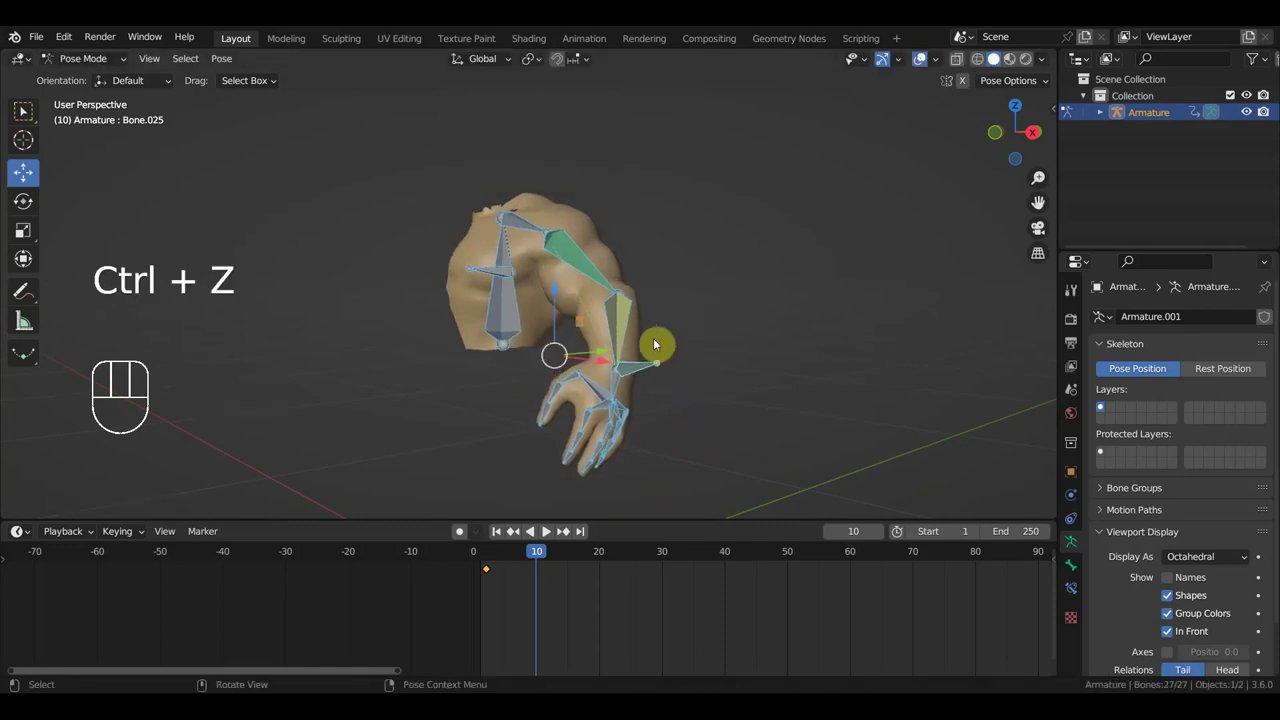
# Step: Rotate the forearm bone on one axis to bend the elbow upward at frame 10
pyautogui.click(640, 366)
pyautogui.press('g')
pyautogui.press('r')
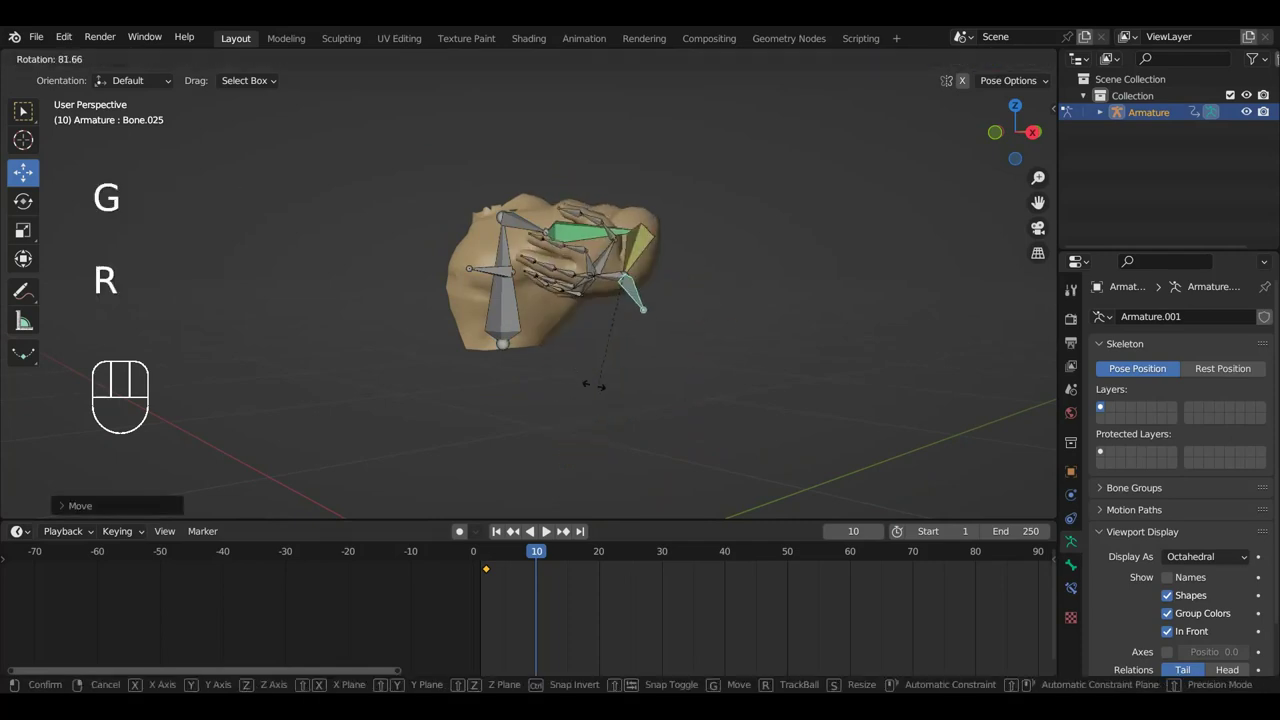
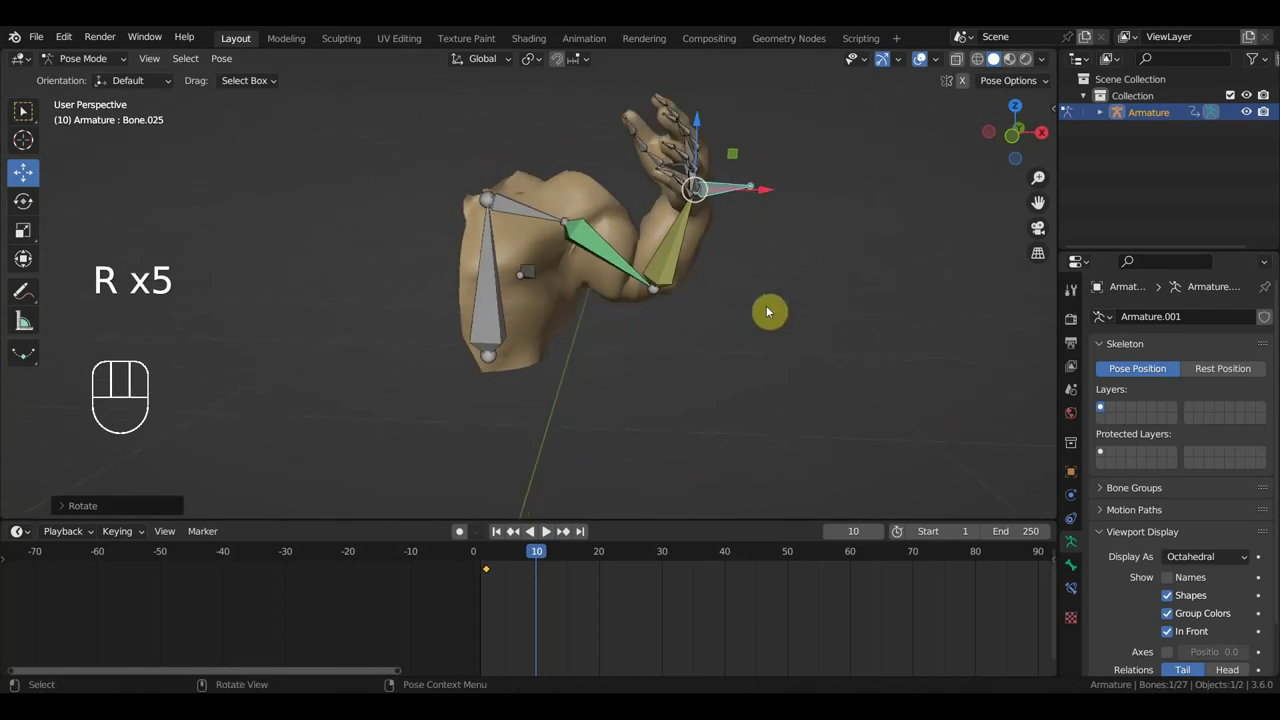
pyautogui.press('g')
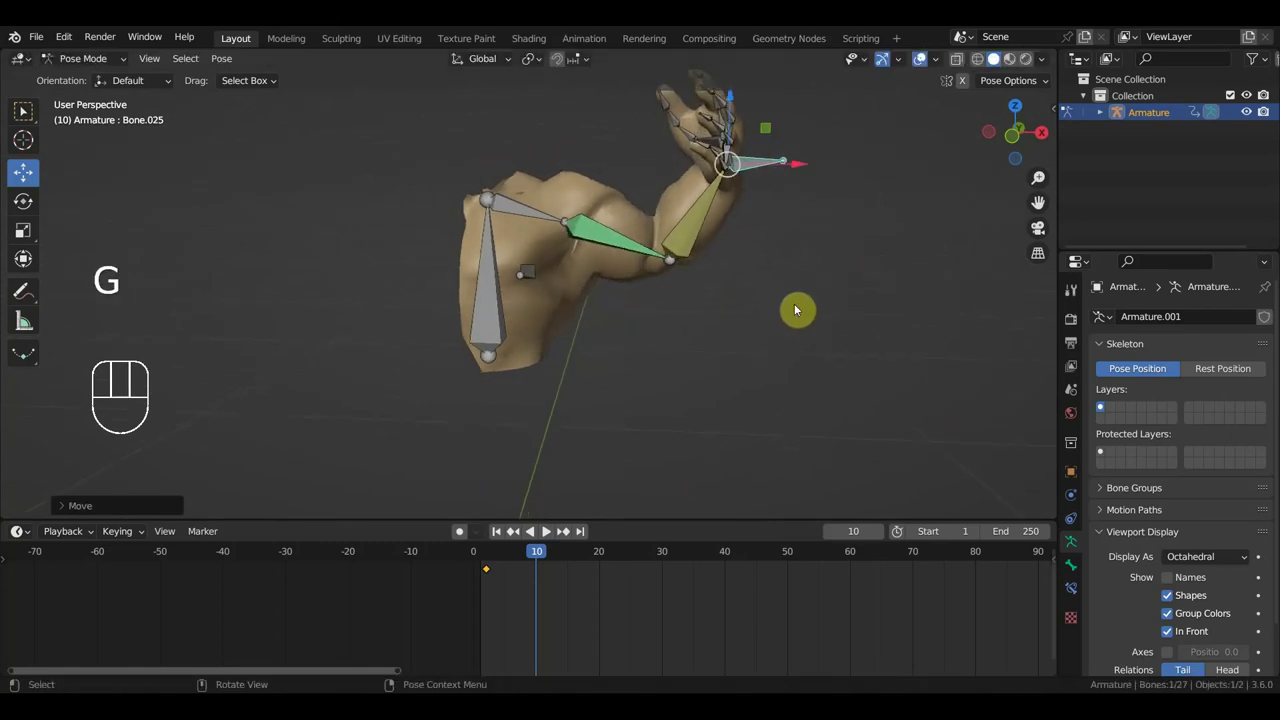
pyautogui.moveTo(798, 310); pyautogui.dragTo(788, 302)
pyautogui.moveTo(750, 325); pyautogui.dragTo(618, 327)
pyautogui.press('r')
pyautogui.moveTo(544, 532); pyautogui.dragTo(544, 532)
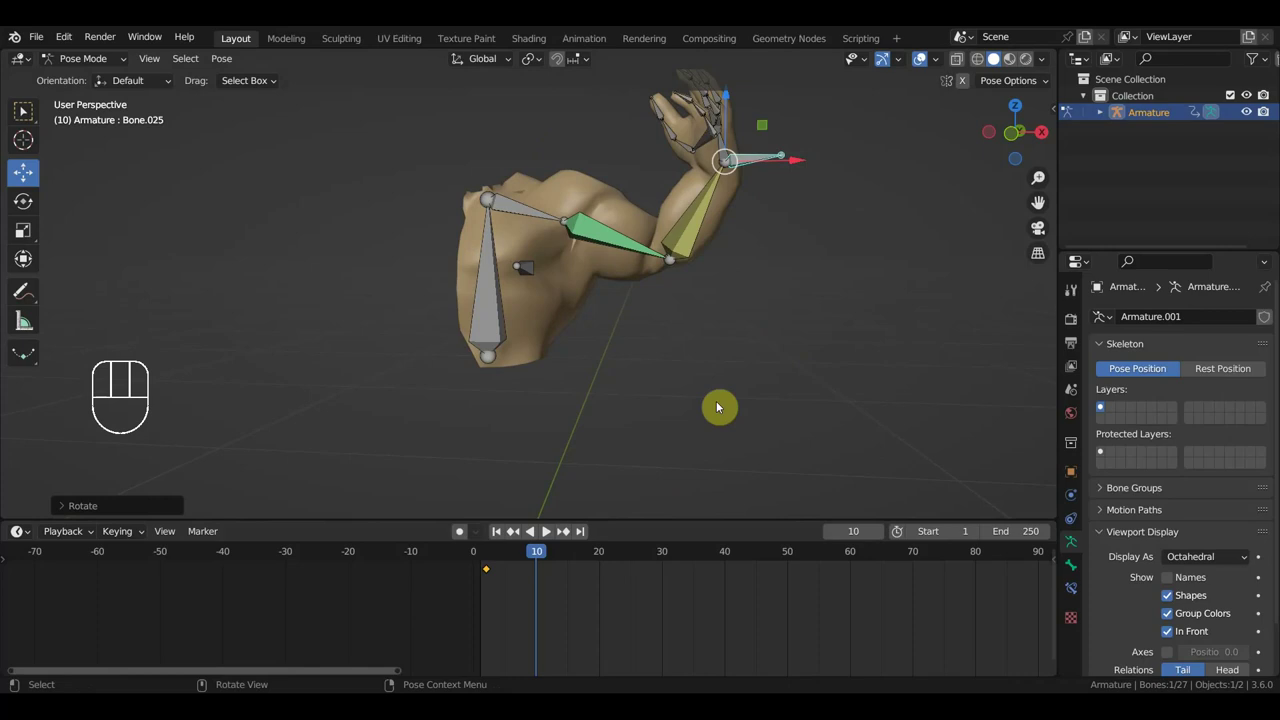
# Step: Keyframe all bones in the bent elbow pose at frame 10 and inspect the arm
pyautogui.press('a')
pyautogui.press('i')
pyautogui.moveTo(514, 561); pyautogui.dragTo(568, 543)
pyautogui.moveTo(691, 387); pyautogui.dragTo(685, 462)
pyautogui.moveTo(766, 468); pyautogui.dragTo(700, 472)
pyautogui.moveTo(638, 413); pyautogui.dragTo(660, 417)
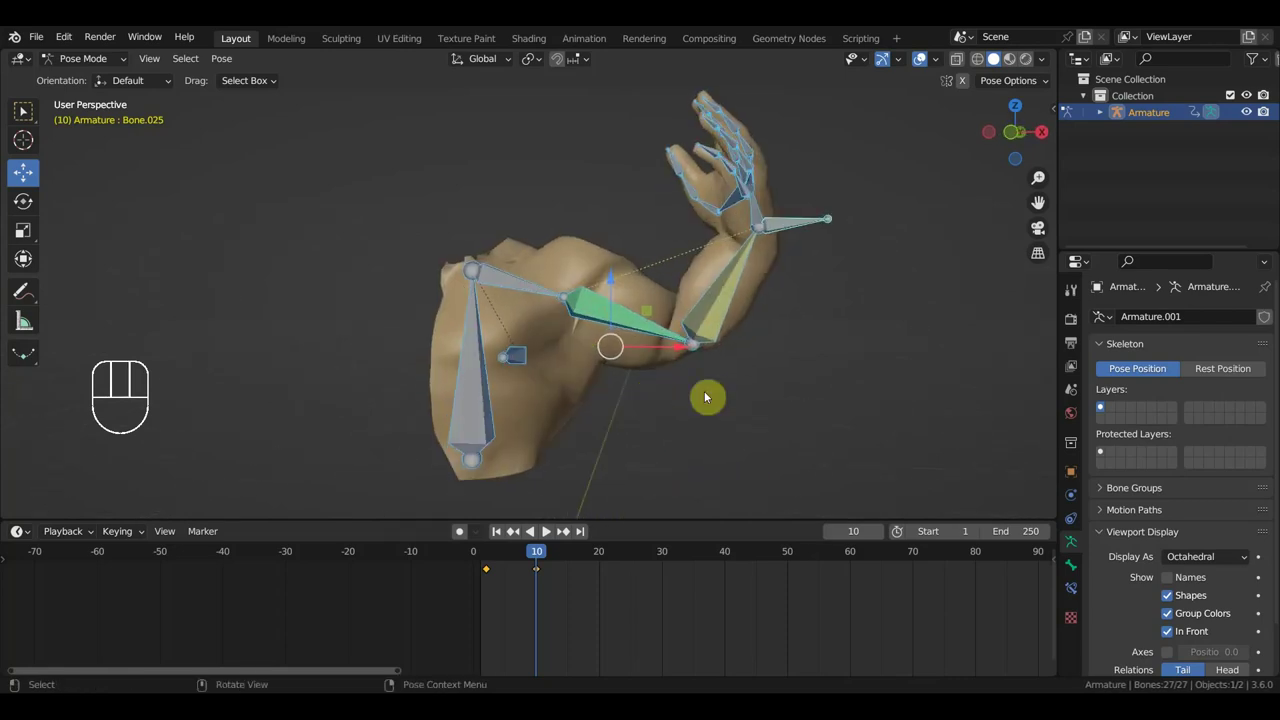
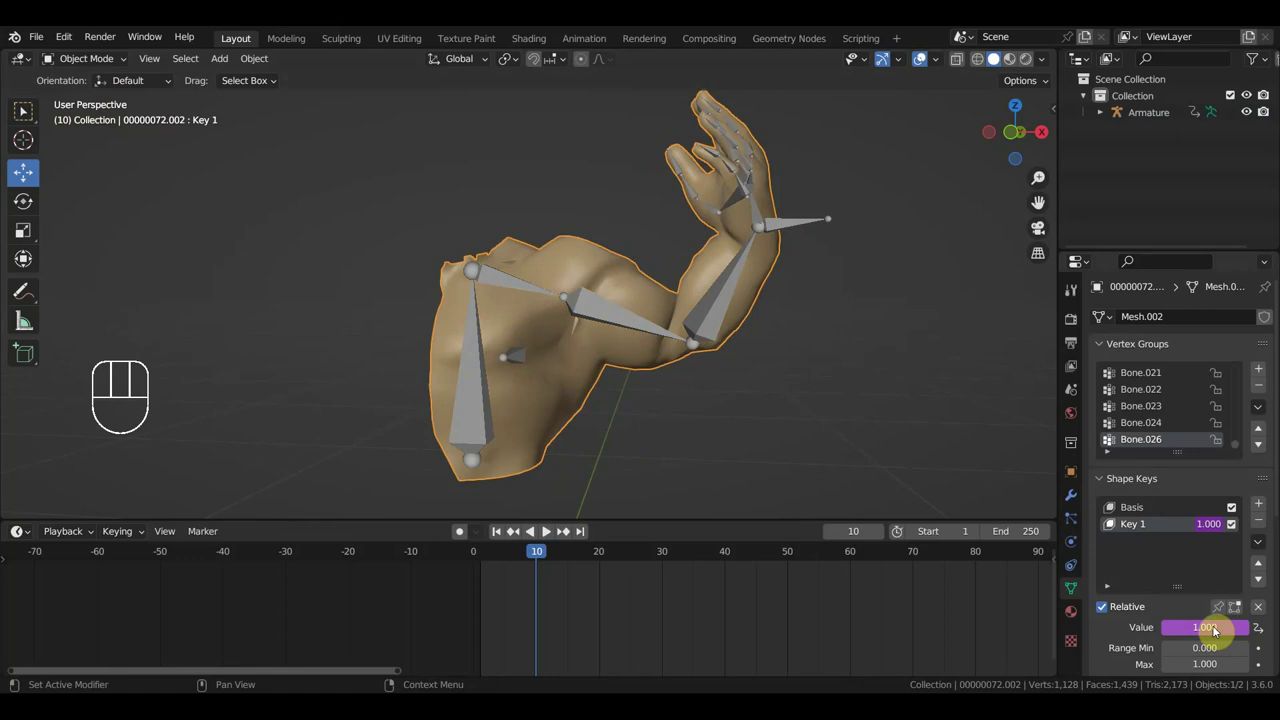
# Step: Add a driver to Key 1's value reading Bone.003's rotation from the Armature
pyautogui.moveTo(1216, 633); pyautogui.dragTo(888, 477)
pyautogui.moveTo(884, 476); pyautogui.dragTo(781, 488)
pyautogui.moveTo(855, 473); pyautogui.dragTo(950, 471)
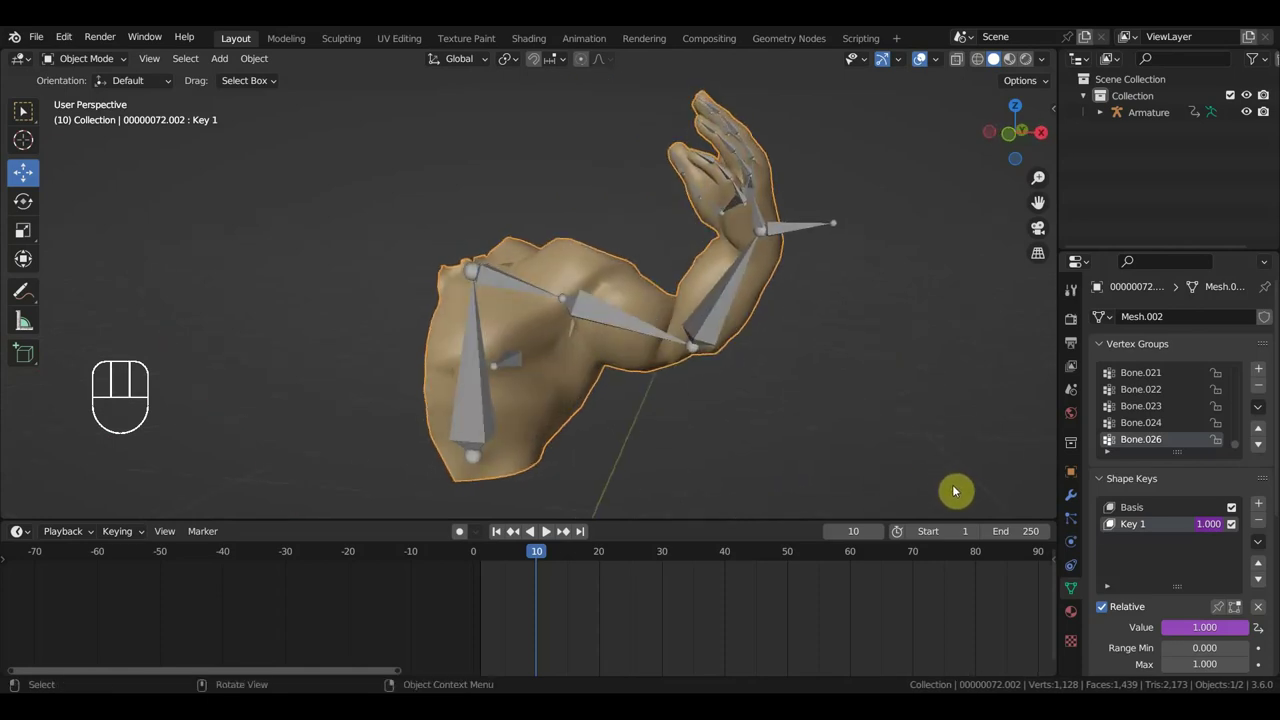
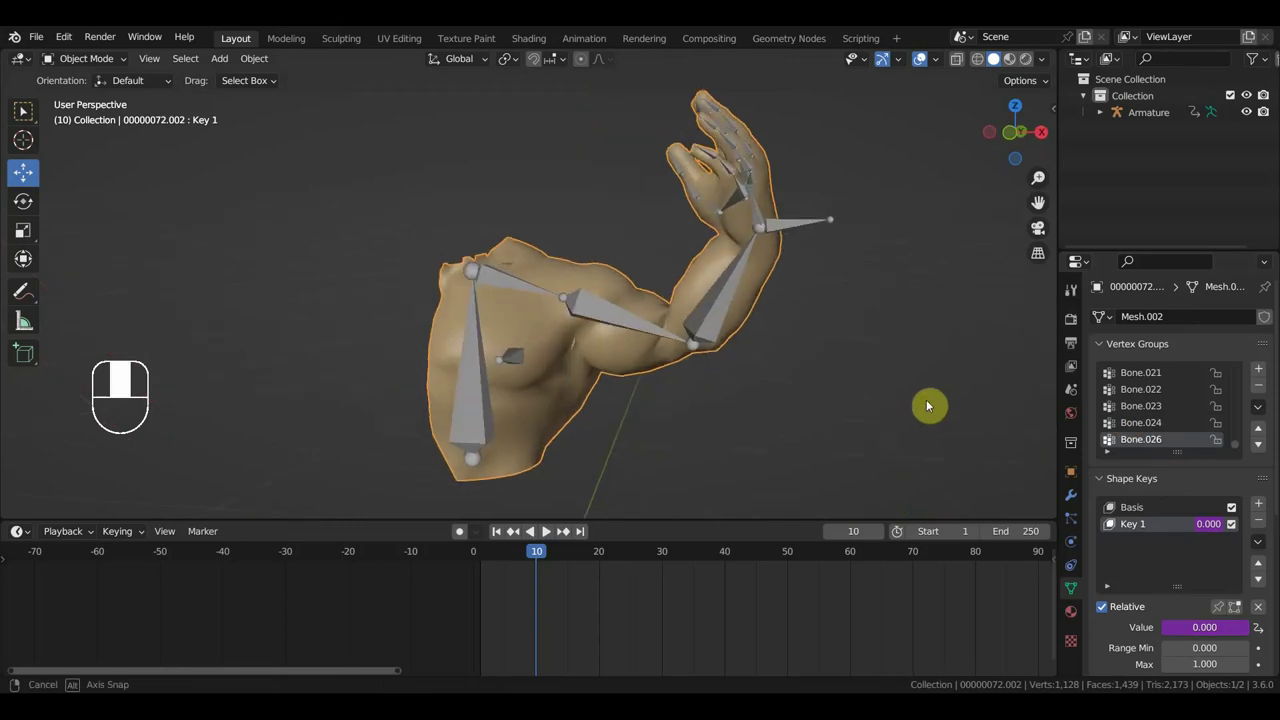
pyautogui.moveTo(1193, 628); pyautogui.dragTo(1103, 515)
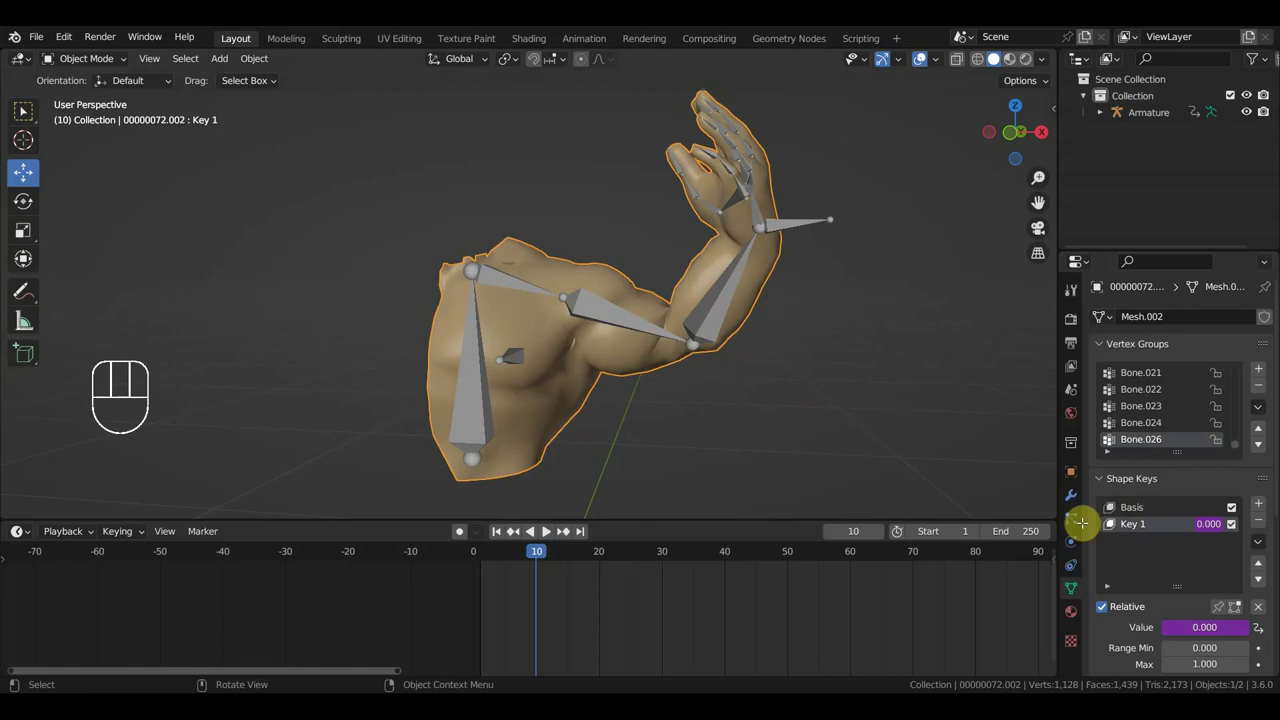
# Step: Rotate the upper arm bone Bone.002 in Pose Mode to bend the arm further at frame 10
pyautogui.click(706, 326)
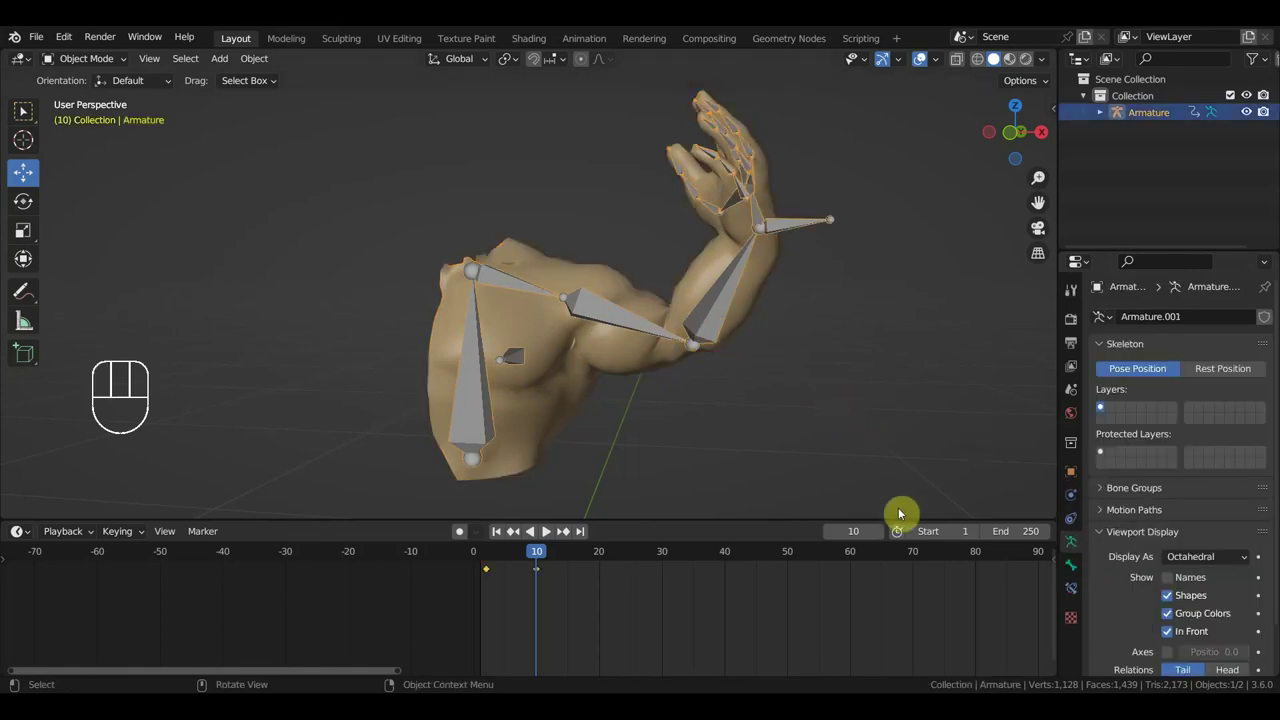
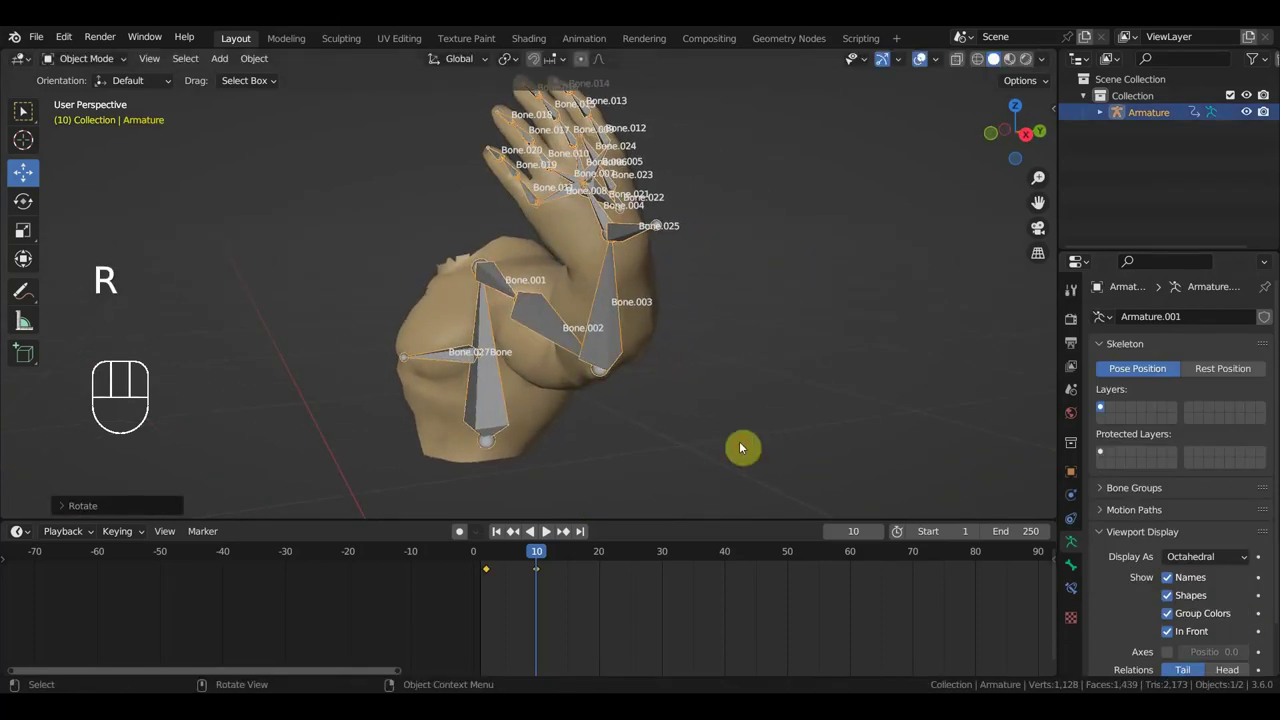
pyautogui.press('ctrl+z')
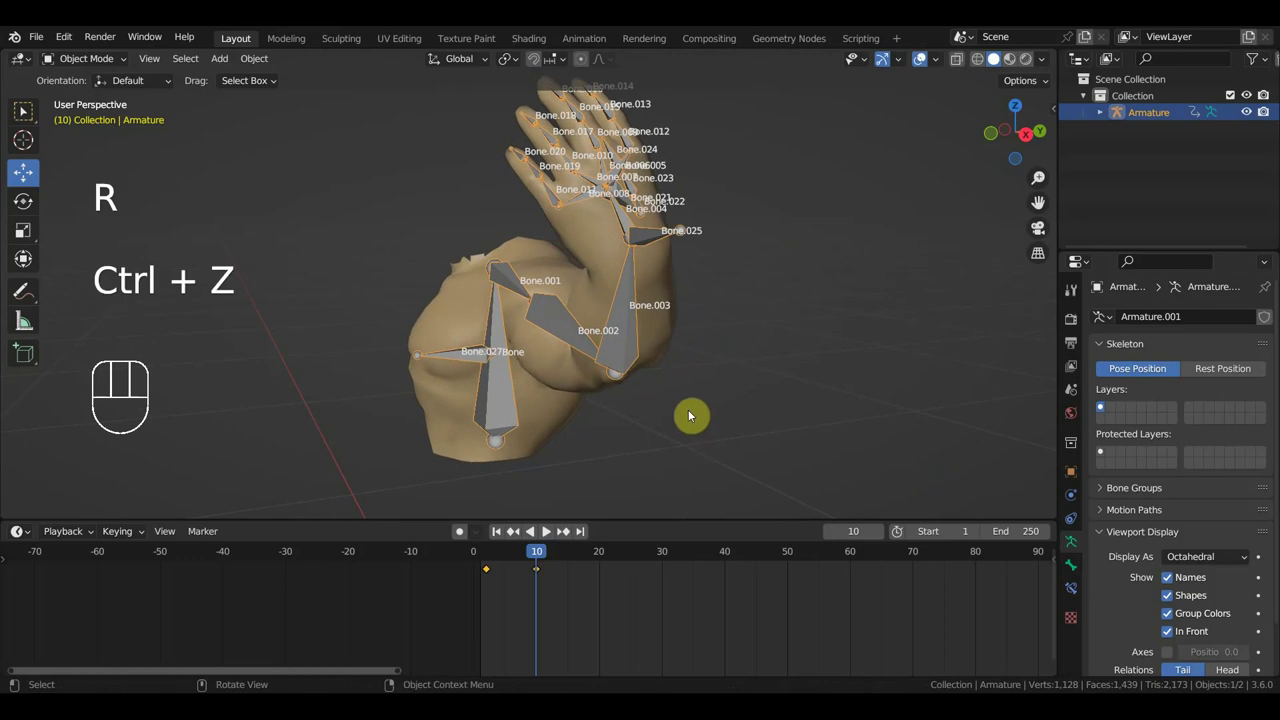
pyautogui.click(556, 318)
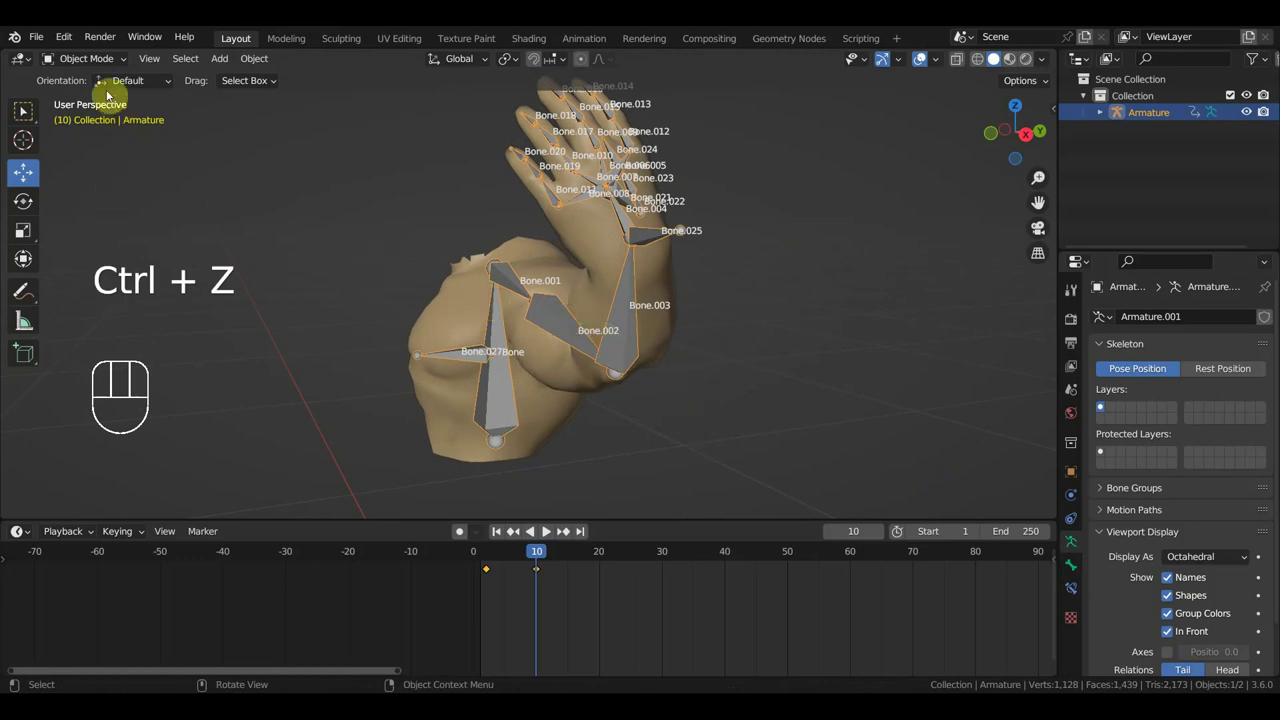
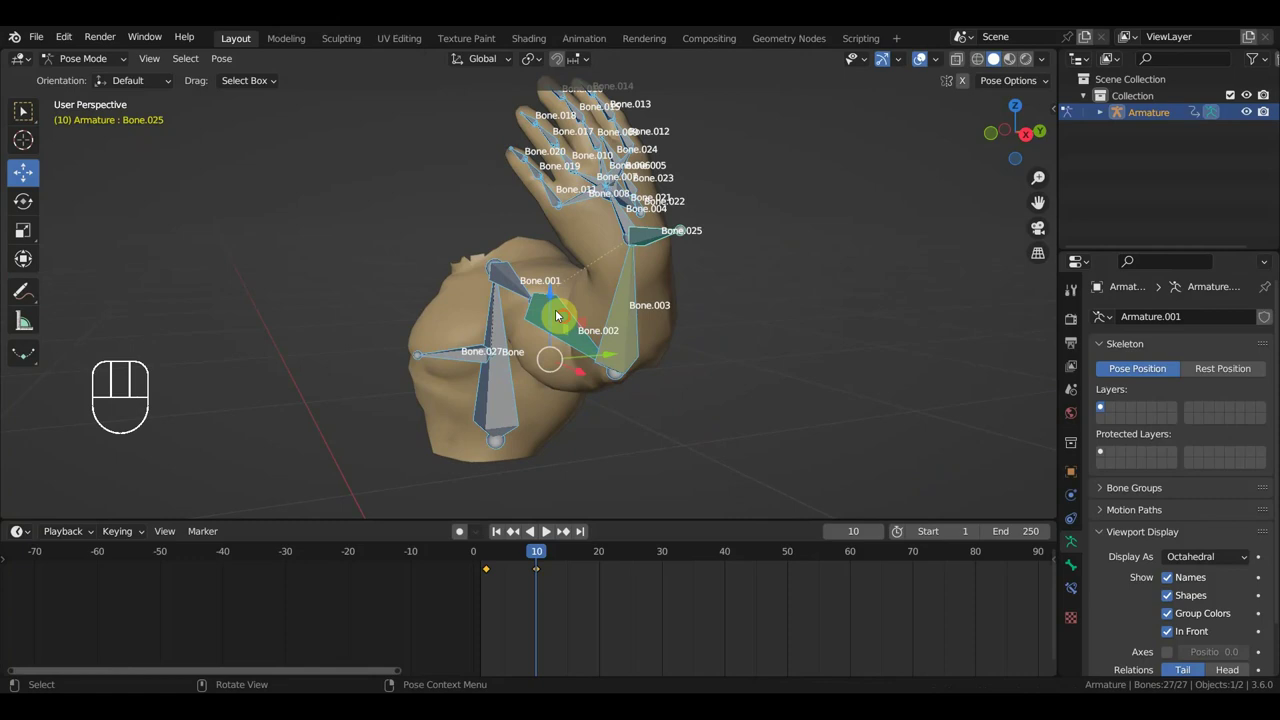
pyautogui.press('r')
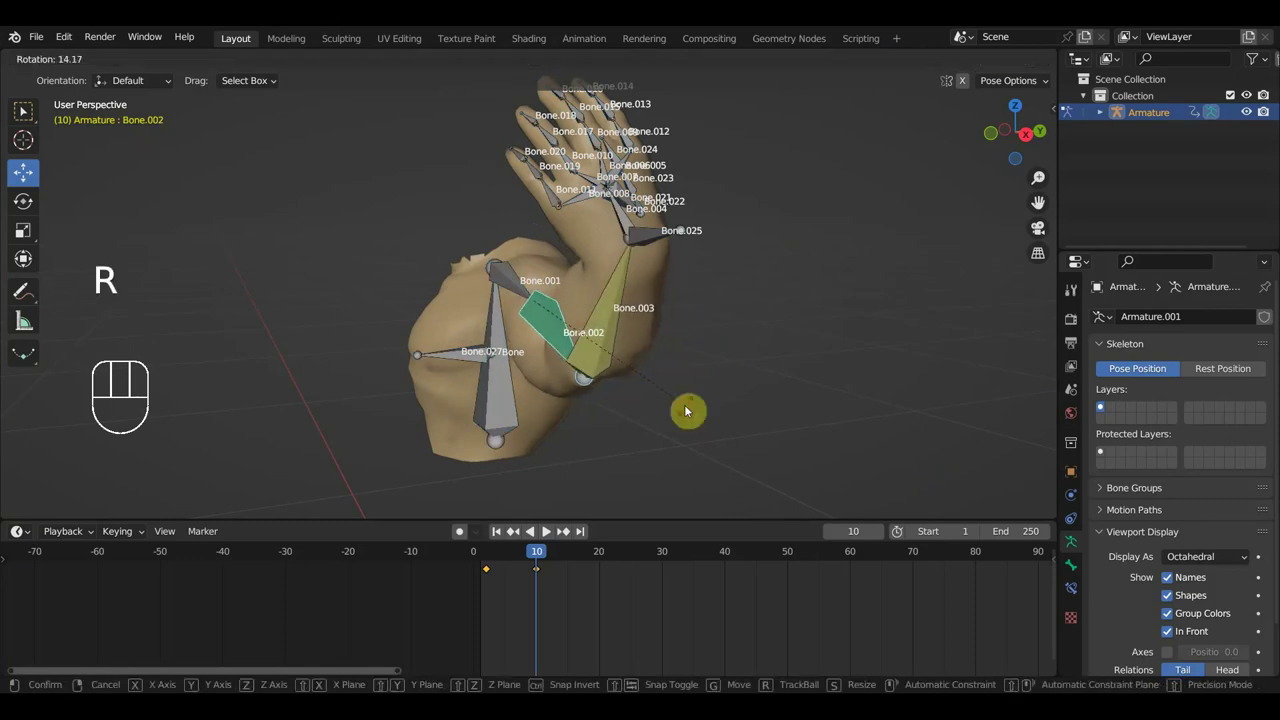
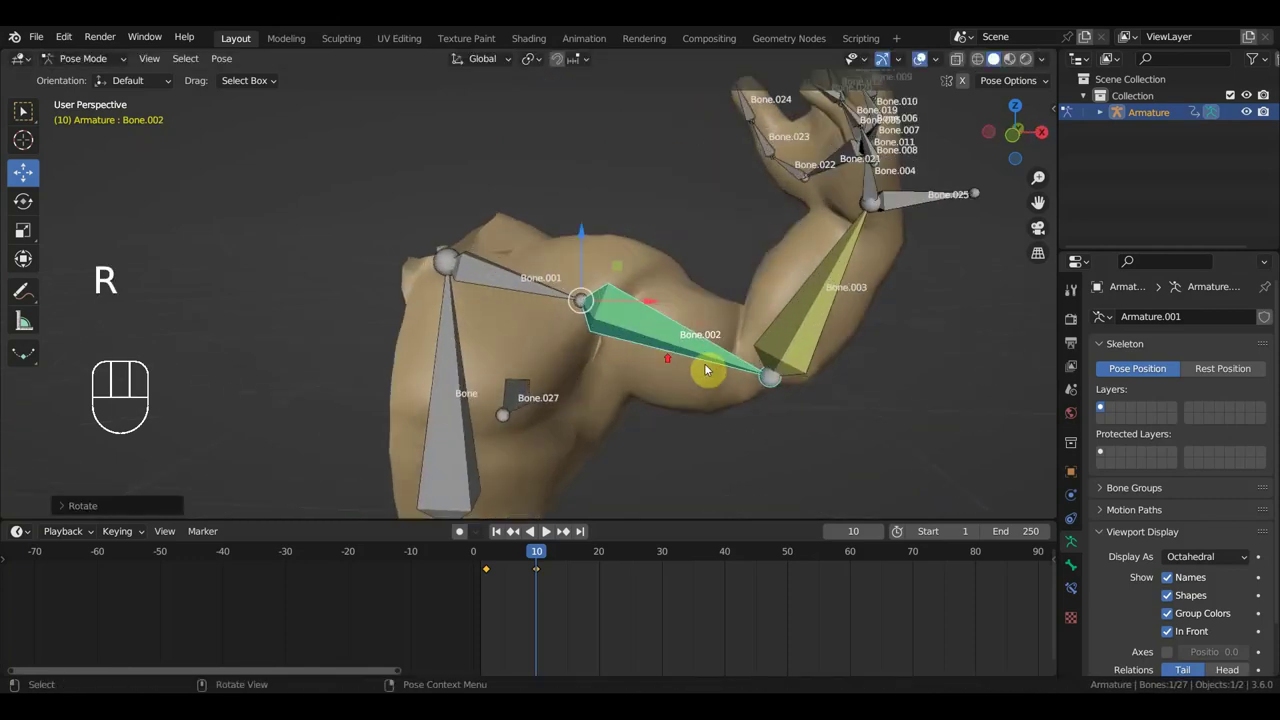
pyautogui.press('r')
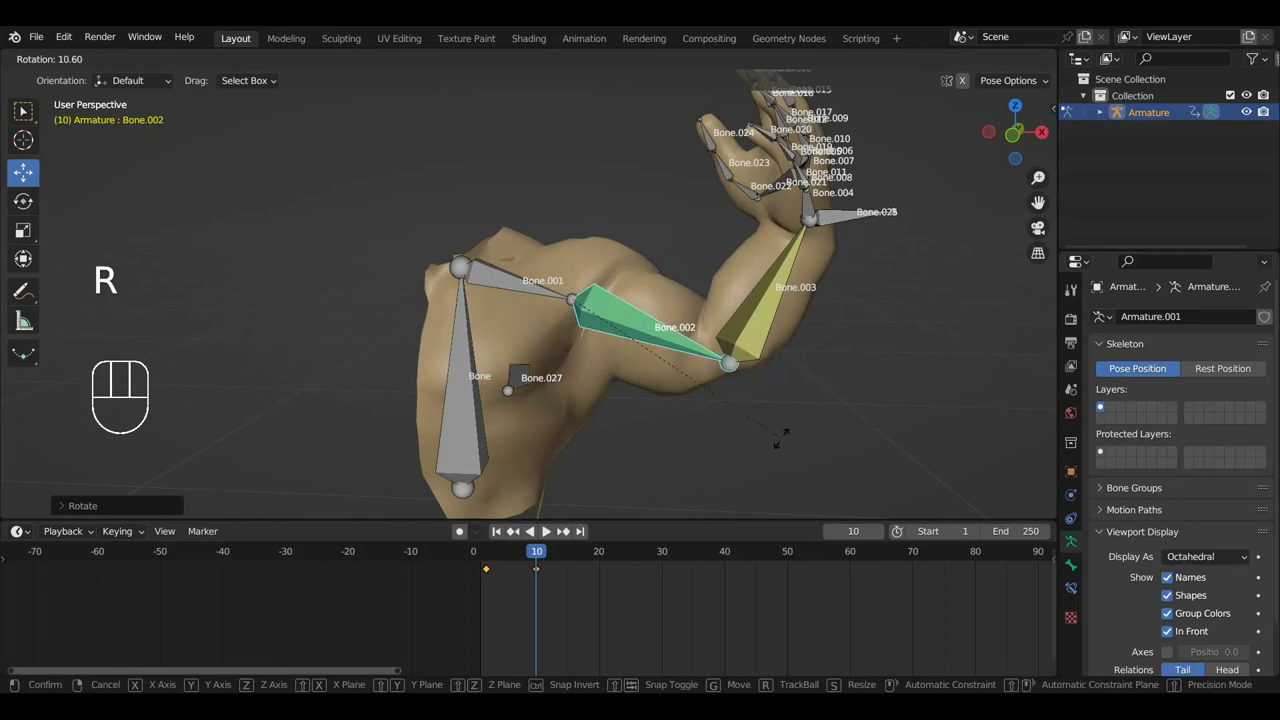
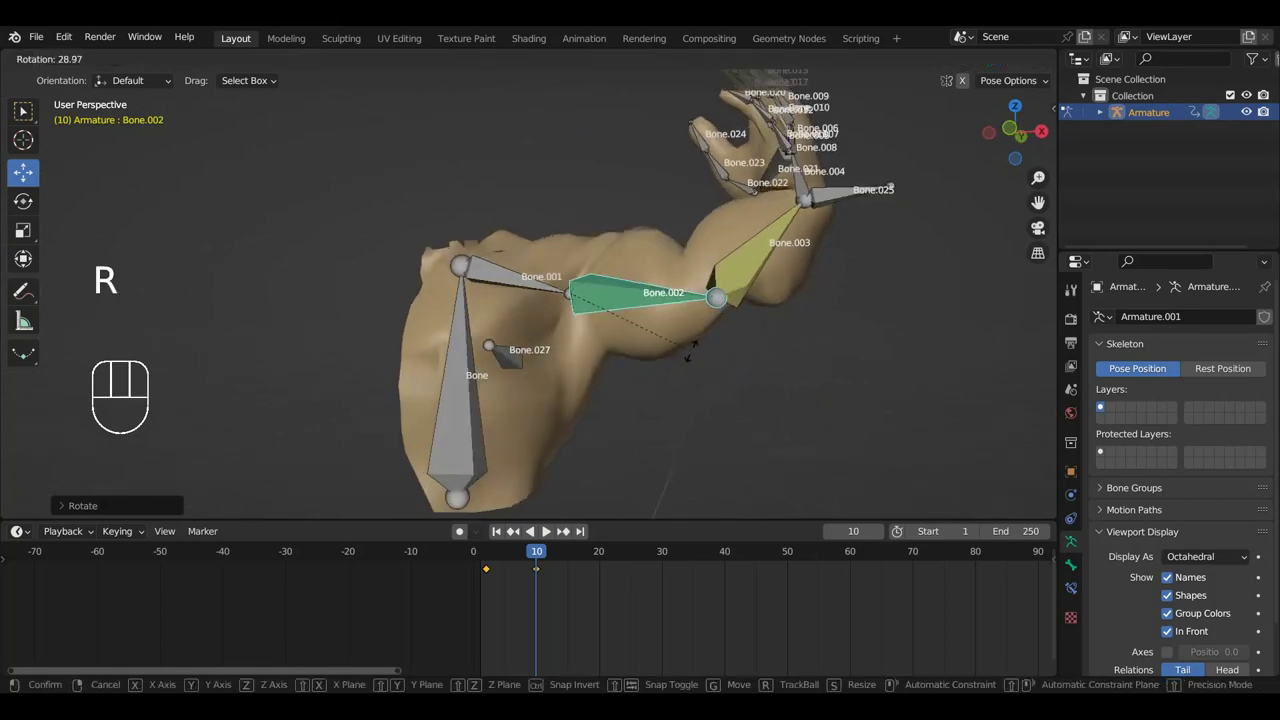
pyautogui.moveTo(748, 352); pyautogui.dragTo(548, 490)
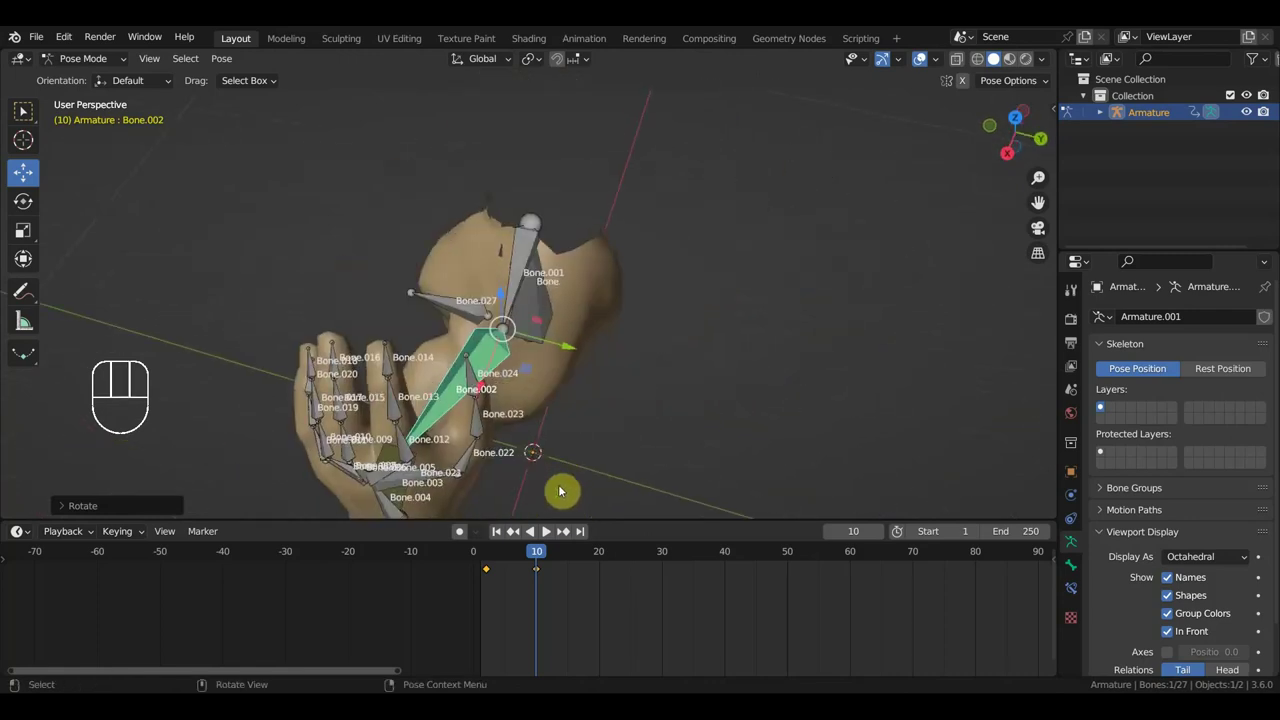
# Step: Refine the bend facing the elbow and make the forearm bone Bone.003 active
pyautogui.press('r')
pyautogui.moveTo(690, 453); pyautogui.dragTo(932, 319)
pyautogui.moveTo(778, 326); pyautogui.dragTo(767, 330)
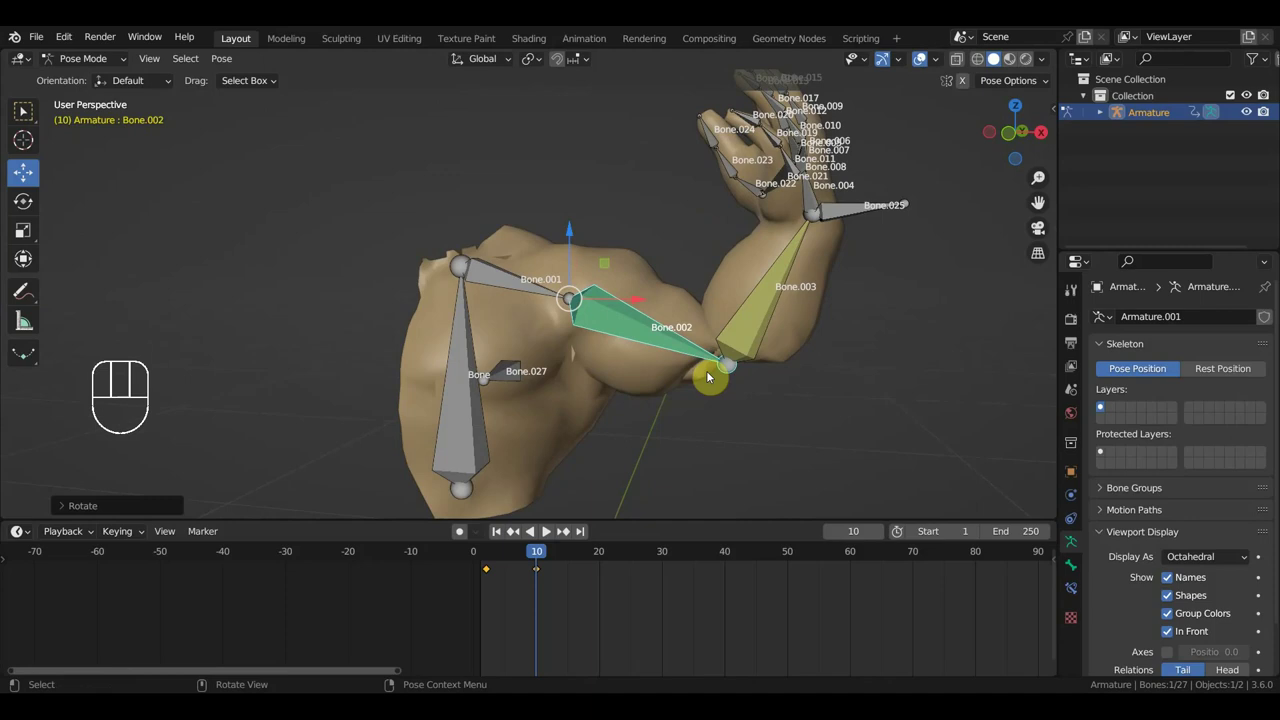
pyautogui.moveTo(813, 396); pyautogui.dragTo(815, 394)
pyautogui.click(753, 326)
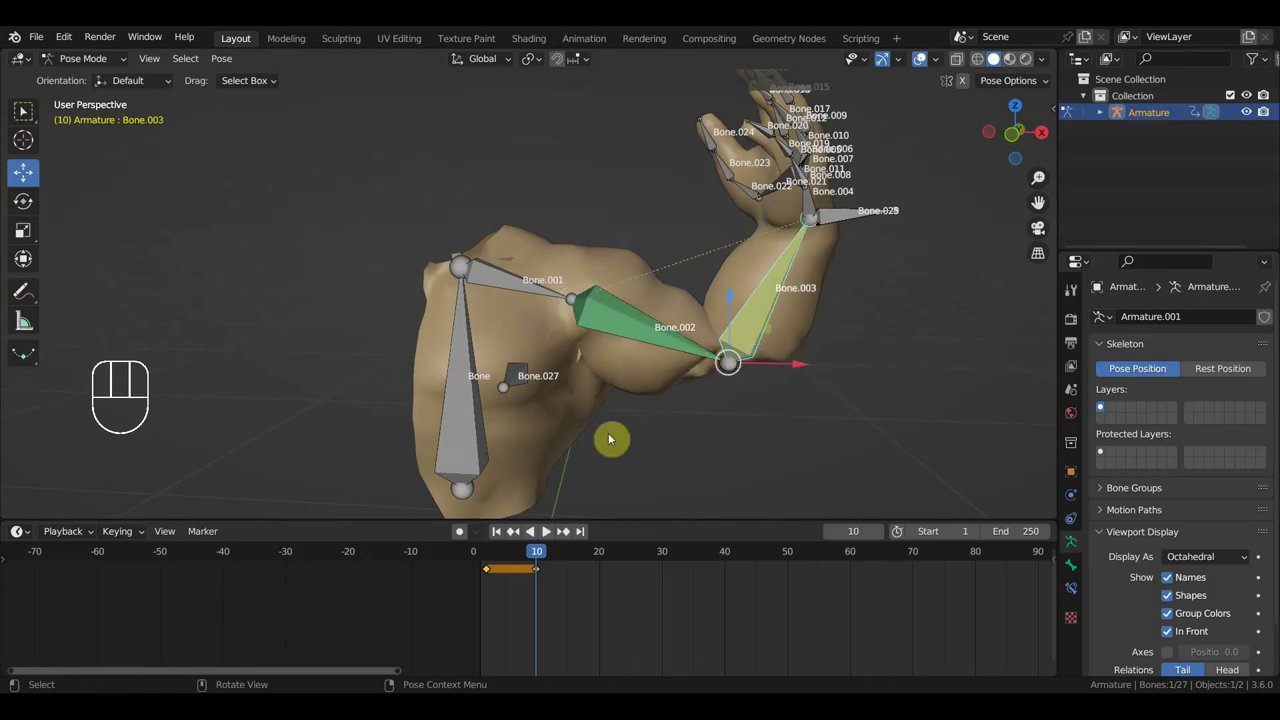
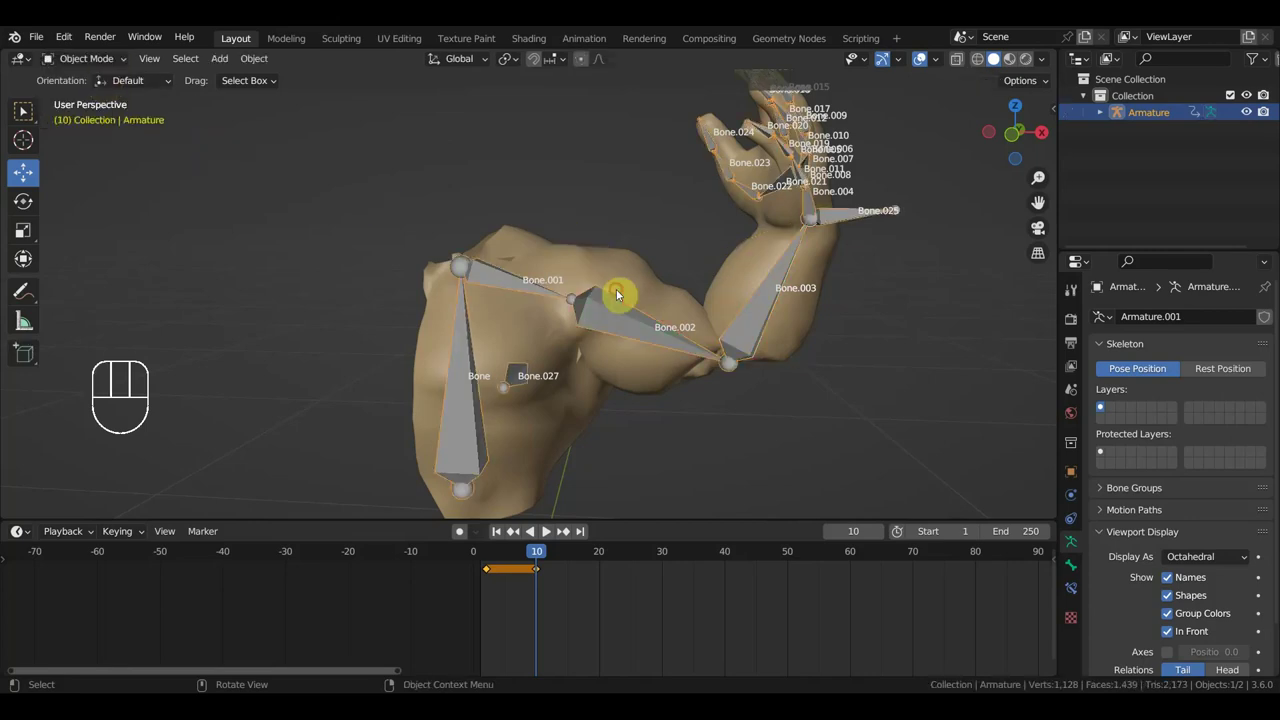
# Step: Select the arm mesh and preview Key 1 at about 0.535 strength on the bent elbow
pyautogui.moveTo(1201, 635); pyautogui.dragTo(875, 348)
pyautogui.click(846, 359)
pyautogui.moveTo(846, 359); pyautogui.dragTo(784, 381)
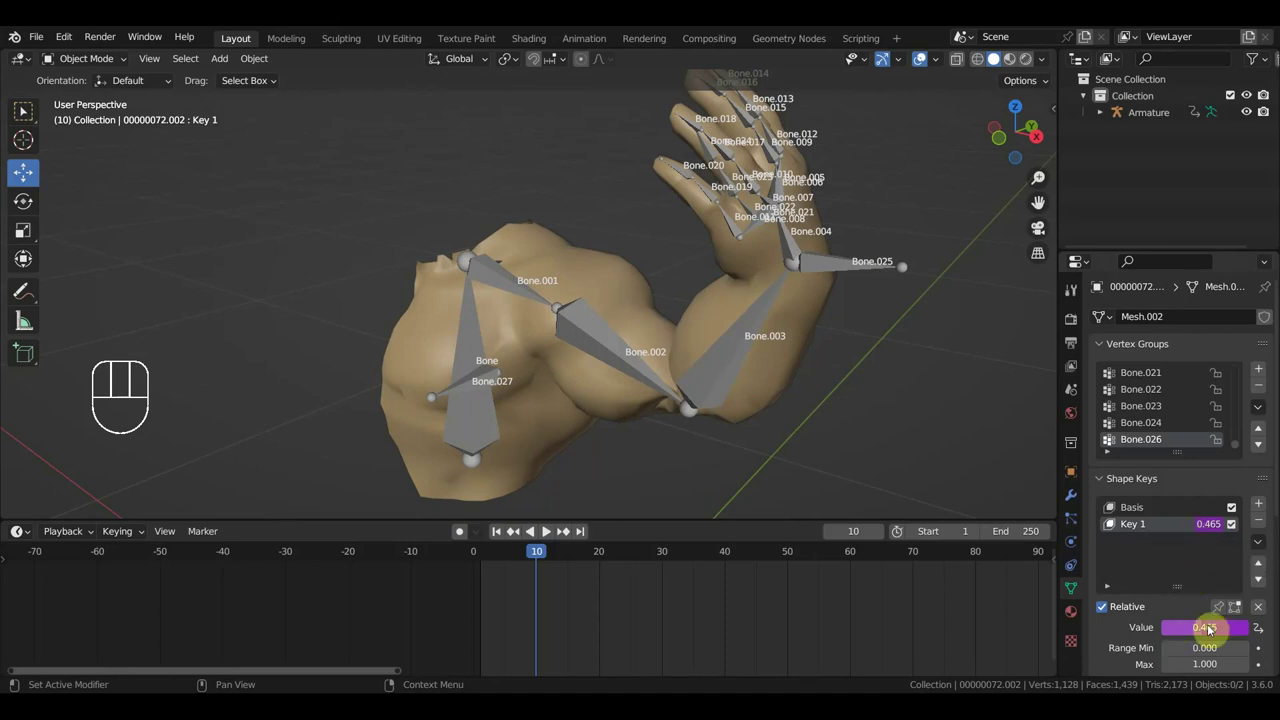
pyautogui.moveTo(1211, 635); pyautogui.dragTo(847, 427)
pyautogui.moveTo(834, 424); pyautogui.dragTo(868, 400)
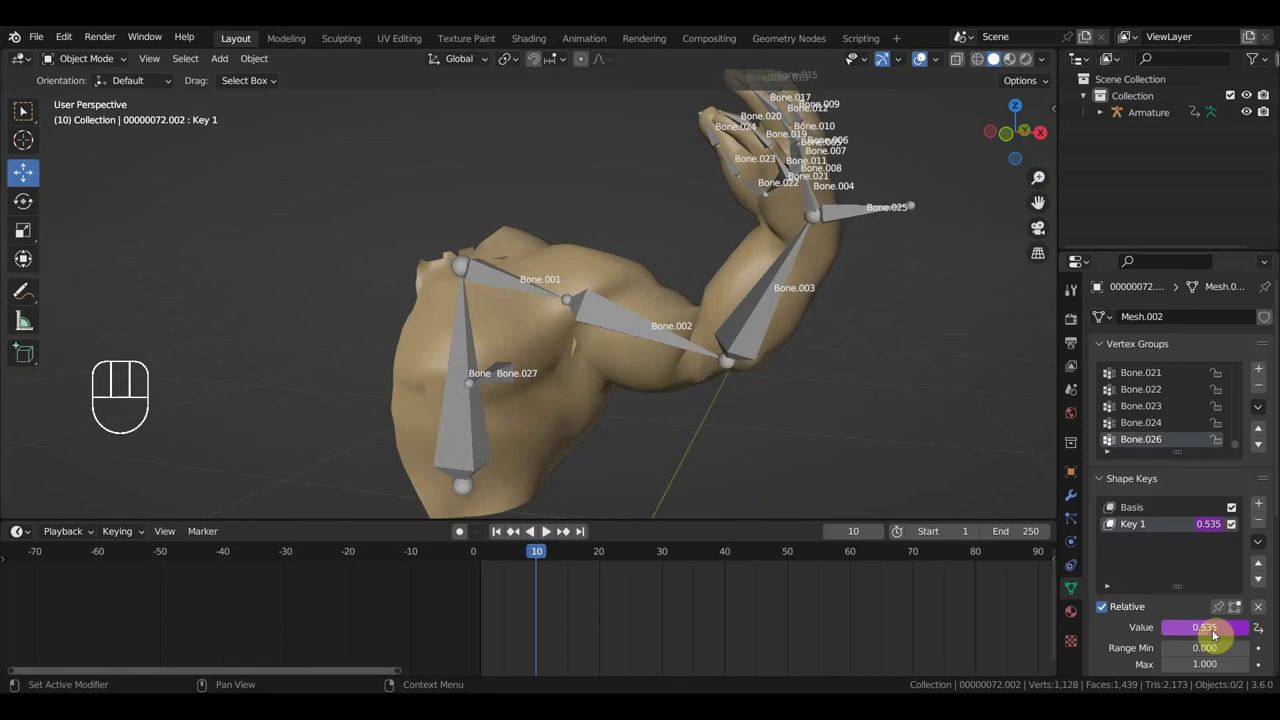
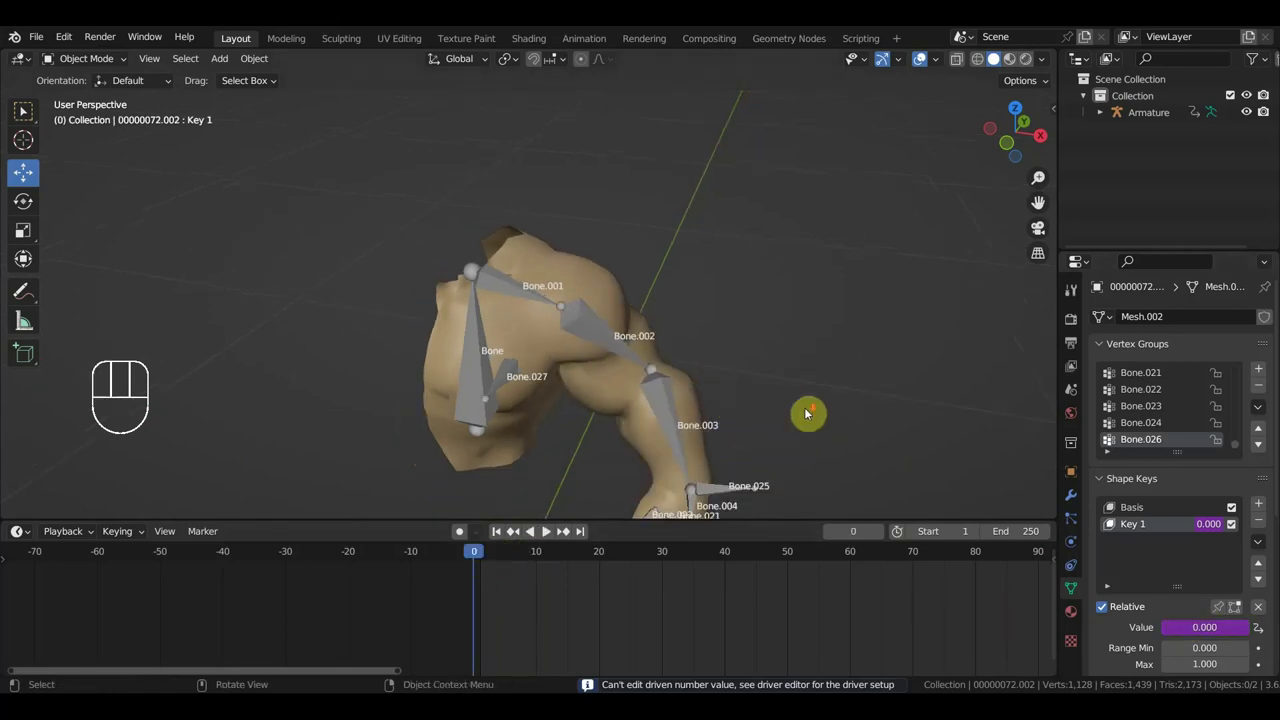
# Step: Review the elbow bend across frames 0-12, then select the armature and the arm mesh
pyautogui.moveTo(806, 413); pyautogui.dragTo(835, 355)
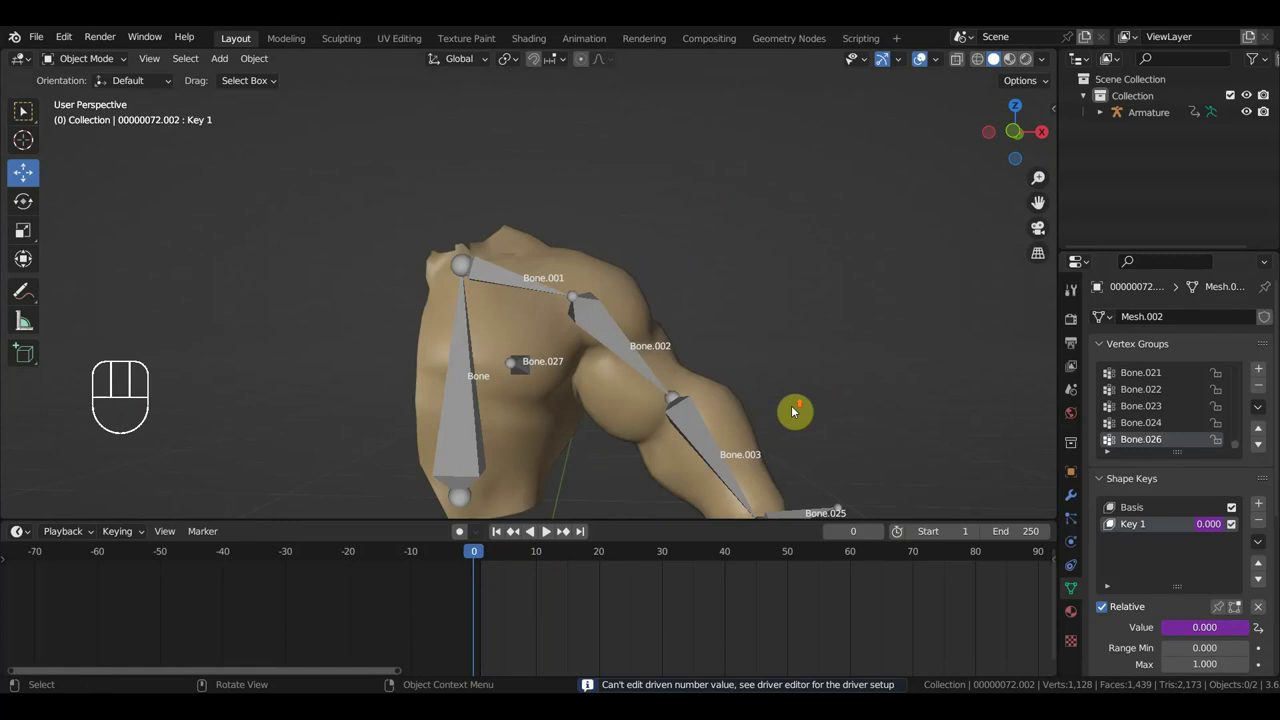
pyautogui.moveTo(800, 411); pyautogui.dragTo(713, 367)
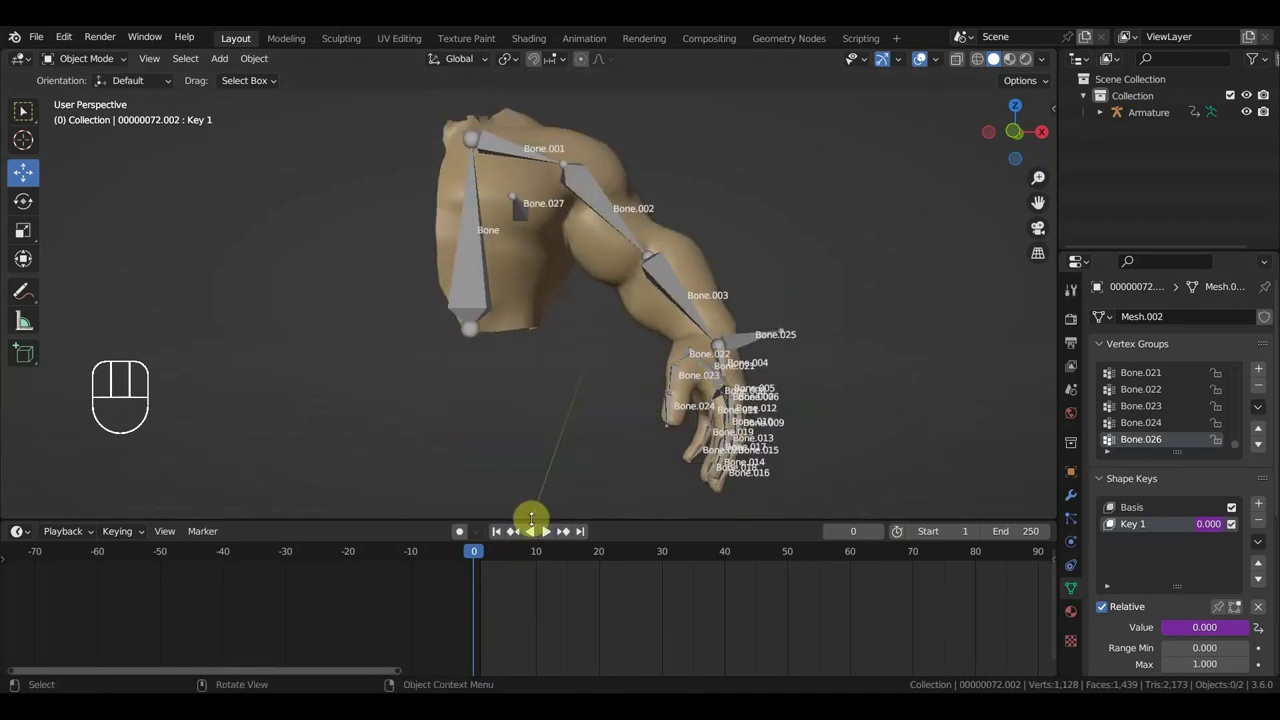
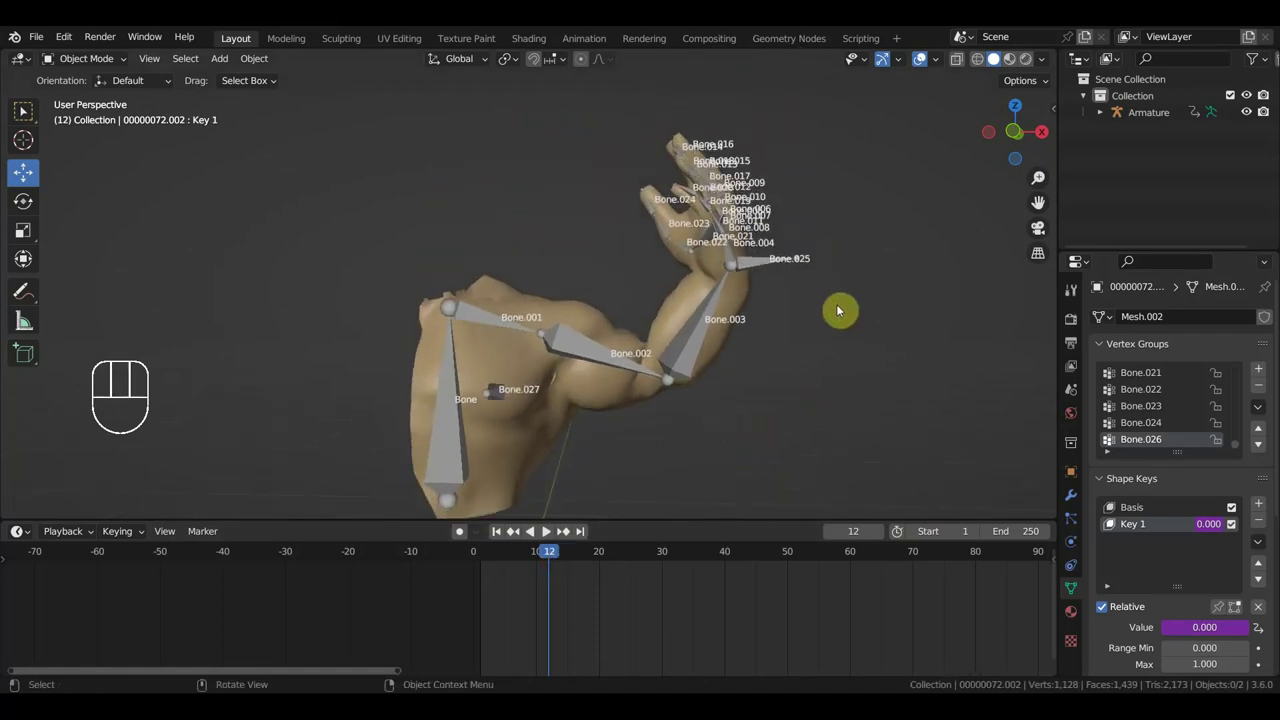
pyautogui.moveTo(1210, 632); pyautogui.dragTo(1134, 502)
pyautogui.click(590, 356)
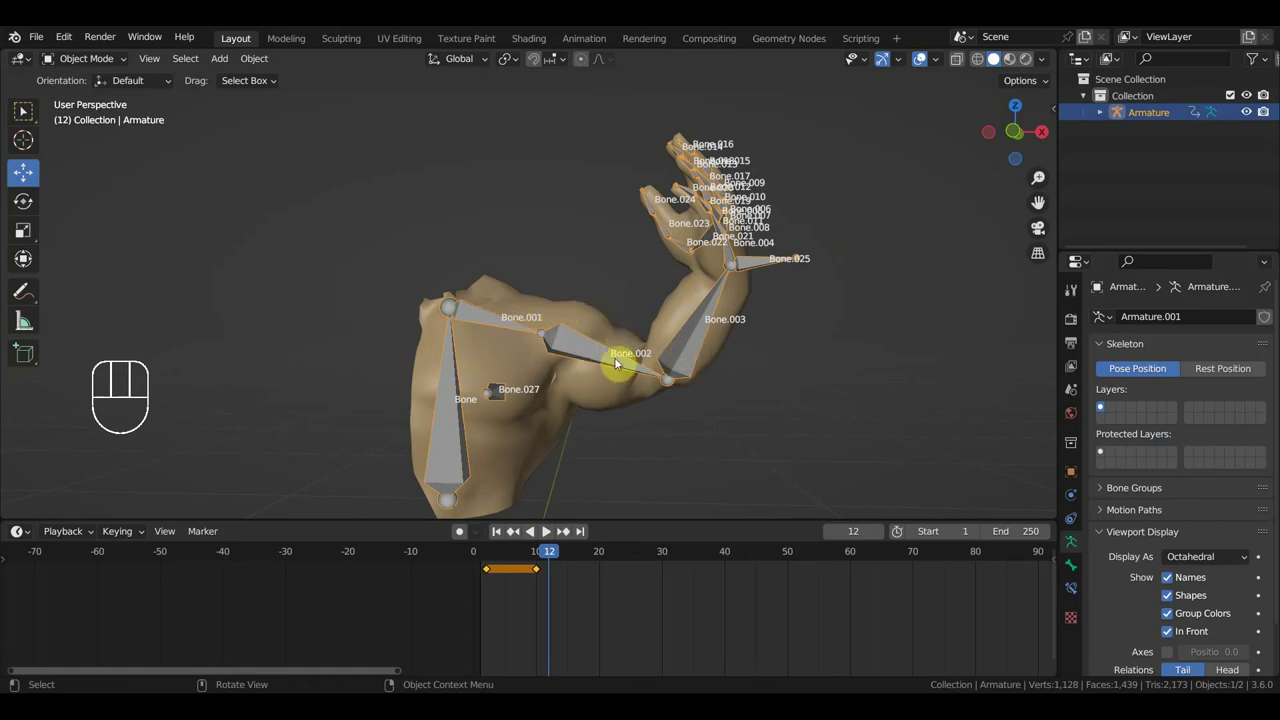
pyautogui.click(686, 356)
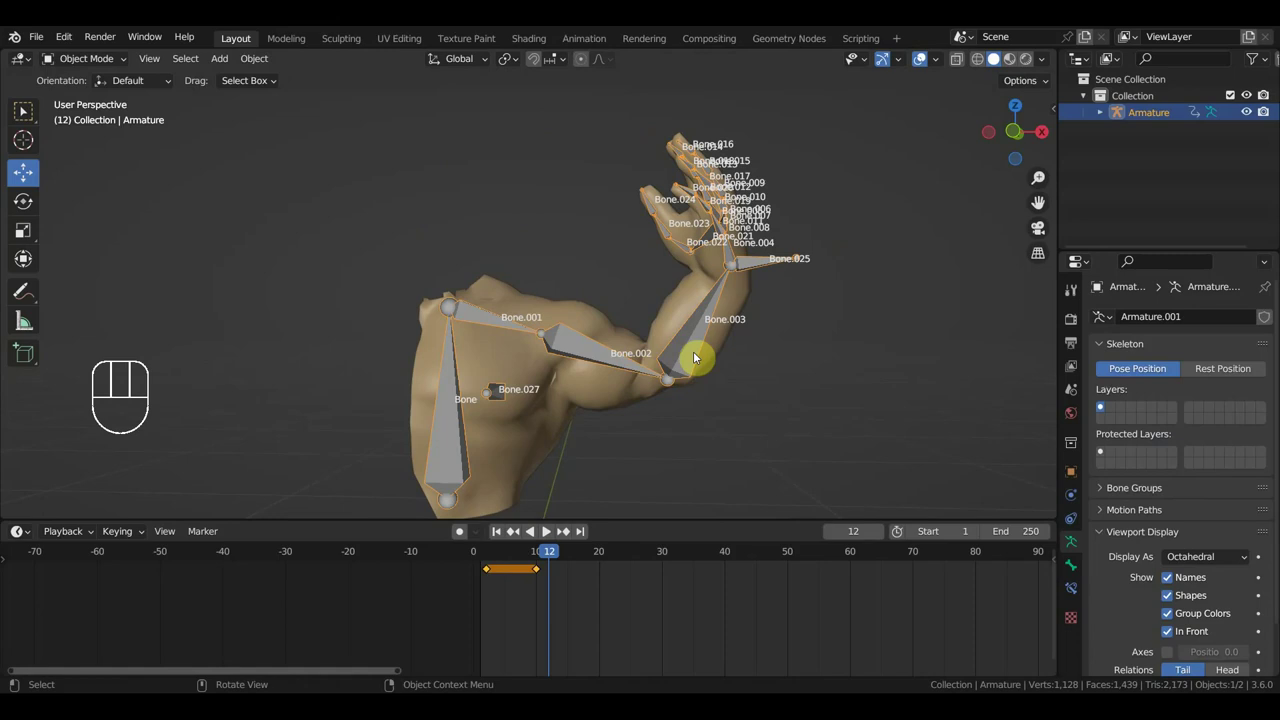
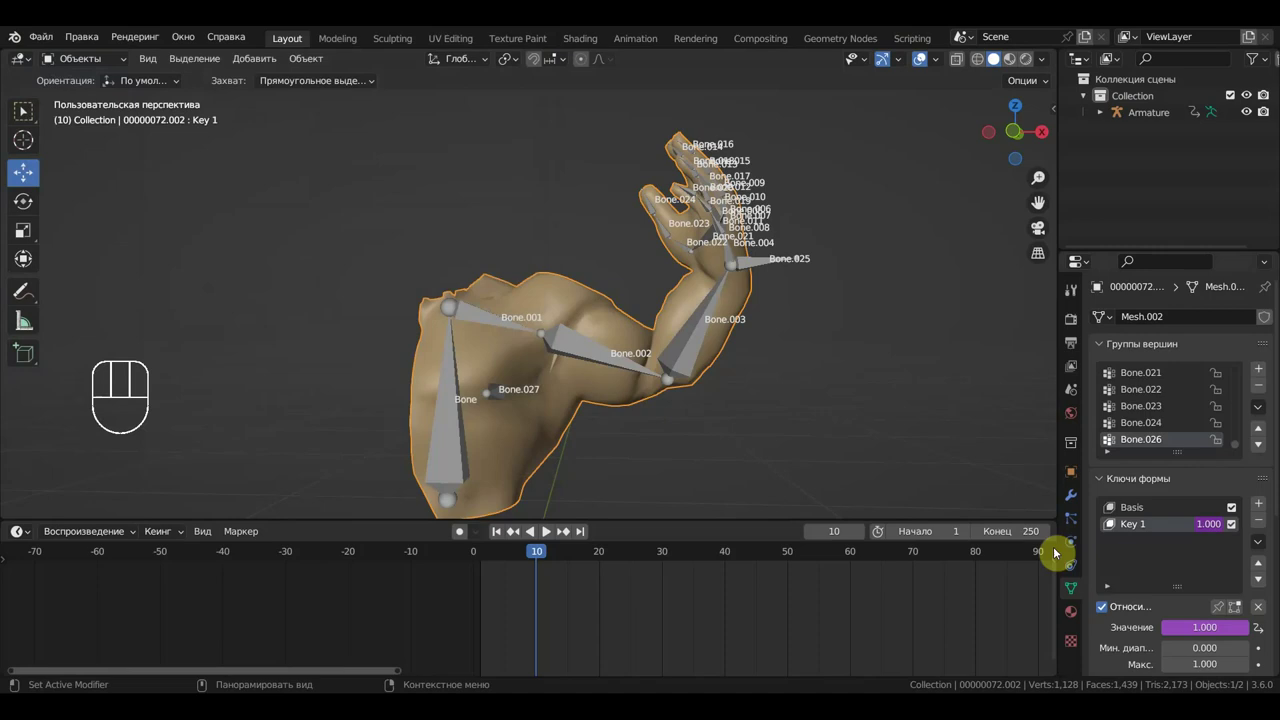
# Step: Inspect the elbow from several angles while Key 1 sits at full strength 1.000
pyautogui.moveTo(1210, 628); pyautogui.dragTo(734, 496)
pyautogui.moveTo(753, 496); pyautogui.dragTo(639, 97)
pyautogui.moveTo(773, 345); pyautogui.dragTo(727, 467)
pyautogui.moveTo(724, 433); pyautogui.dragTo(962, 333)
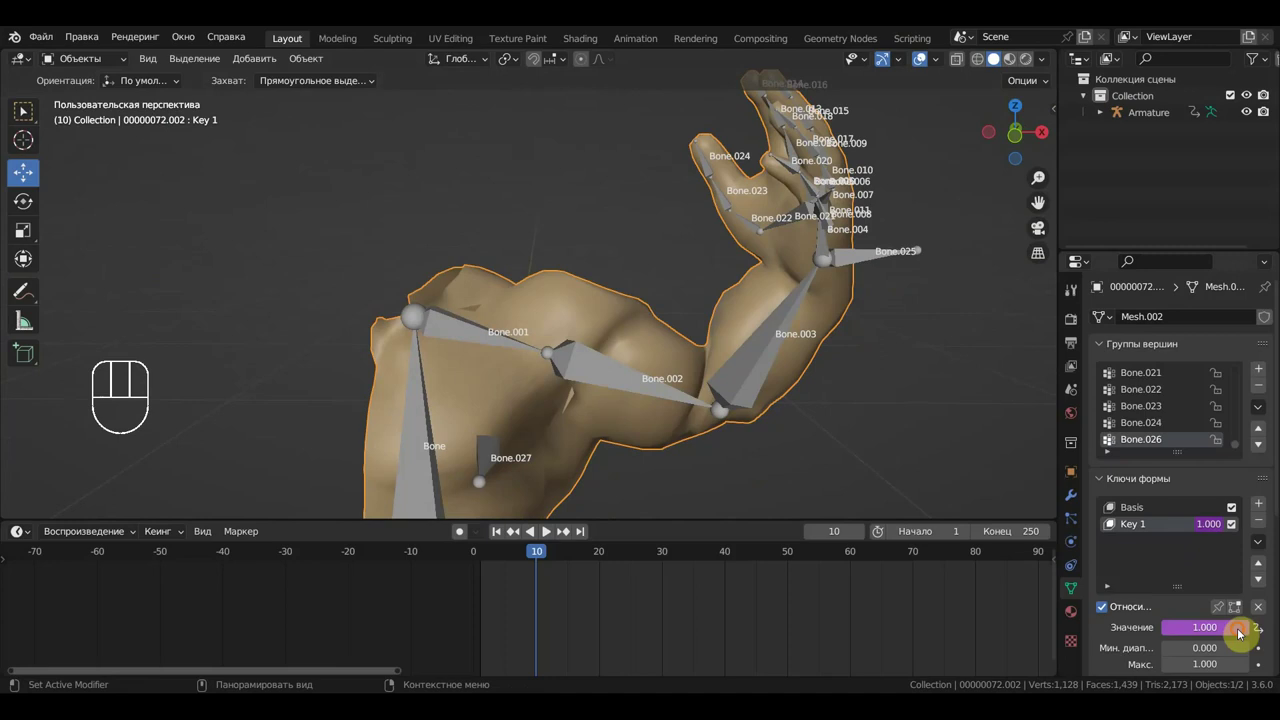
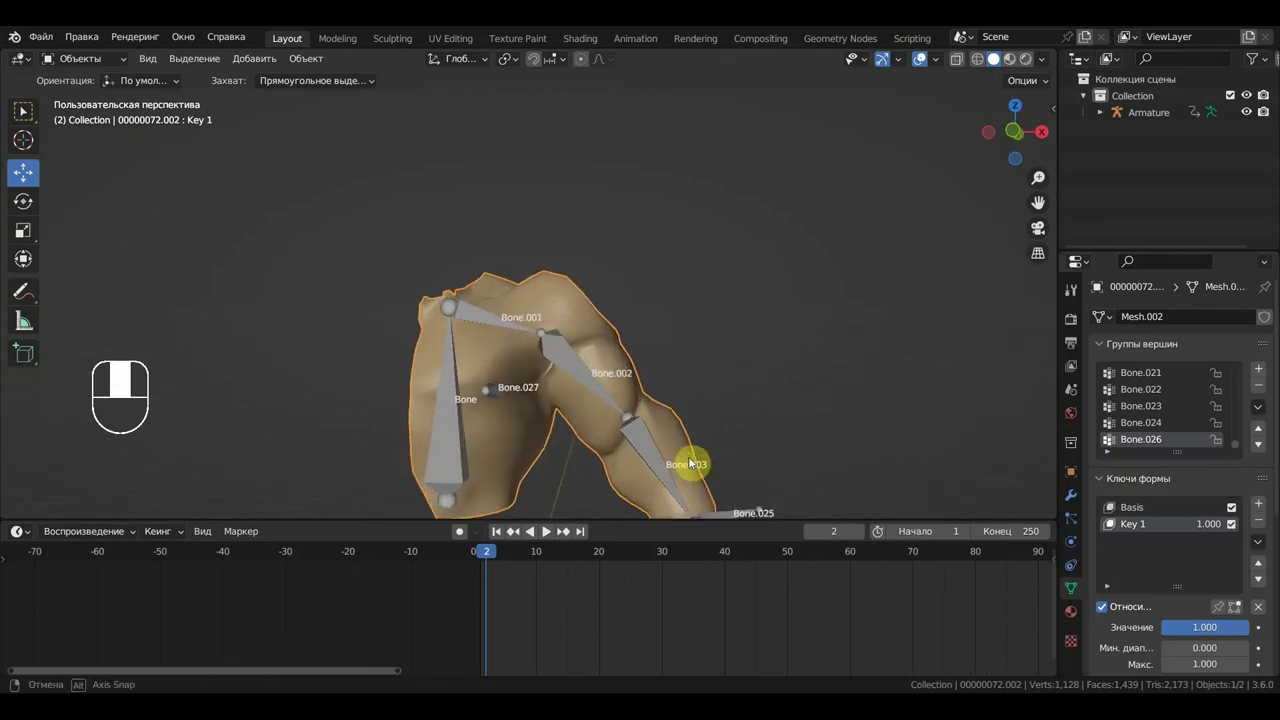
# Step: Orbit around the straightened arm and scrub the timeline to check Key 1 following Bone.003
pyautogui.moveTo(720, 415); pyautogui.dragTo(711, 364)
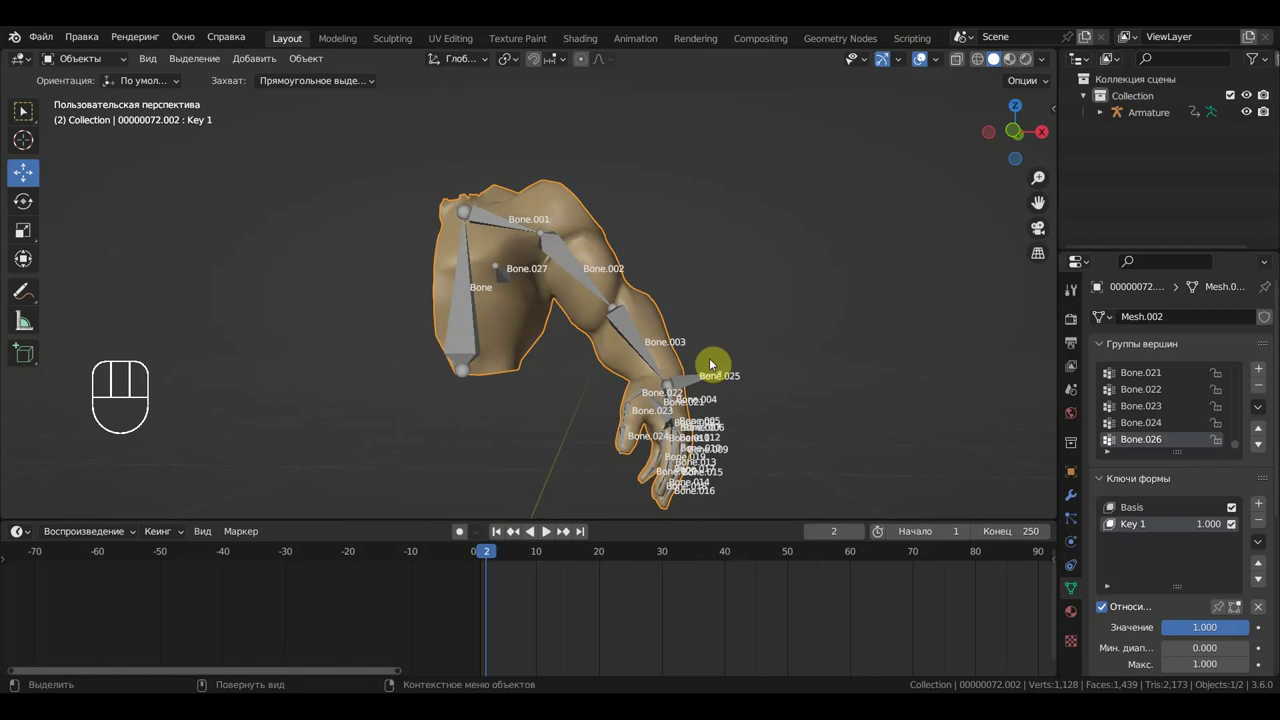
pyautogui.moveTo(719, 365); pyautogui.dragTo(803, 430)
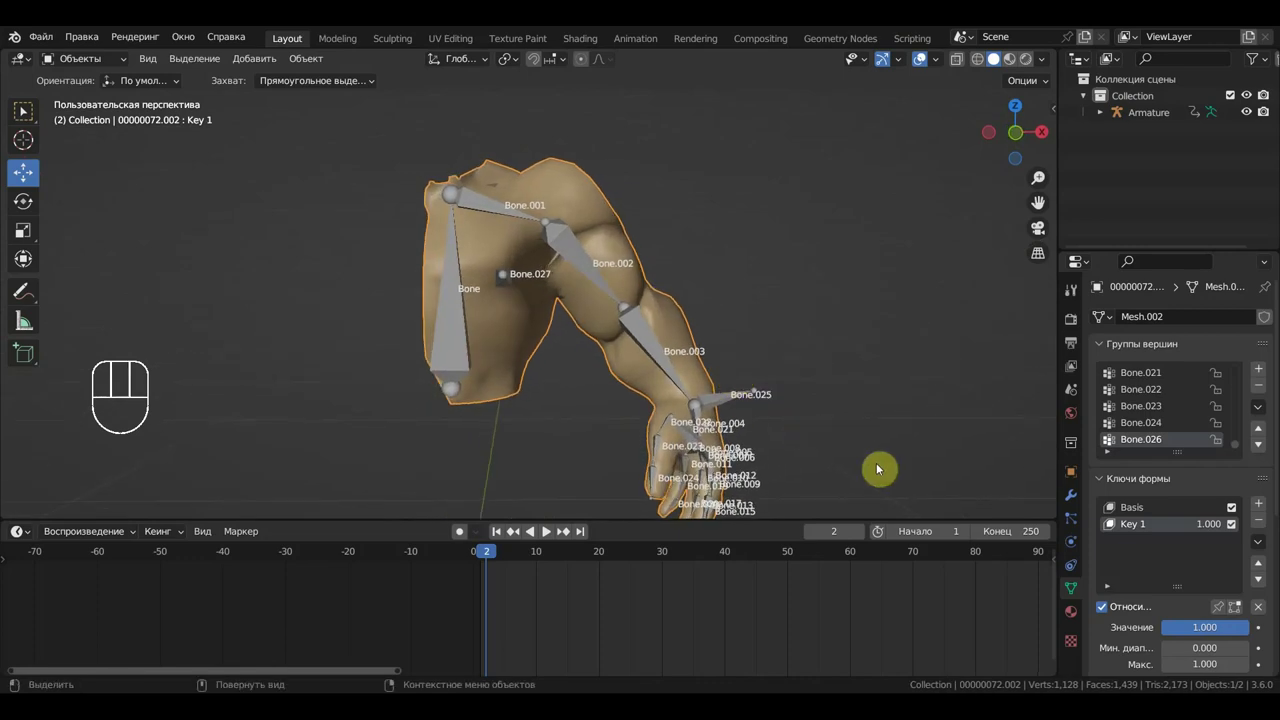
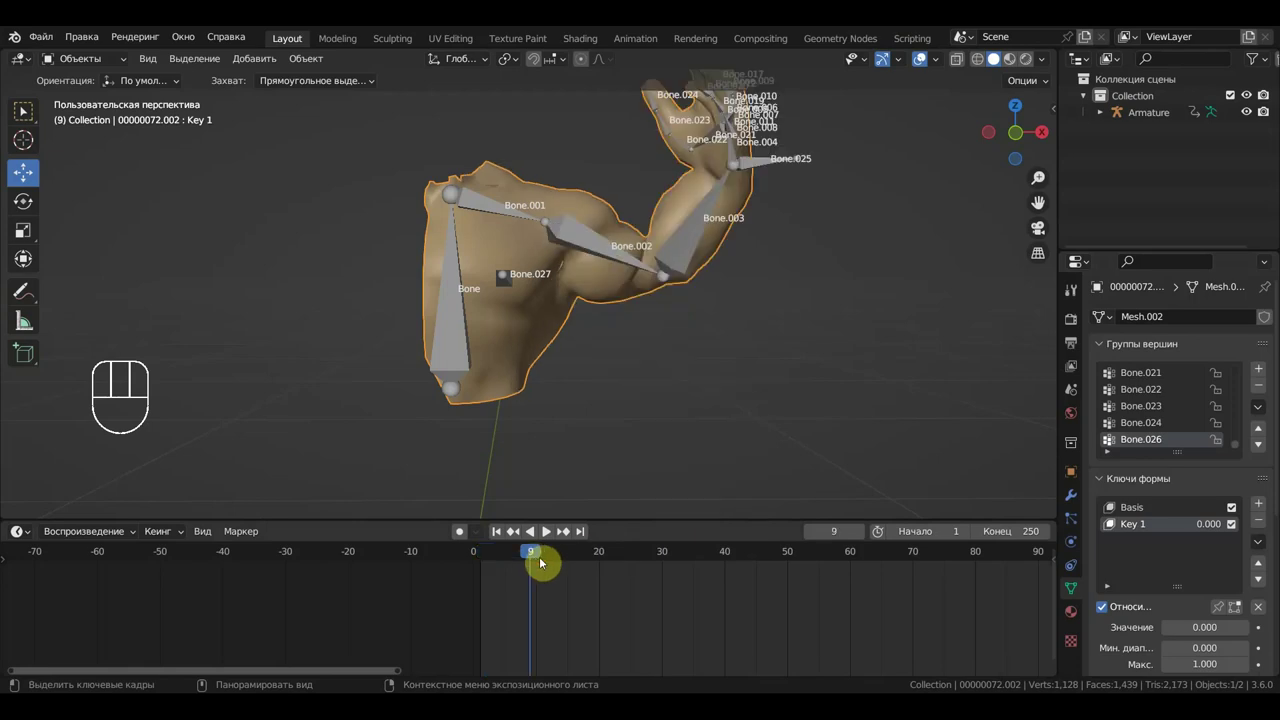
pyautogui.moveTo(1223, 635); pyautogui.dragTo(544, 532)
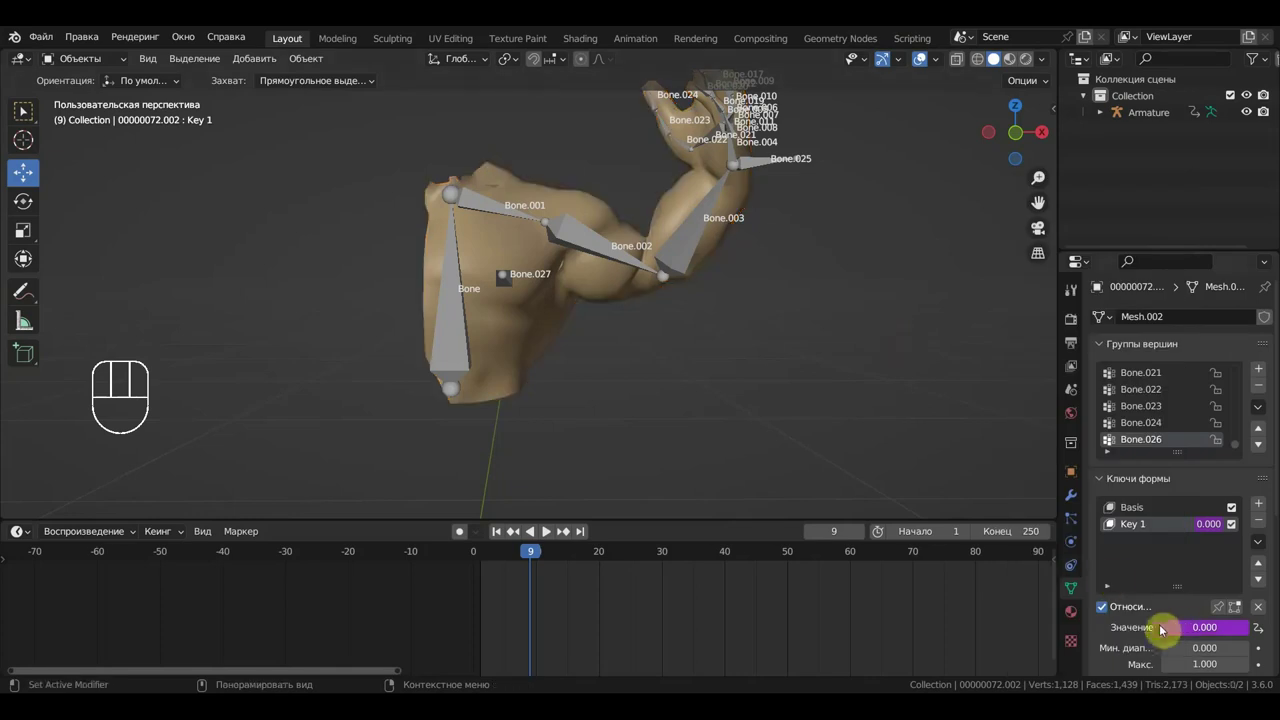
# Step: Bring up the driver options on Key 1's driven Value field
pyautogui.rightClick(544, 532)
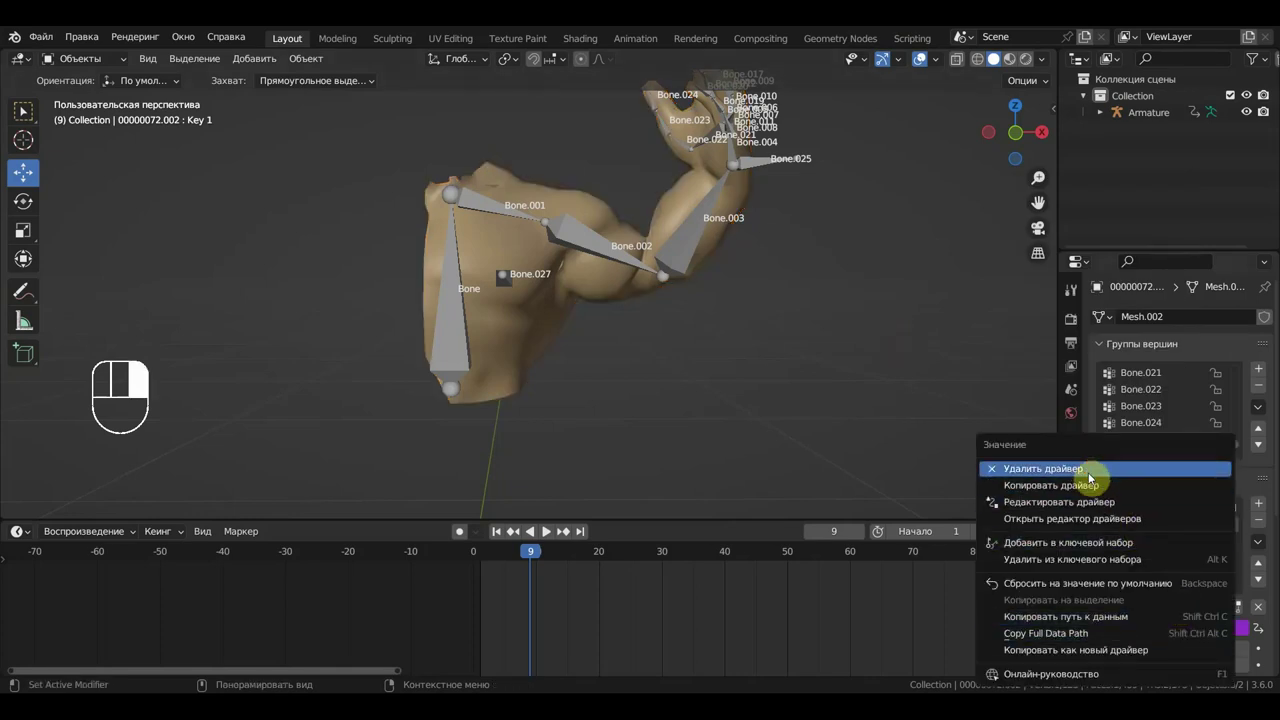
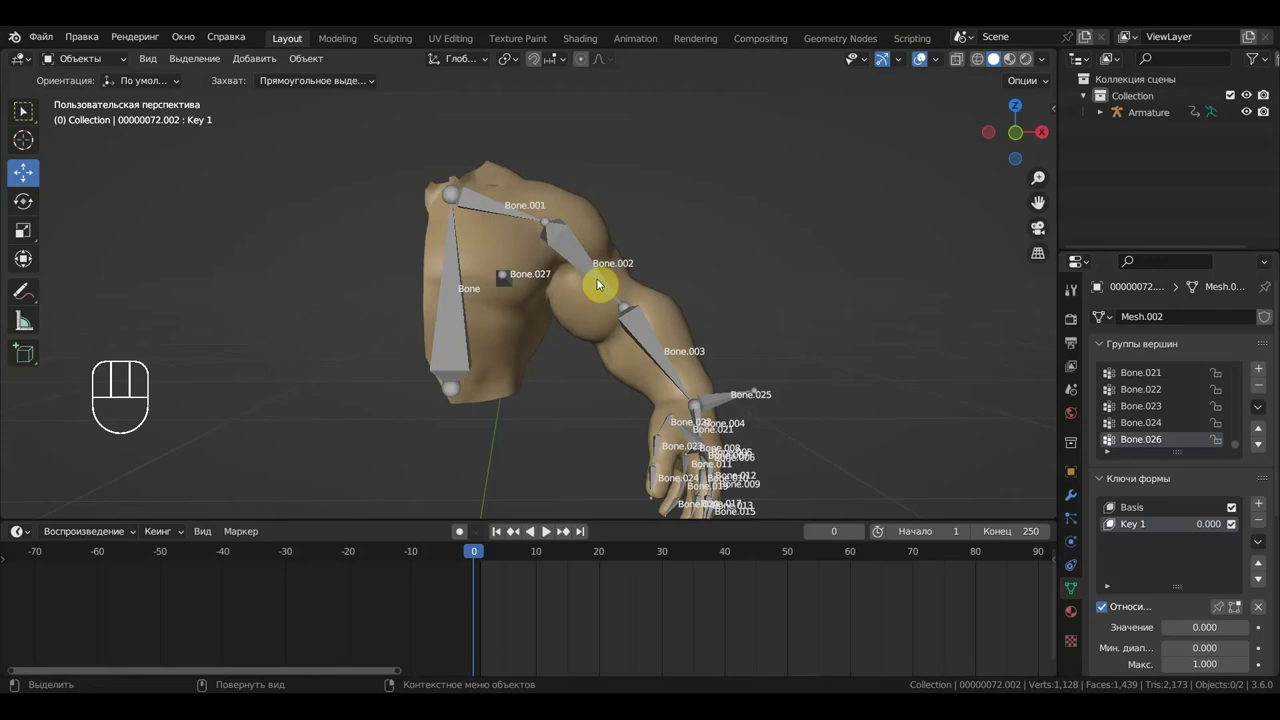
pyautogui.moveTo(645, 311); pyautogui.dragTo(661, 316)
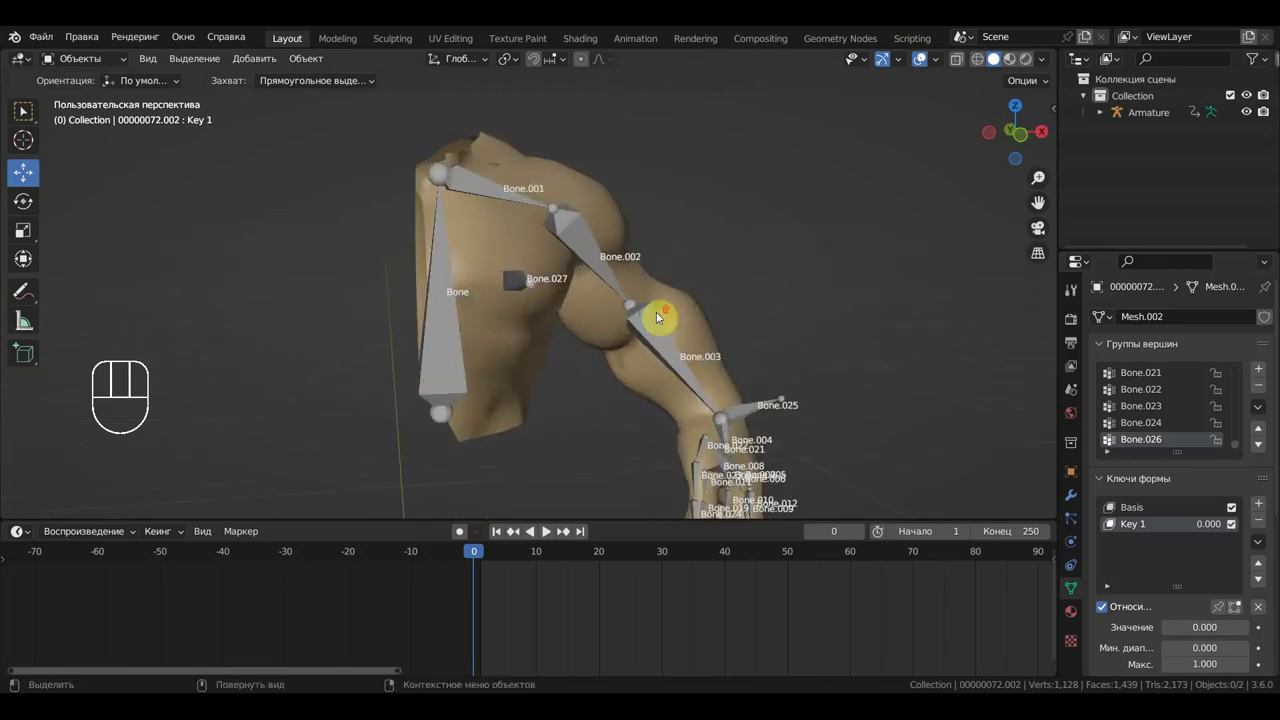
pyautogui.moveTo(656, 317); pyautogui.dragTo(560, 324)
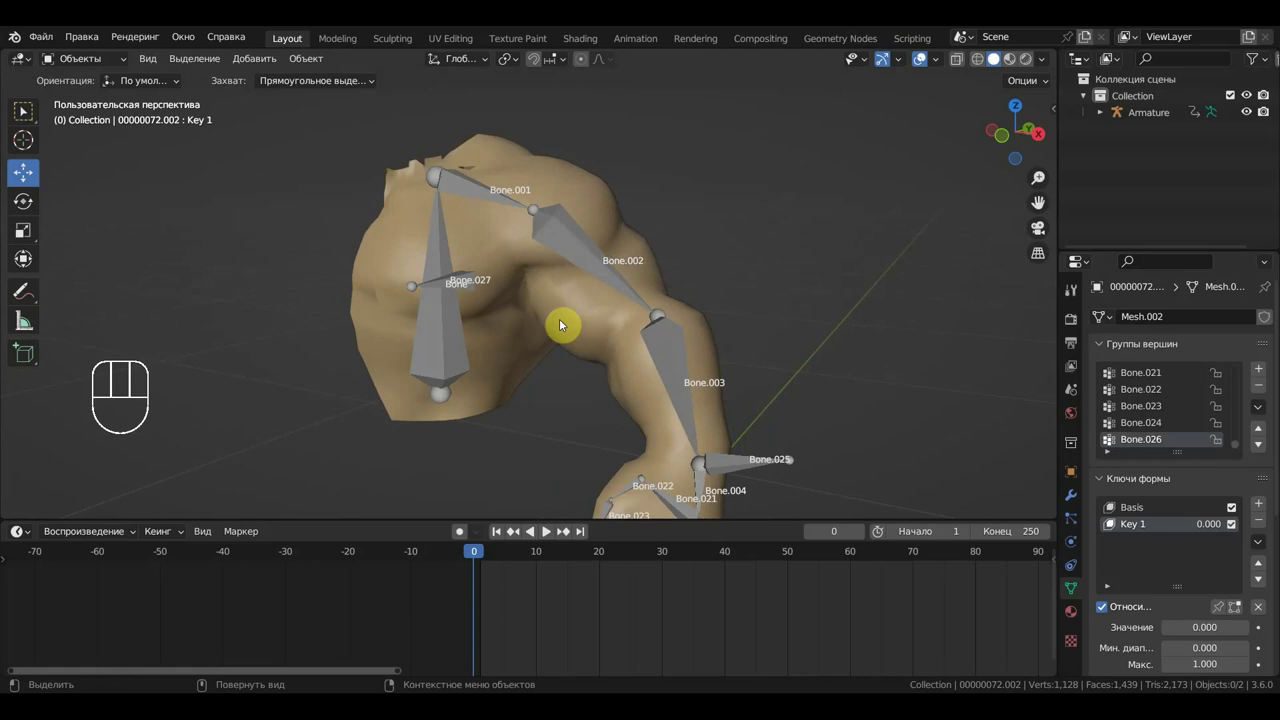
pyautogui.moveTo(645, 351); pyautogui.dragTo(652, 345)
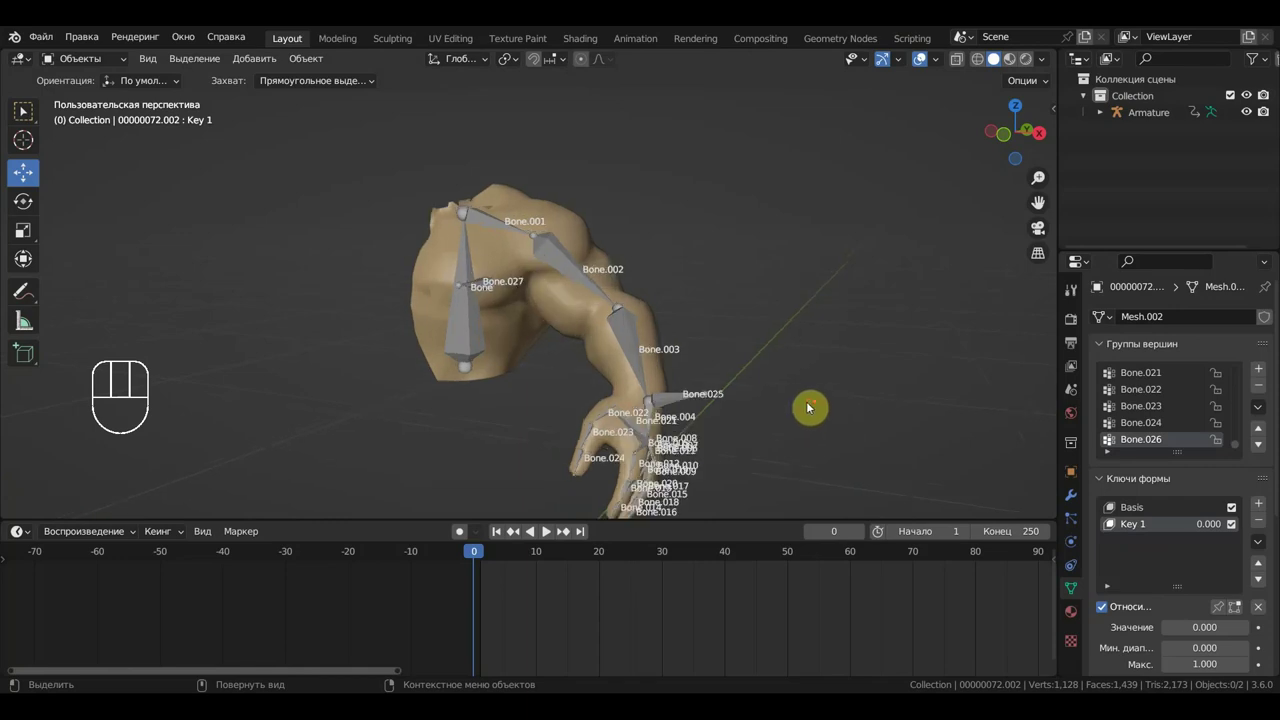
pyautogui.moveTo(803, 404); pyautogui.dragTo(848, 394)
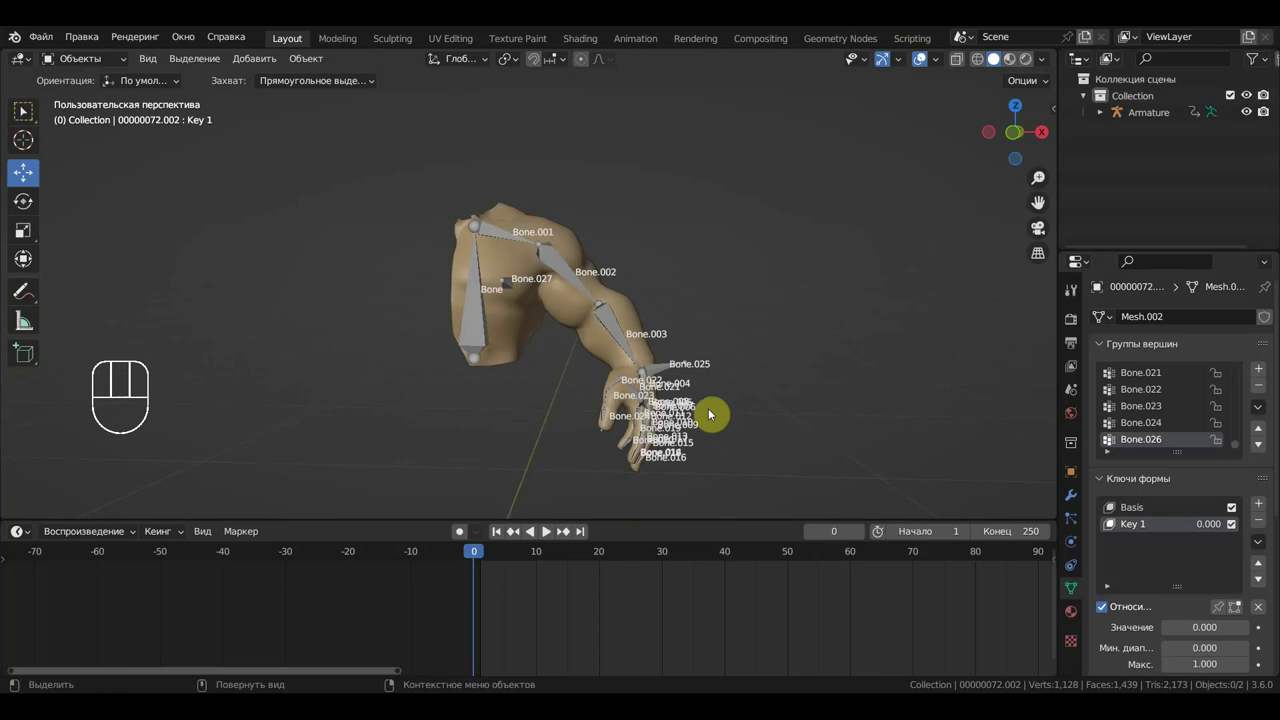
pyautogui.moveTo(599, 368); pyautogui.dragTo(523, 399)
# Step: Move the animation to frame 10 and check the bent arm from the front view
pyautogui.click(591, 403)
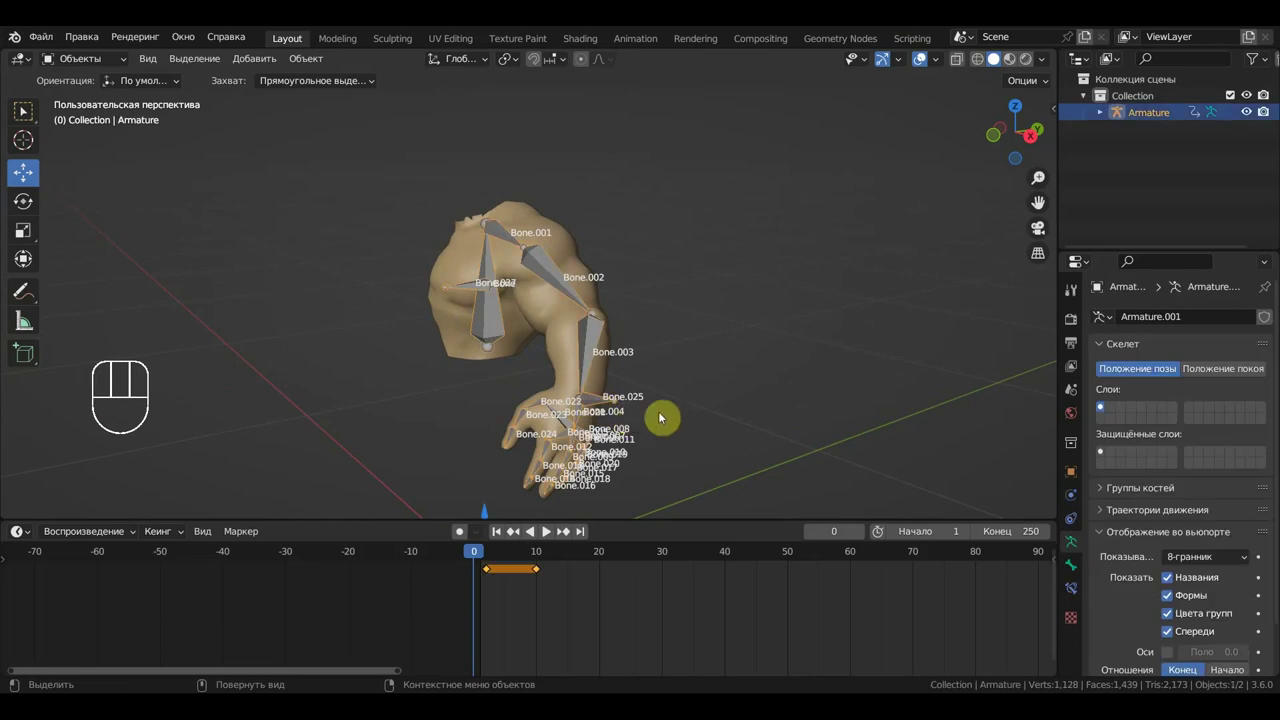
pyautogui.moveTo(484, 554); pyautogui.dragTo(544, 532)
pyautogui.moveTo(544, 532); pyautogui.dragTo(544, 532)
pyautogui.moveTo(544, 532); pyautogui.dragTo(463, 330)
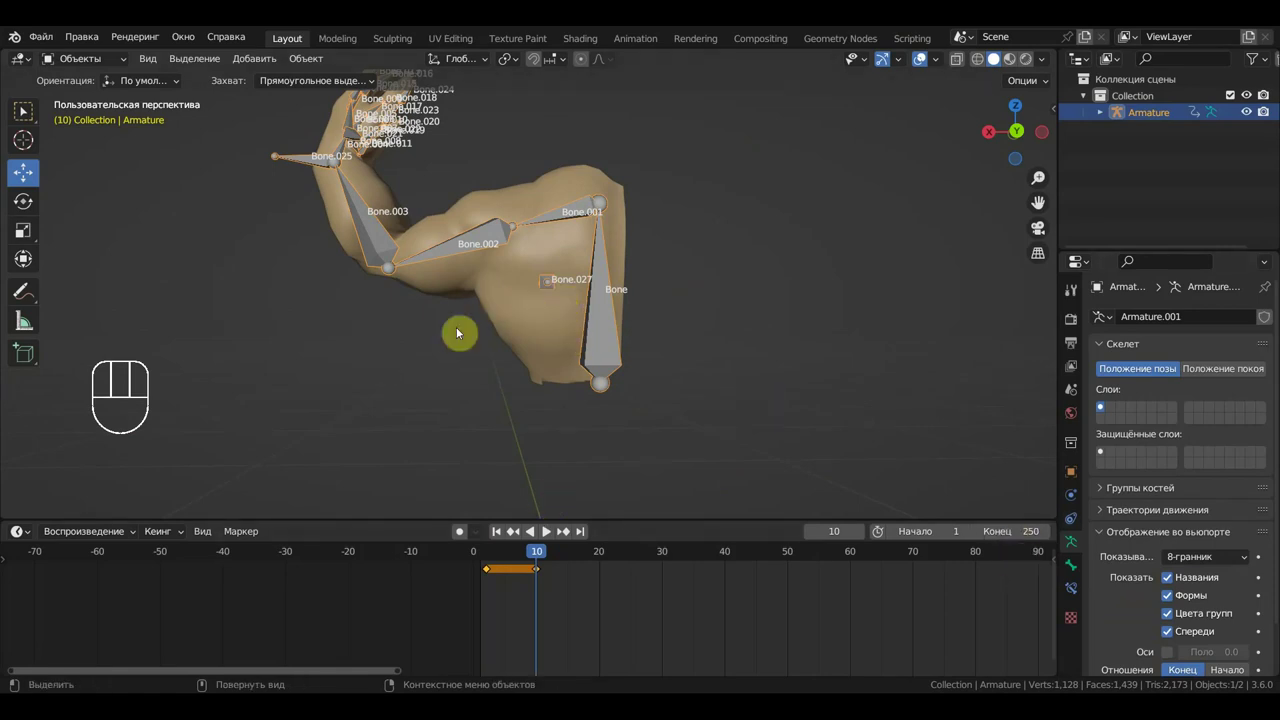
pyautogui.moveTo(608, 347); pyautogui.dragTo(921, 350)
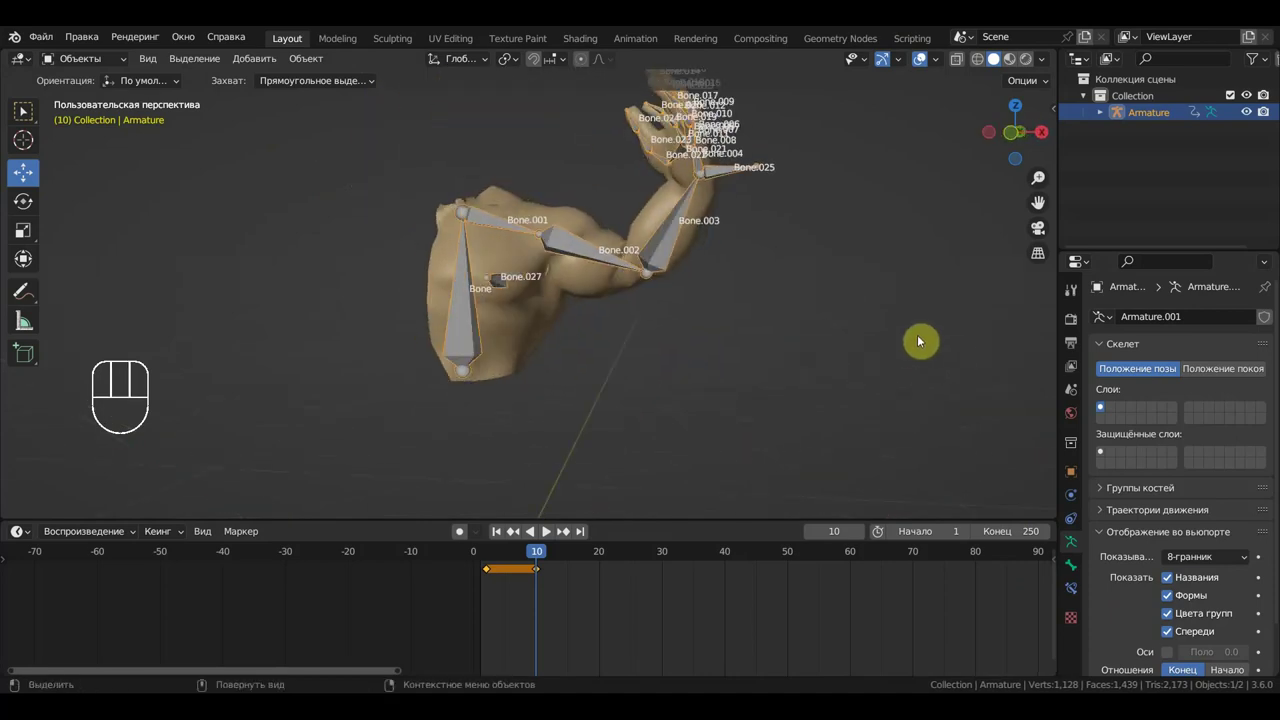
pyautogui.press('KP_1')
pyautogui.moveTo(791, 388); pyautogui.dragTo(800, 432)
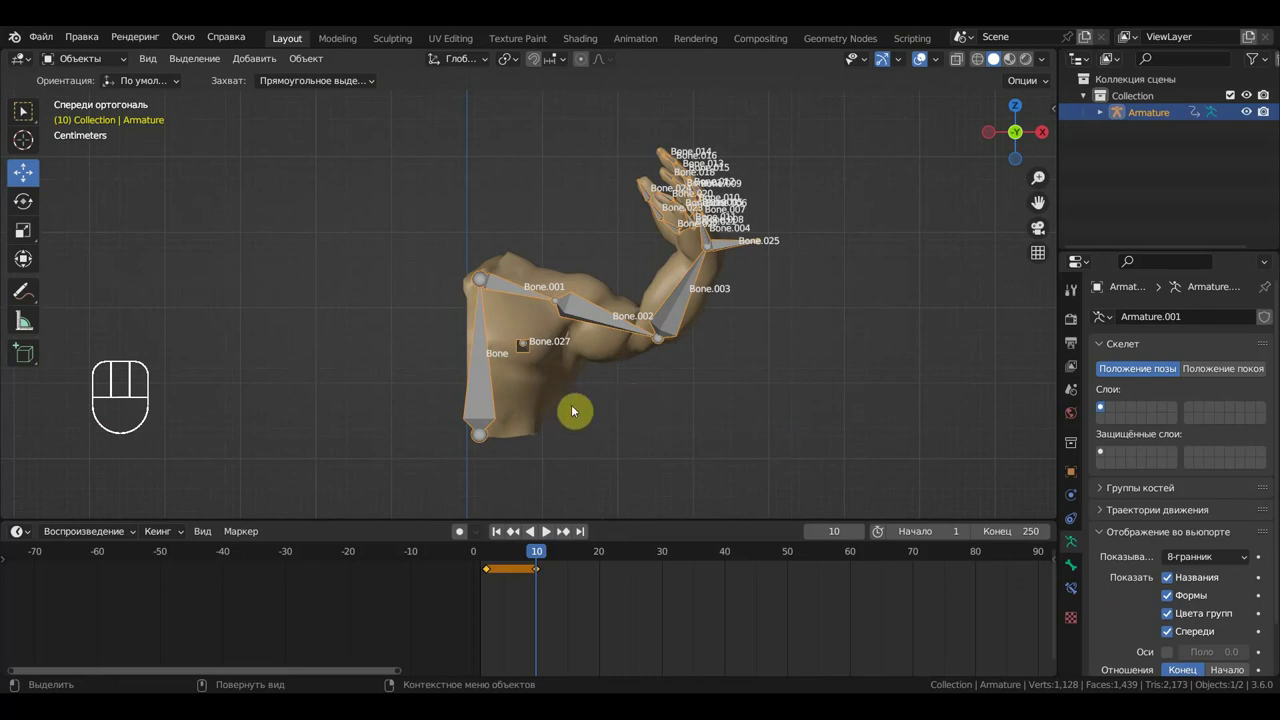
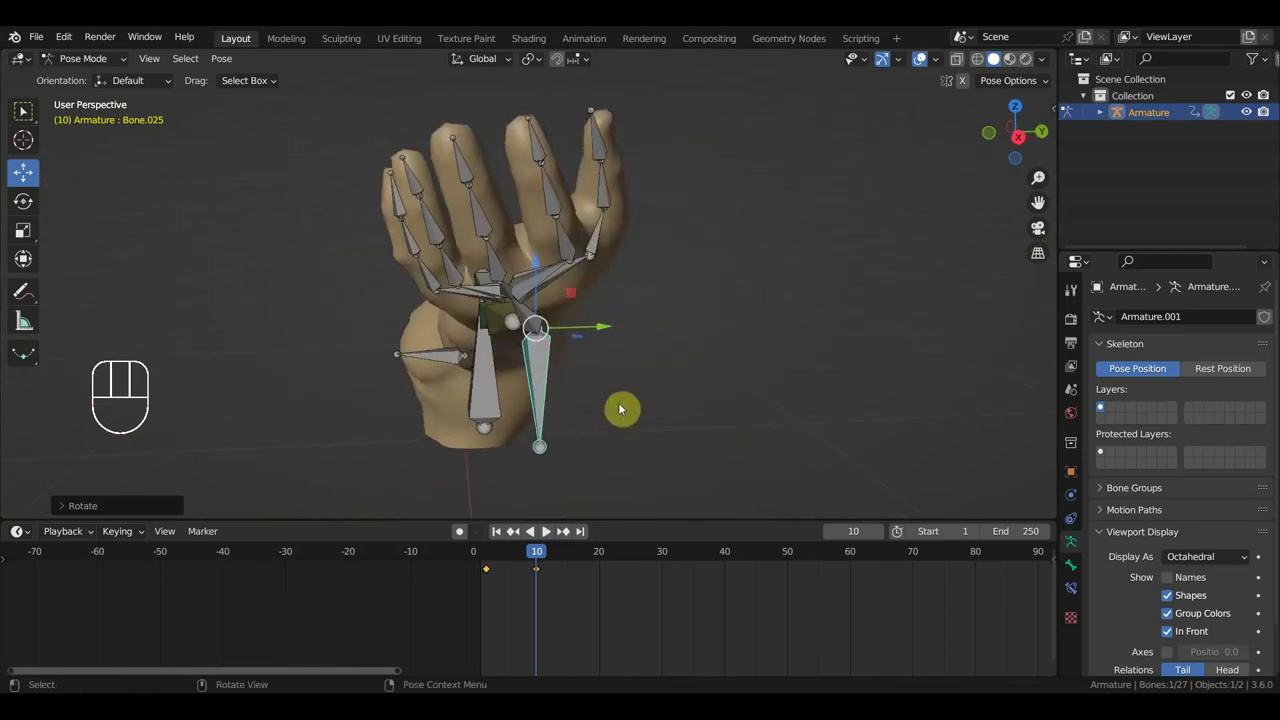
# Step: Rotate the hand control and examine the forearm and wrist from several angles
pyautogui.press('r')
pyautogui.moveTo(654, 302); pyautogui.dragTo(833, 288)
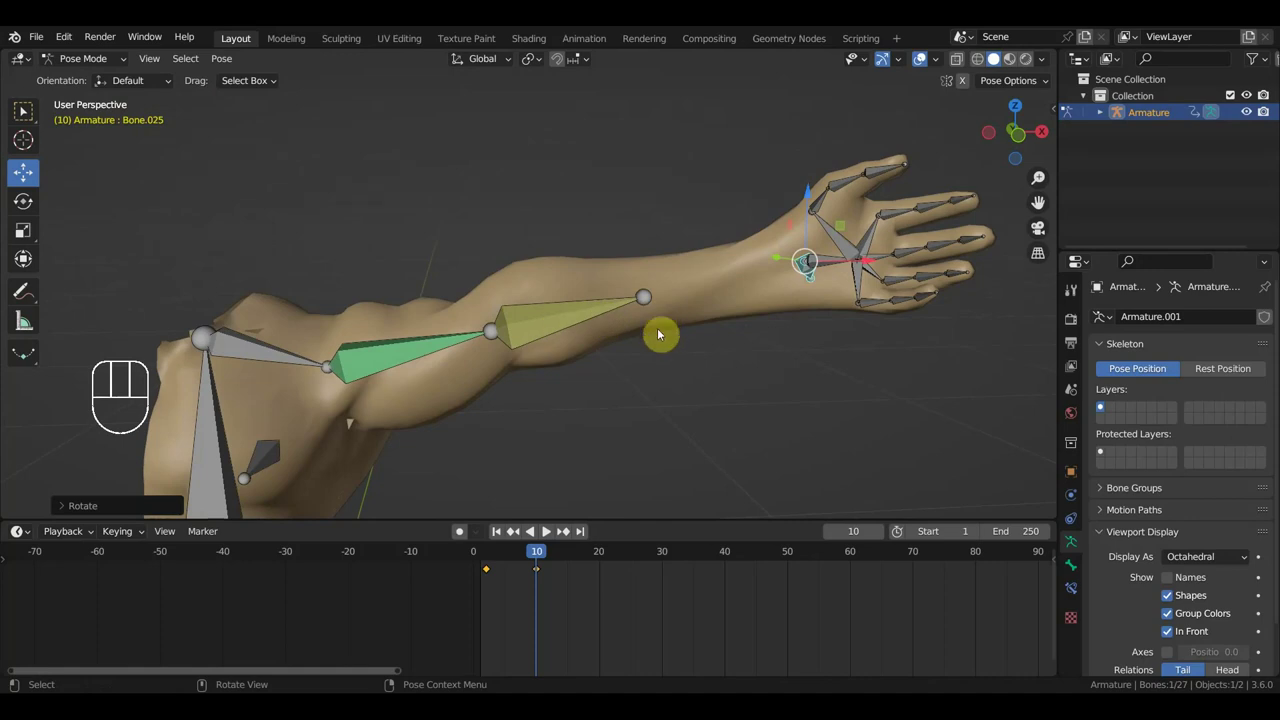
pyautogui.moveTo(530, 558); pyautogui.dragTo(539, 556)
pyautogui.moveTo(619, 420); pyautogui.dragTo(615, 410)
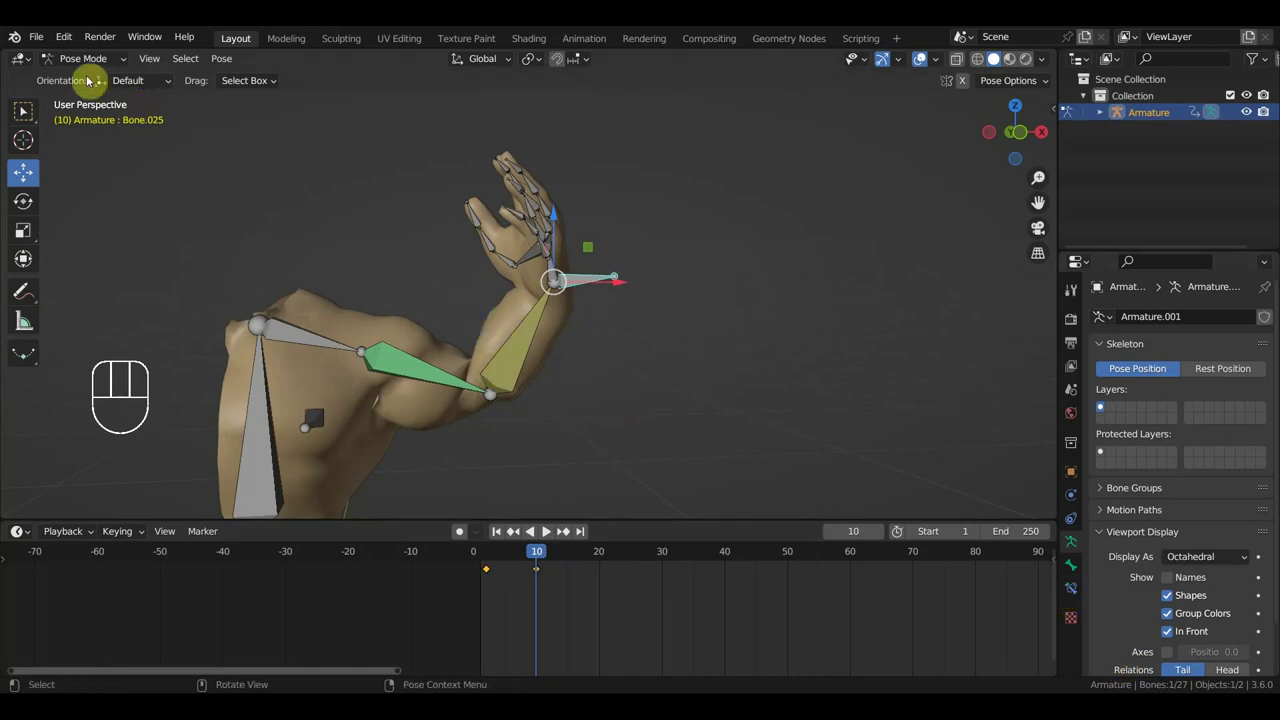
pyautogui.moveTo(544, 532); pyautogui.dragTo(544, 532)
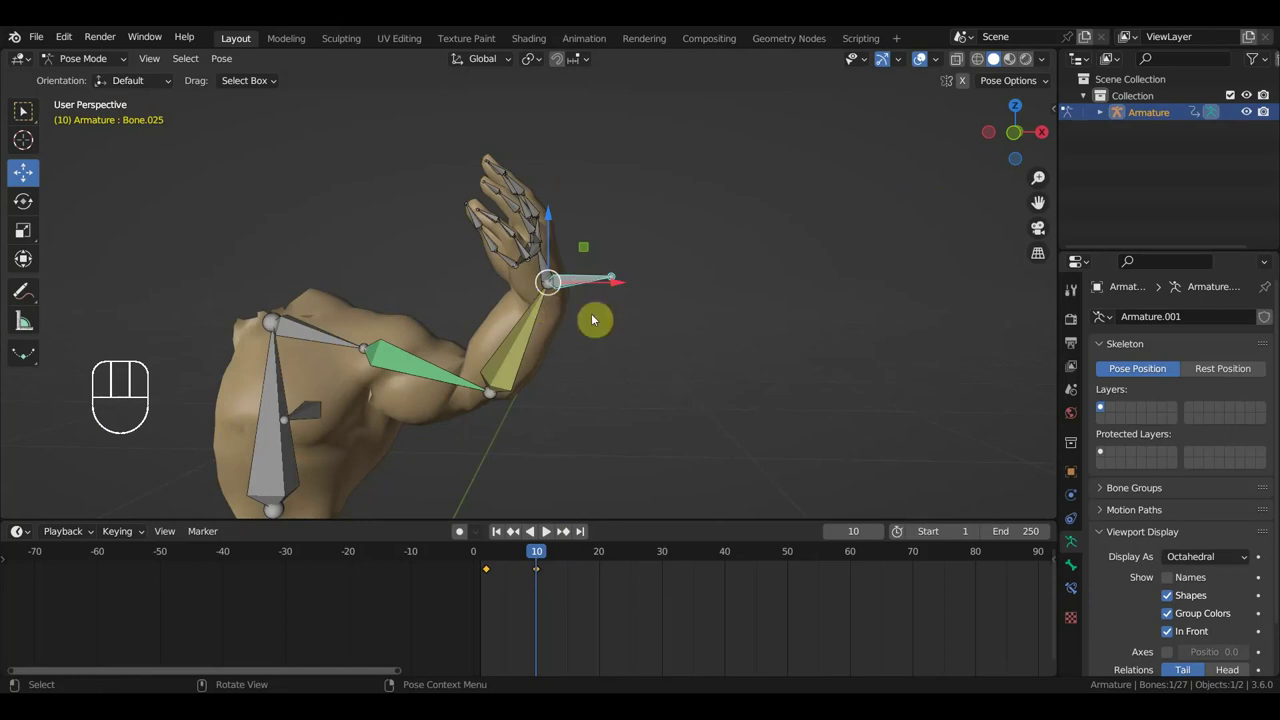
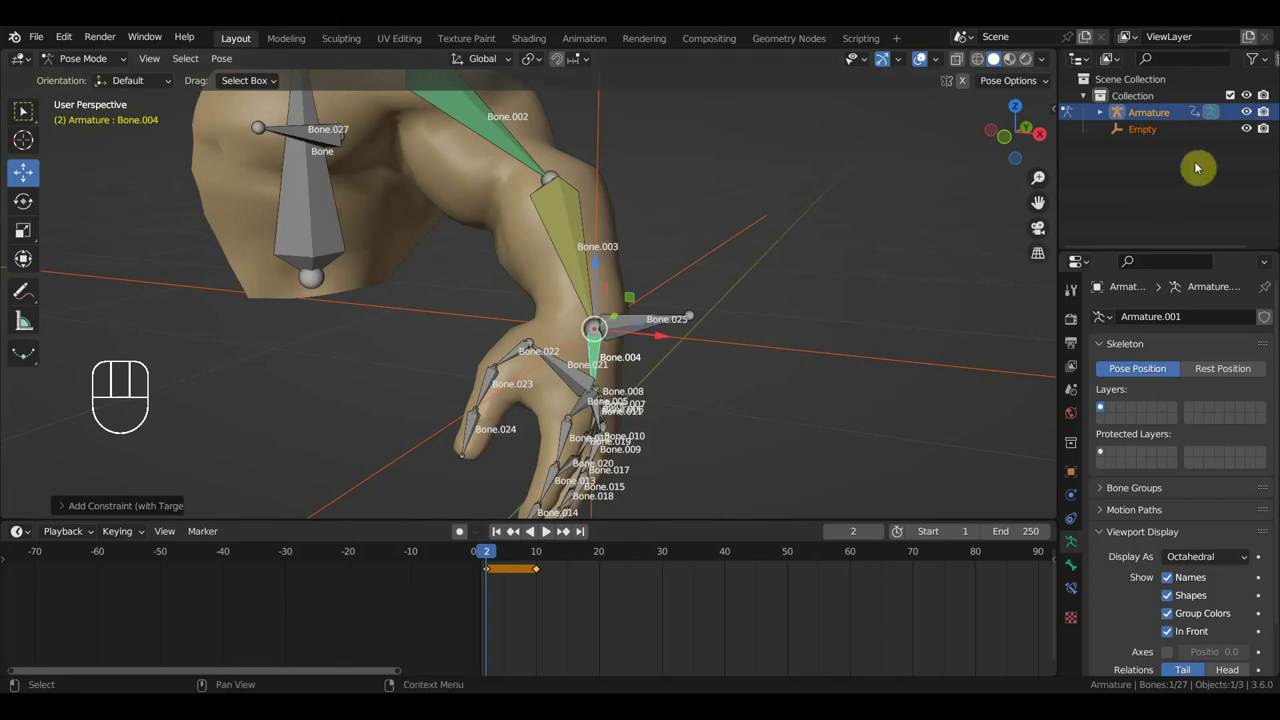
# Step: Remove the Empty object and select the small wrist bone Bone.004
pyautogui.click(1142, 136)
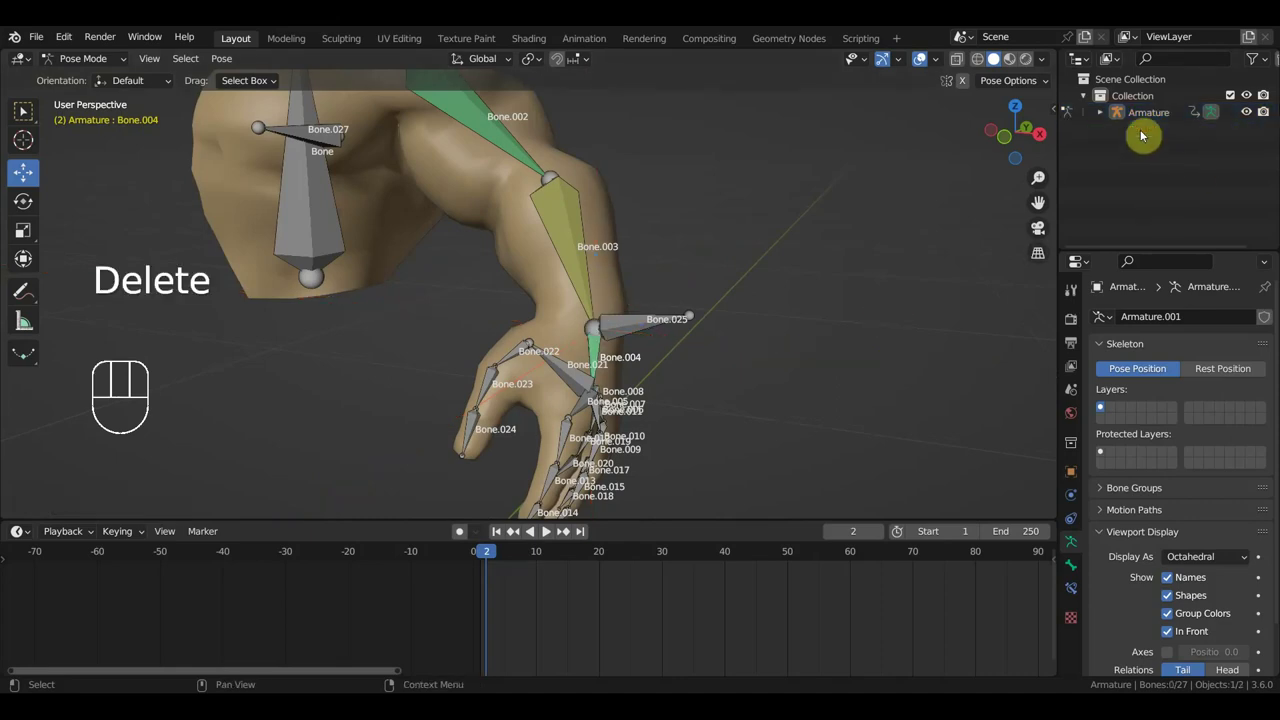
pyautogui.moveTo(658, 384); pyautogui.dragTo(642, 306)
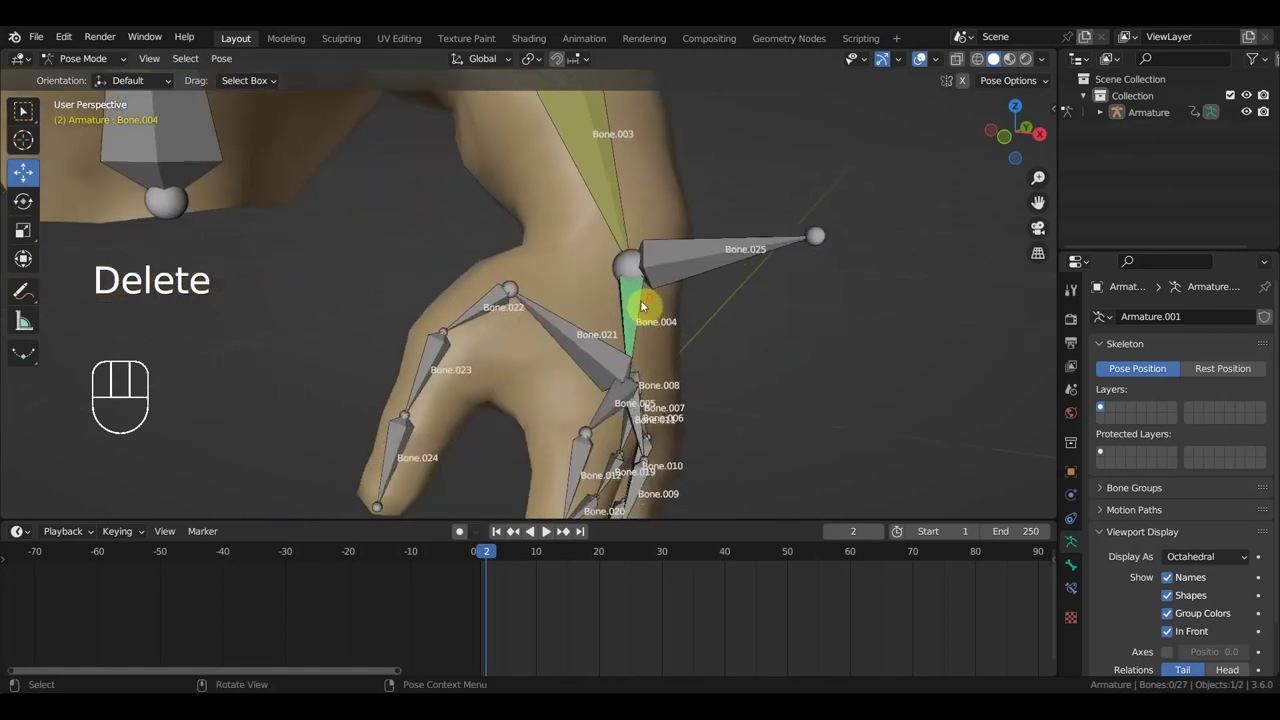
pyautogui.click(596, 310)
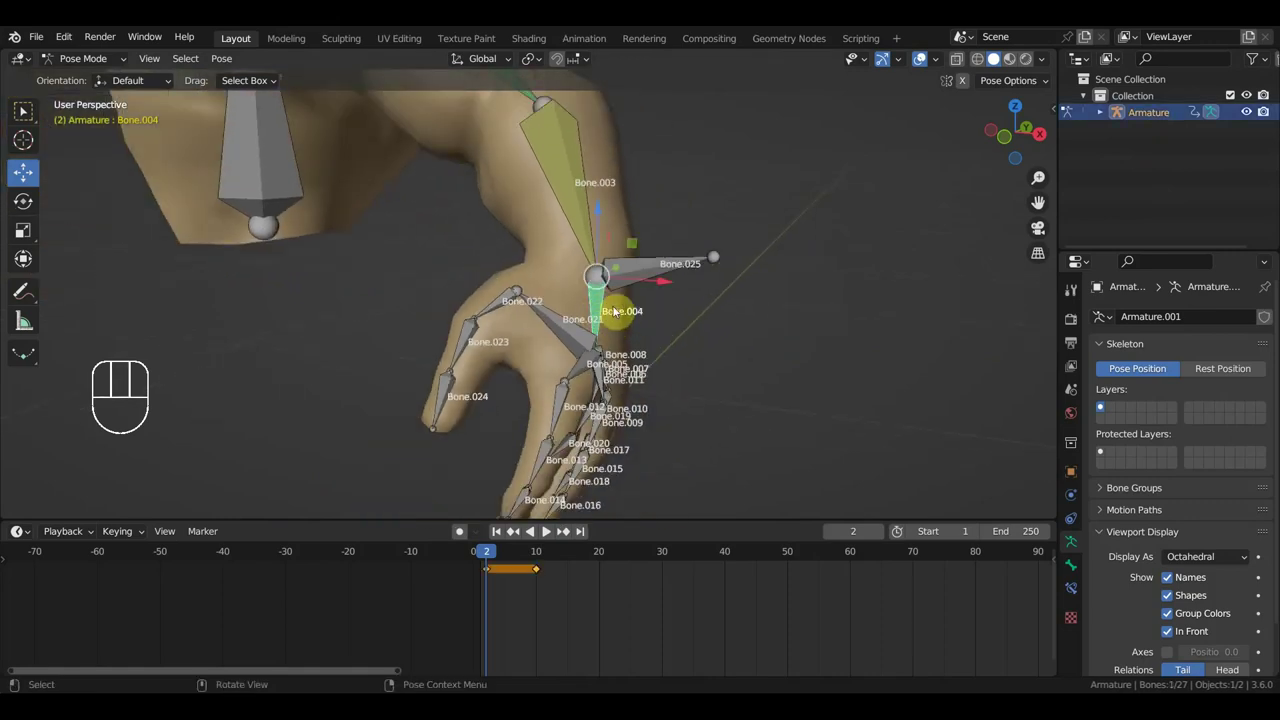
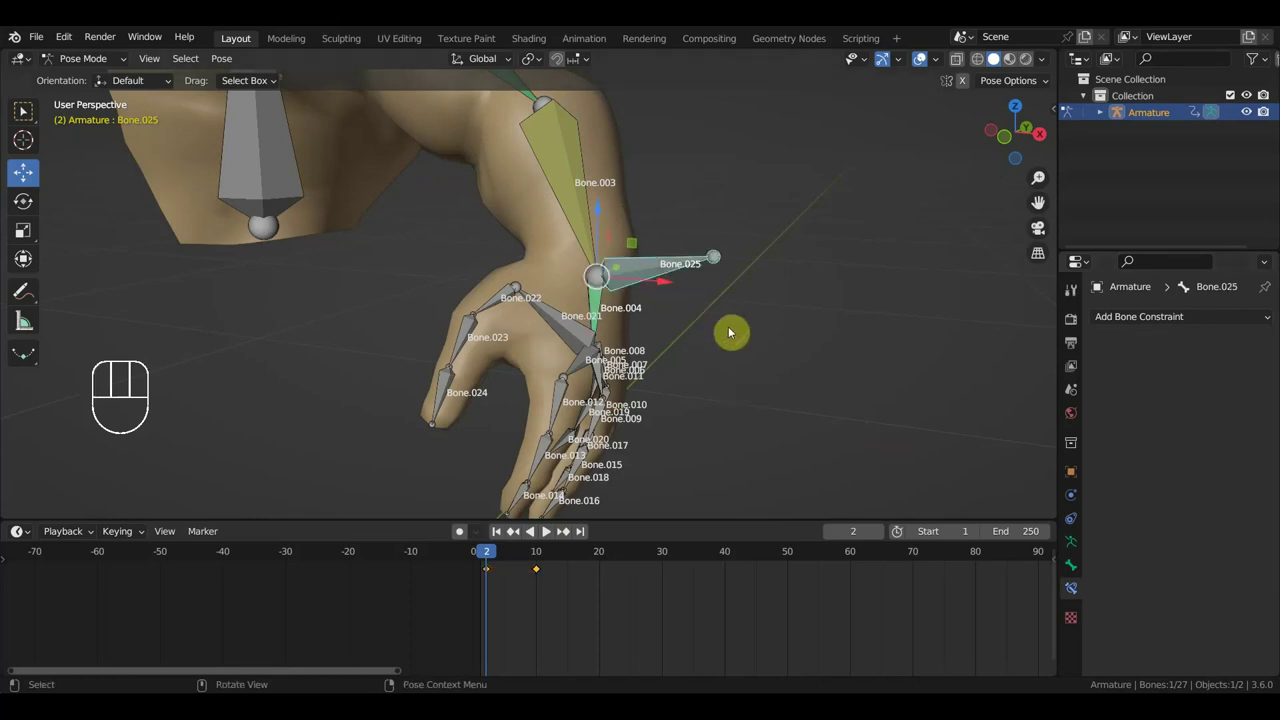
# Step: Move Bone.025 to test the Copy Location constraint, then return the armature to object mode
pyautogui.press('g')
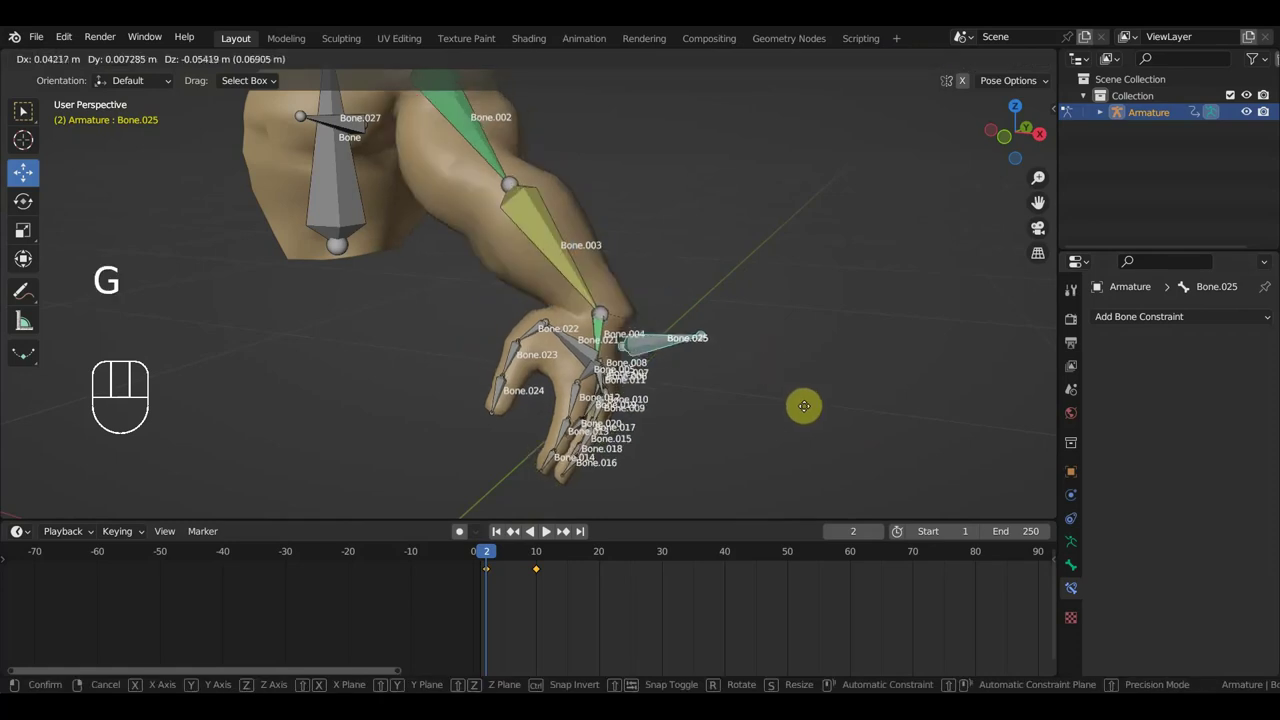
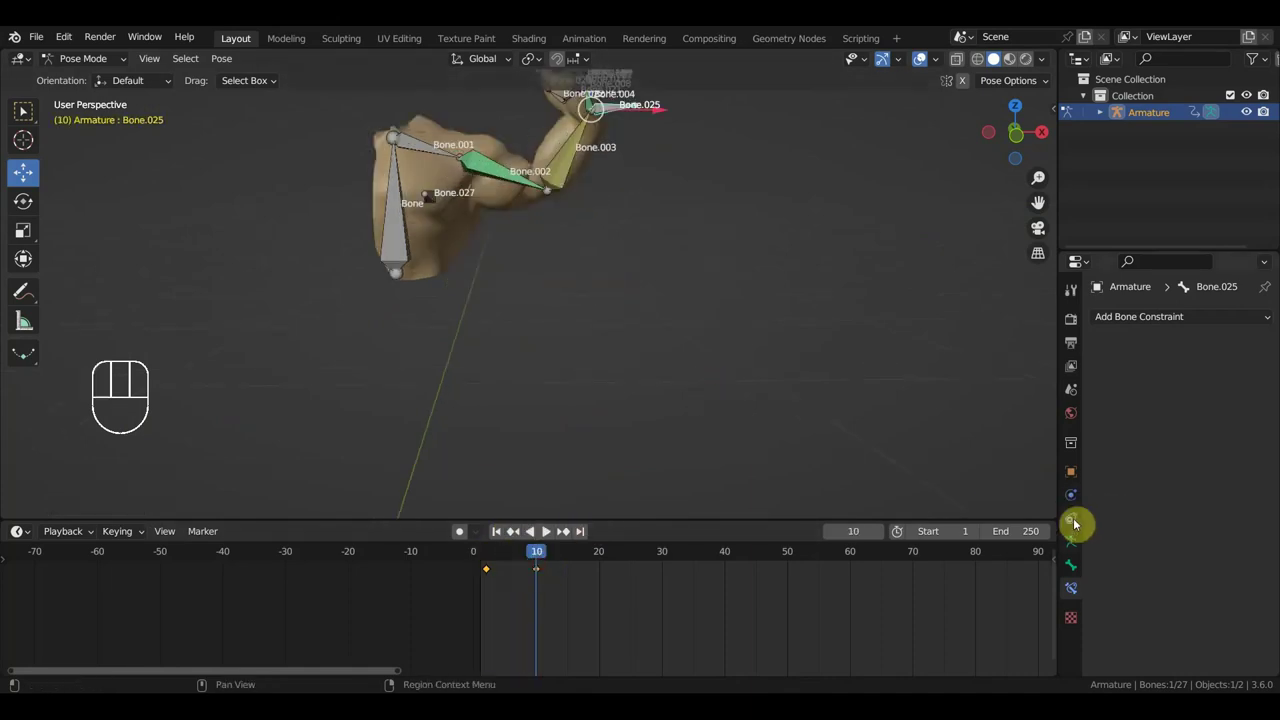
pyautogui.middleClick(544, 532)
pyautogui.click(482, 319)
pyautogui.click(492, 308)
pyautogui.click(544, 532)
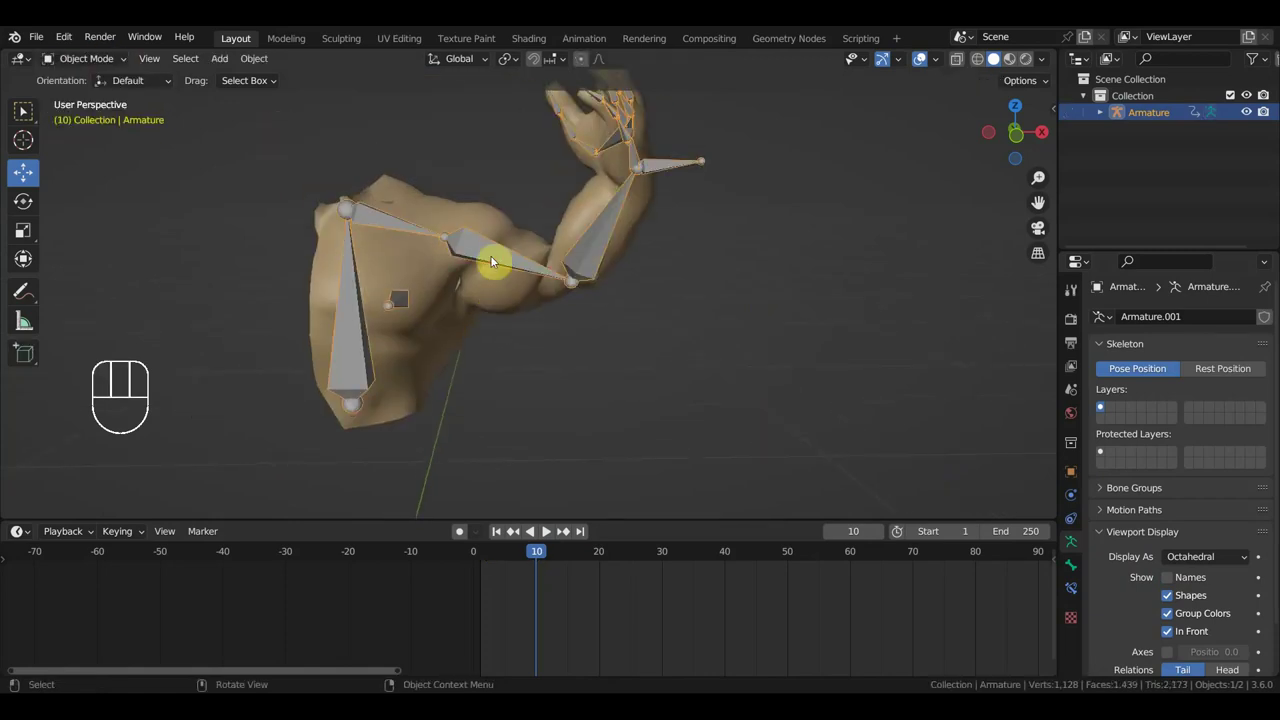
# Step: Select the arm mesh, set Key 1 to full strength 1.0, and advance to frame 20
pyautogui.click(544, 532)
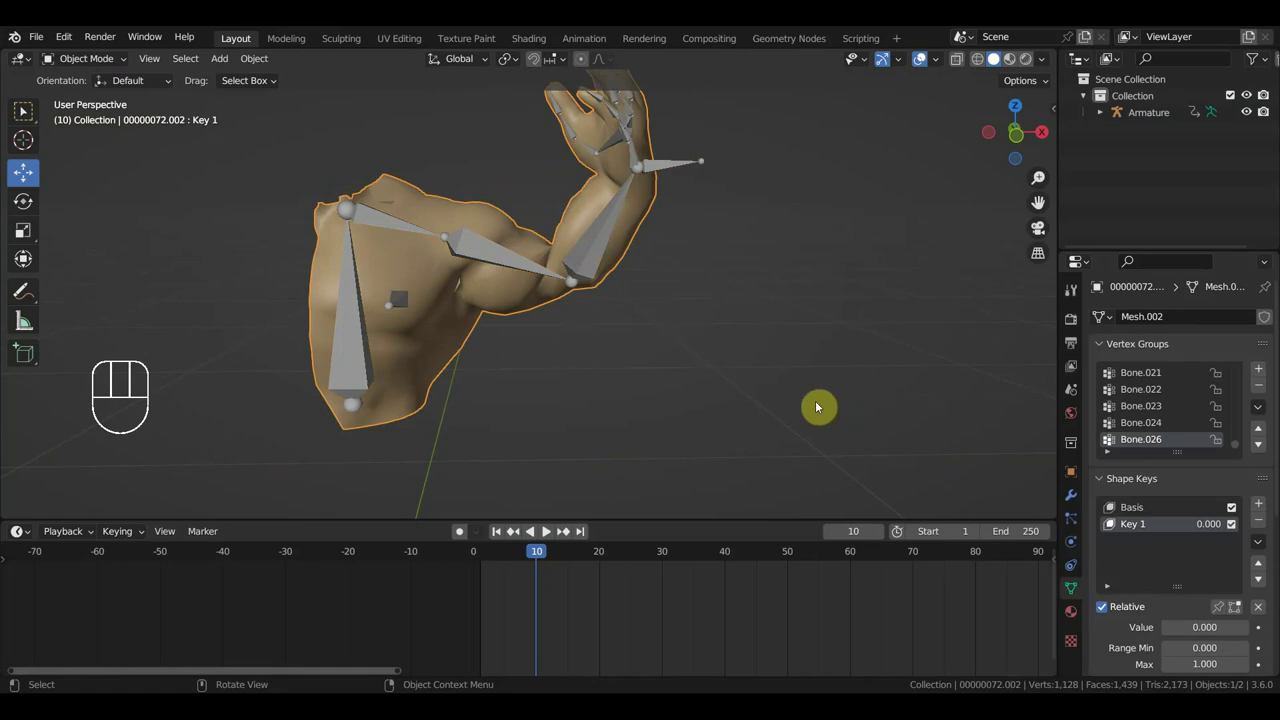
pyautogui.click(544, 532)
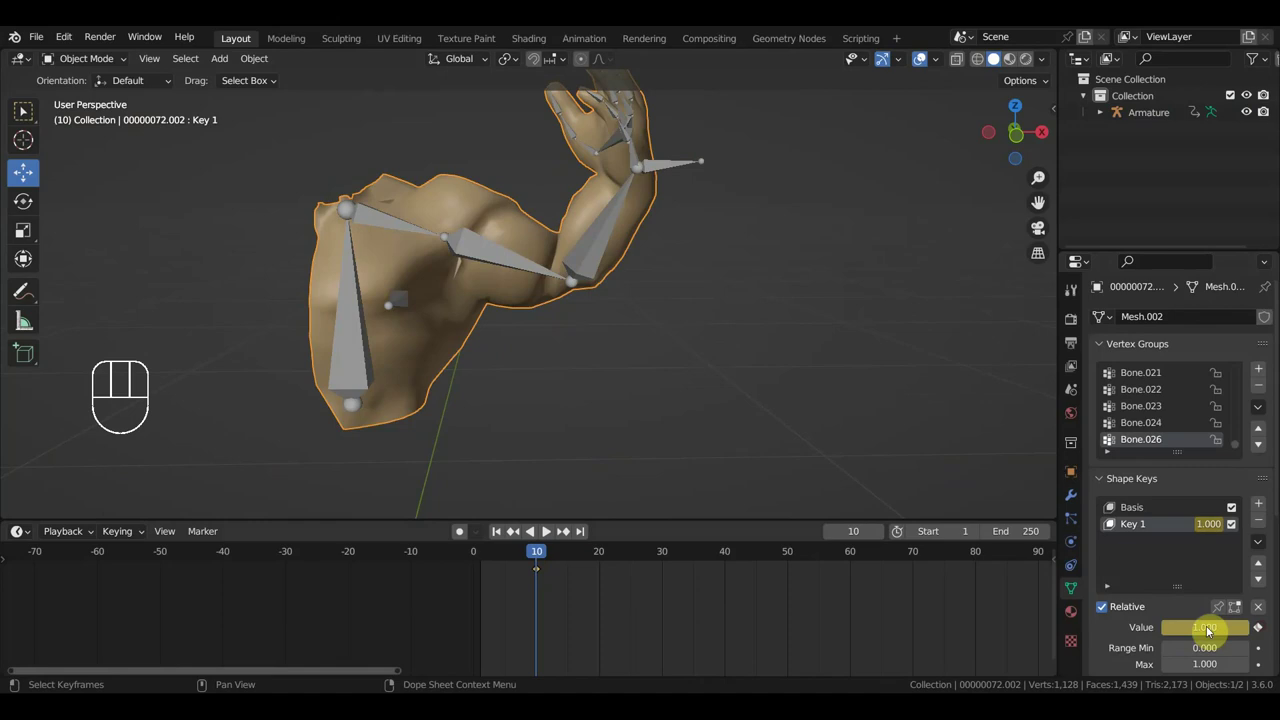
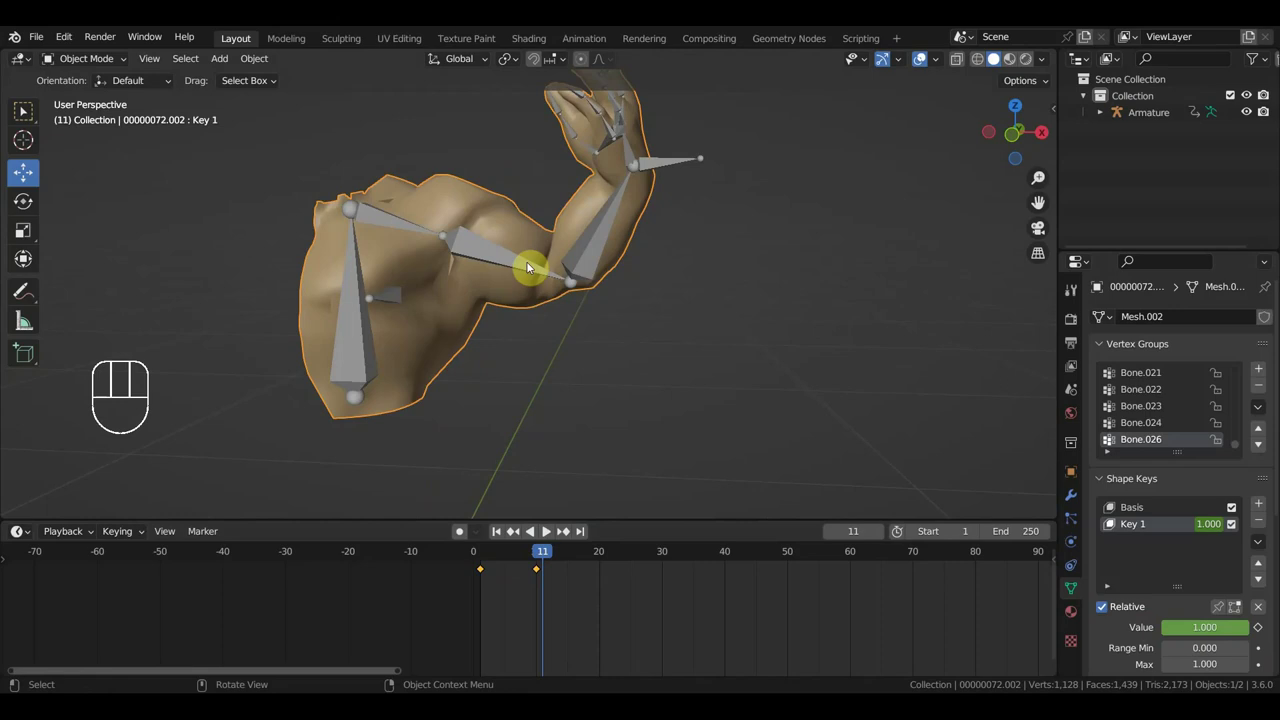
pyautogui.moveTo(657, 368); pyautogui.dragTo(683, 363)
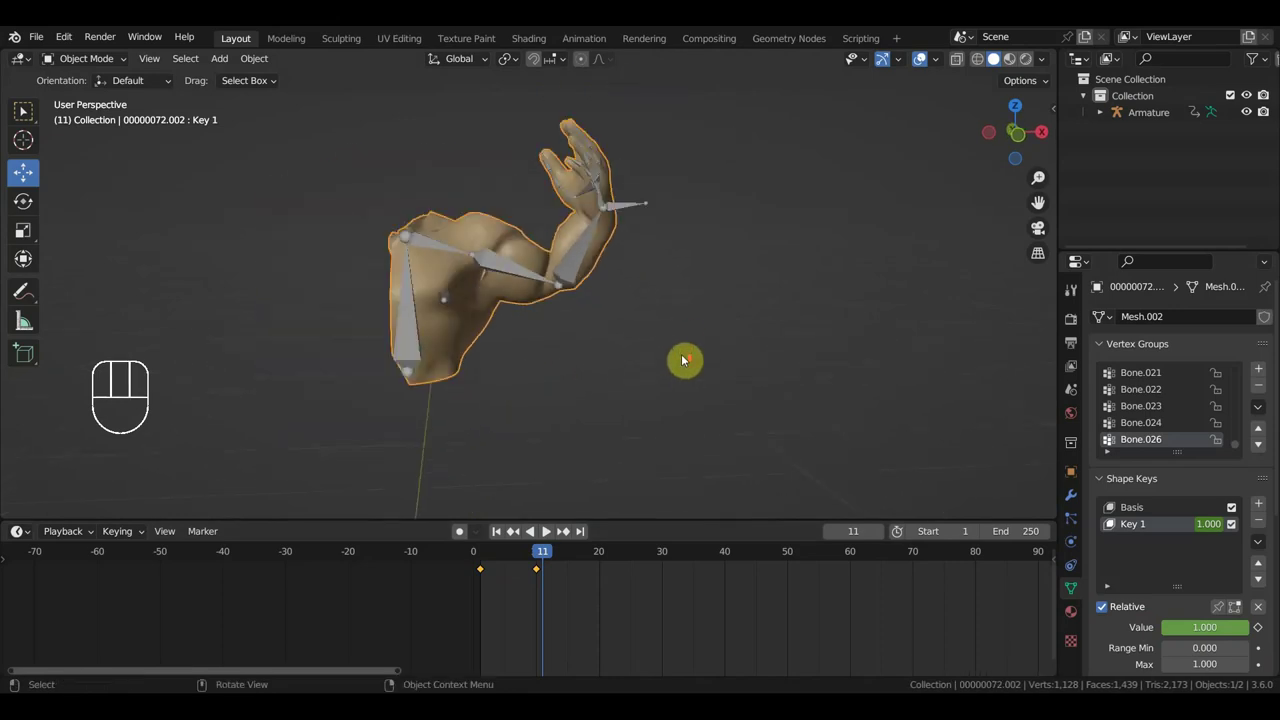
pyautogui.middleClick(680, 340)
pyautogui.click(600, 559)
pyautogui.press('KP_1')
# Step: Select Bone.025 on the armature and raise the hand to bend the elbow further
pyautogui.moveTo(707, 348); pyautogui.dragTo(710, 428)
pyautogui.click(636, 287)
pyautogui.moveTo(94, 61); pyautogui.dragTo(378, 228)
pyautogui.click(646, 288)
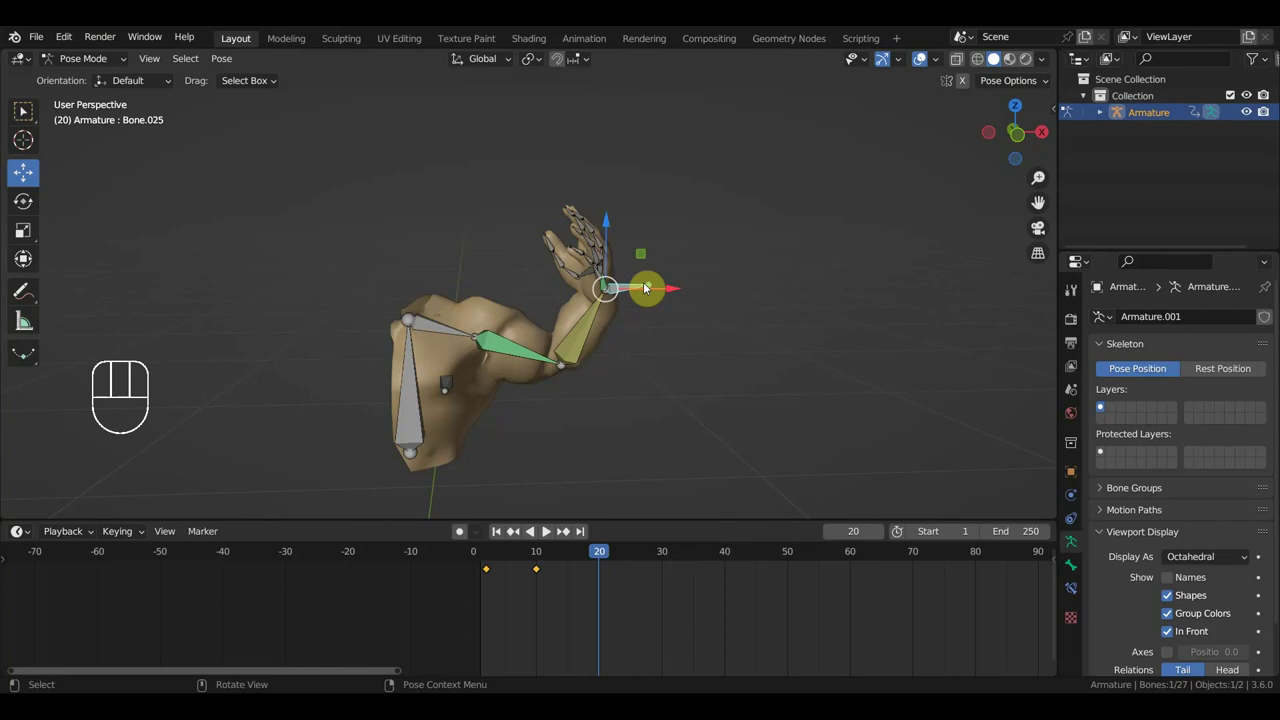
pyautogui.press('g')
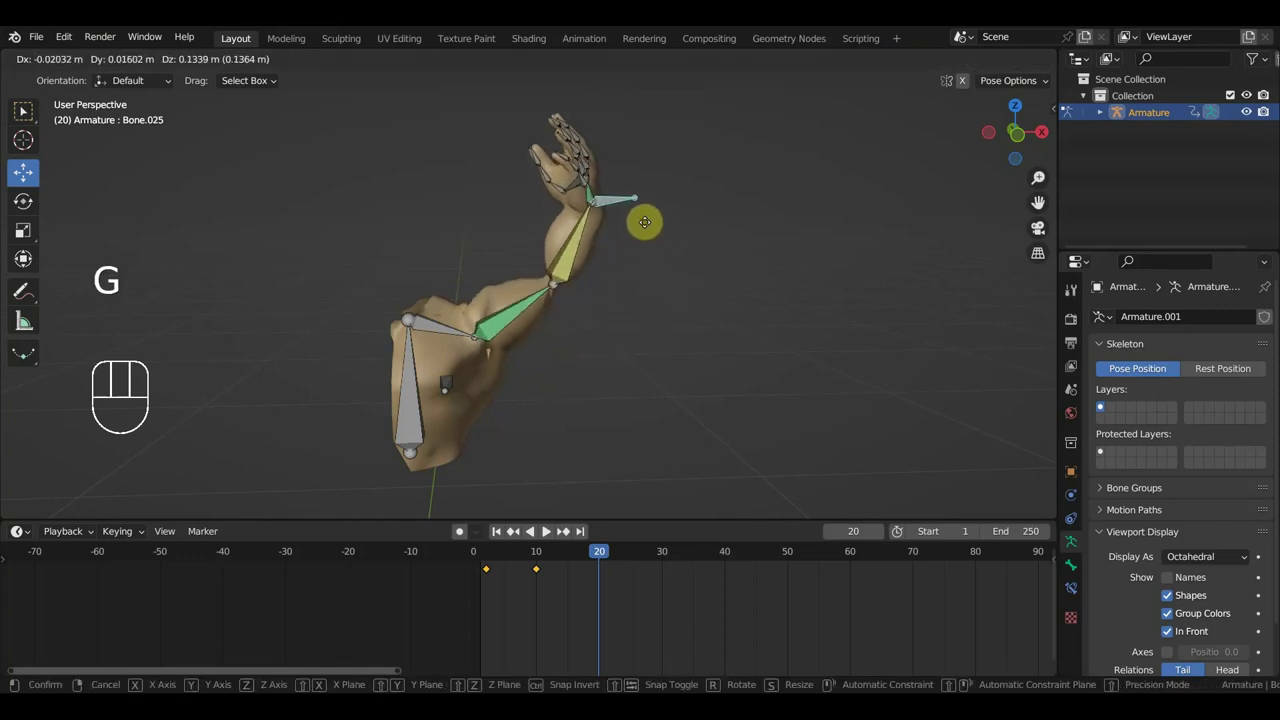
pyautogui.moveTo(632, 322); pyautogui.dragTo(647, 332)
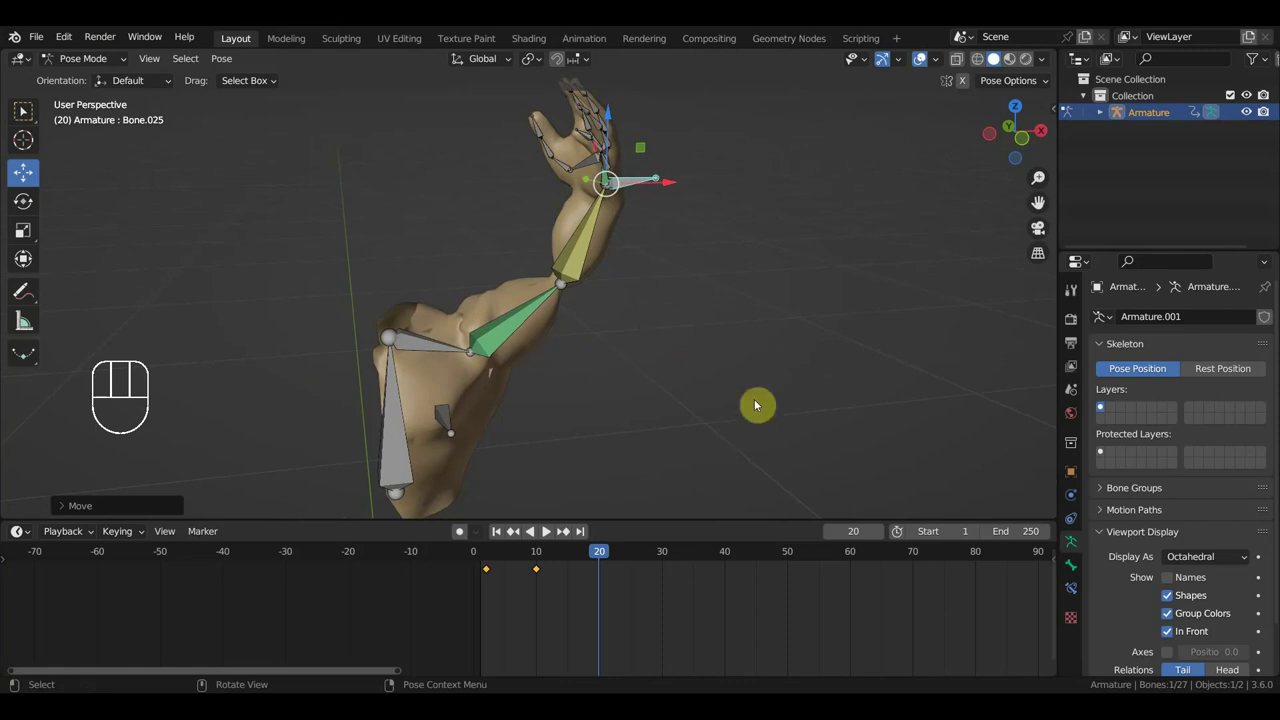
# Step: Keyframe all bones at frame 20, clear location and rotation, and view the elbow from the front
pyautogui.press('a')
pyautogui.press('i')
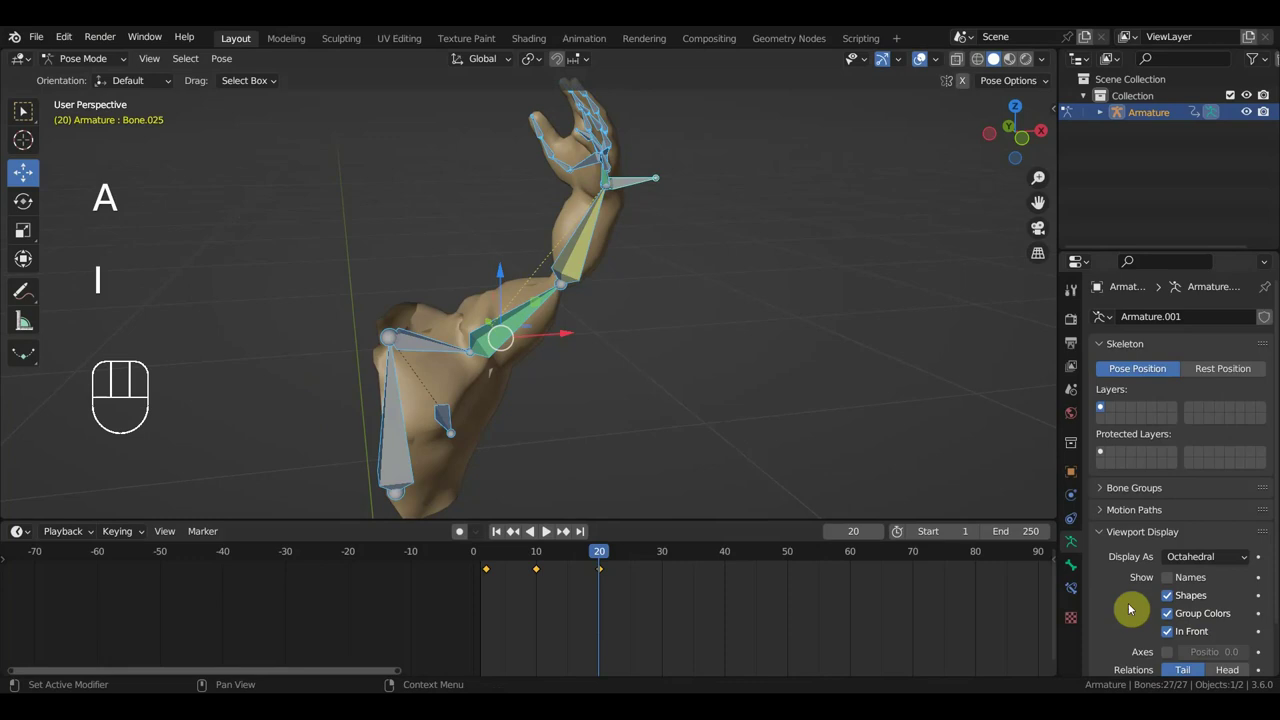
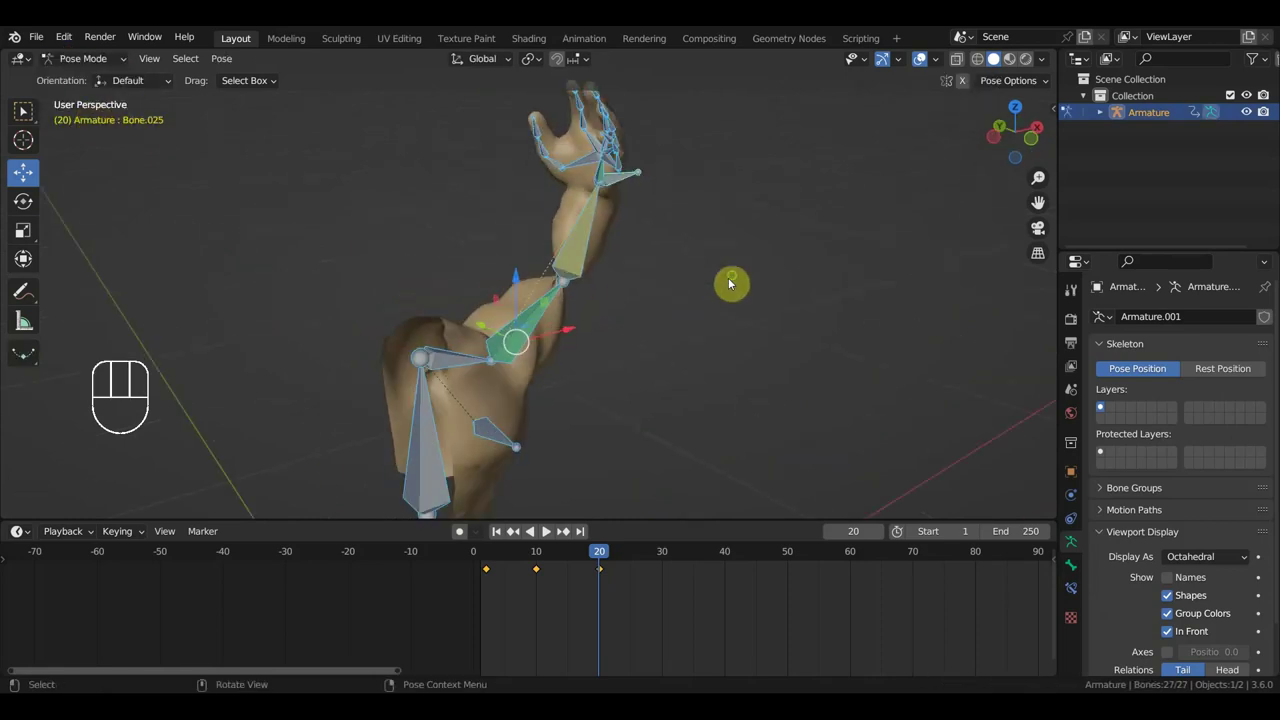
pyautogui.moveTo(652, 328); pyautogui.dragTo(655, 306)
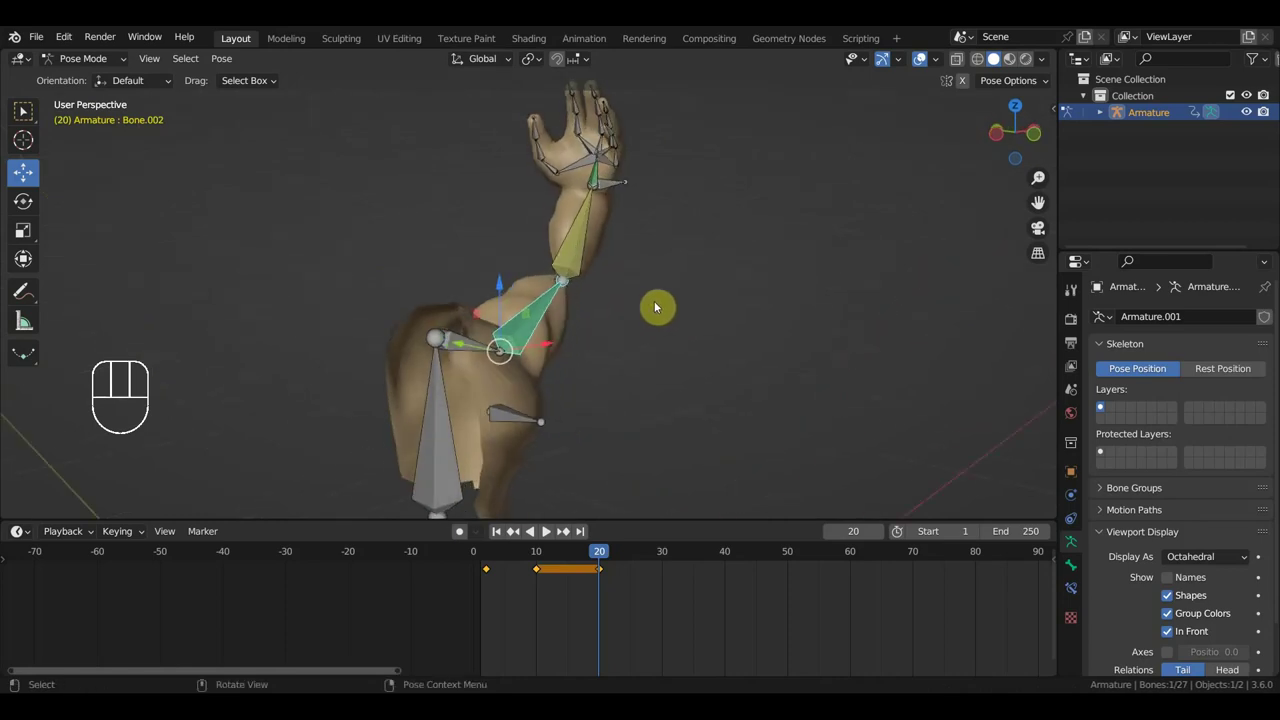
pyautogui.press('alt+g')
pyautogui.press('alt+r')
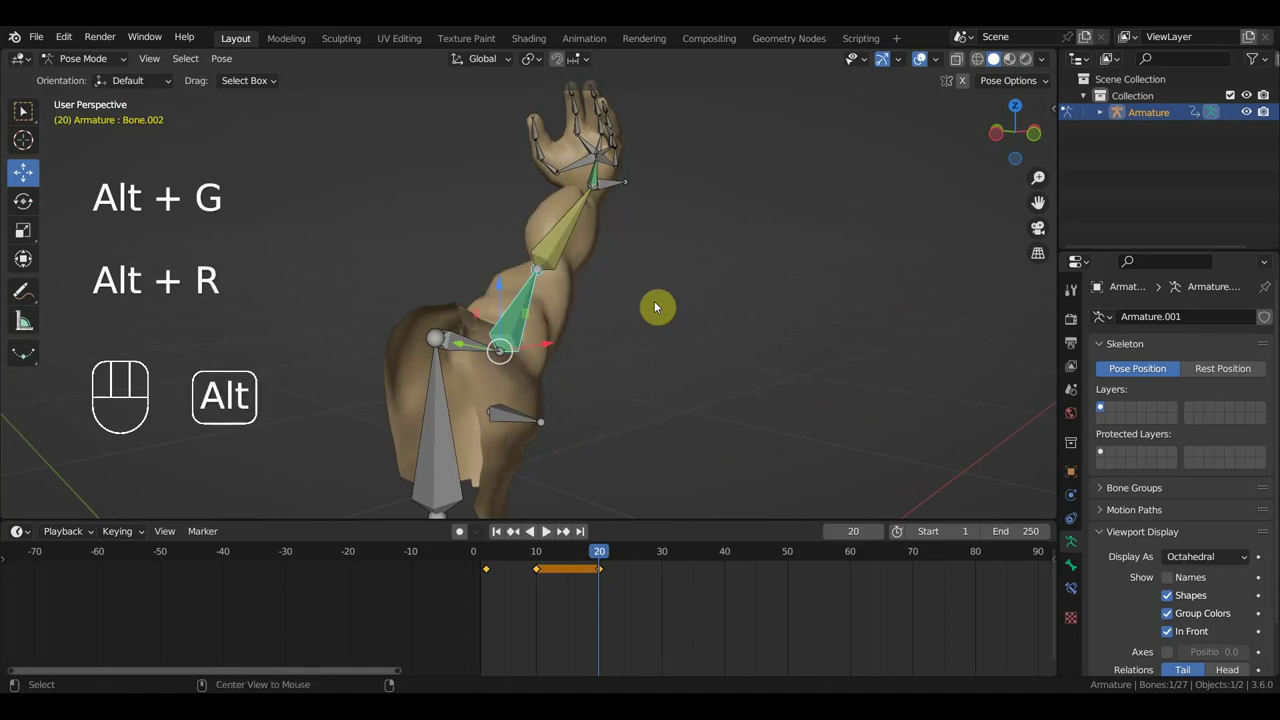
pyautogui.press('KP_1')
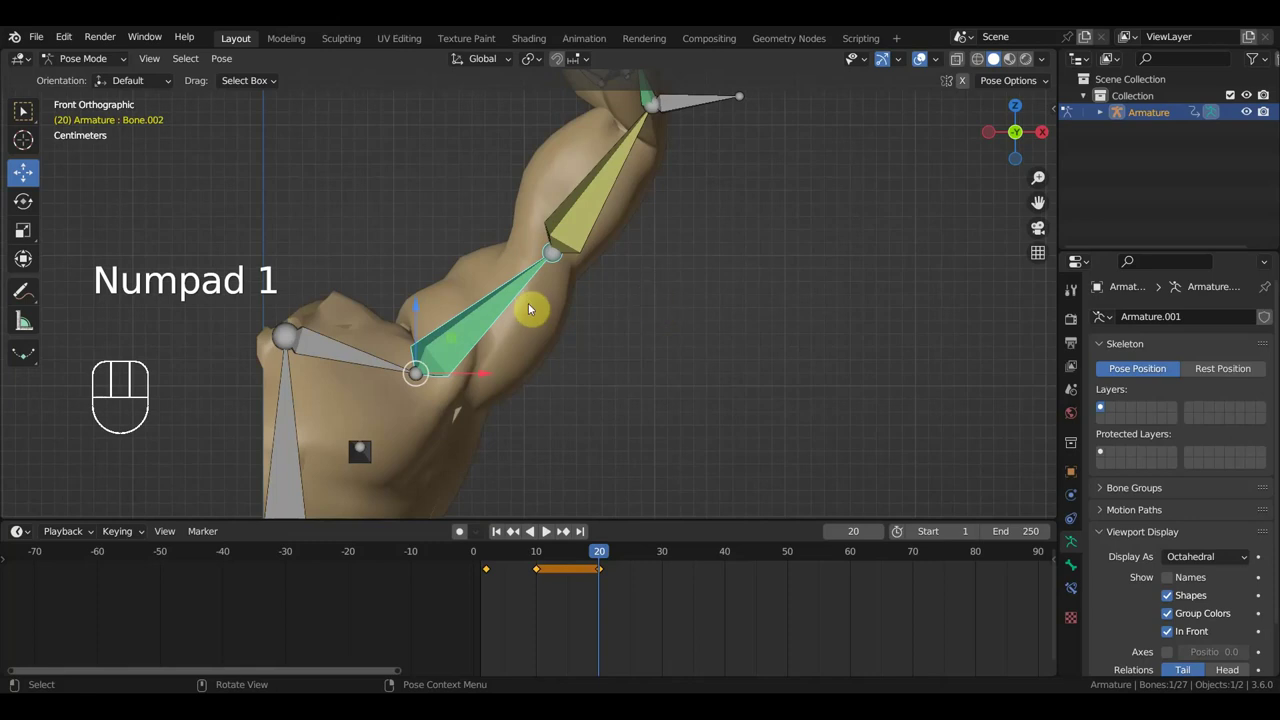
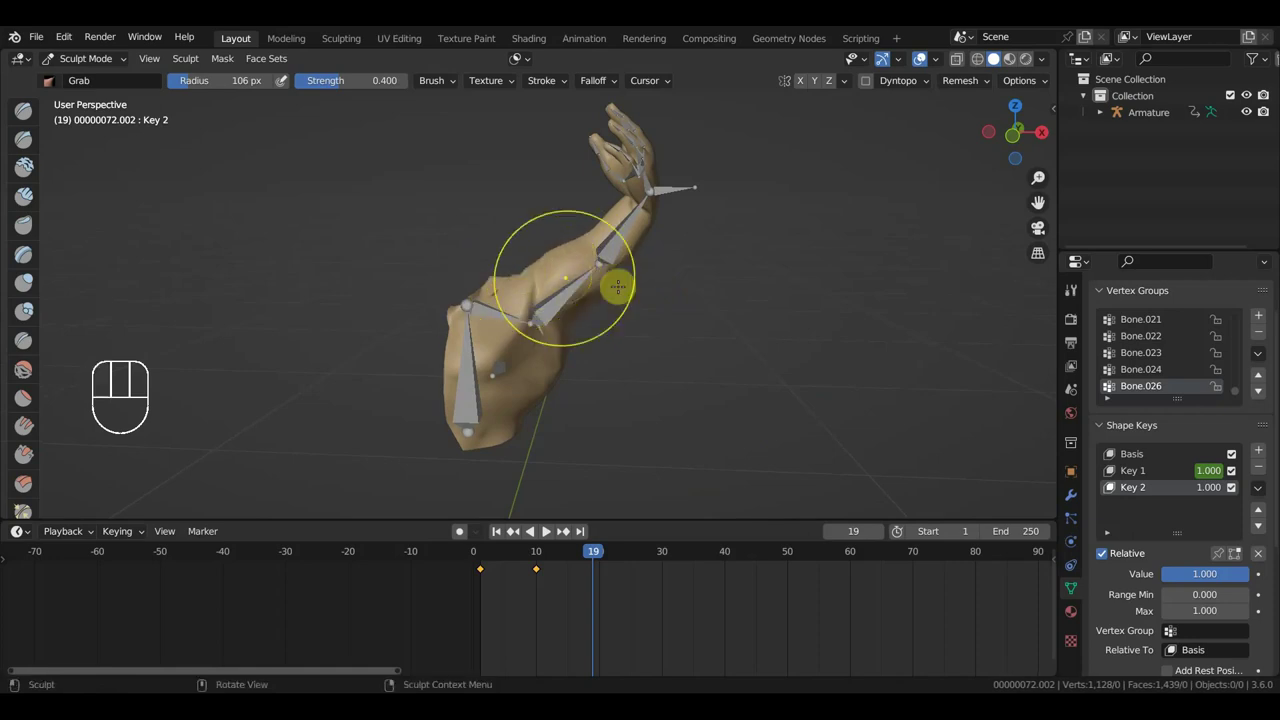
# Step: Switch to the front orthographic view to frame the bent arm at frame 19
pyautogui.press('KP_1')
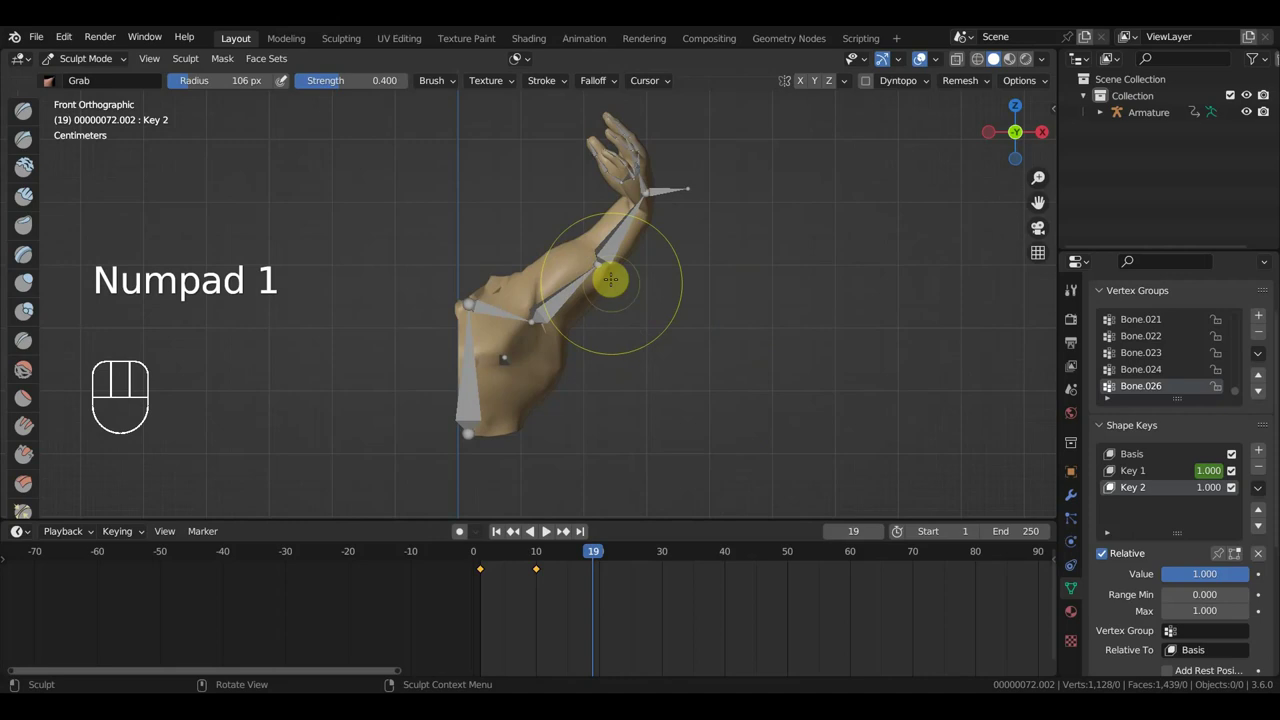
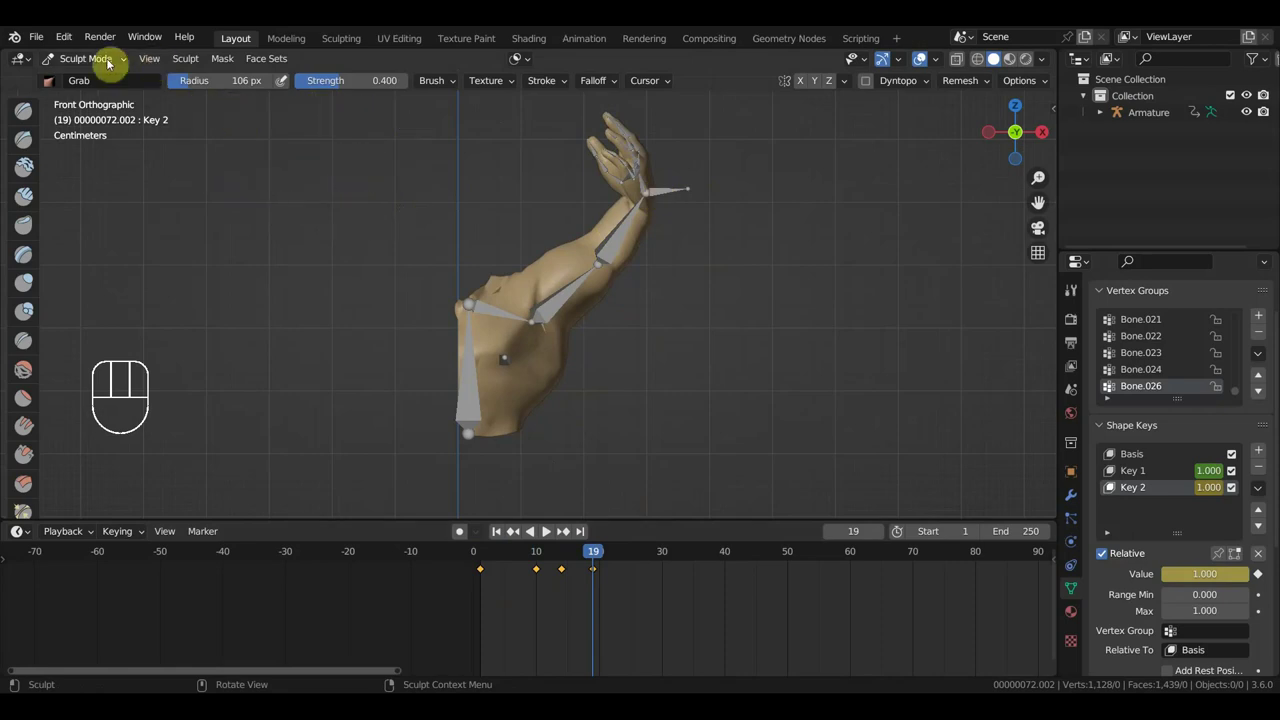
# Step: Leave sculpting, put the armature in Pose Mode and move/rotate the hand bone
pyautogui.moveTo(87, 61); pyautogui.dragTo(524, 147)
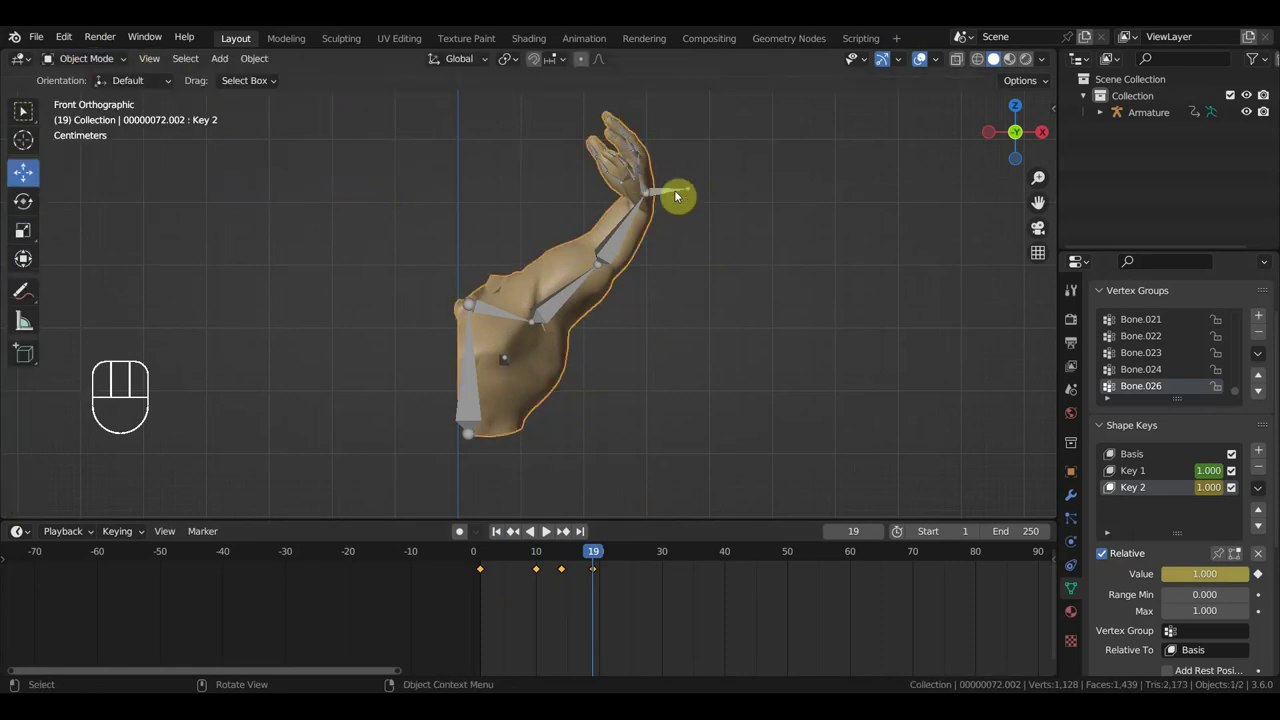
pyautogui.moveTo(87, 64); pyautogui.dragTo(546, 149)
pyautogui.moveTo(681, 192); pyautogui.dragTo(696, 205)
pyautogui.press('g')
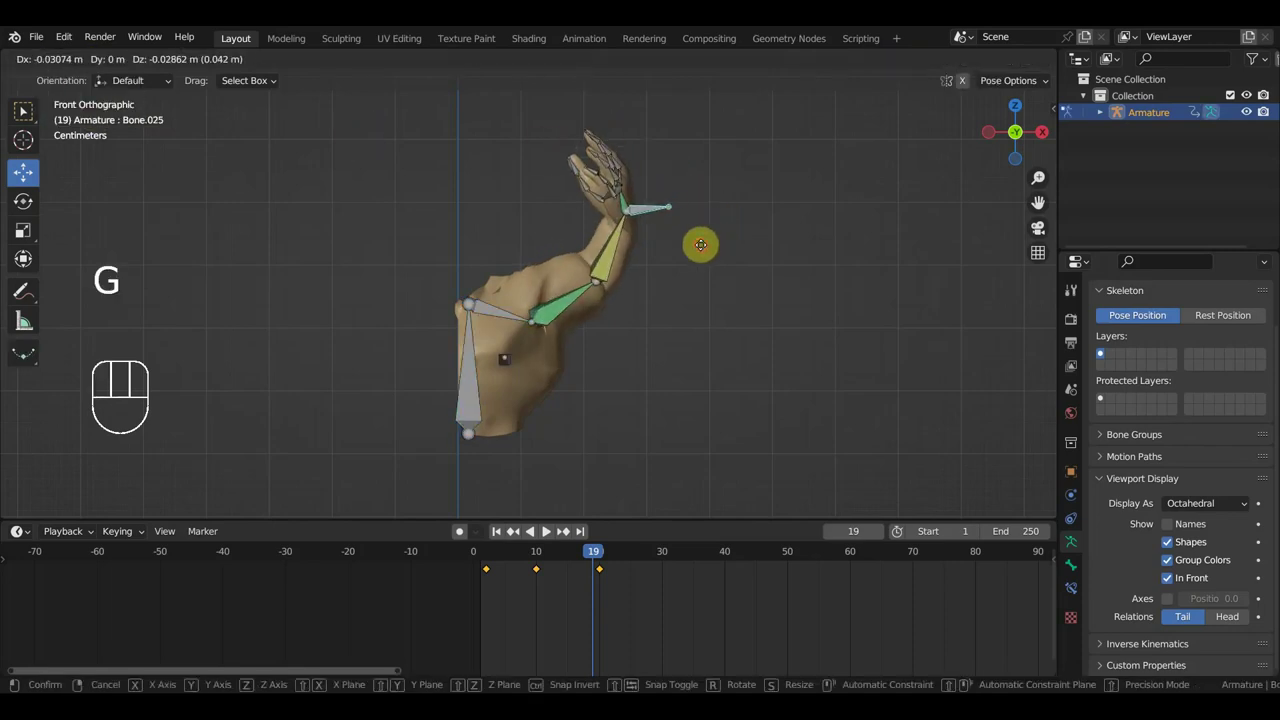
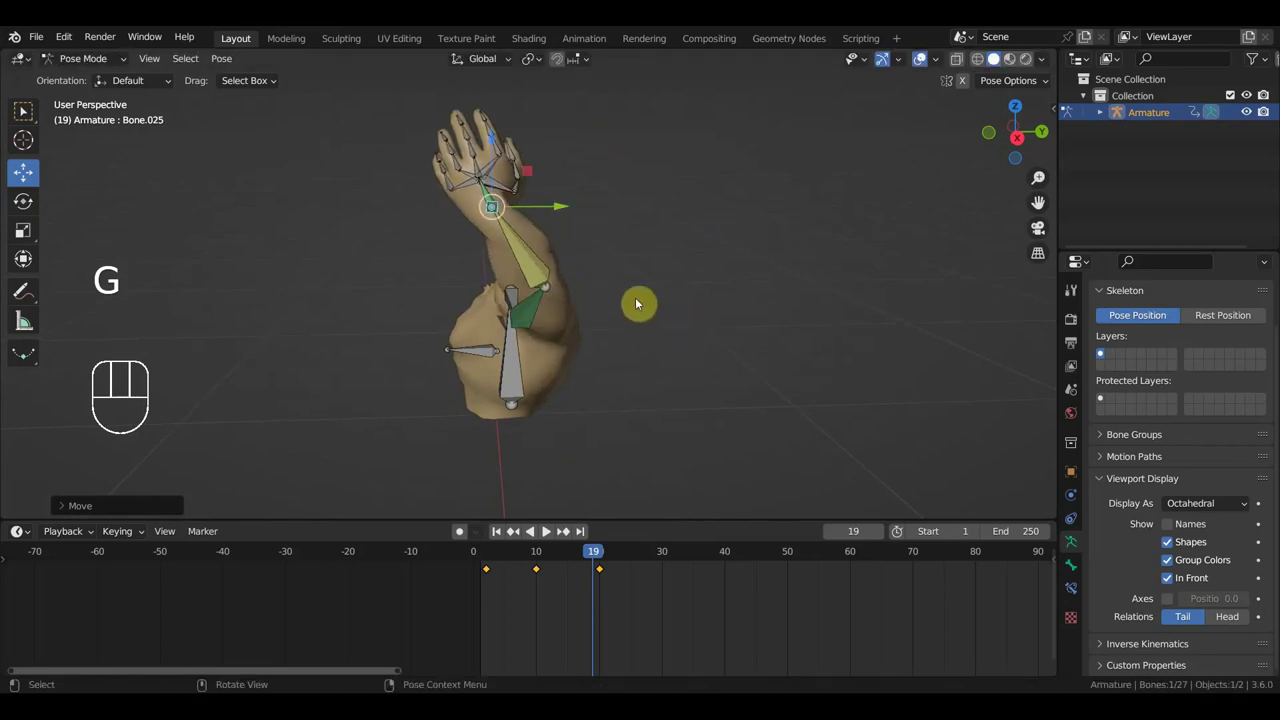
pyautogui.press('r')
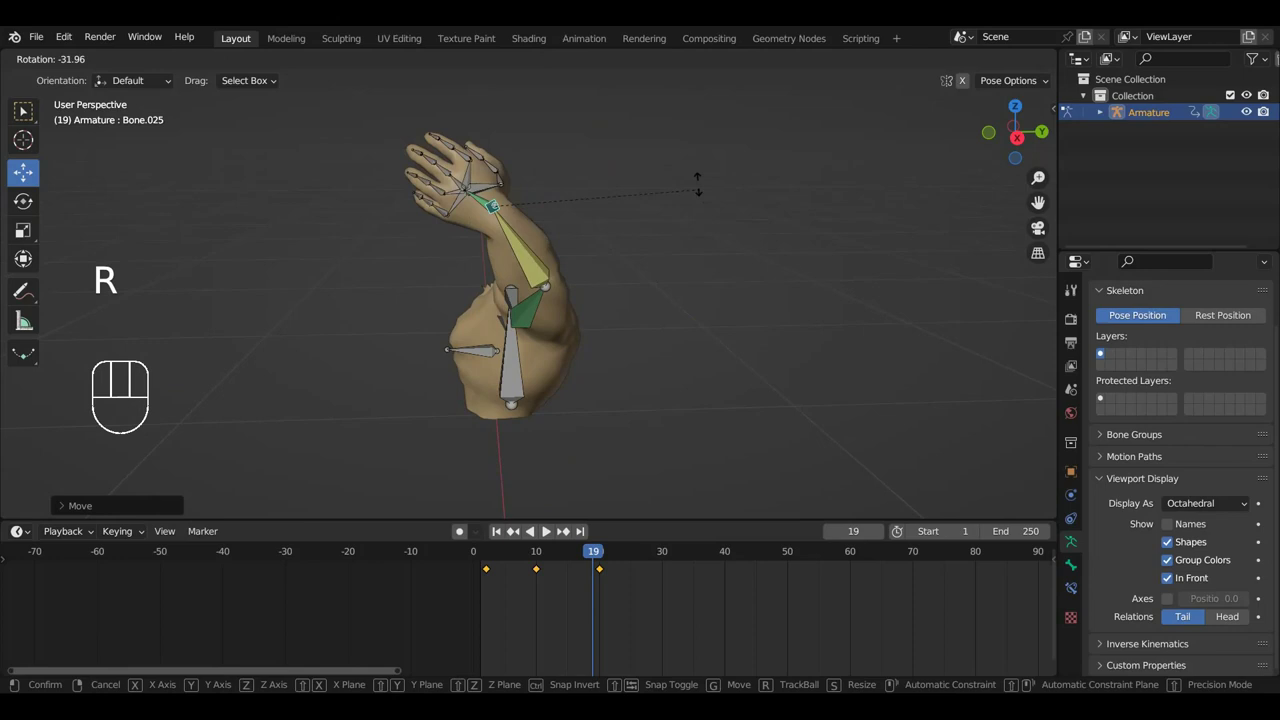
pyautogui.moveTo(706, 283); pyautogui.dragTo(828, 267)
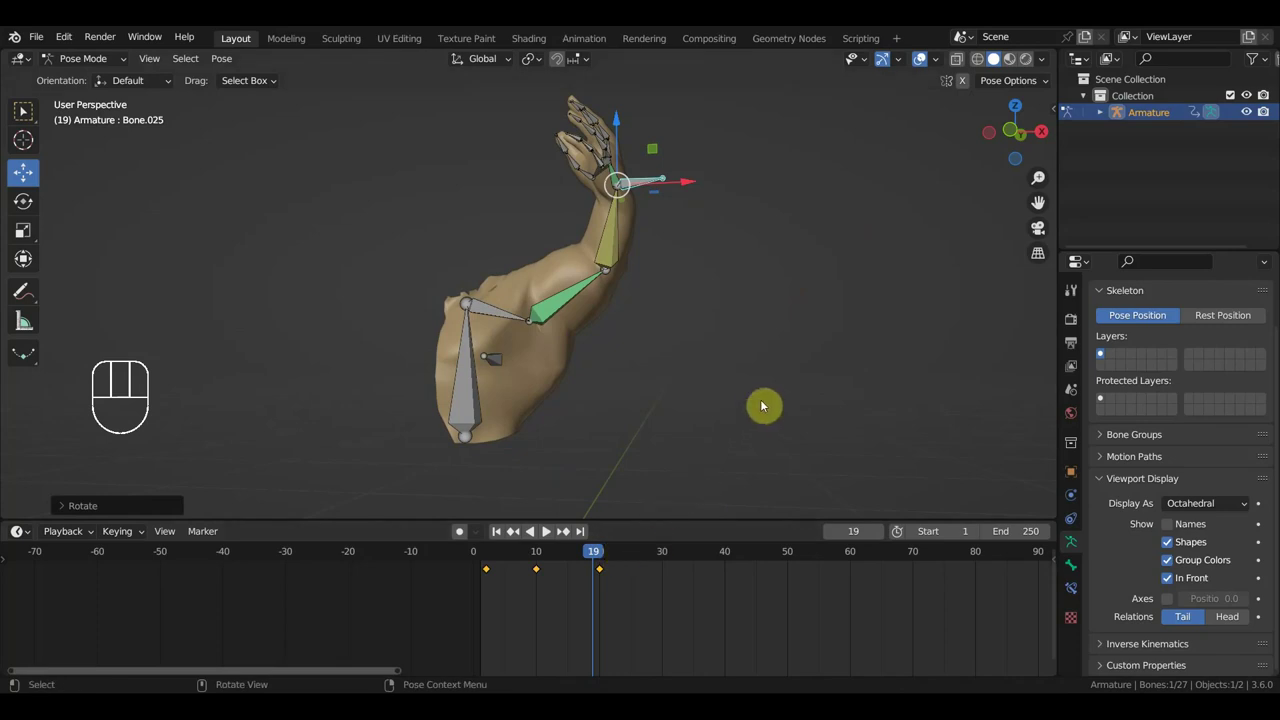
# Step: Keyframe Location & Rotation for all bones and shift the key to frame 20
pyautogui.press('a')
pyautogui.press('i')
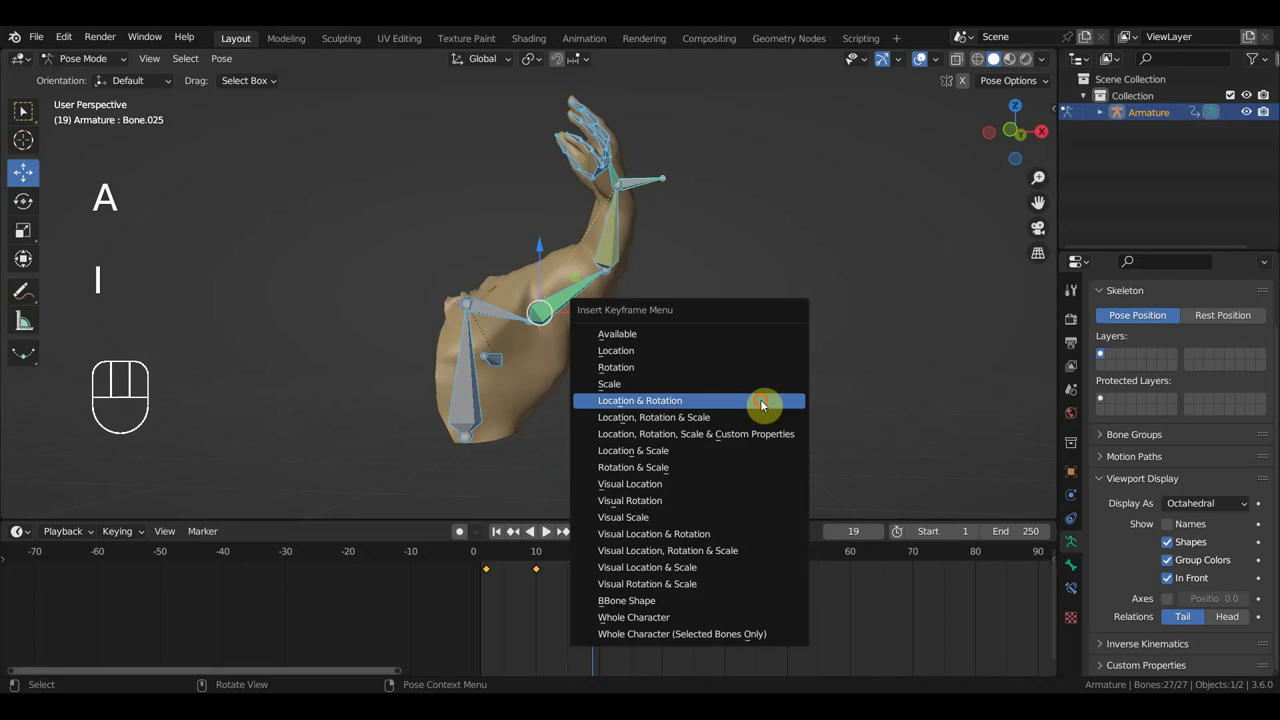
pyautogui.click(594, 575)
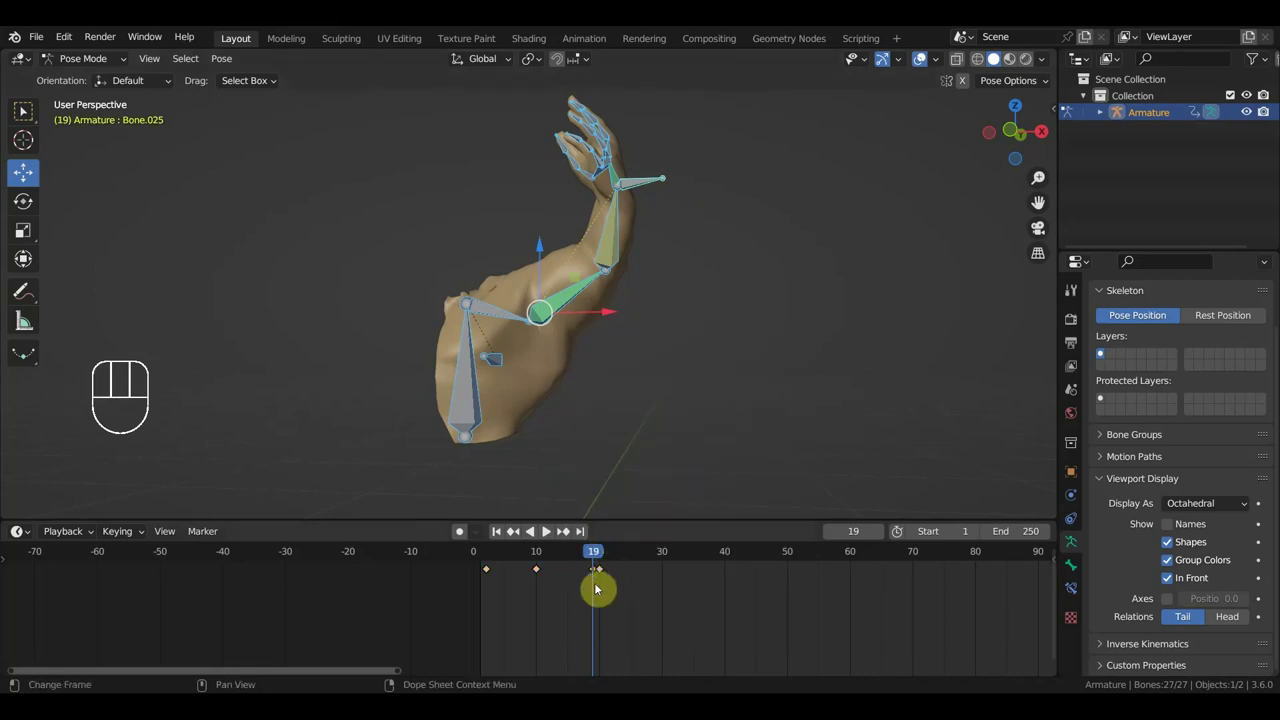
pyautogui.press('g')
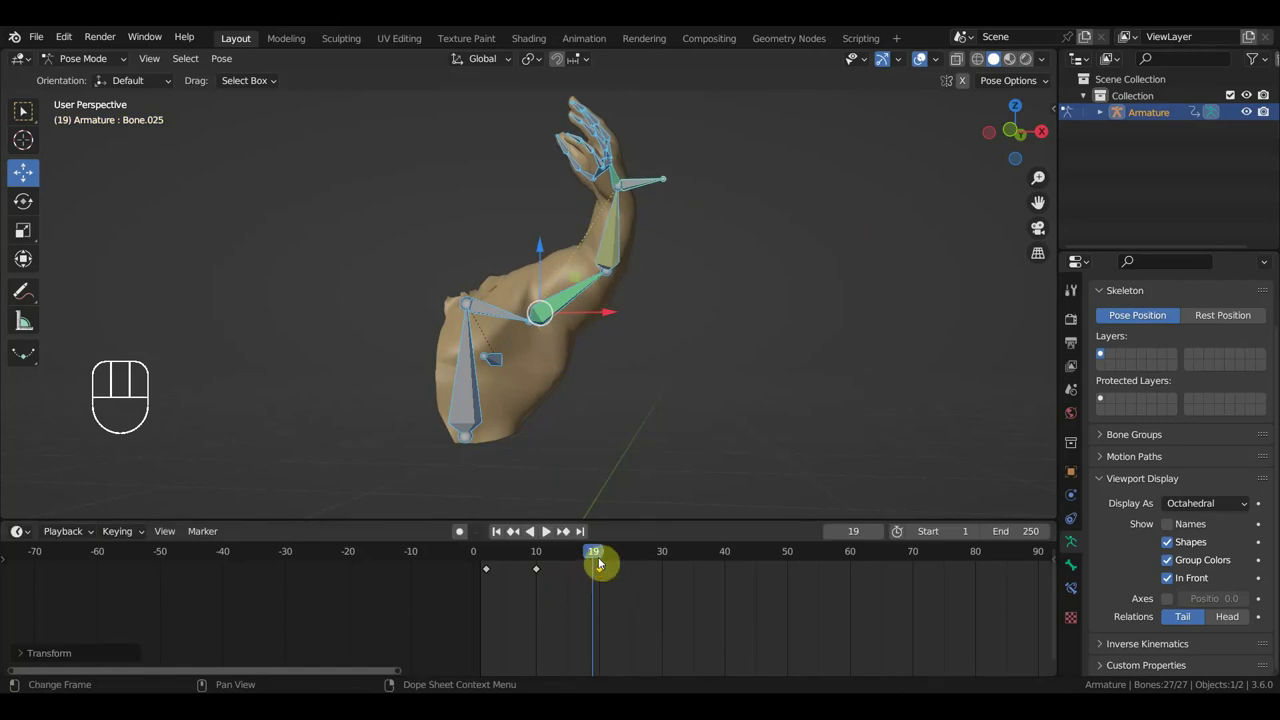
# Step: In front view, adjust the upper arm bone's rotation at frame 10
pyautogui.moveTo(600, 558); pyautogui.dragTo(544, 532)
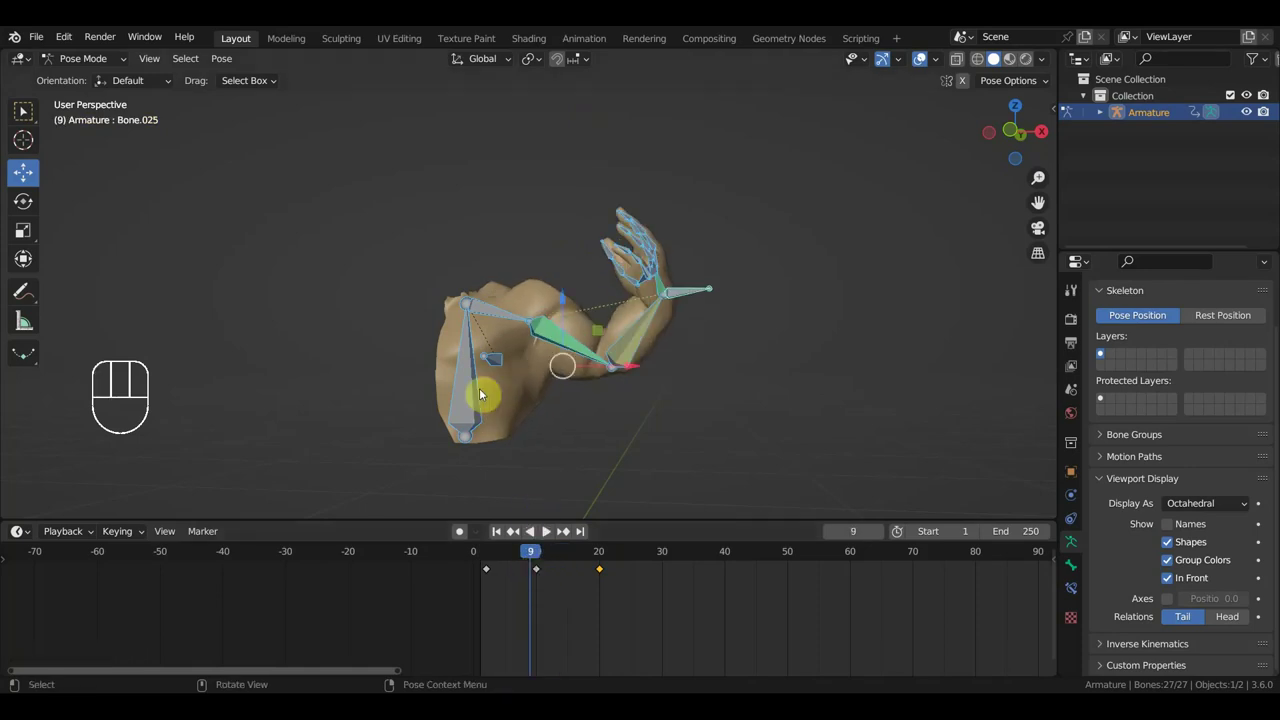
pyautogui.press('KP_1')
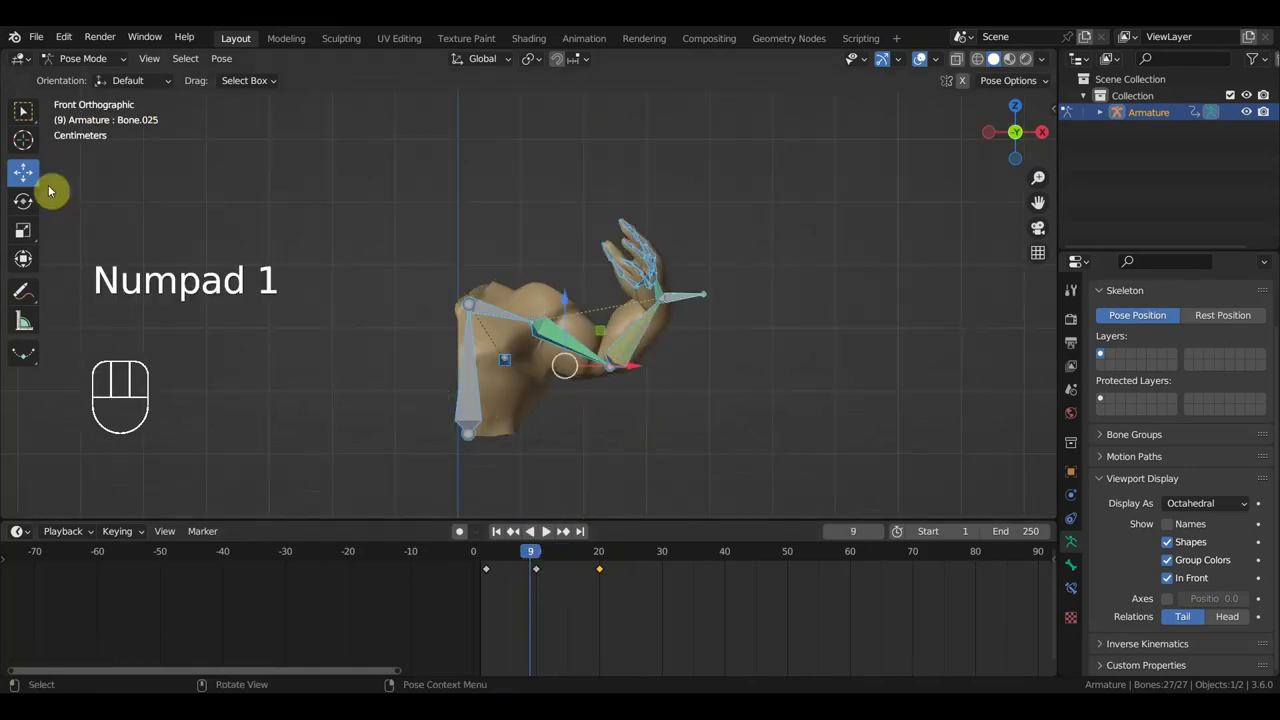
pyautogui.click(482, 558)
pyautogui.click(539, 556)
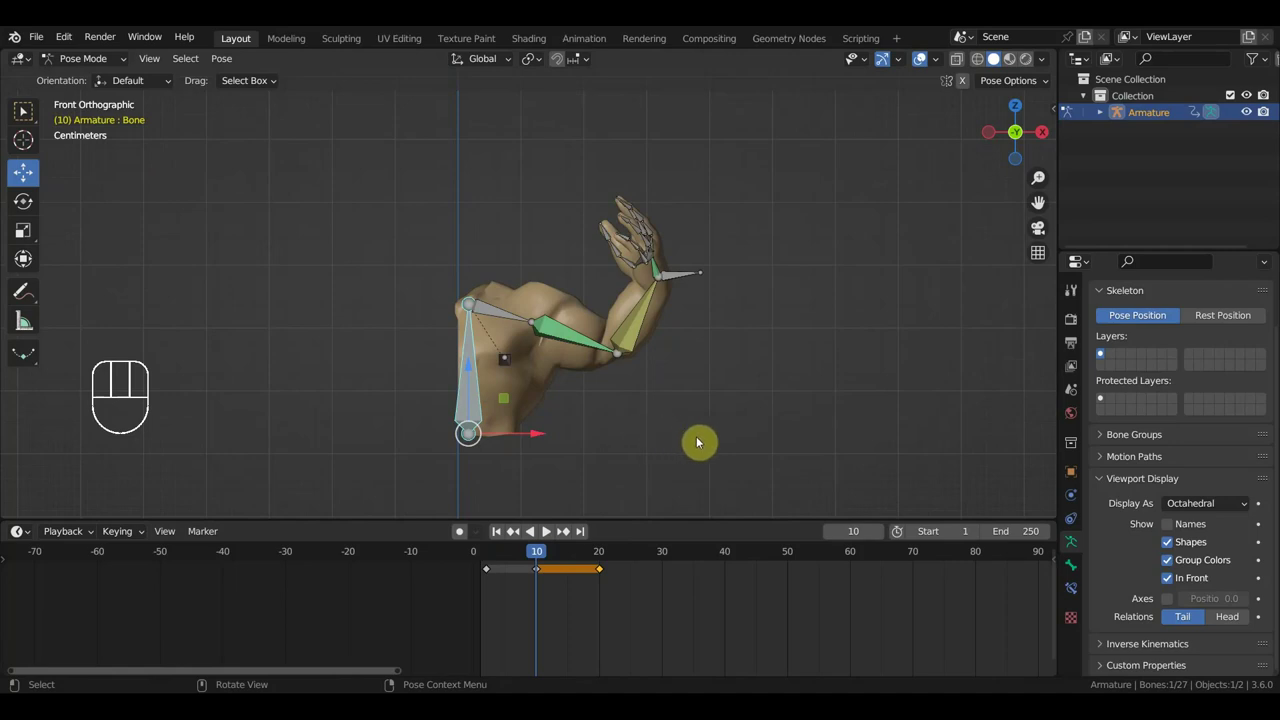
pyautogui.press('r')
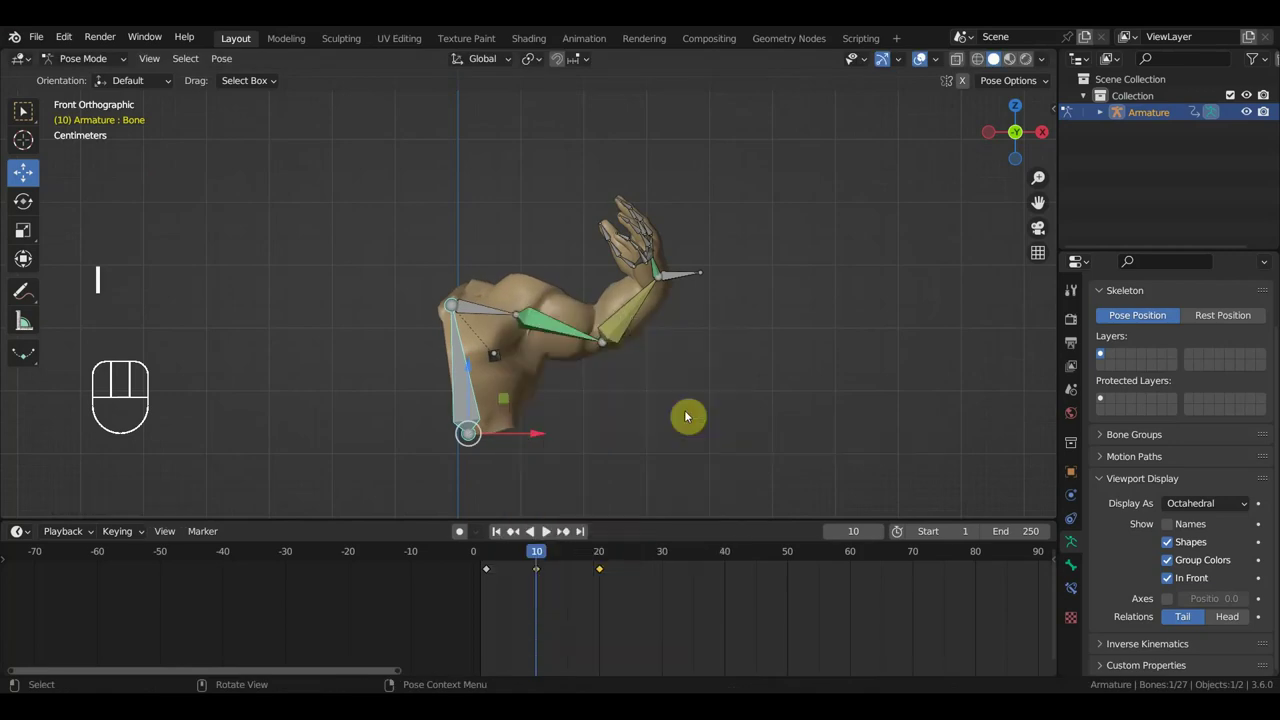
# Step: At frame 20 raise the forearm straighter, keyframe the full end pose and replay the bend
pyautogui.click(601, 559)
pyautogui.press('r')
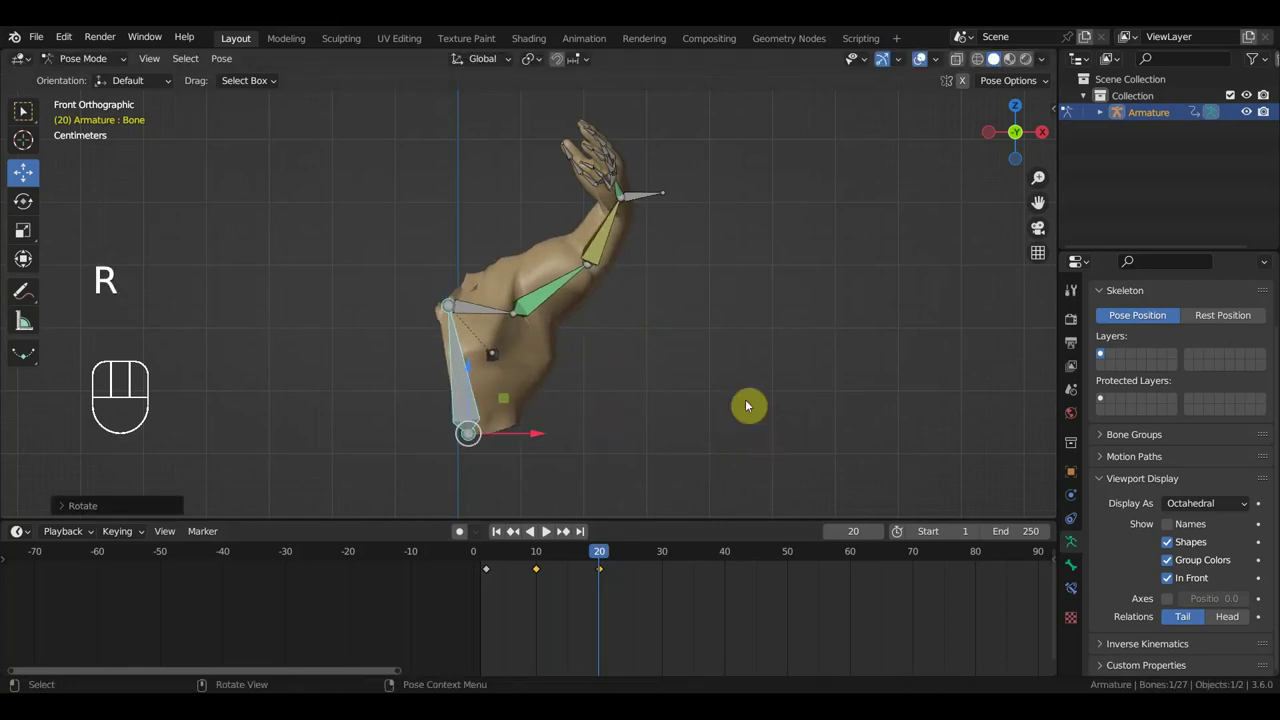
pyautogui.click(654, 198)
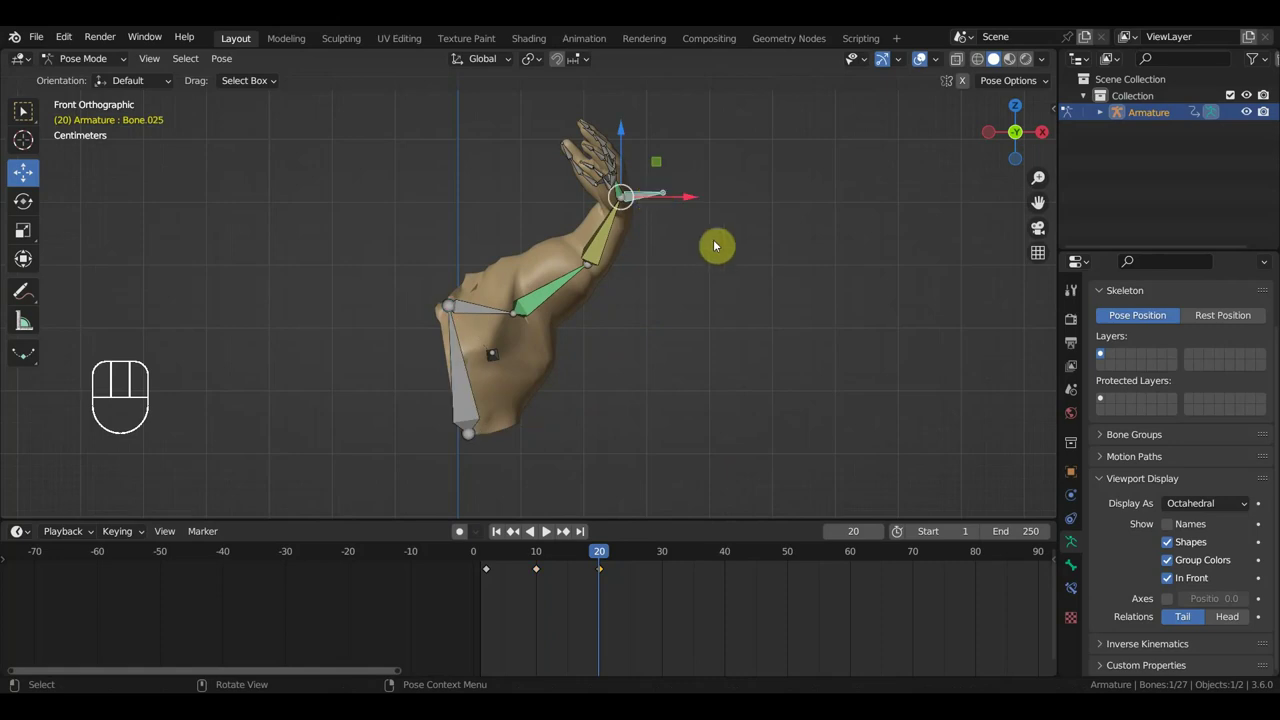
pyautogui.press('g')
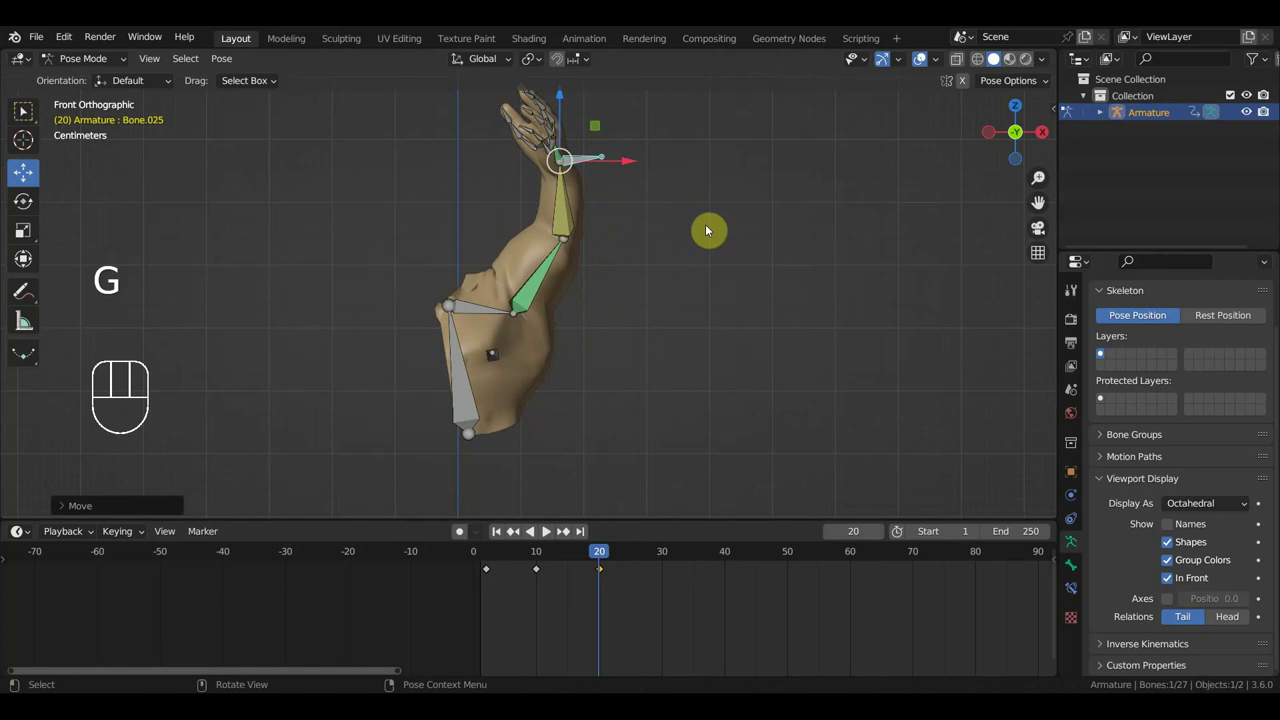
pyautogui.press('a')
pyautogui.press('i')
# Step: Scrub to frame 16 and zoom/orbit in on the elbow crease to inspect it
pyautogui.moveTo(594, 560); pyautogui.dragTo(578, 570)
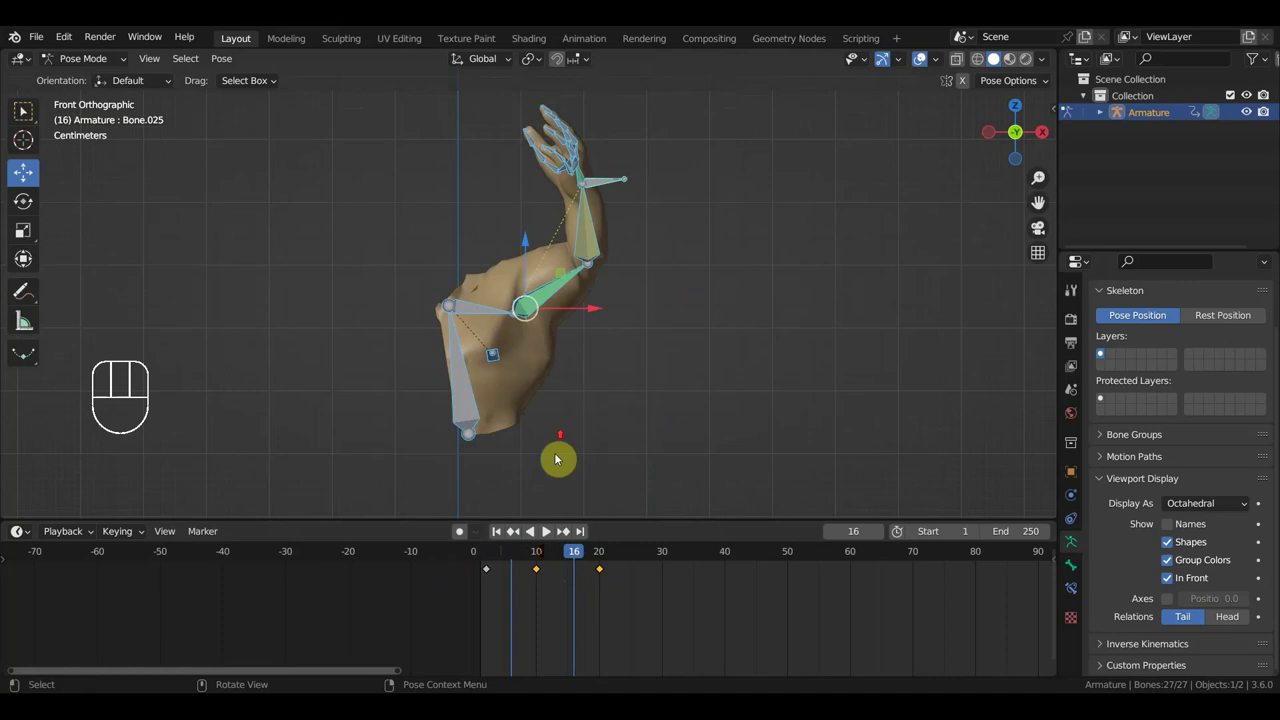
pyautogui.moveTo(667, 389); pyautogui.dragTo(599, 396)
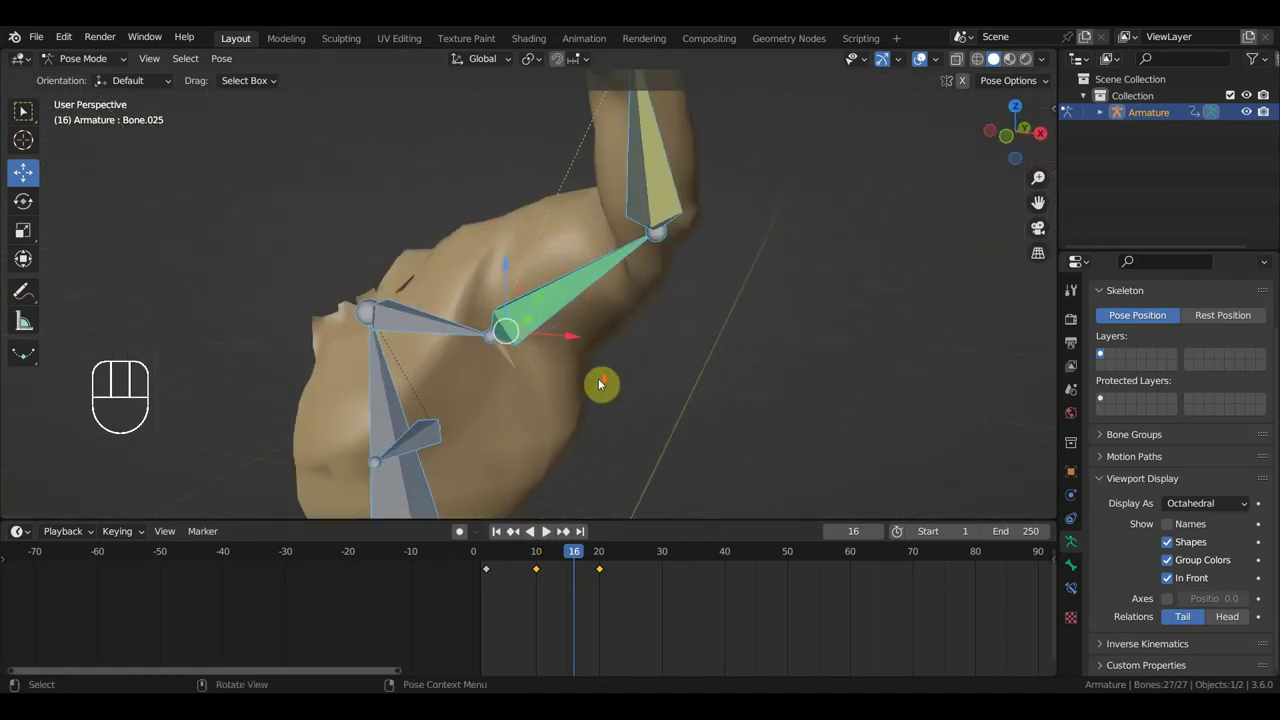
pyautogui.middleClick(628, 277)
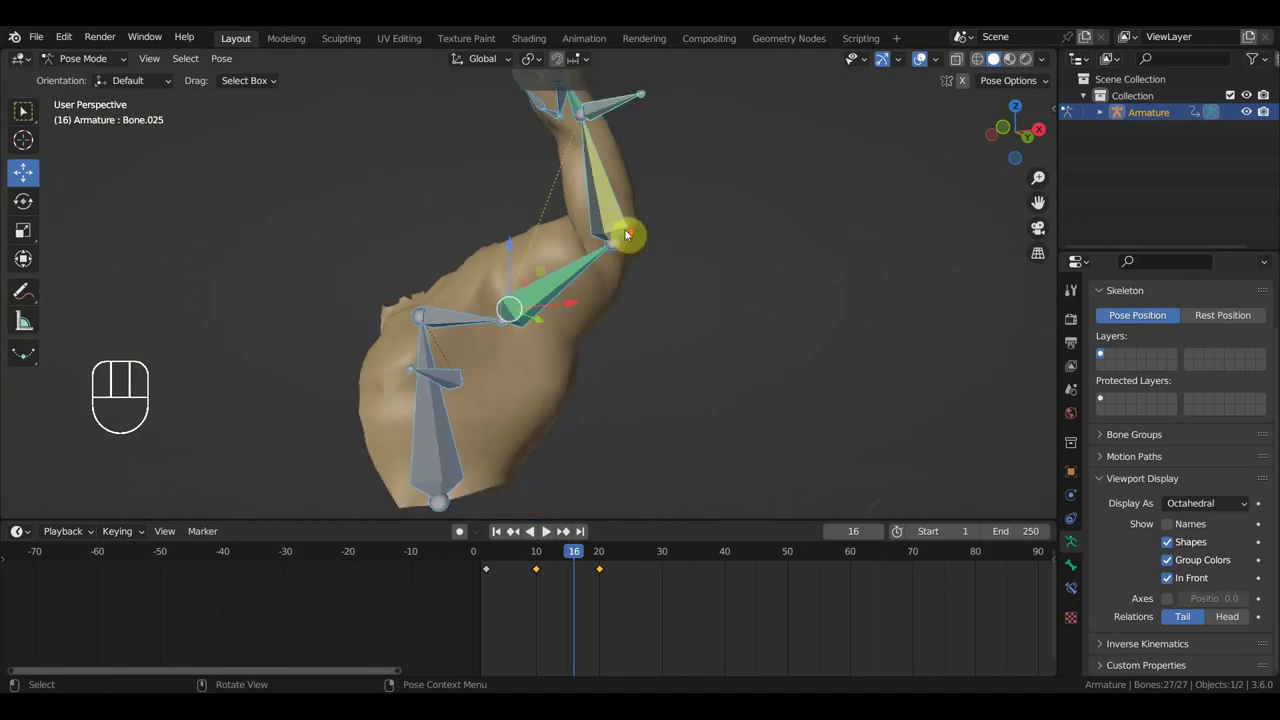
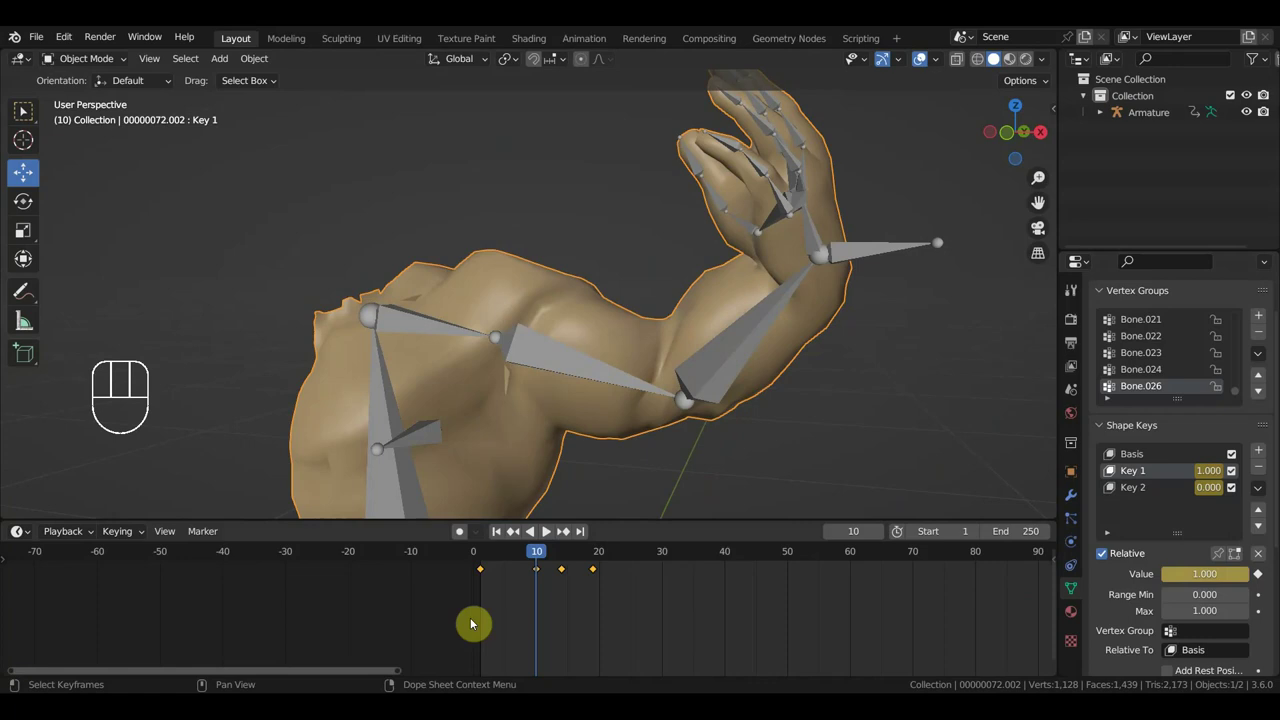
# Step: Scrub to frame 17 and zoom out to view the whole arm
pyautogui.moveTo(555, 560); pyautogui.dragTo(698, 396)
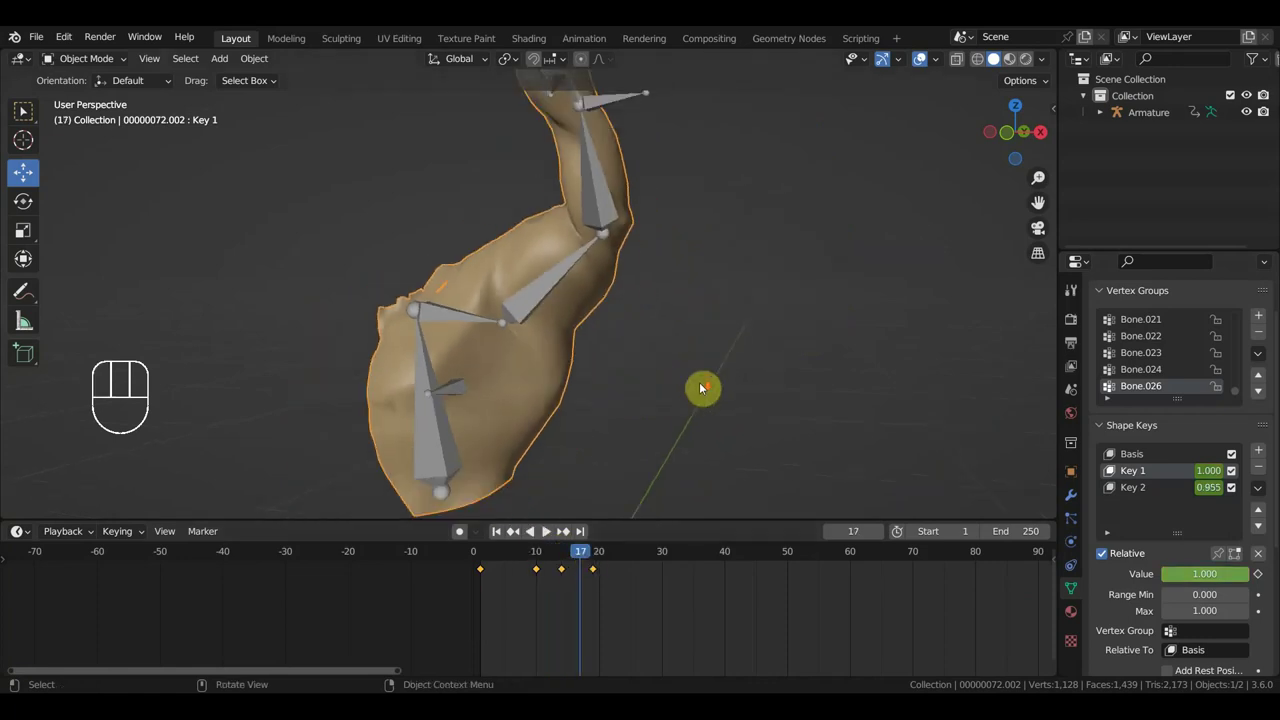
pyautogui.moveTo(765, 378); pyautogui.dragTo(698, 391)
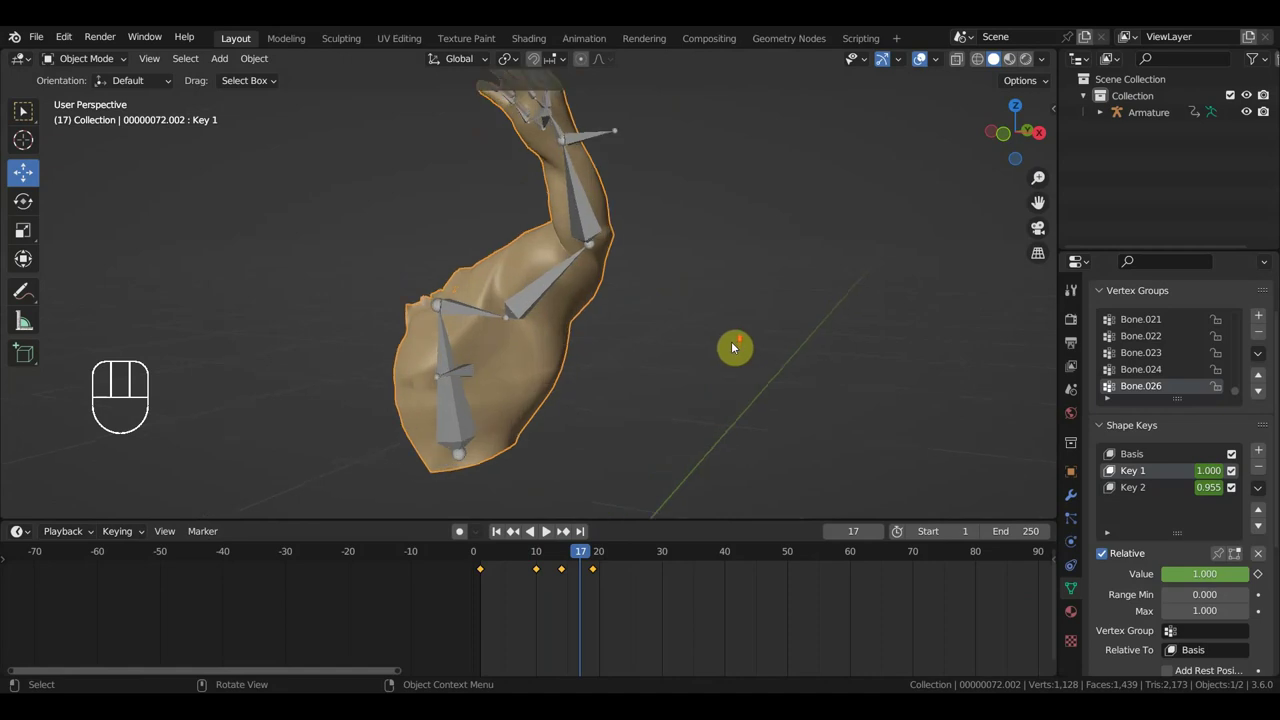